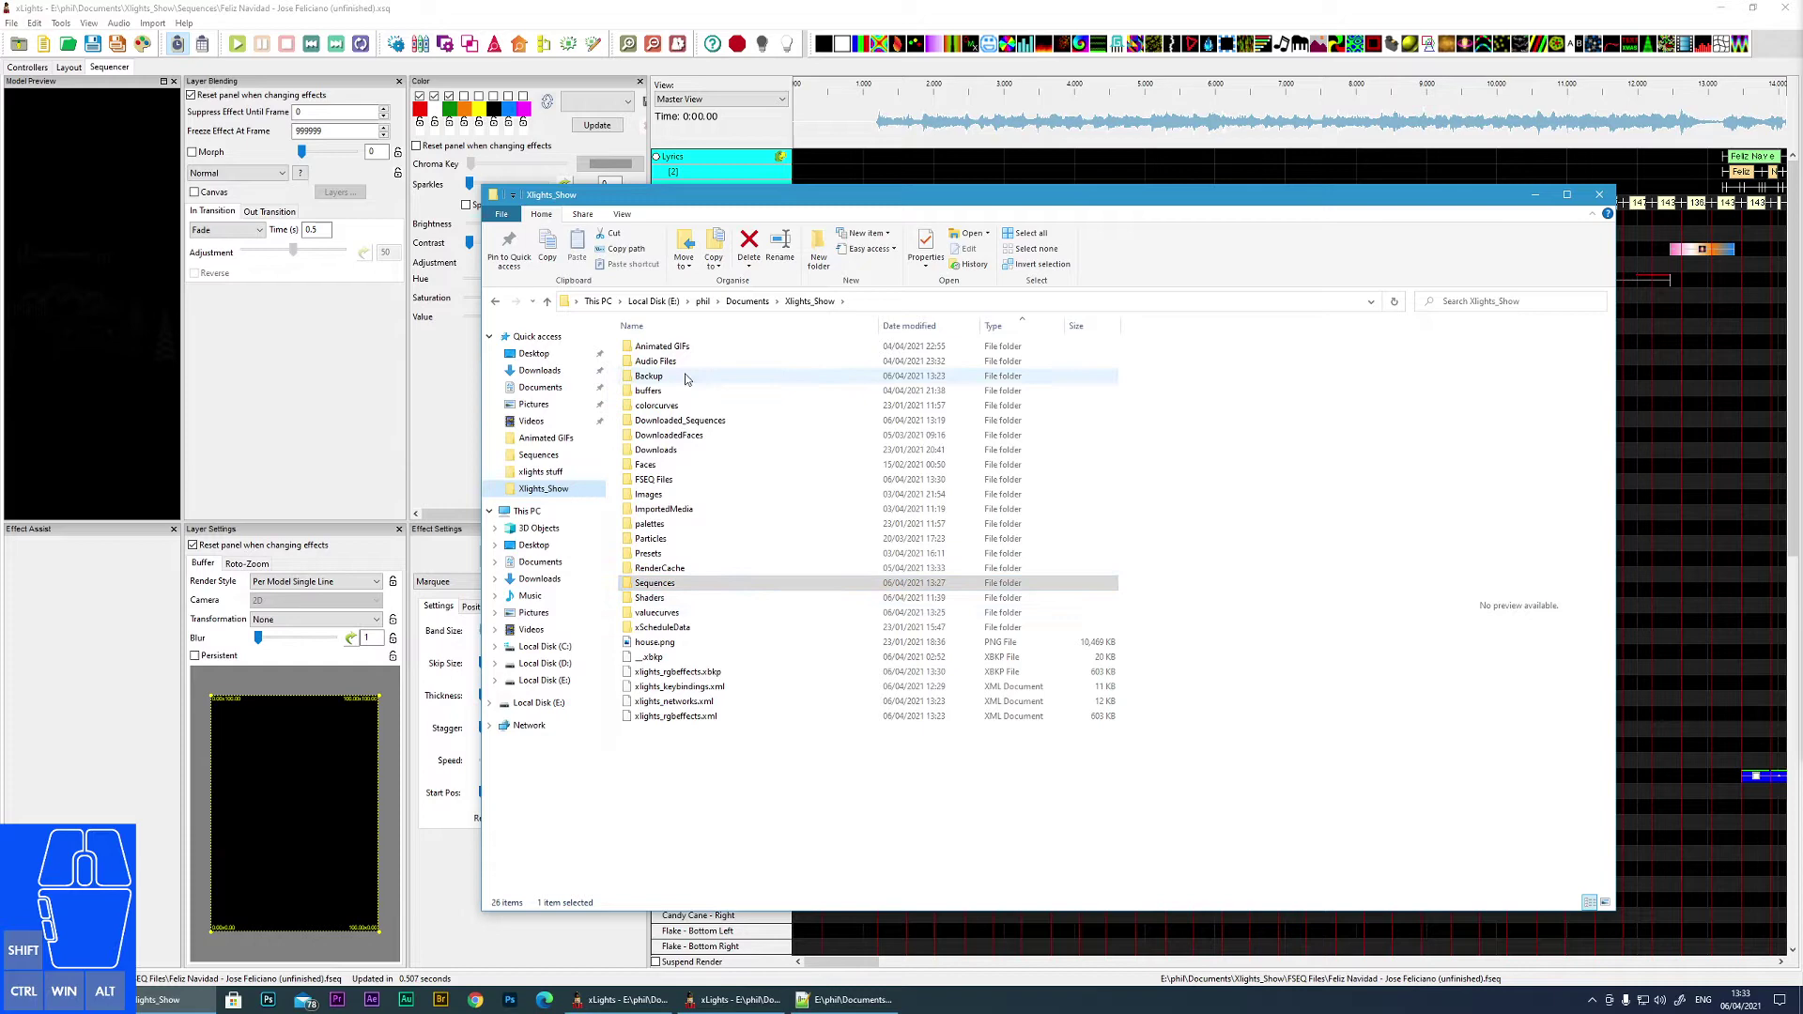
- Preview the show's settings files: xlights_keybindings.xml, xlights_rgbeffects.xml and its .xbkp backup
left_click_drag(1069, 199, 1016, 153)
left_click(641, 630)
left_click(643, 642)
left_click(643, 659)
left_click(649, 679)
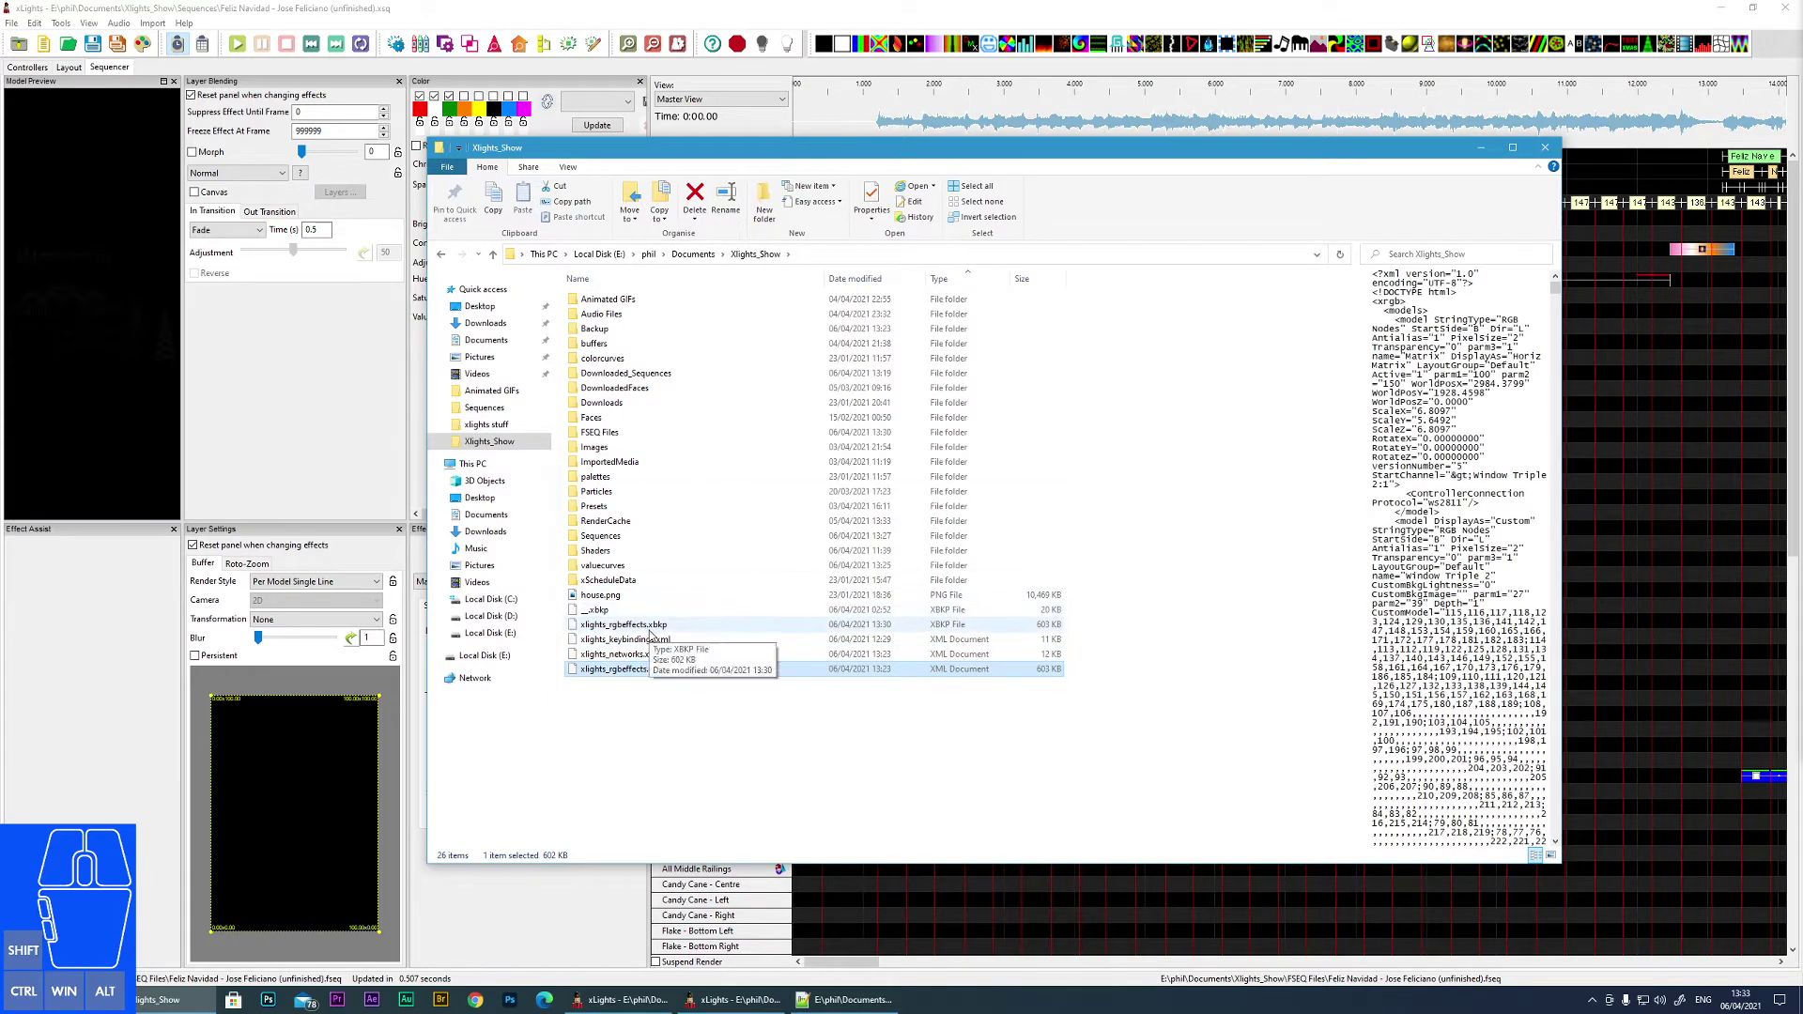
left_click(636, 643)
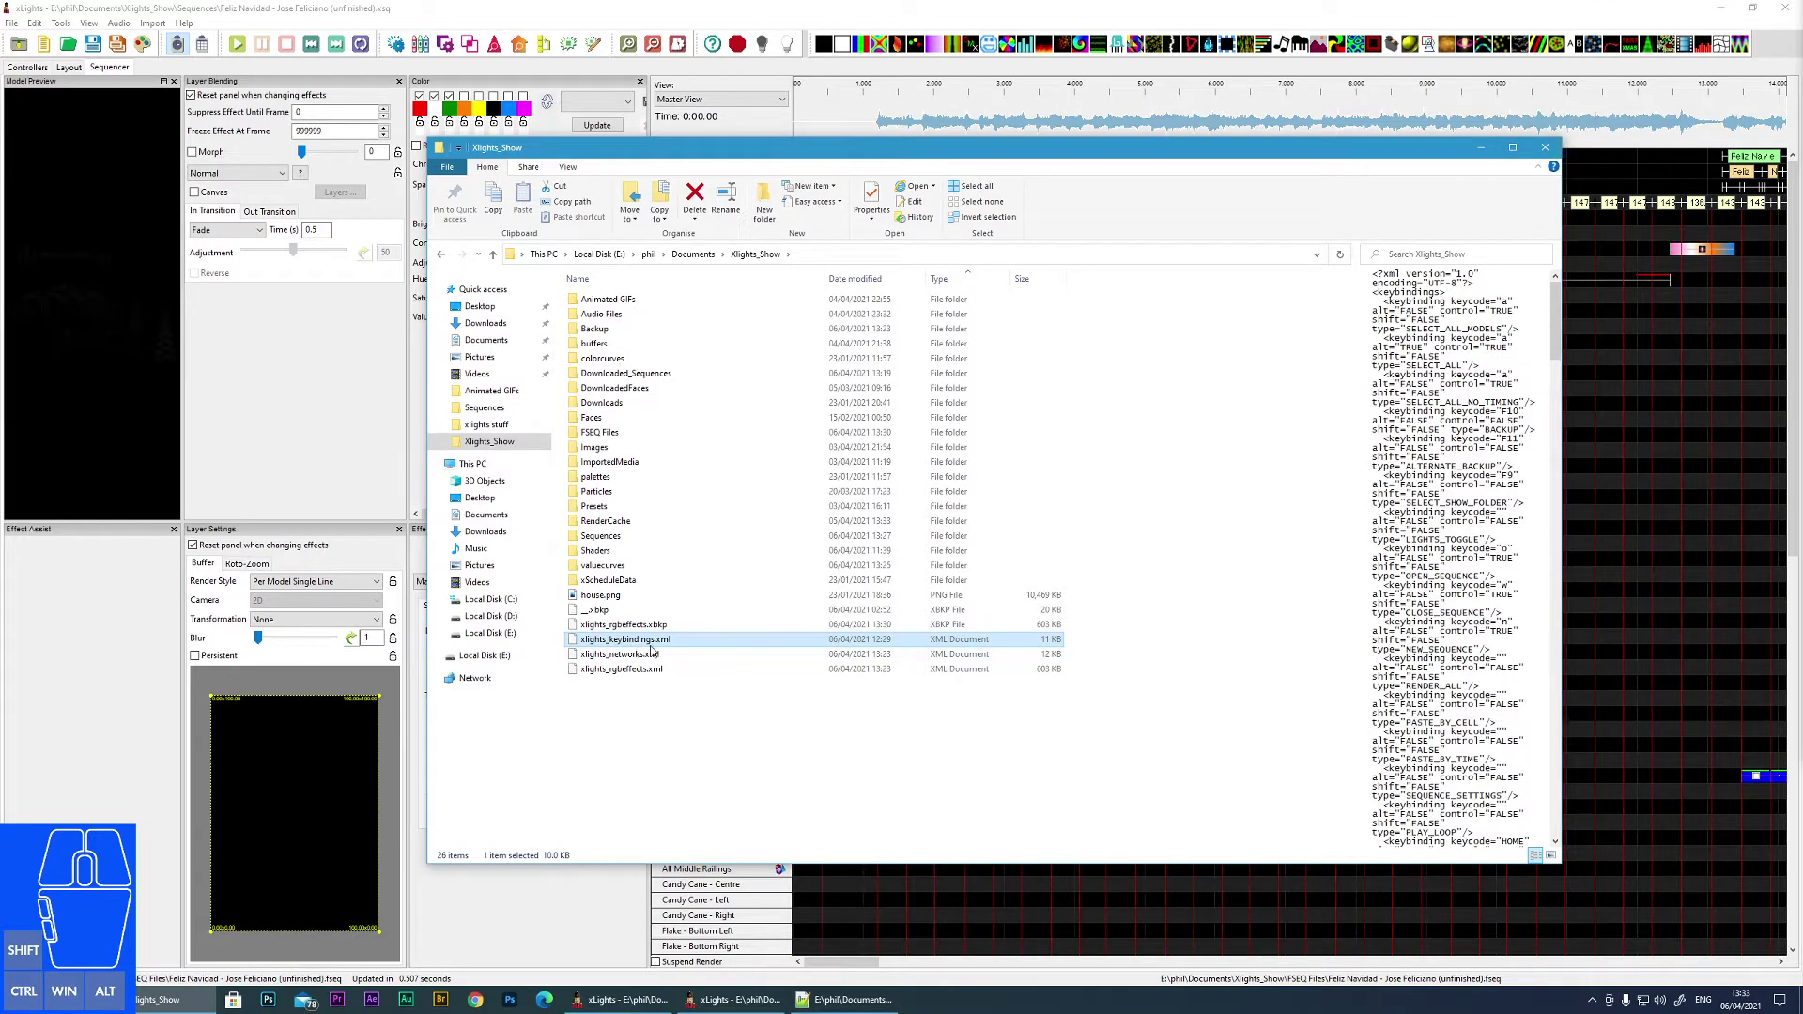
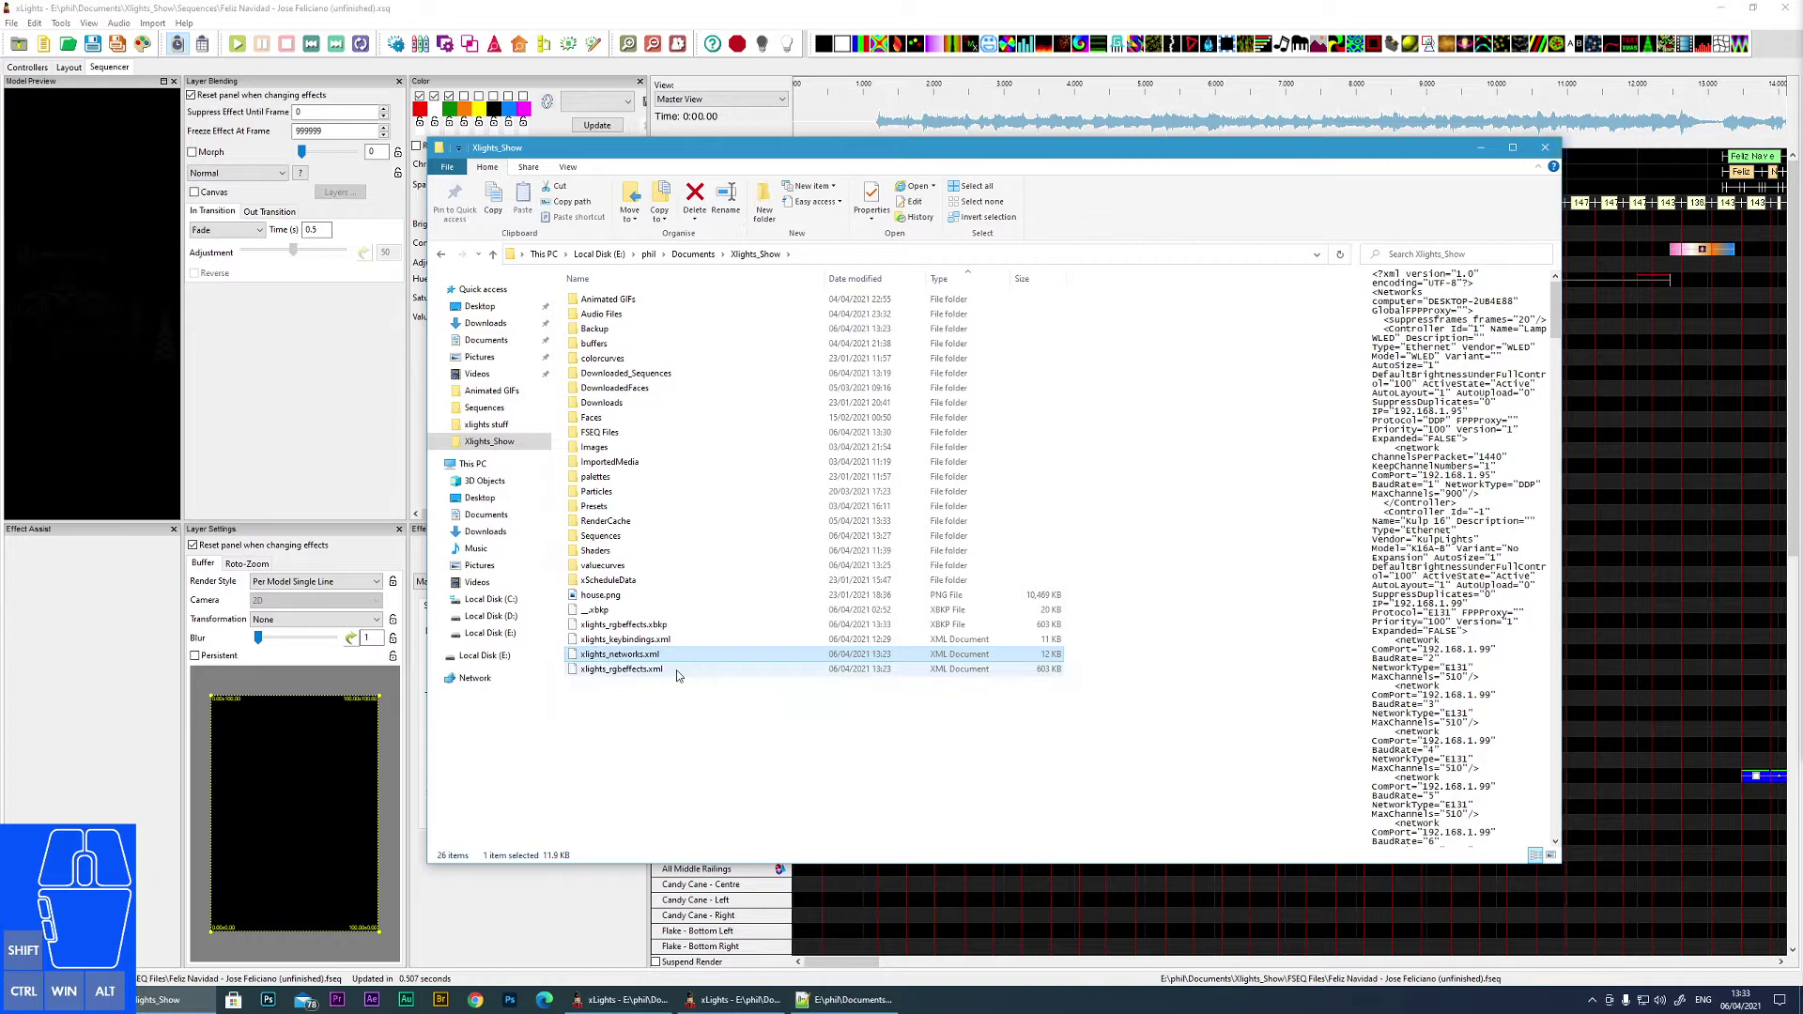
left_click(619, 674)
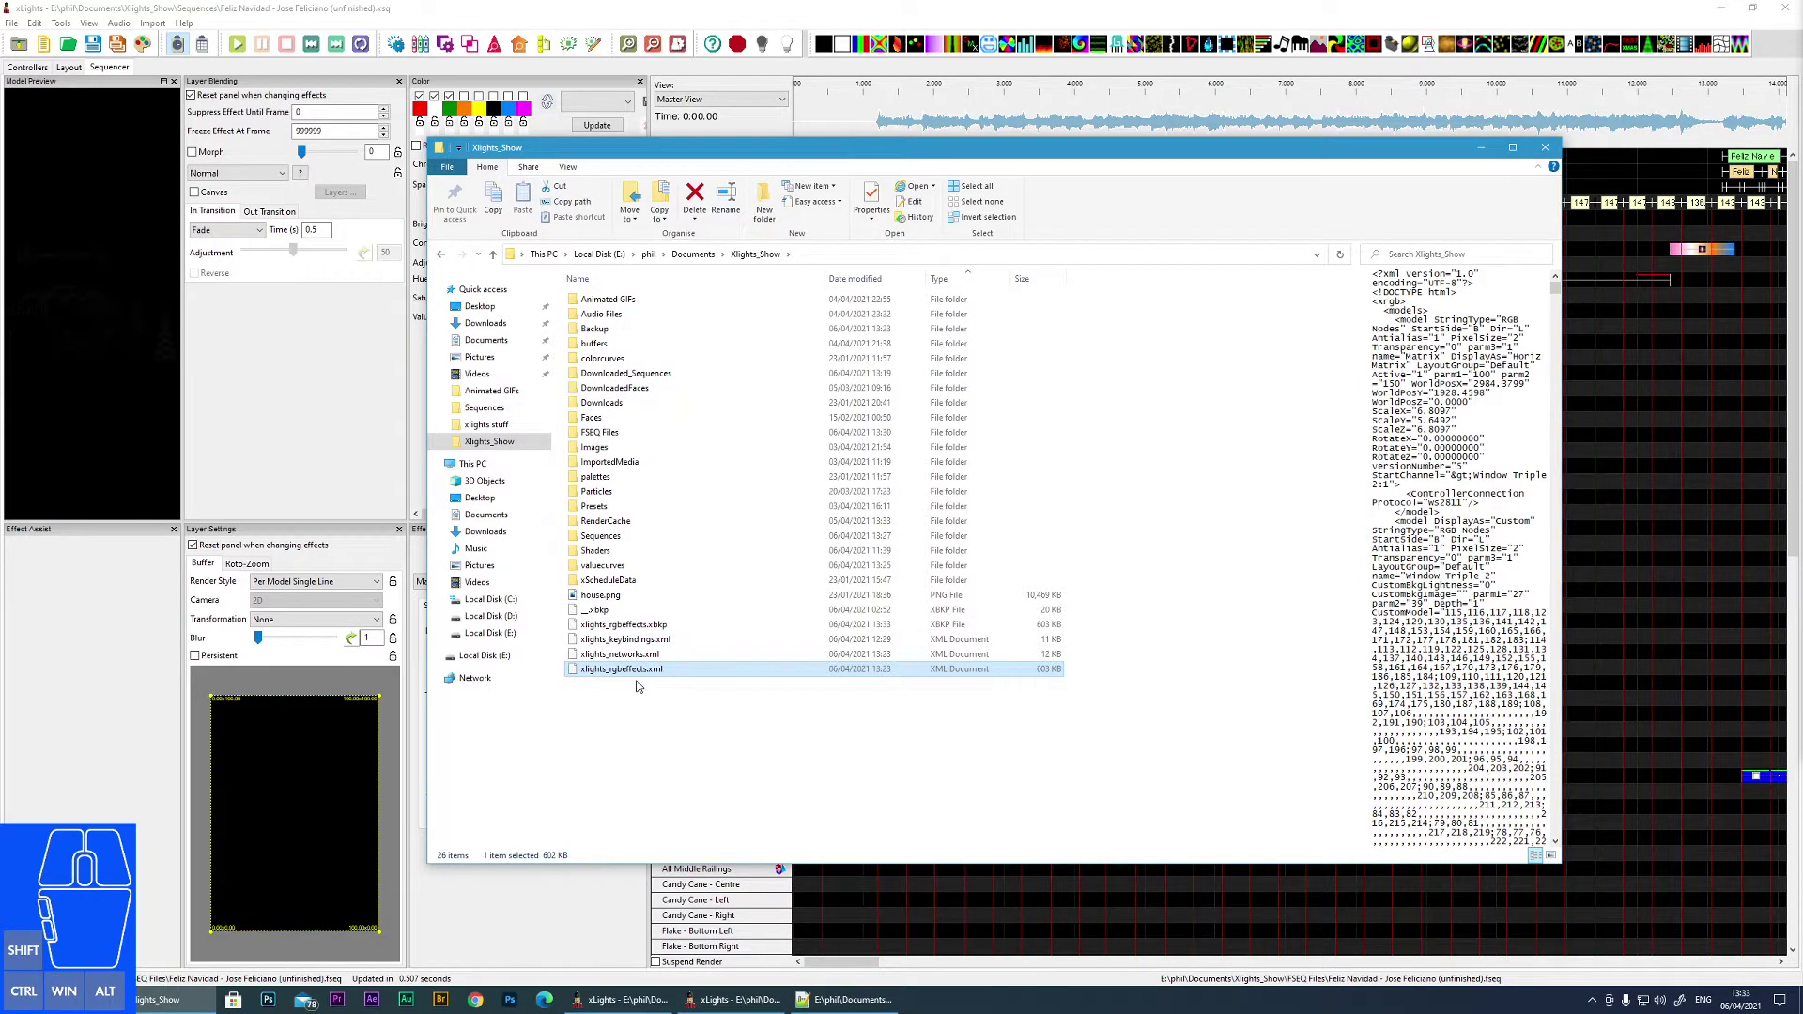
left_click_drag(791, 707, 570, 678)
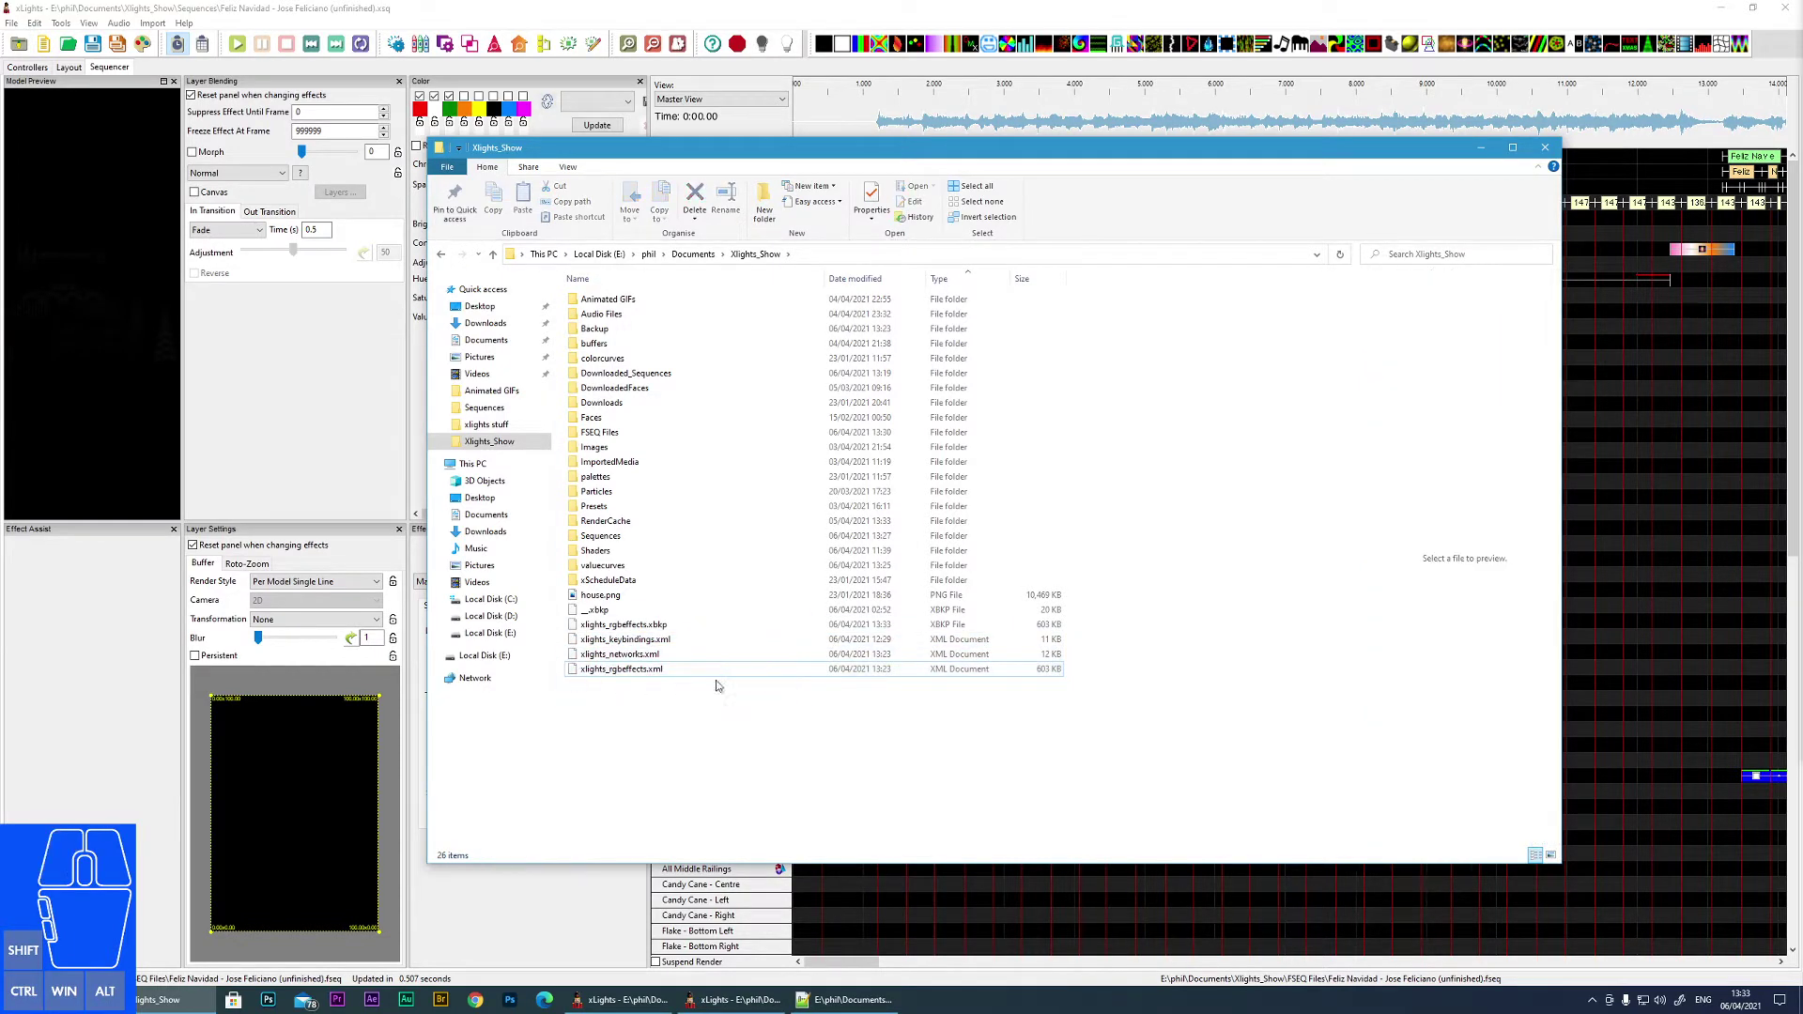
left_click(625, 627)
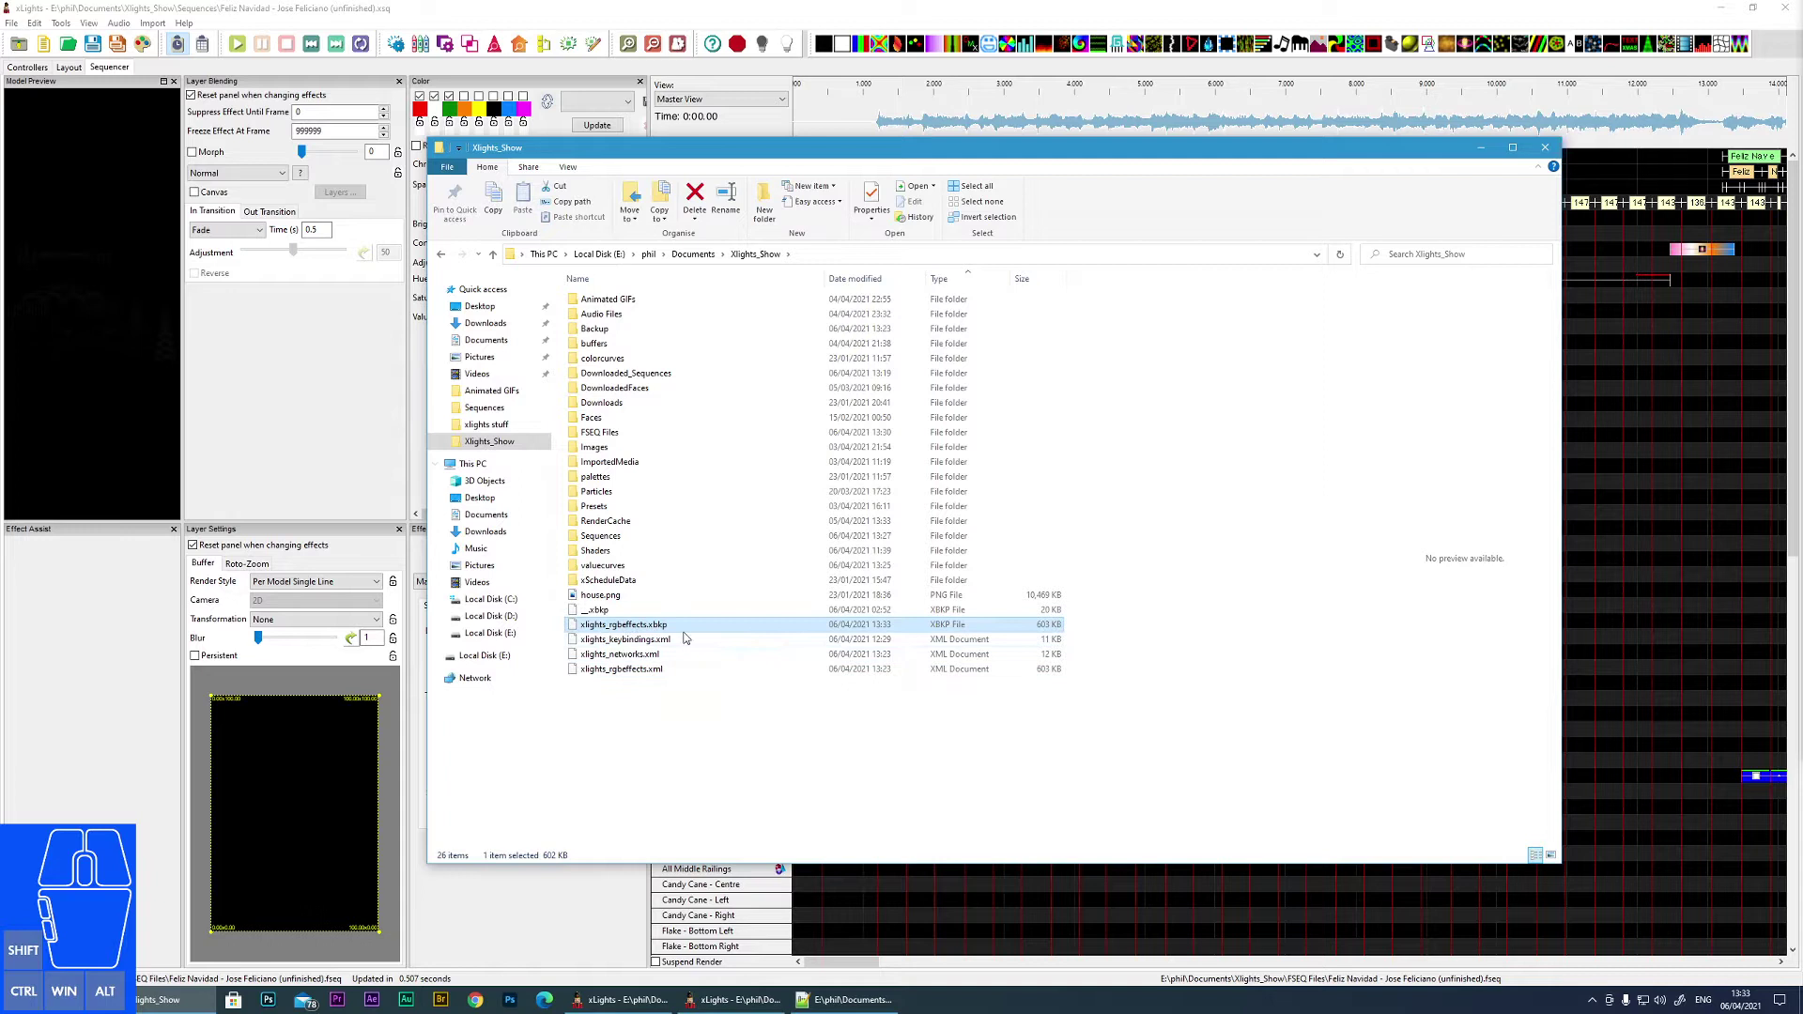
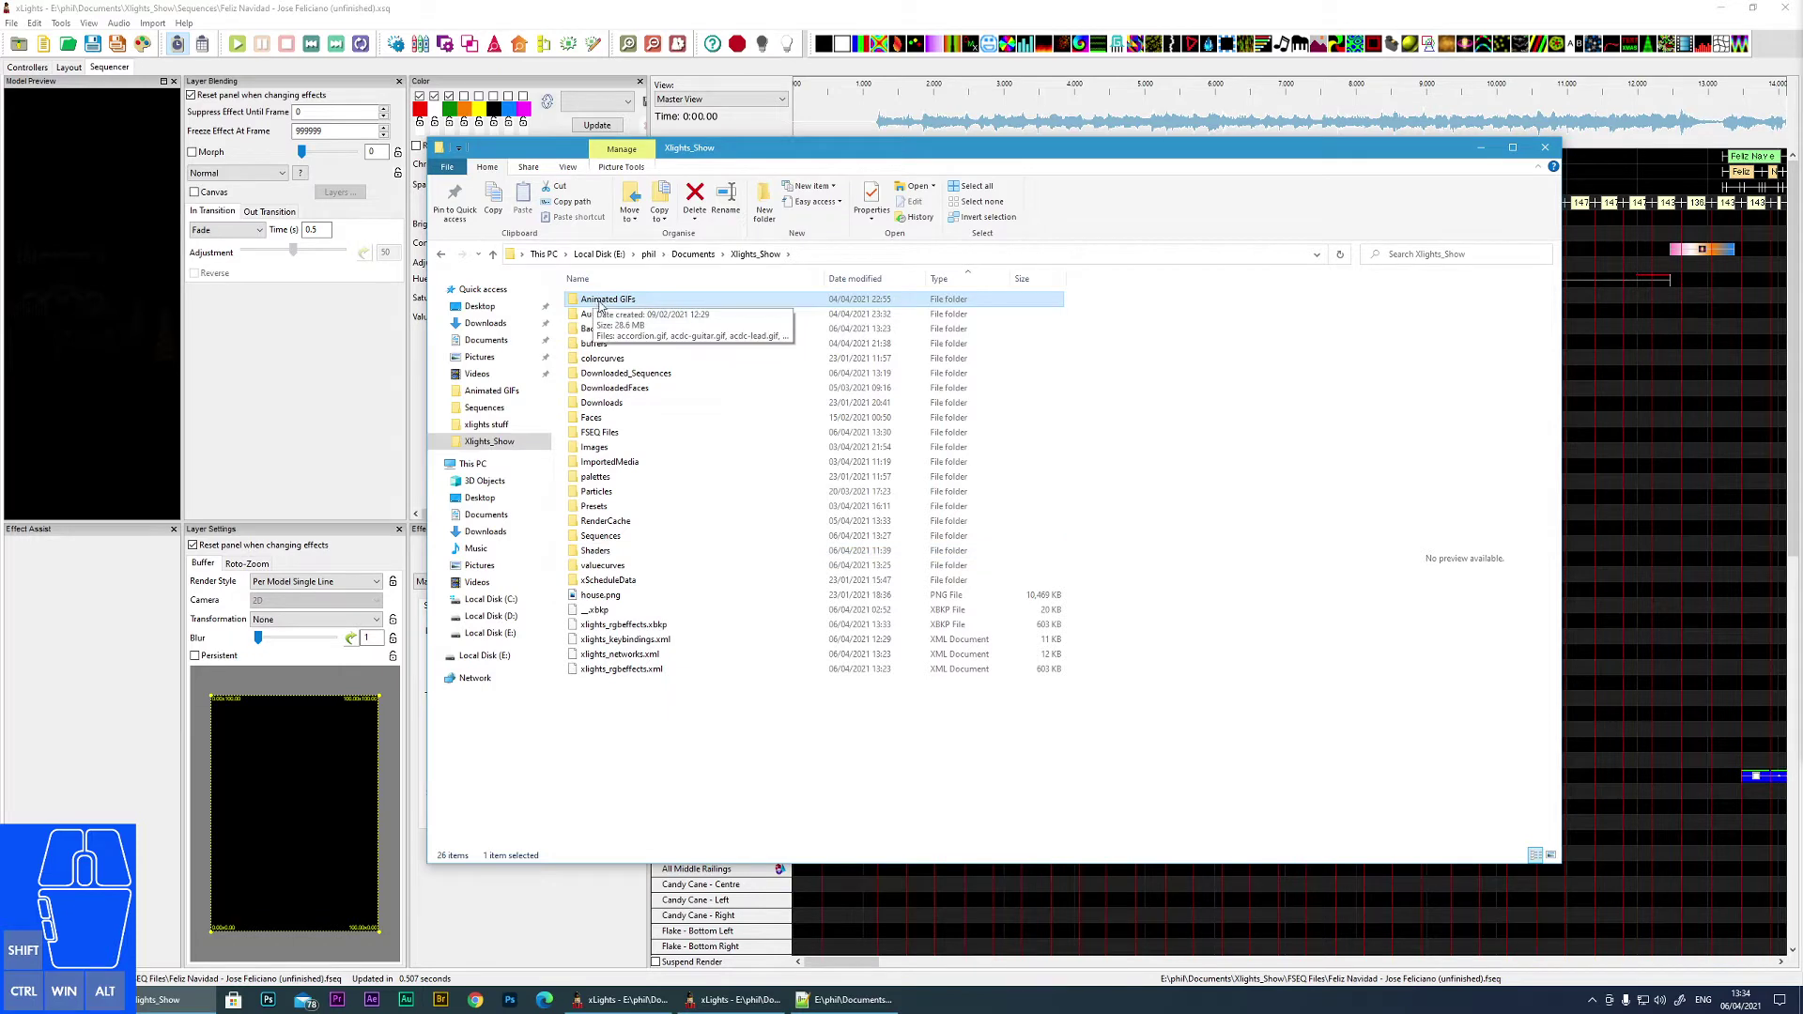
- Browse the Animated GIFs folder, previewing bell.gif, and return to Xlights_Show
double_click(603, 303)
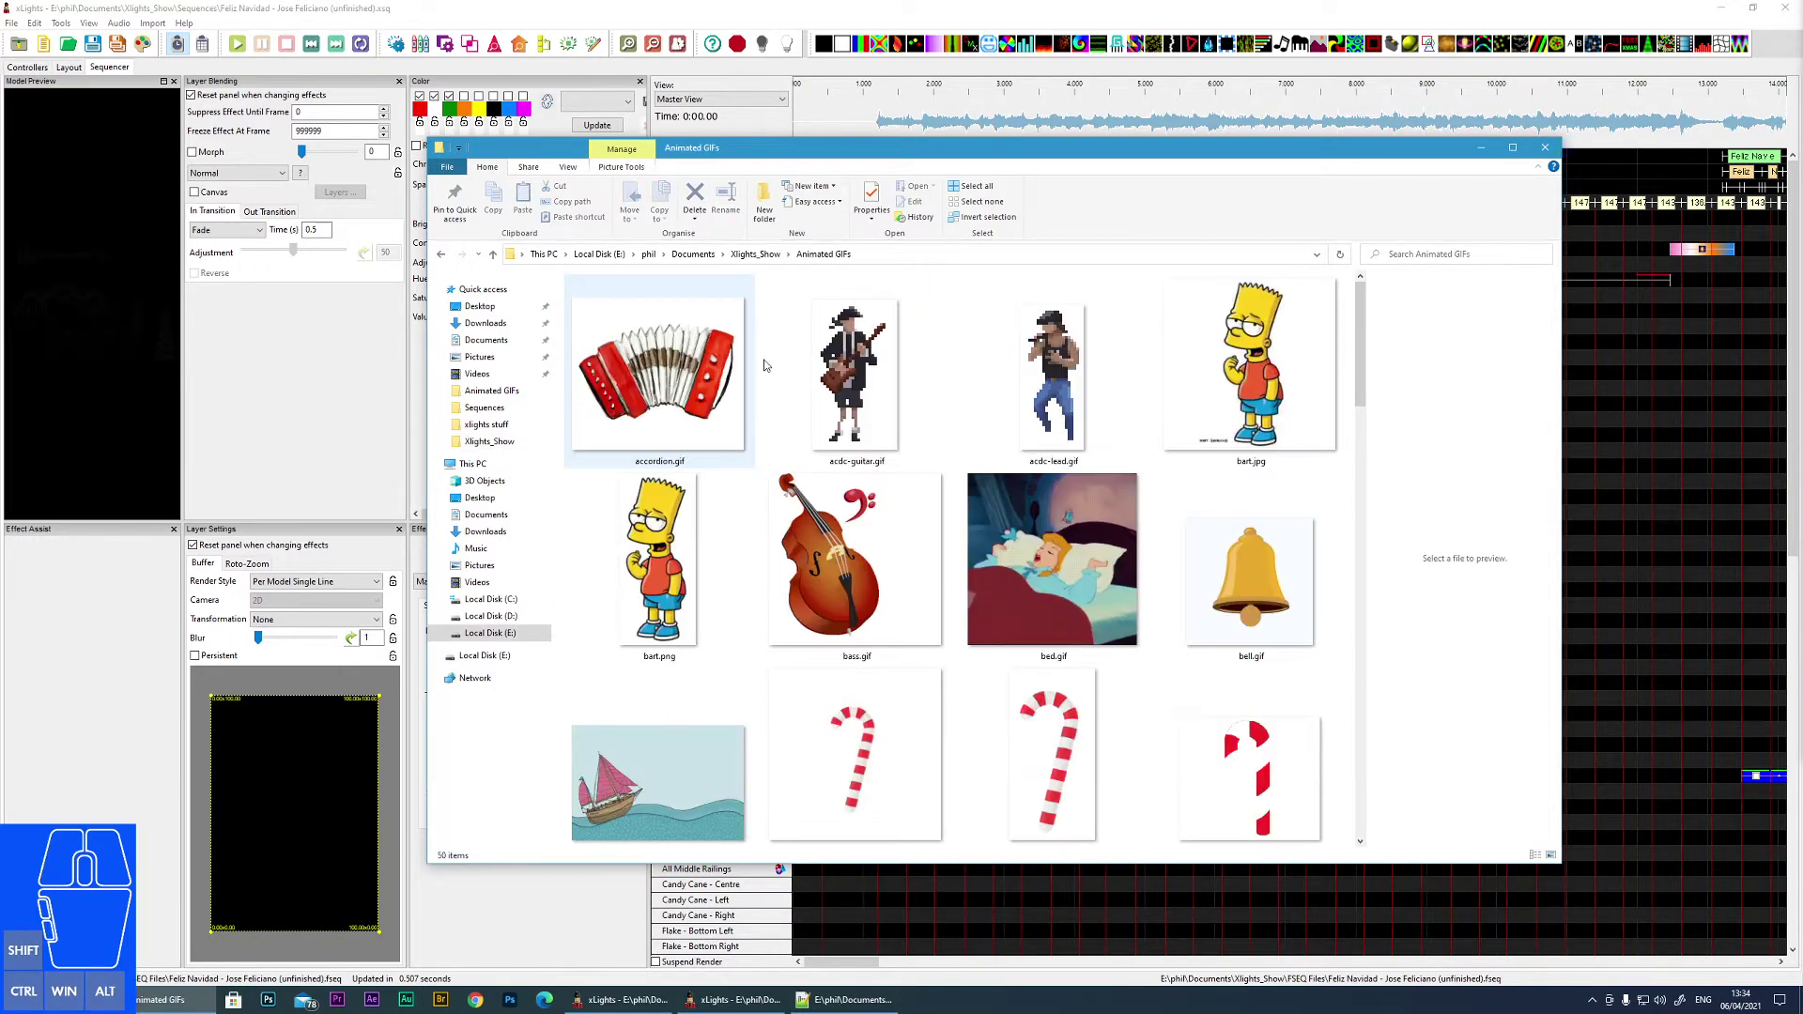
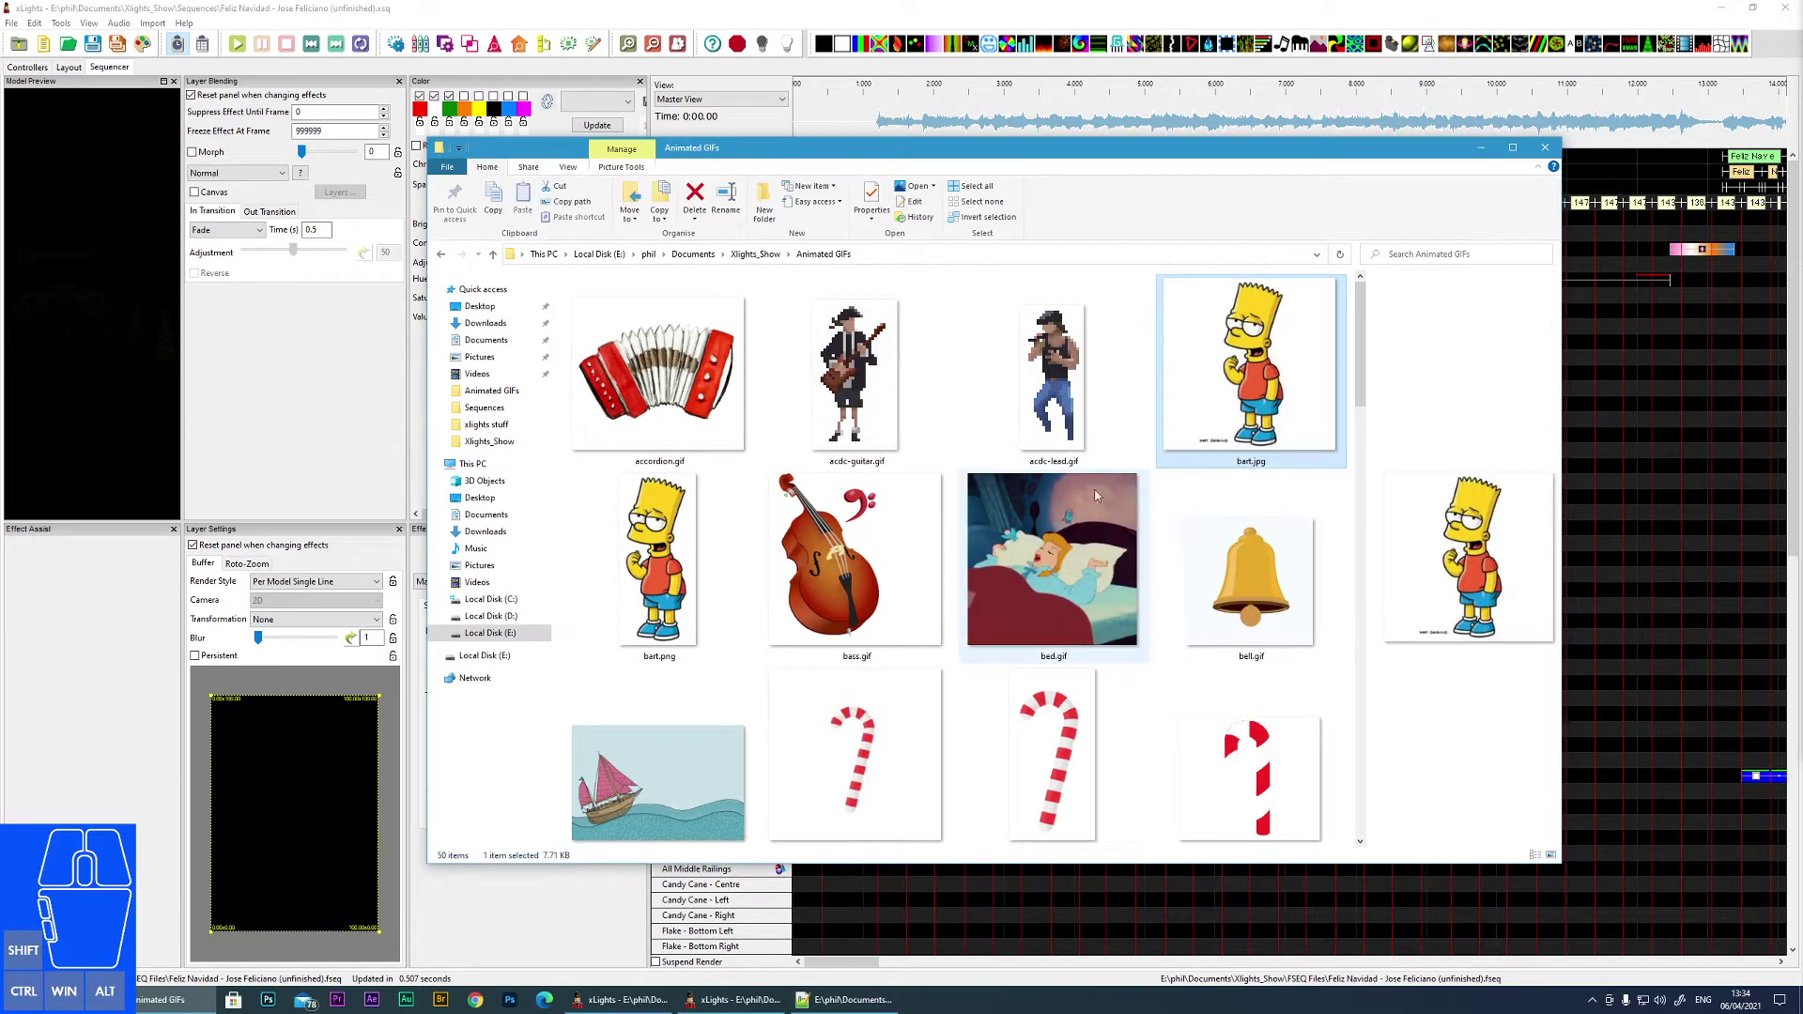
double_click(1250, 586)
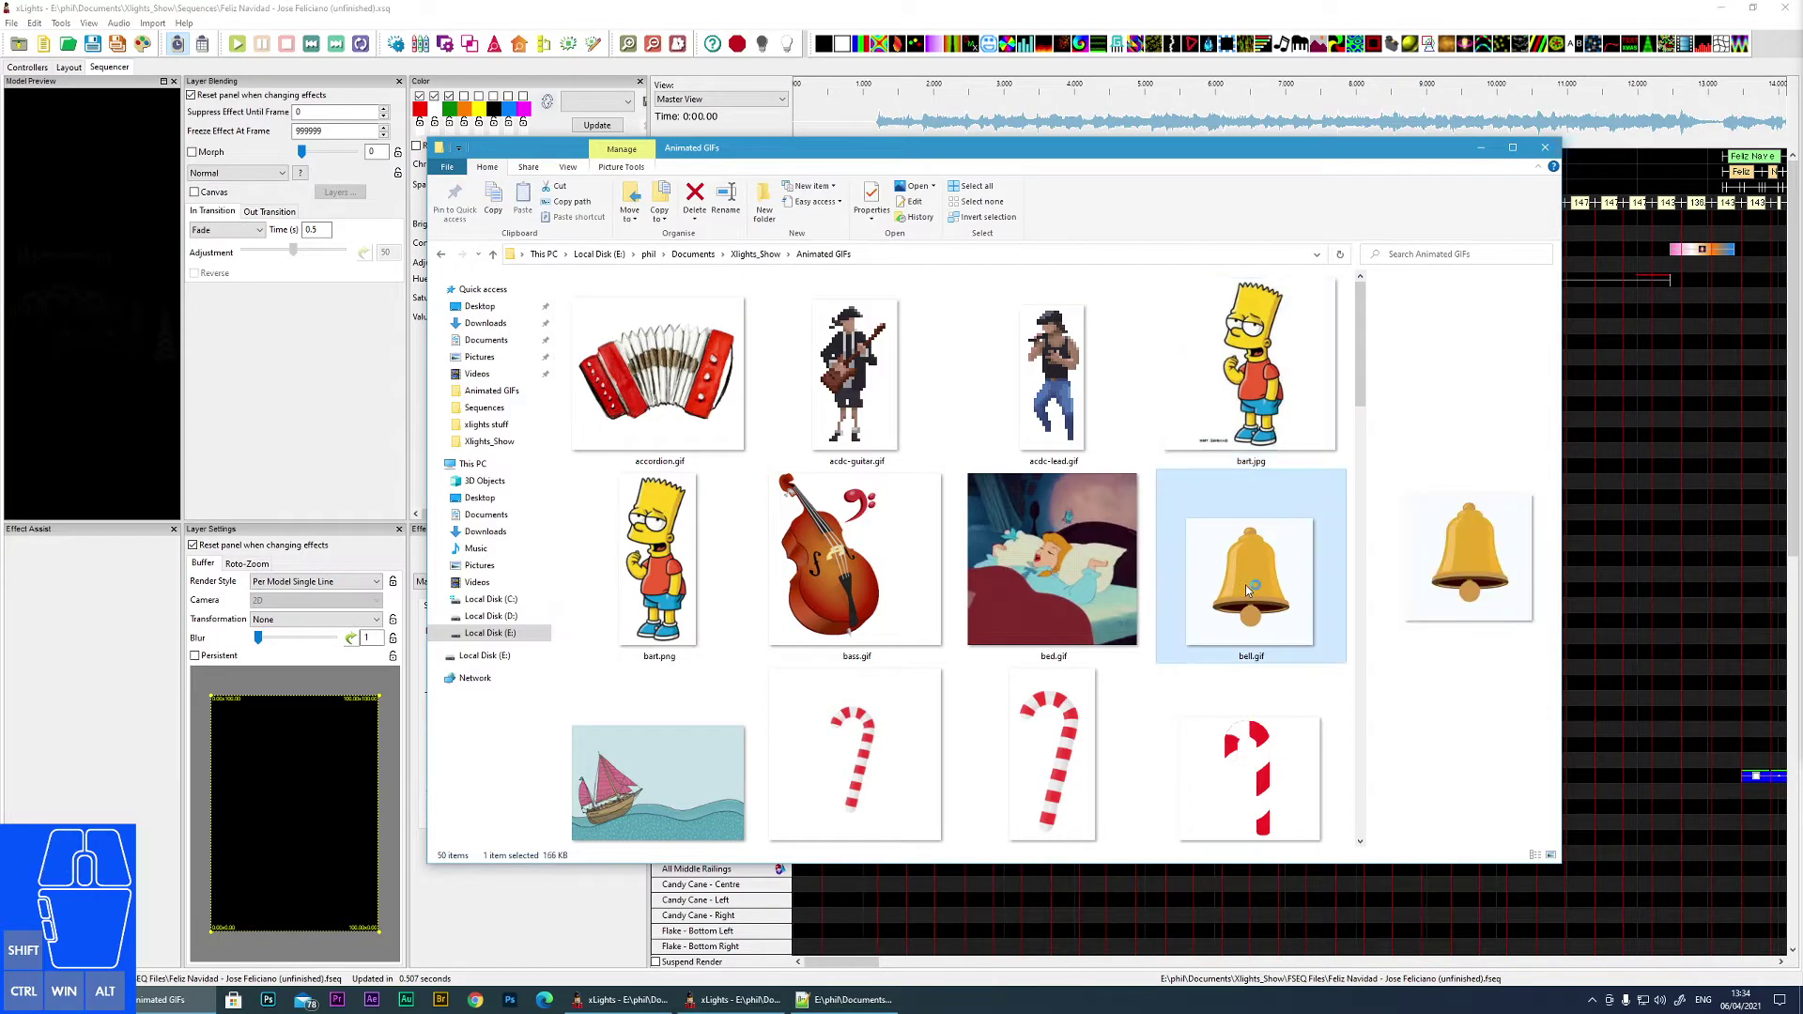
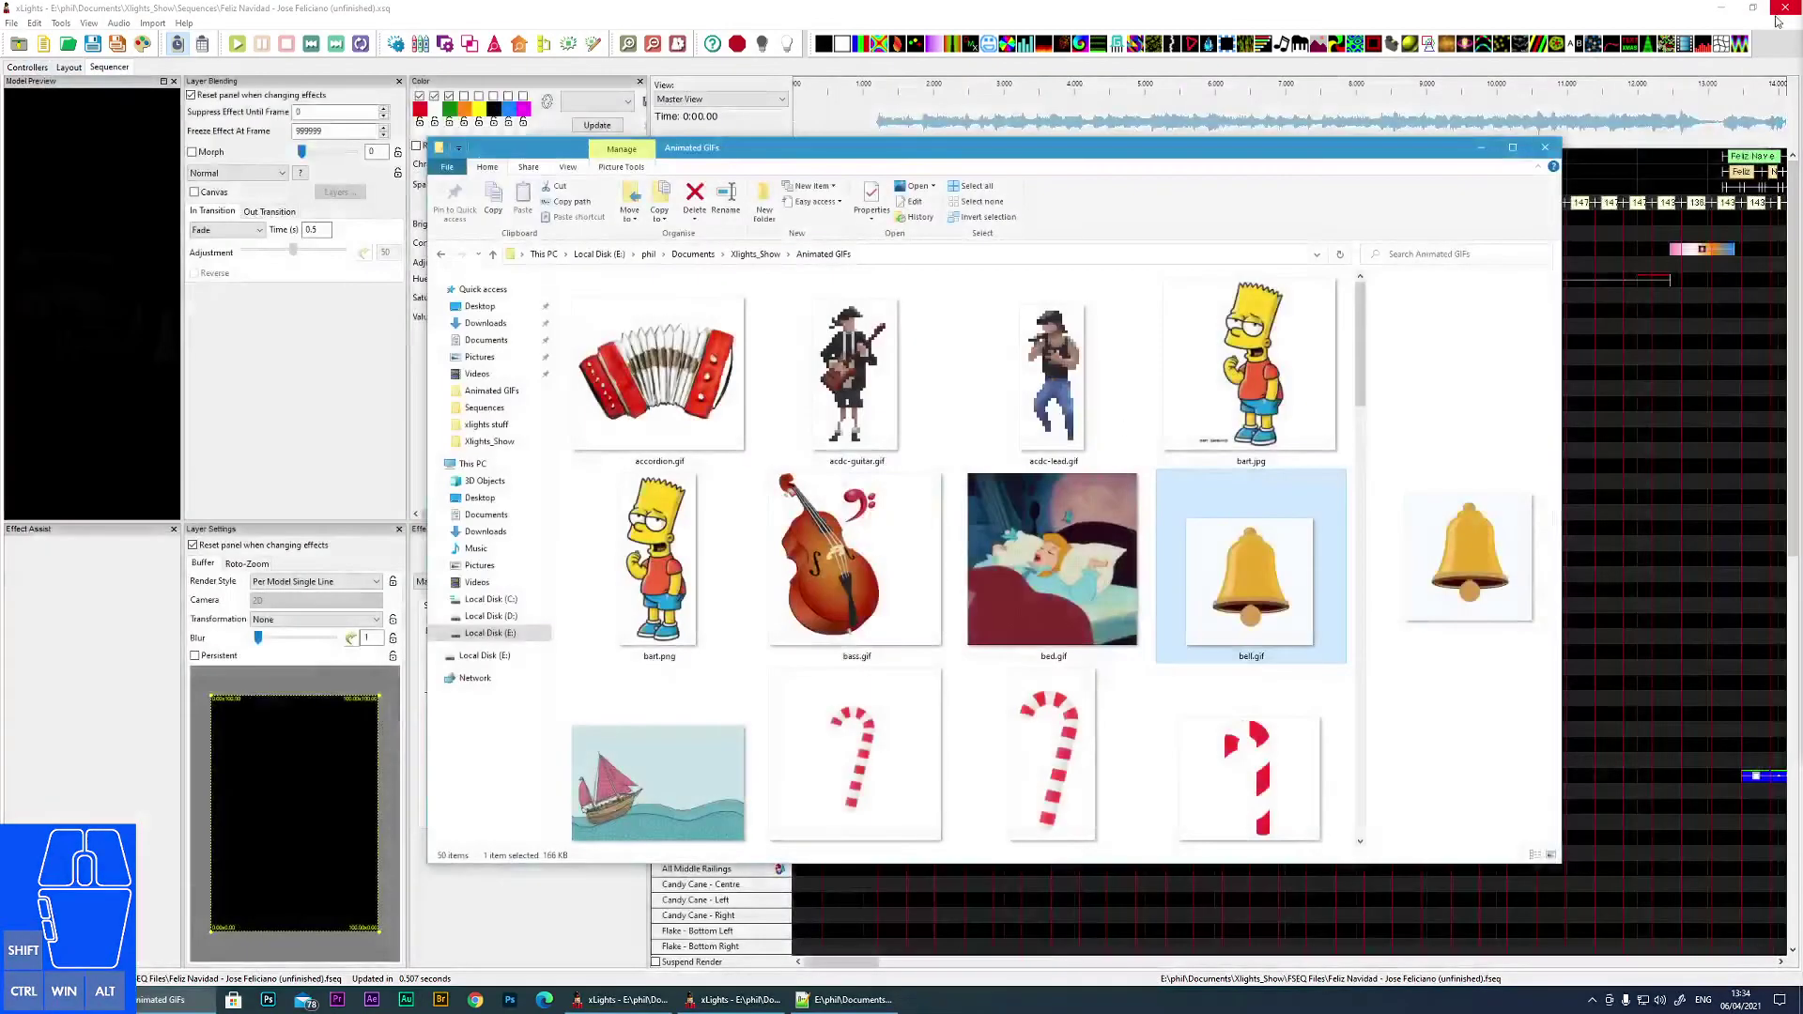
left_click(762, 255)
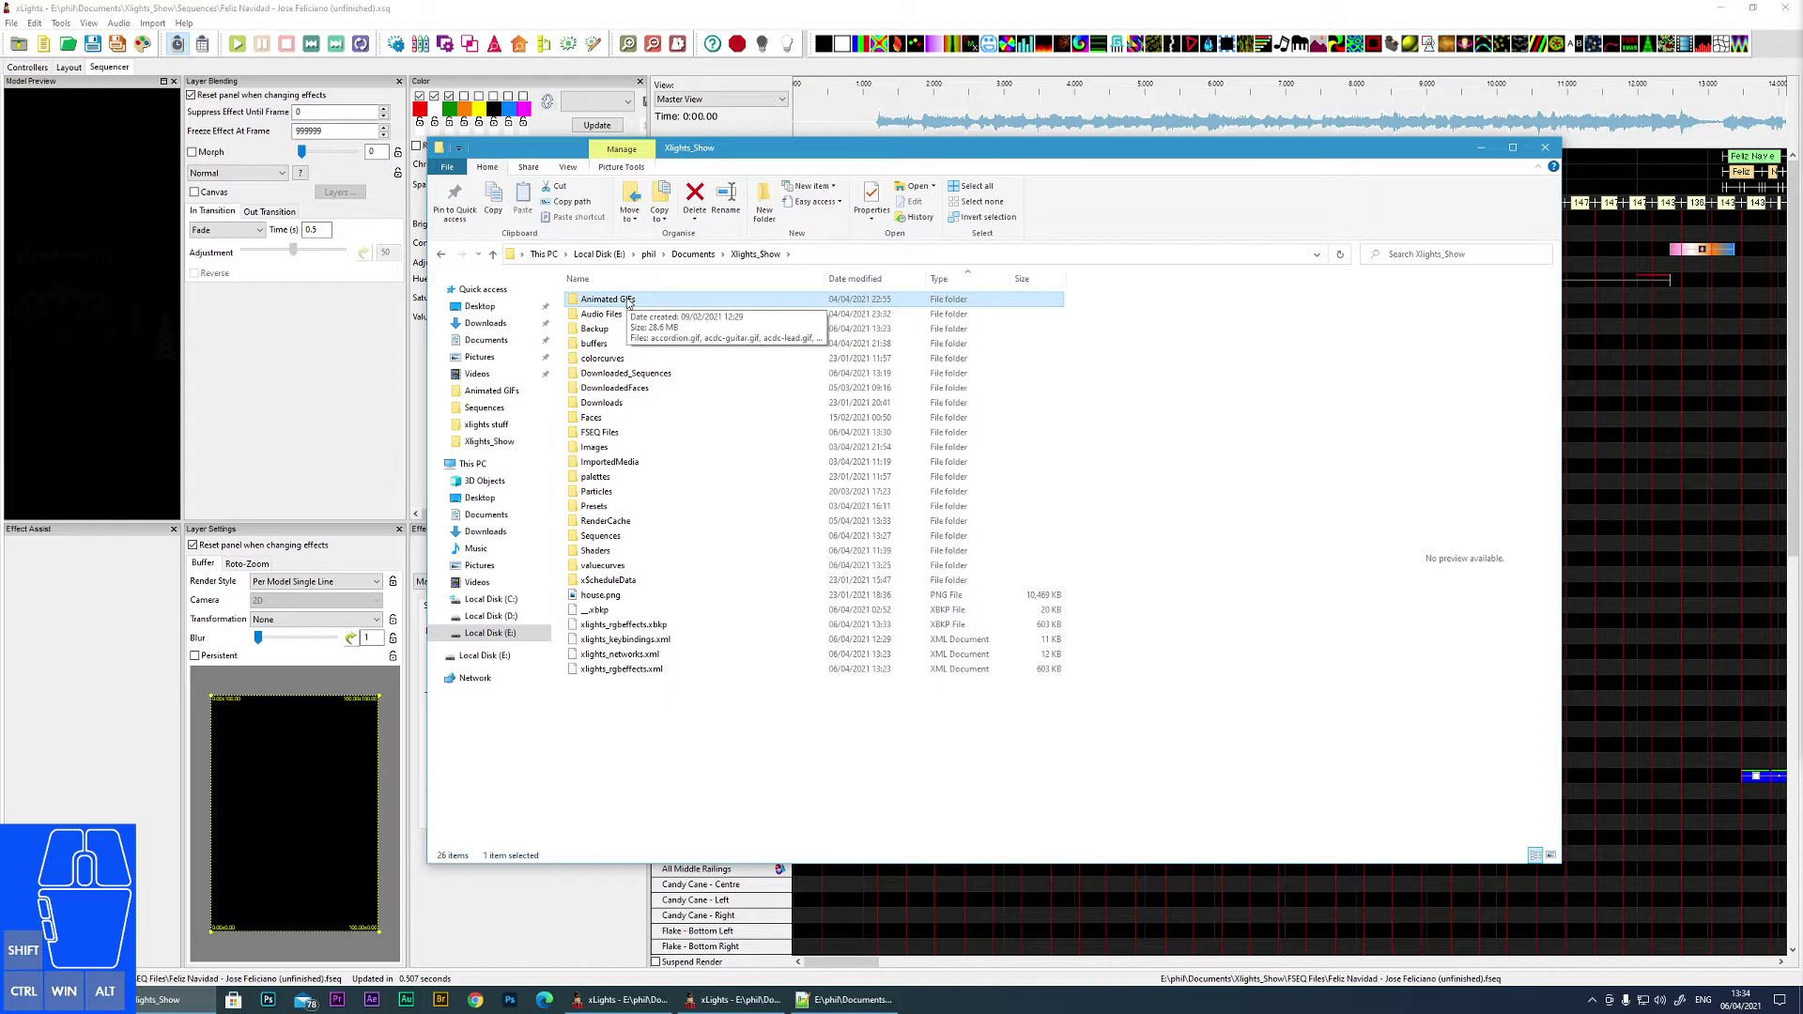
double_click(630, 300)
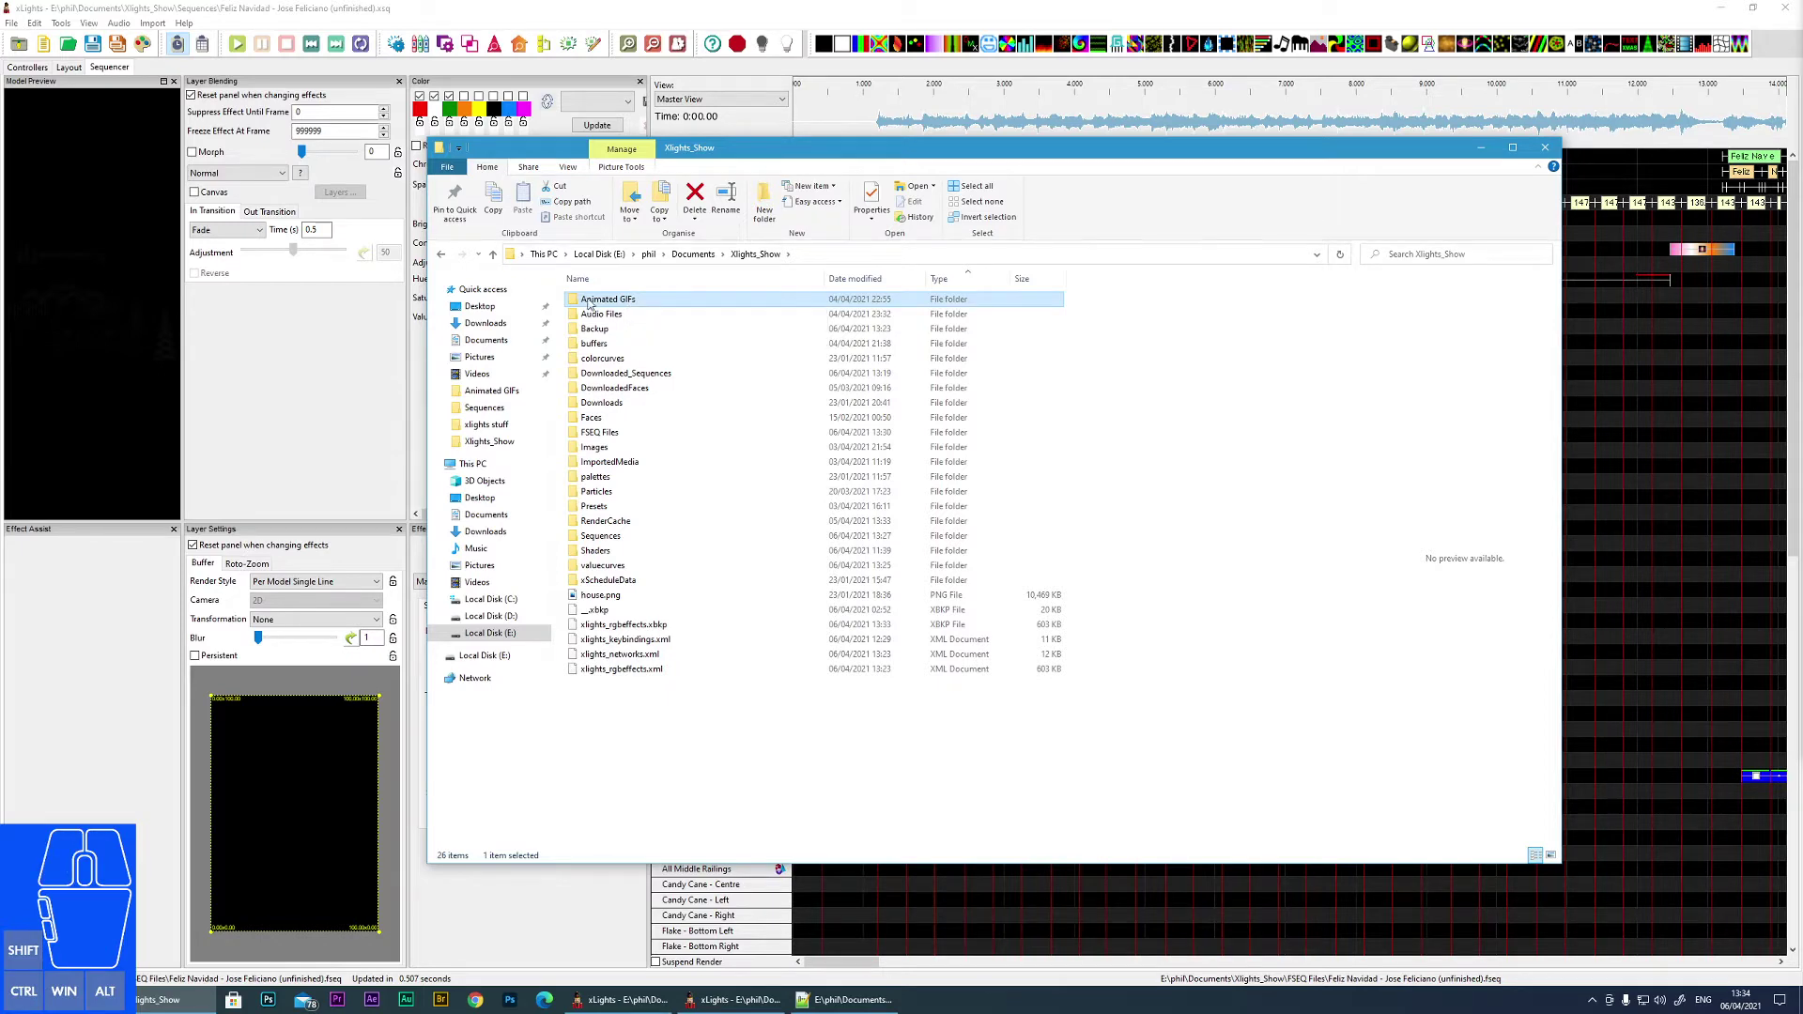
double_click(579, 300)
left_click(1278, 591)
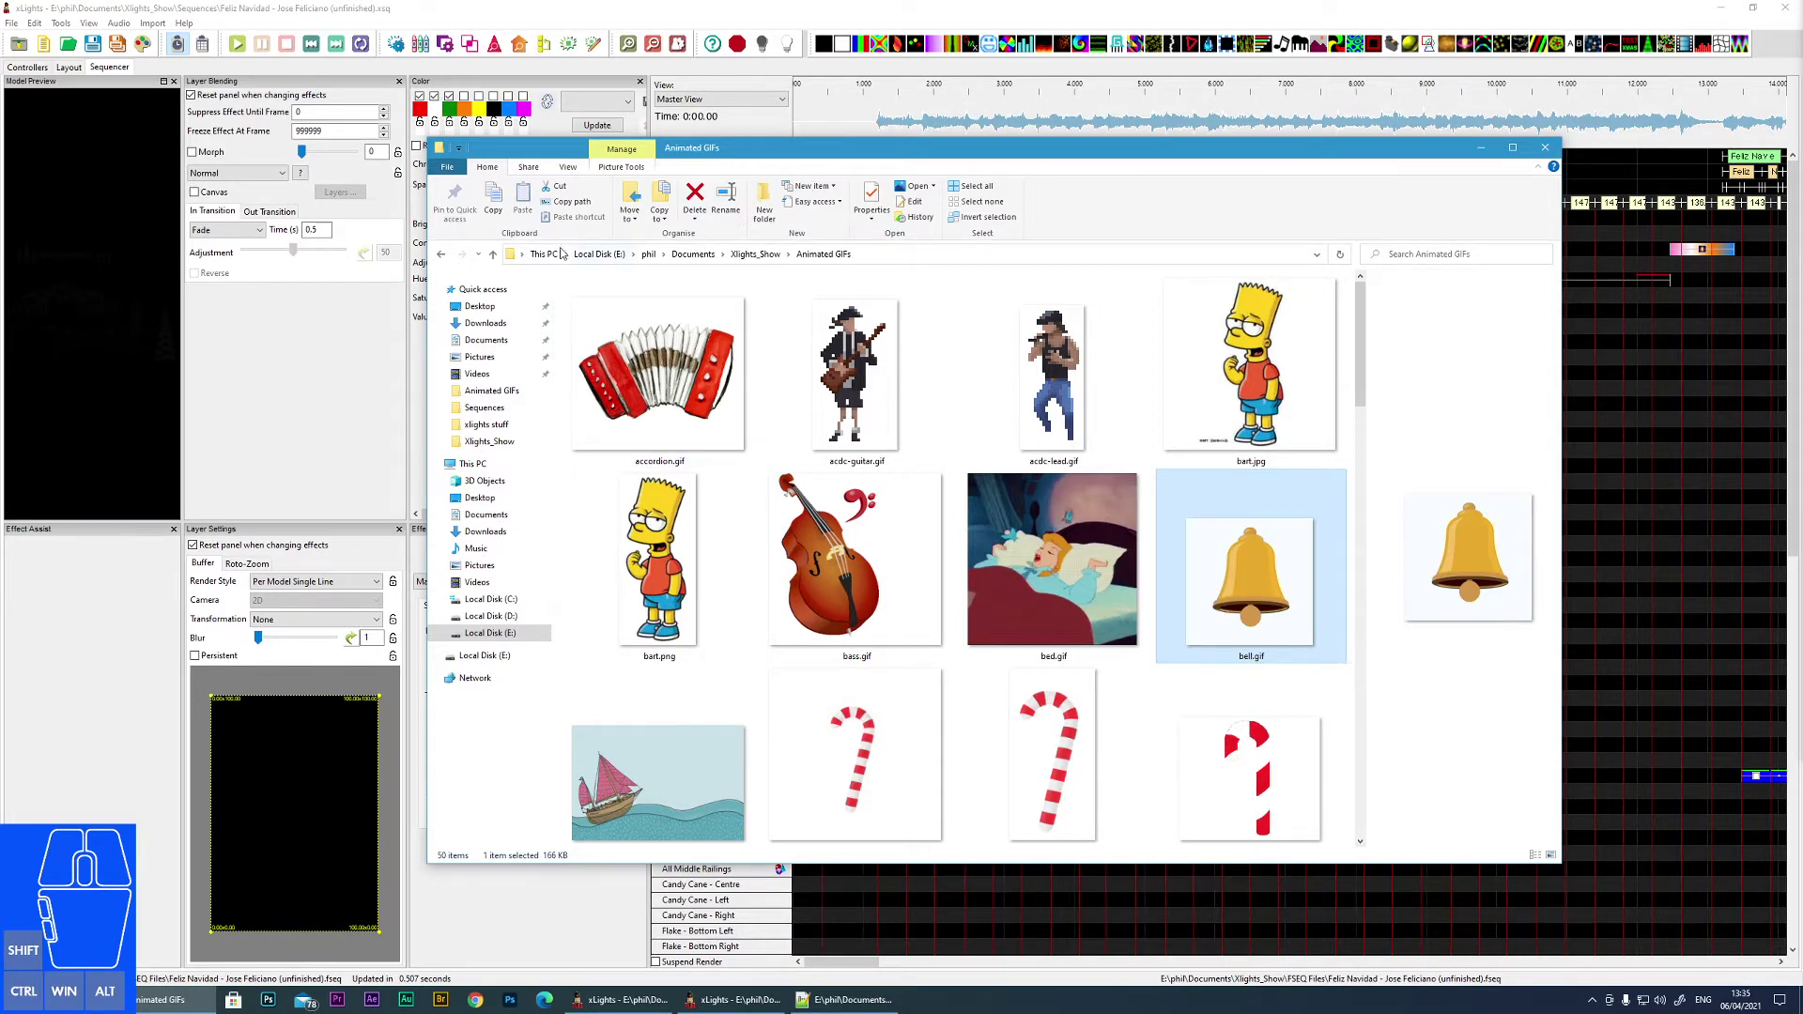
left_click(447, 257)
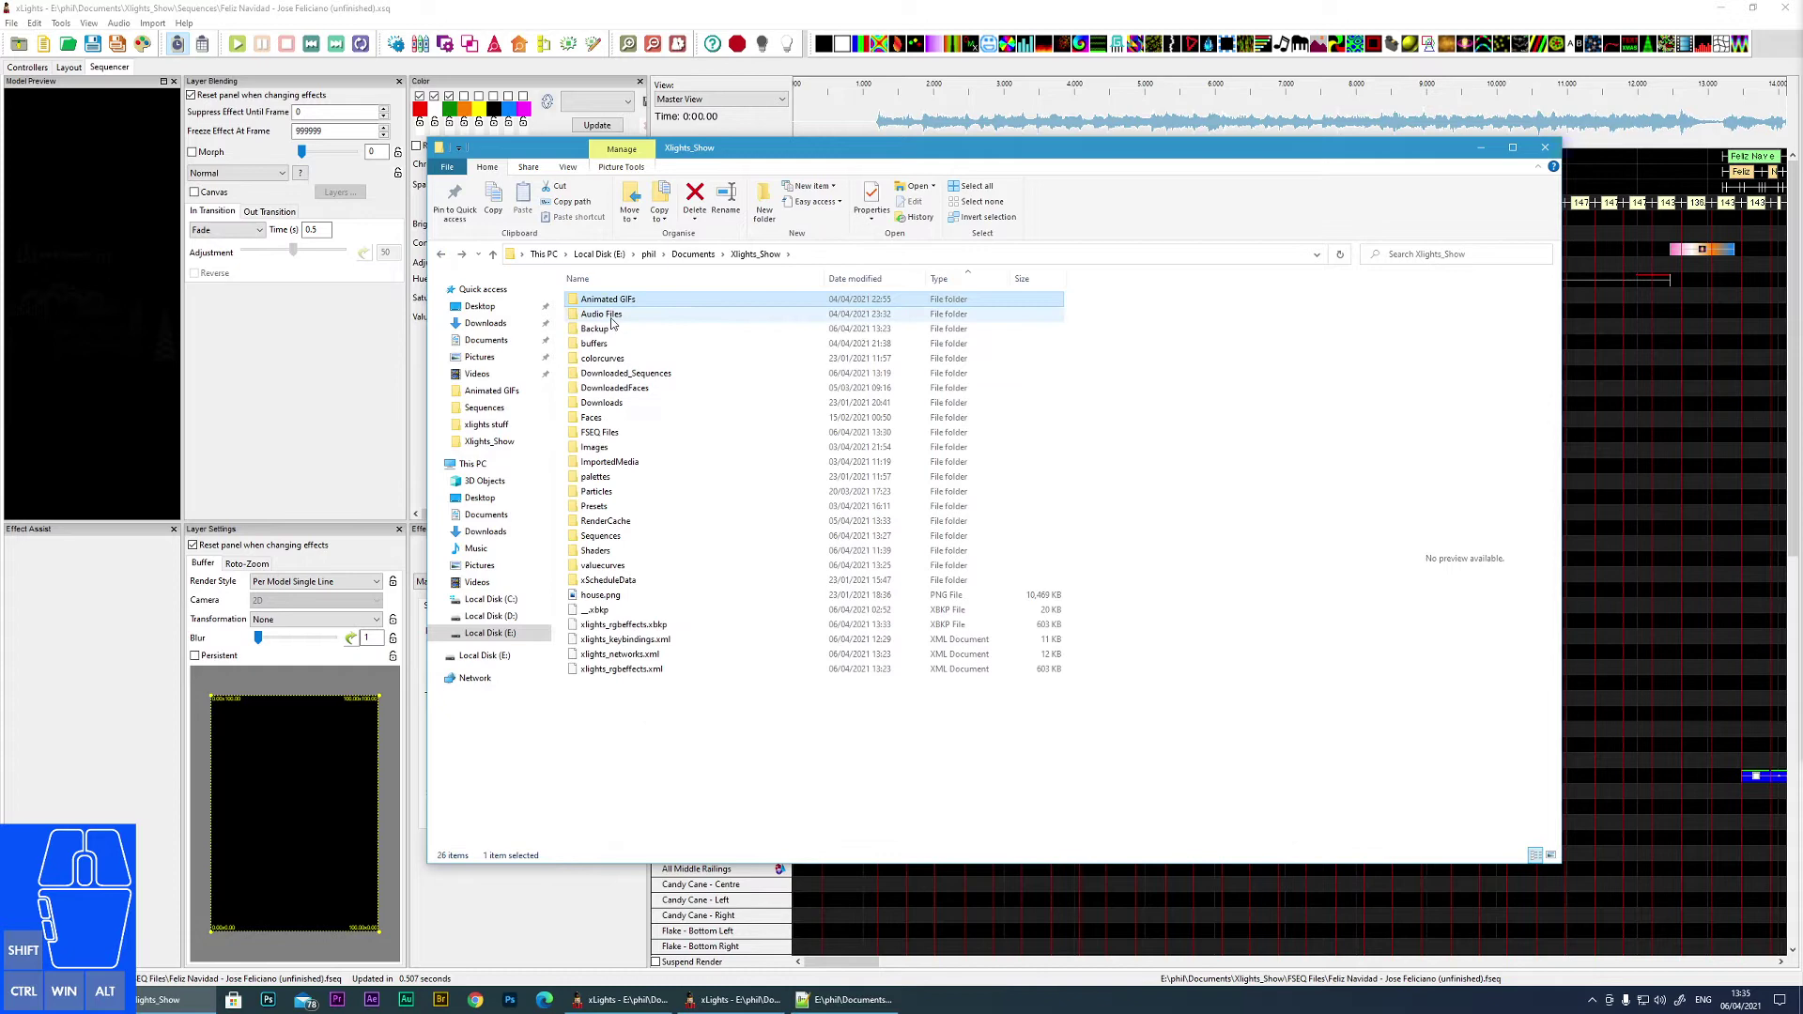
- Browse the Audio Files MP3 list, selecting the Fleetwood Mac and Drunken Sailor tracks
double_click(616, 321)
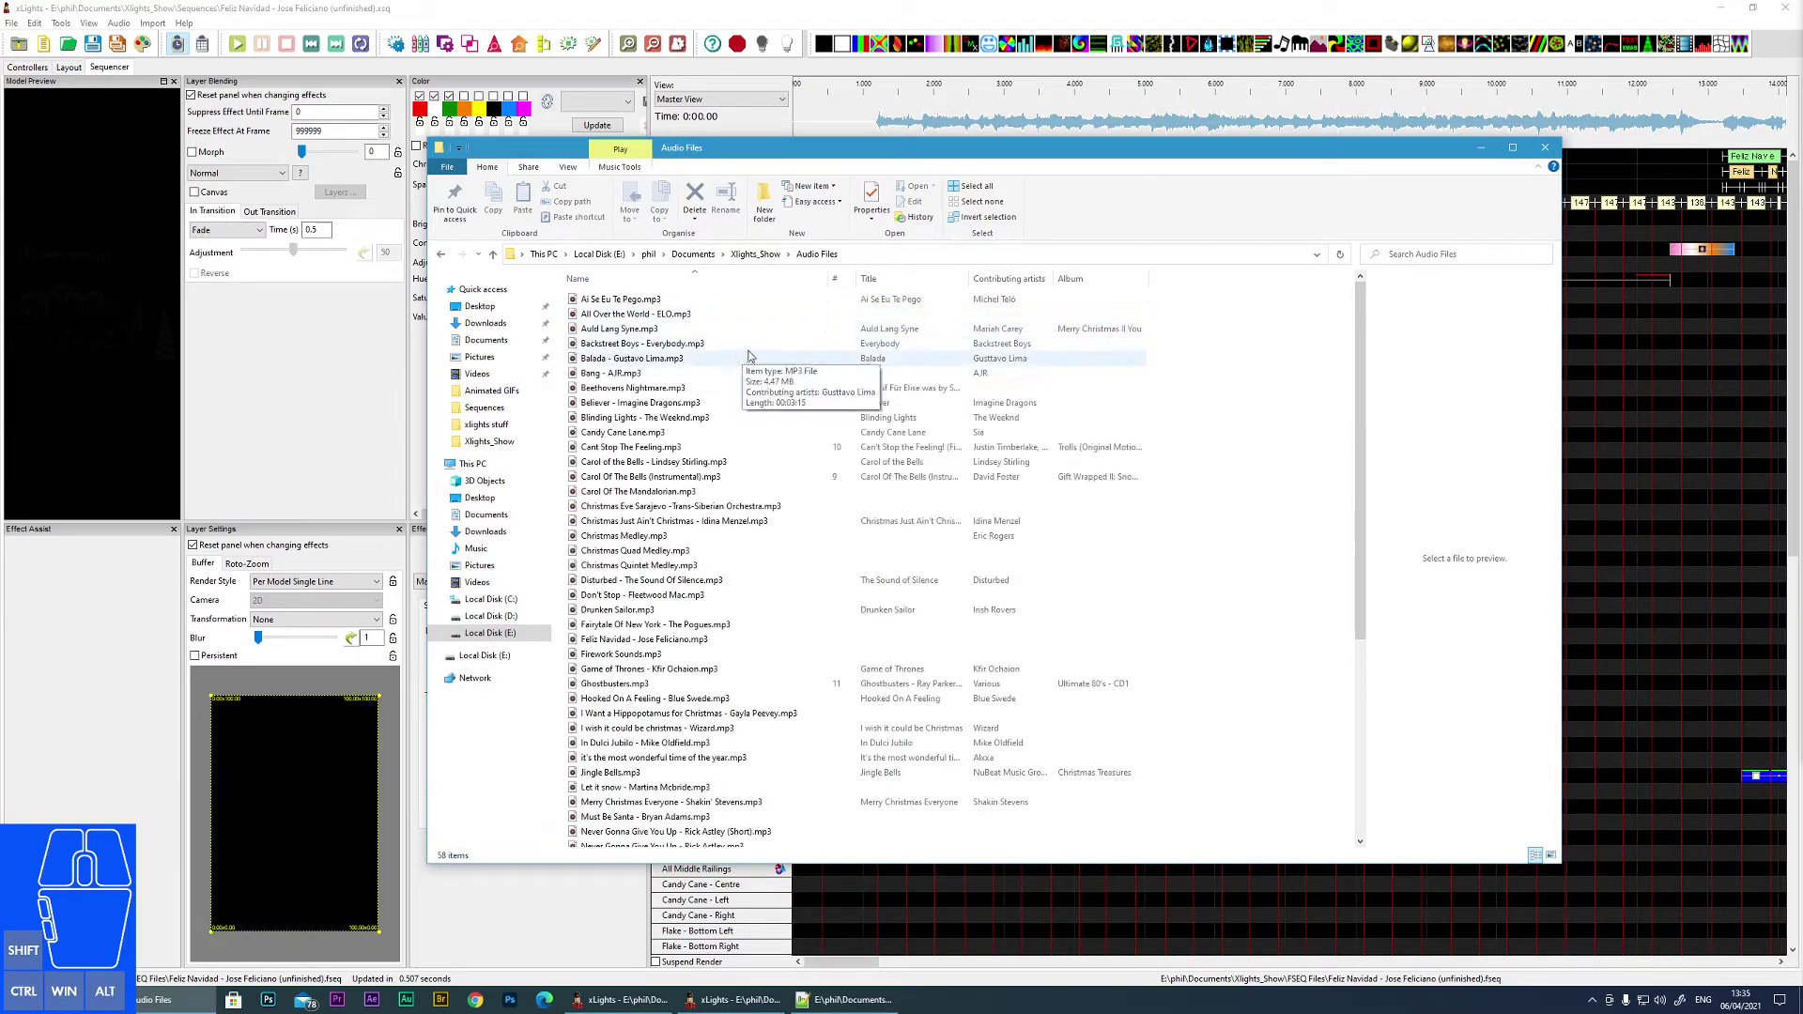
middle_click(642, 481)
scroll("down", 3)
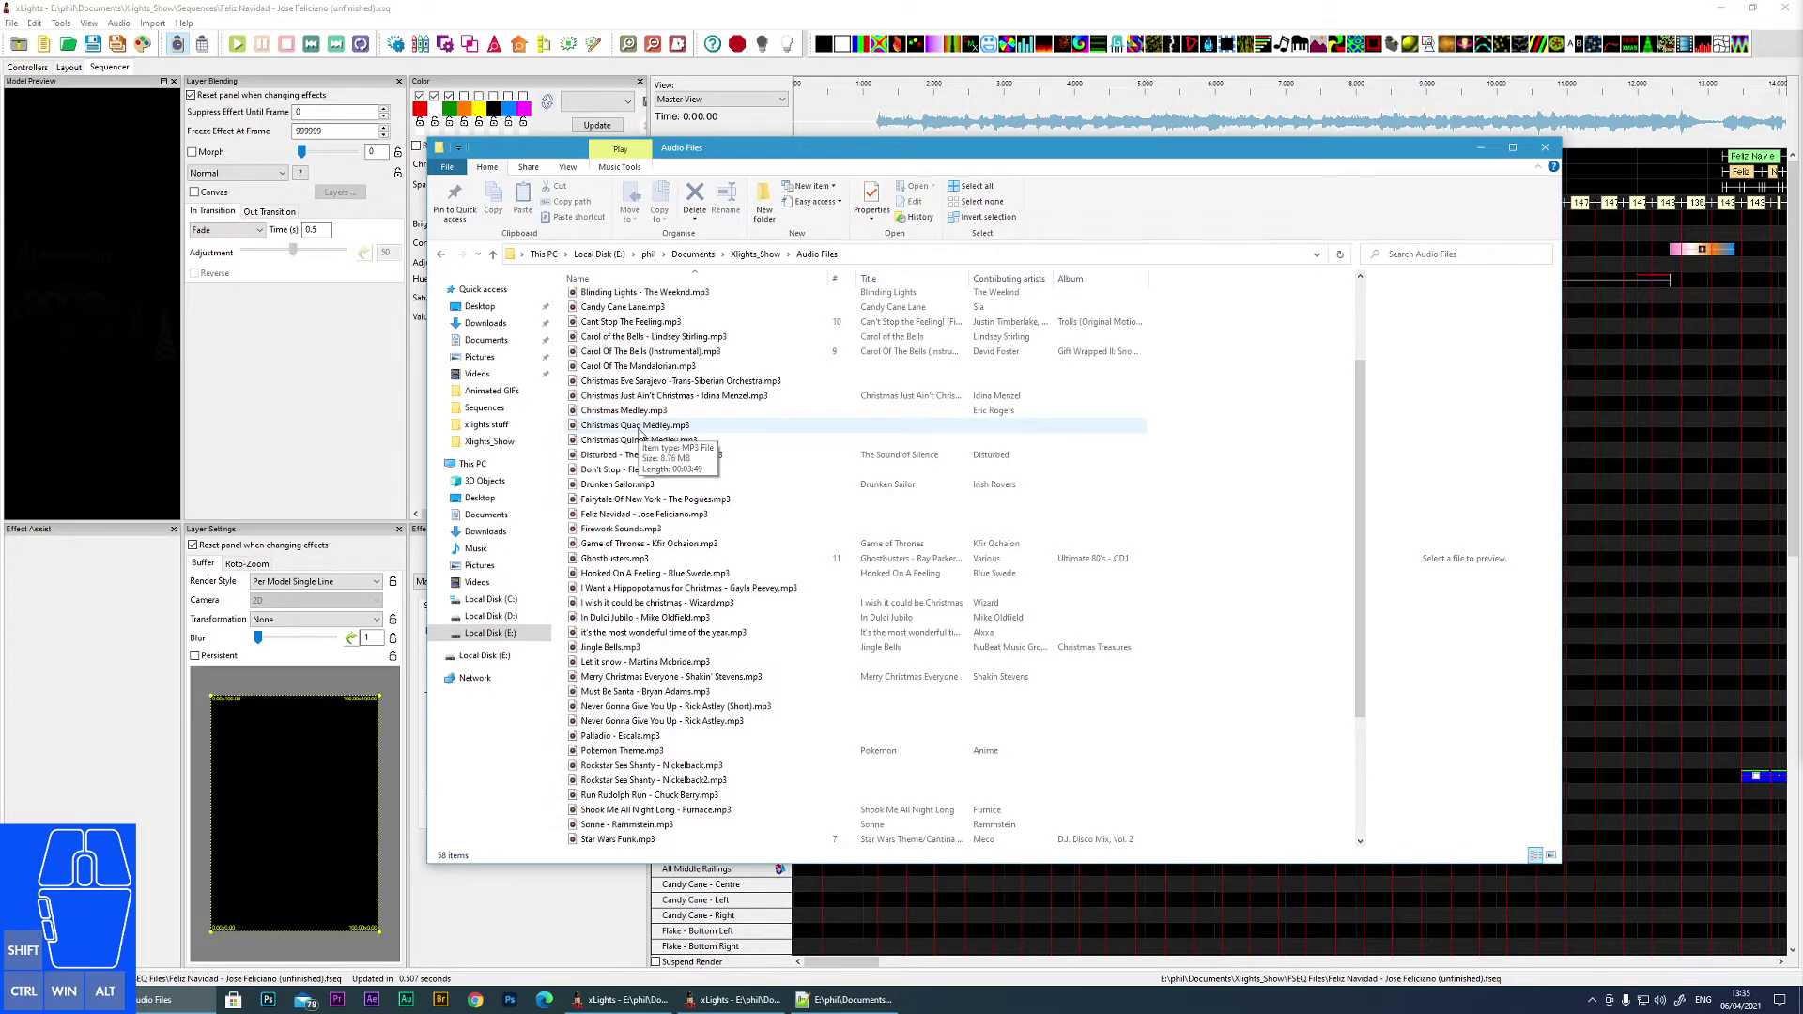
left_click(696, 275)
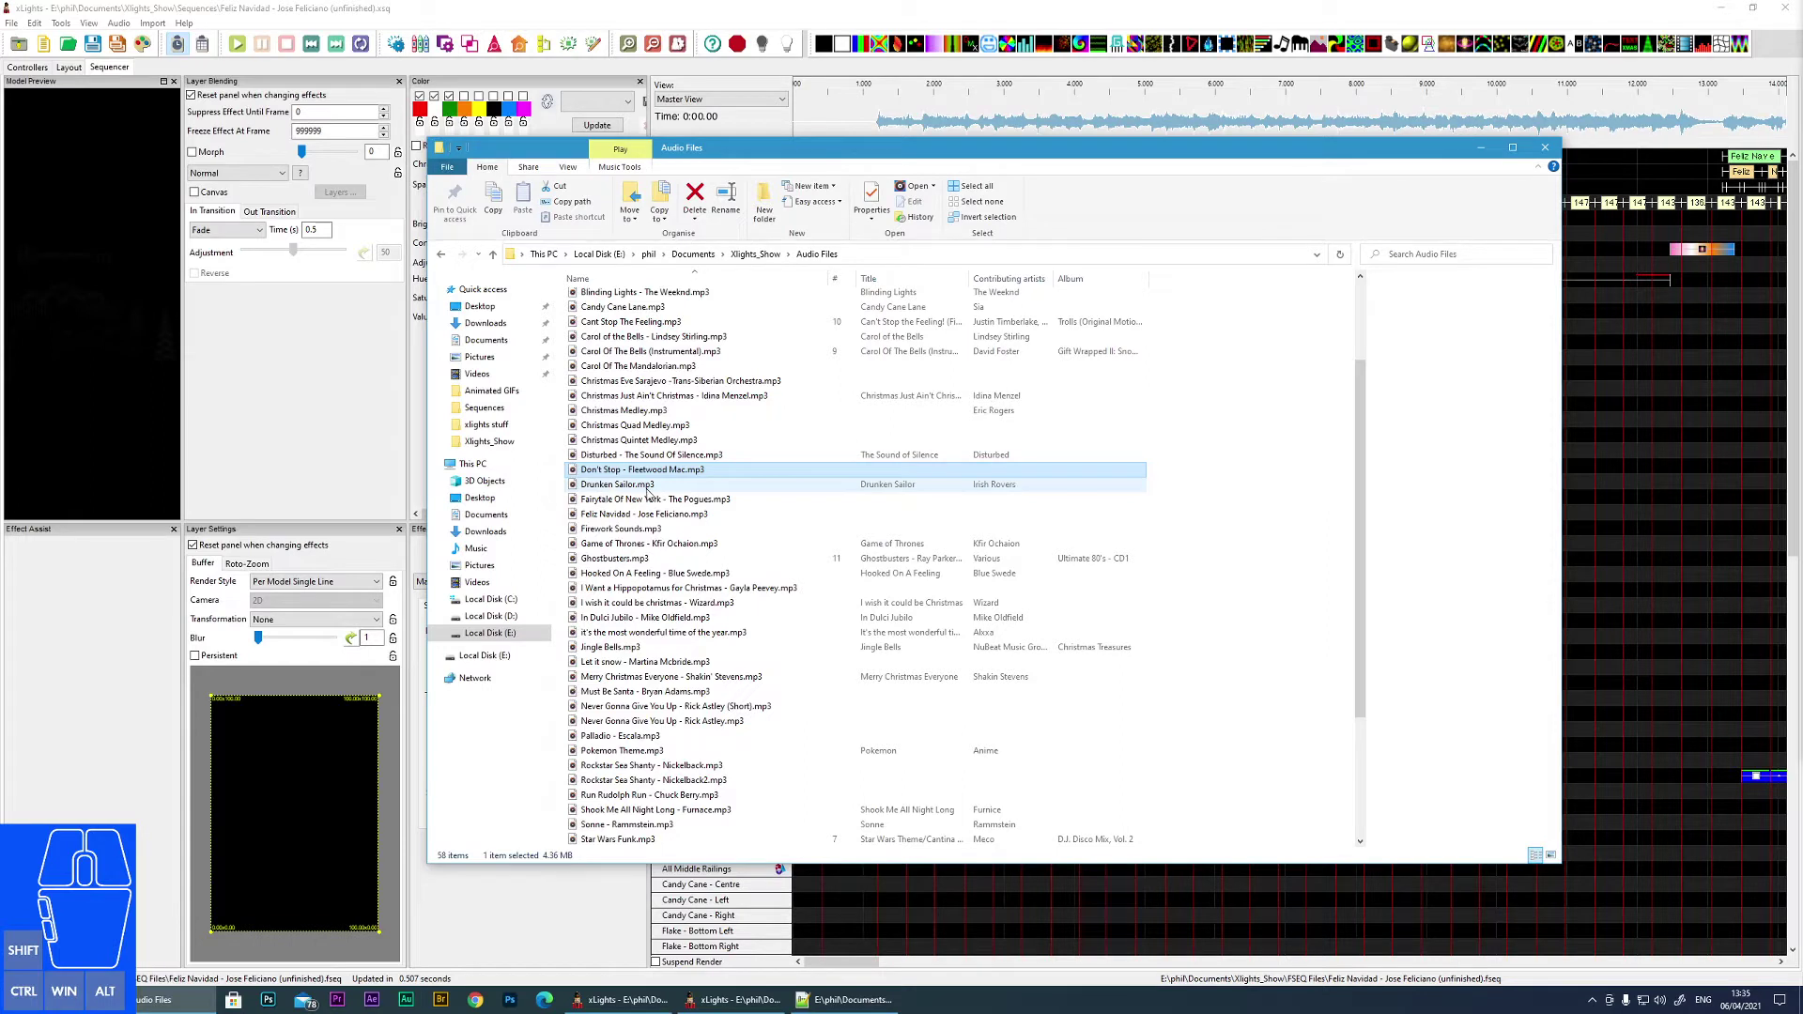
left_click(697, 276)
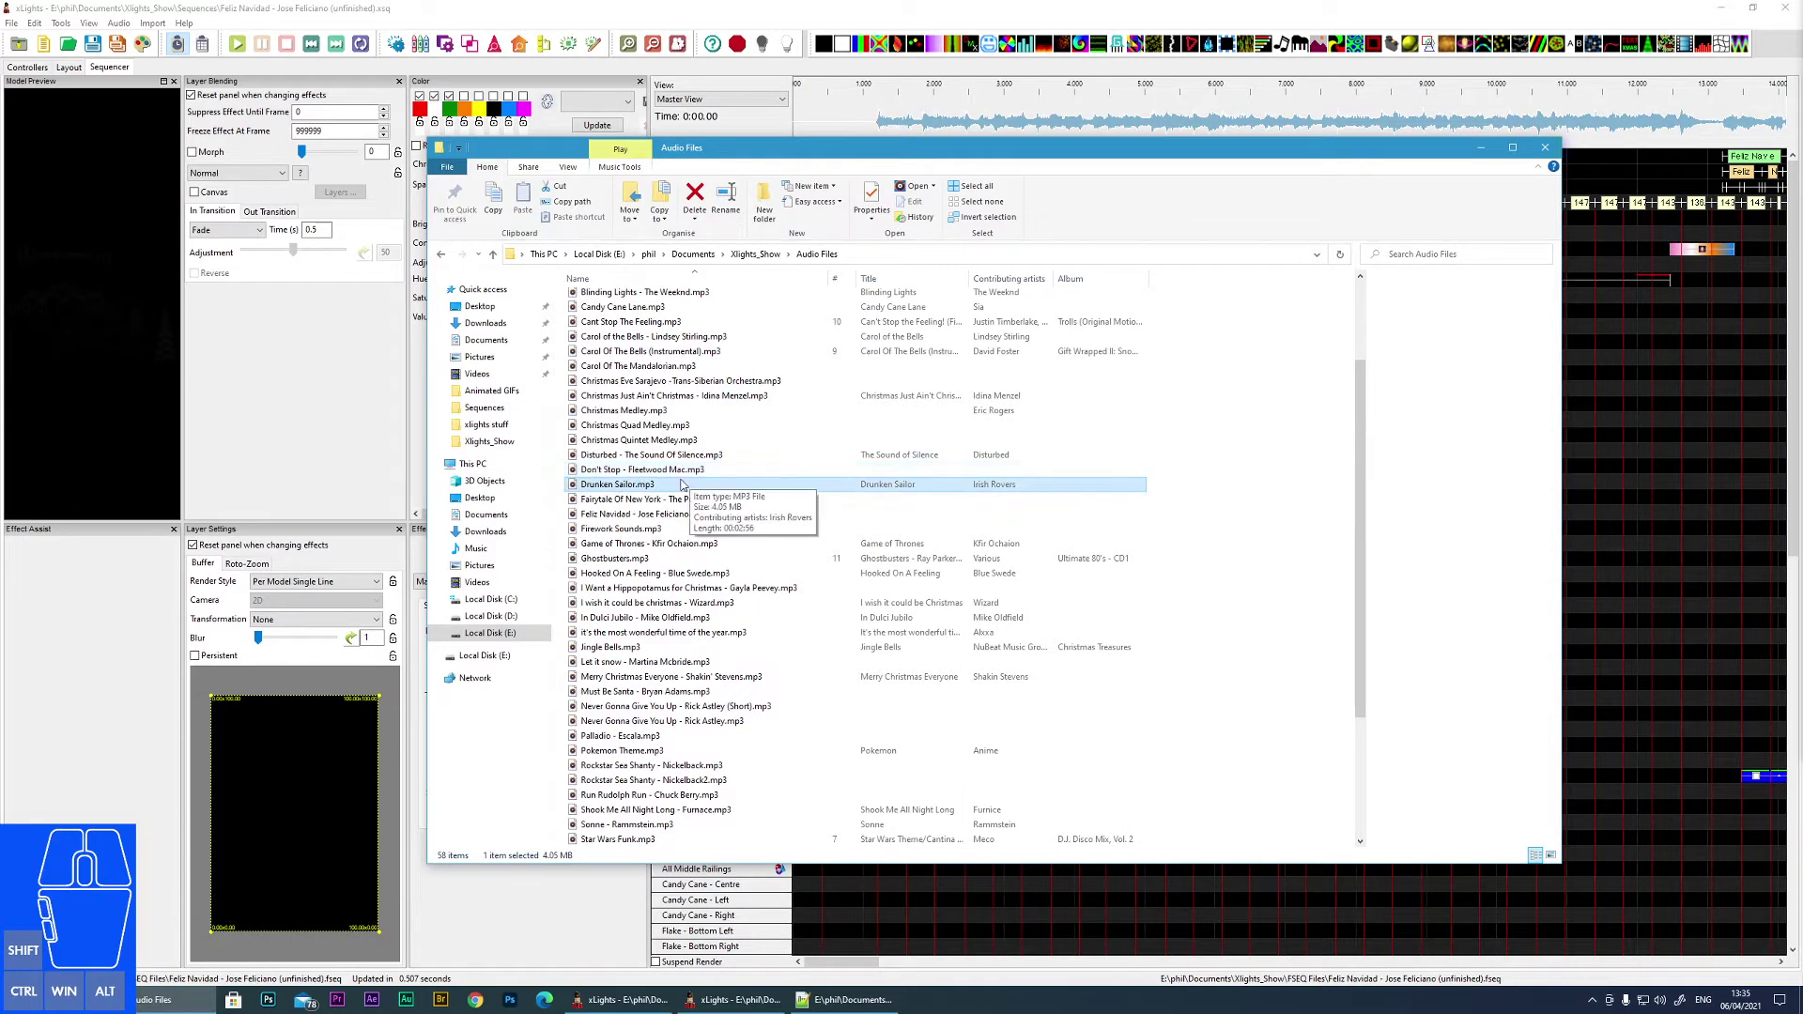
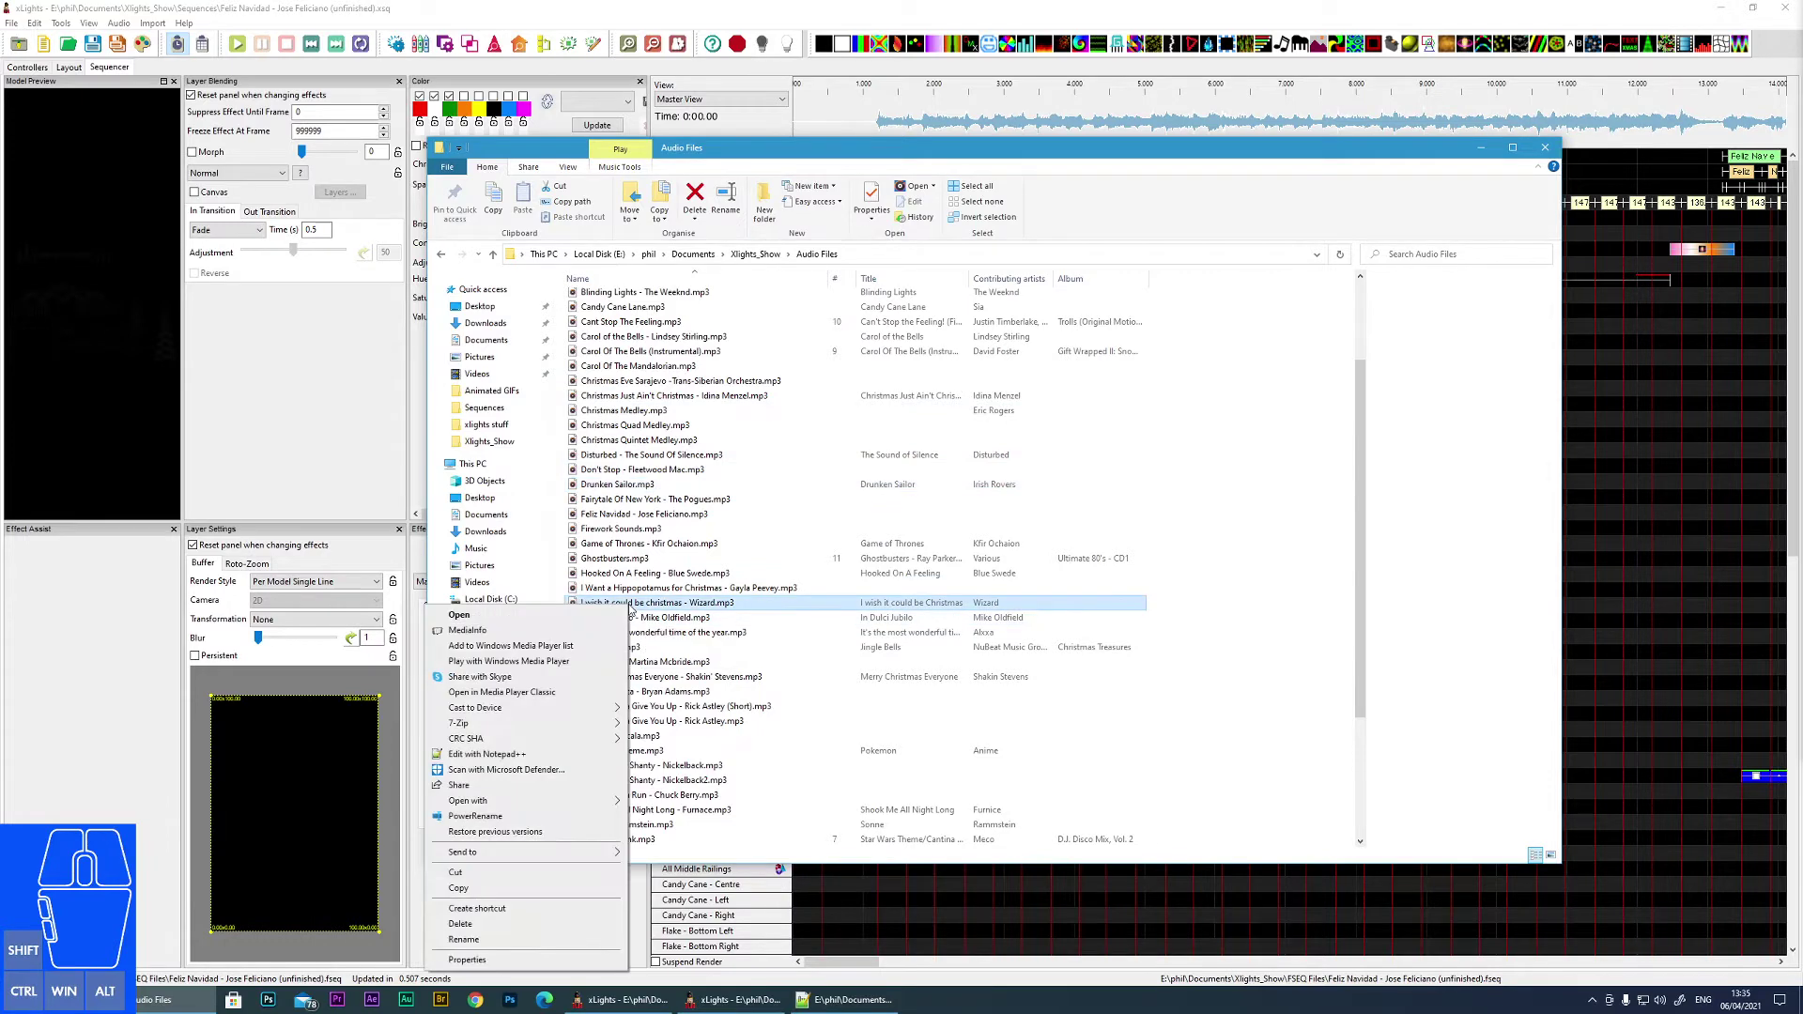
left_click(472, 967)
left_click_drag(750, 614, 903, 259)
left_click(880, 285)
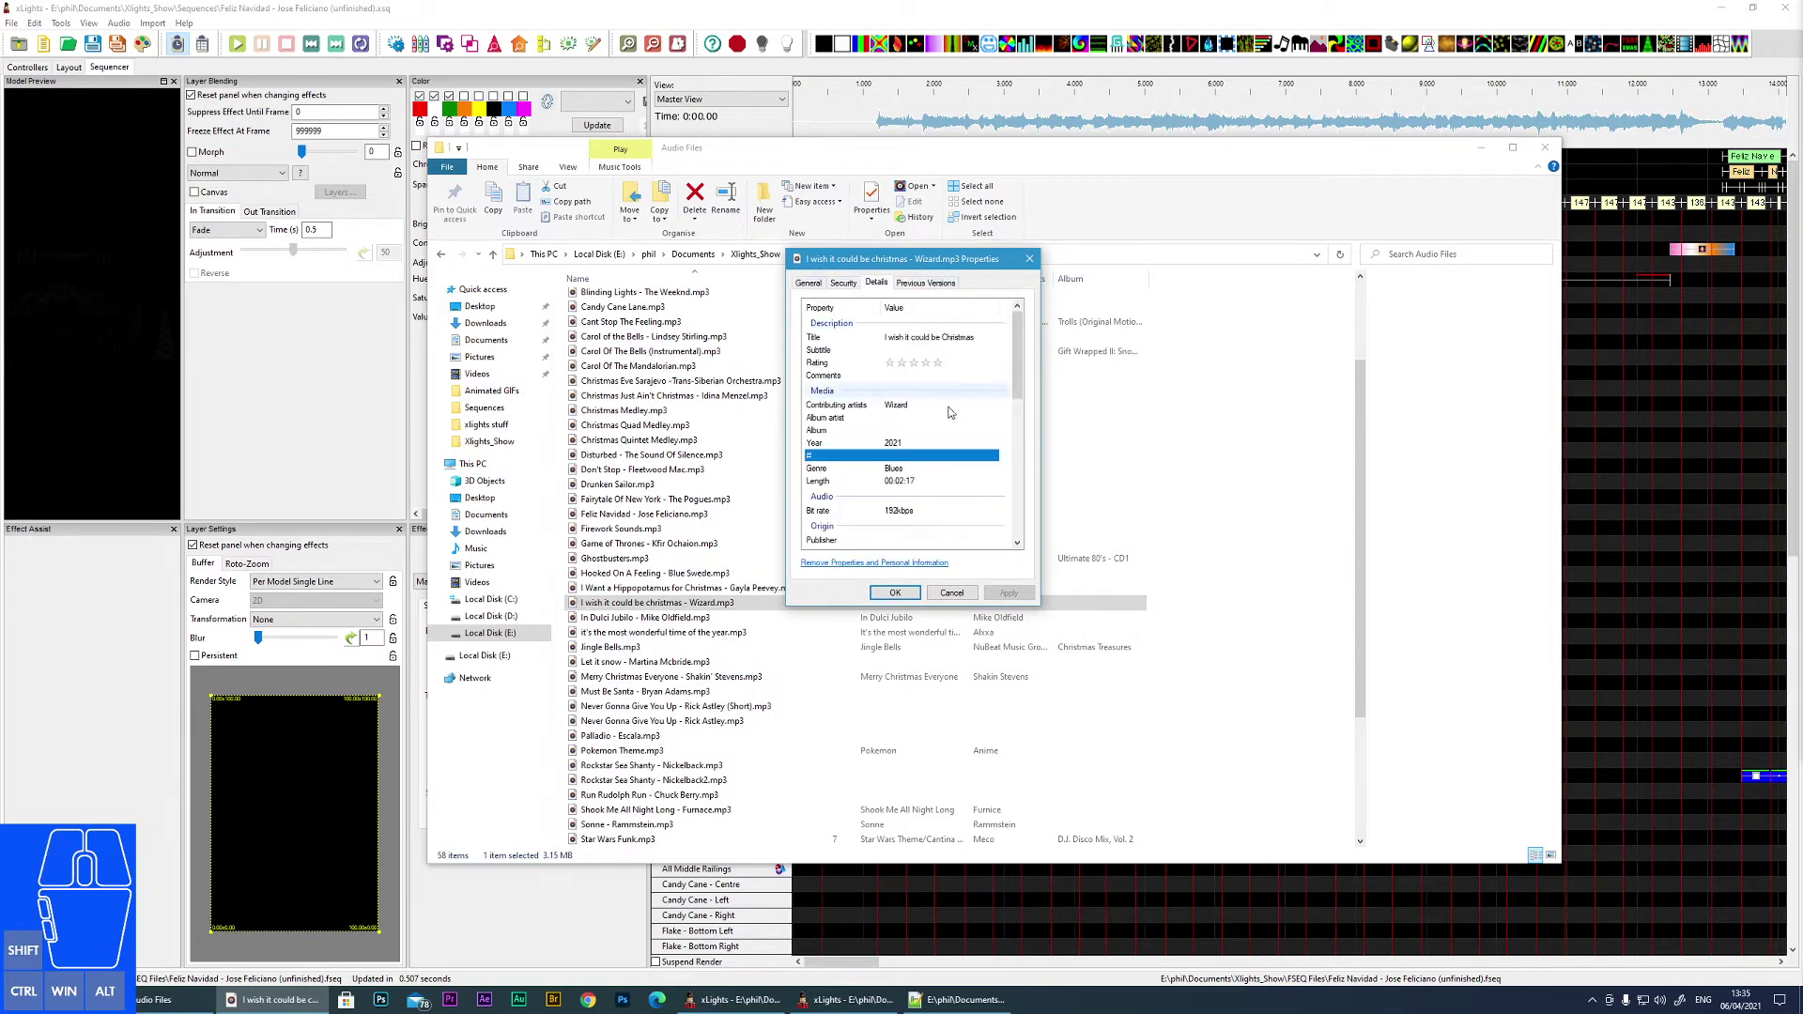
left_click(849, 339)
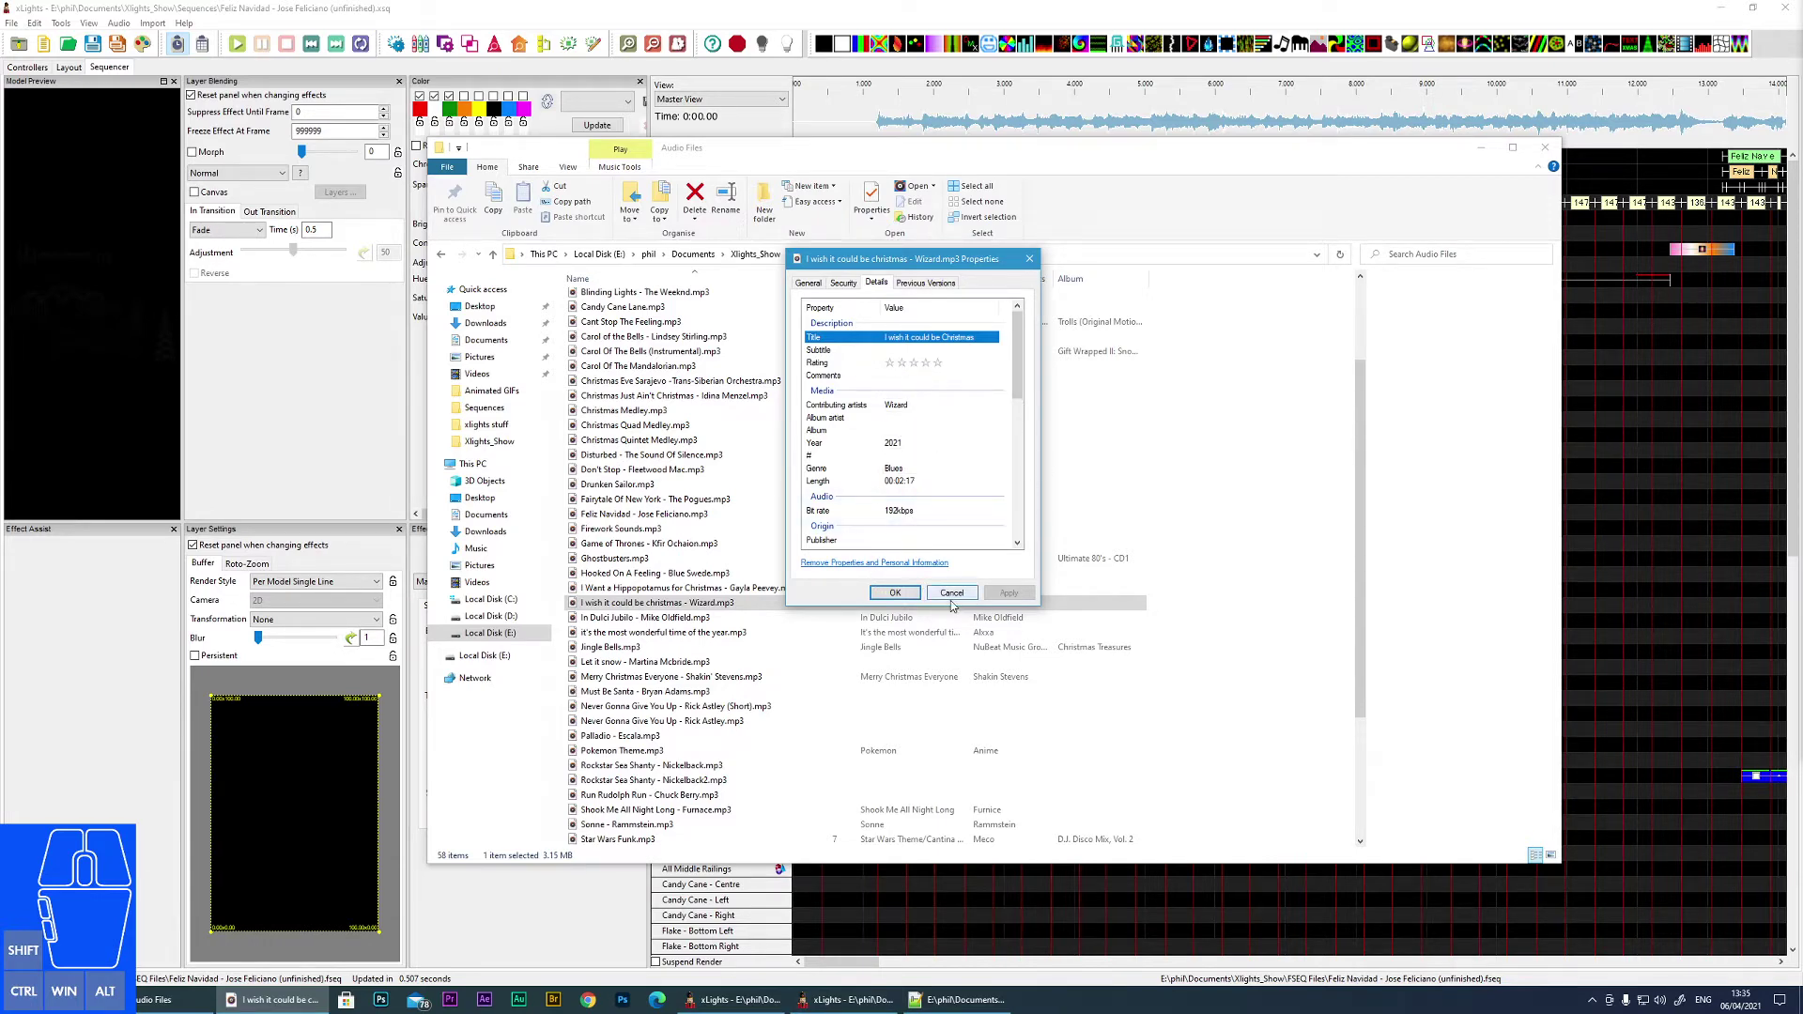
left_click(952, 597)
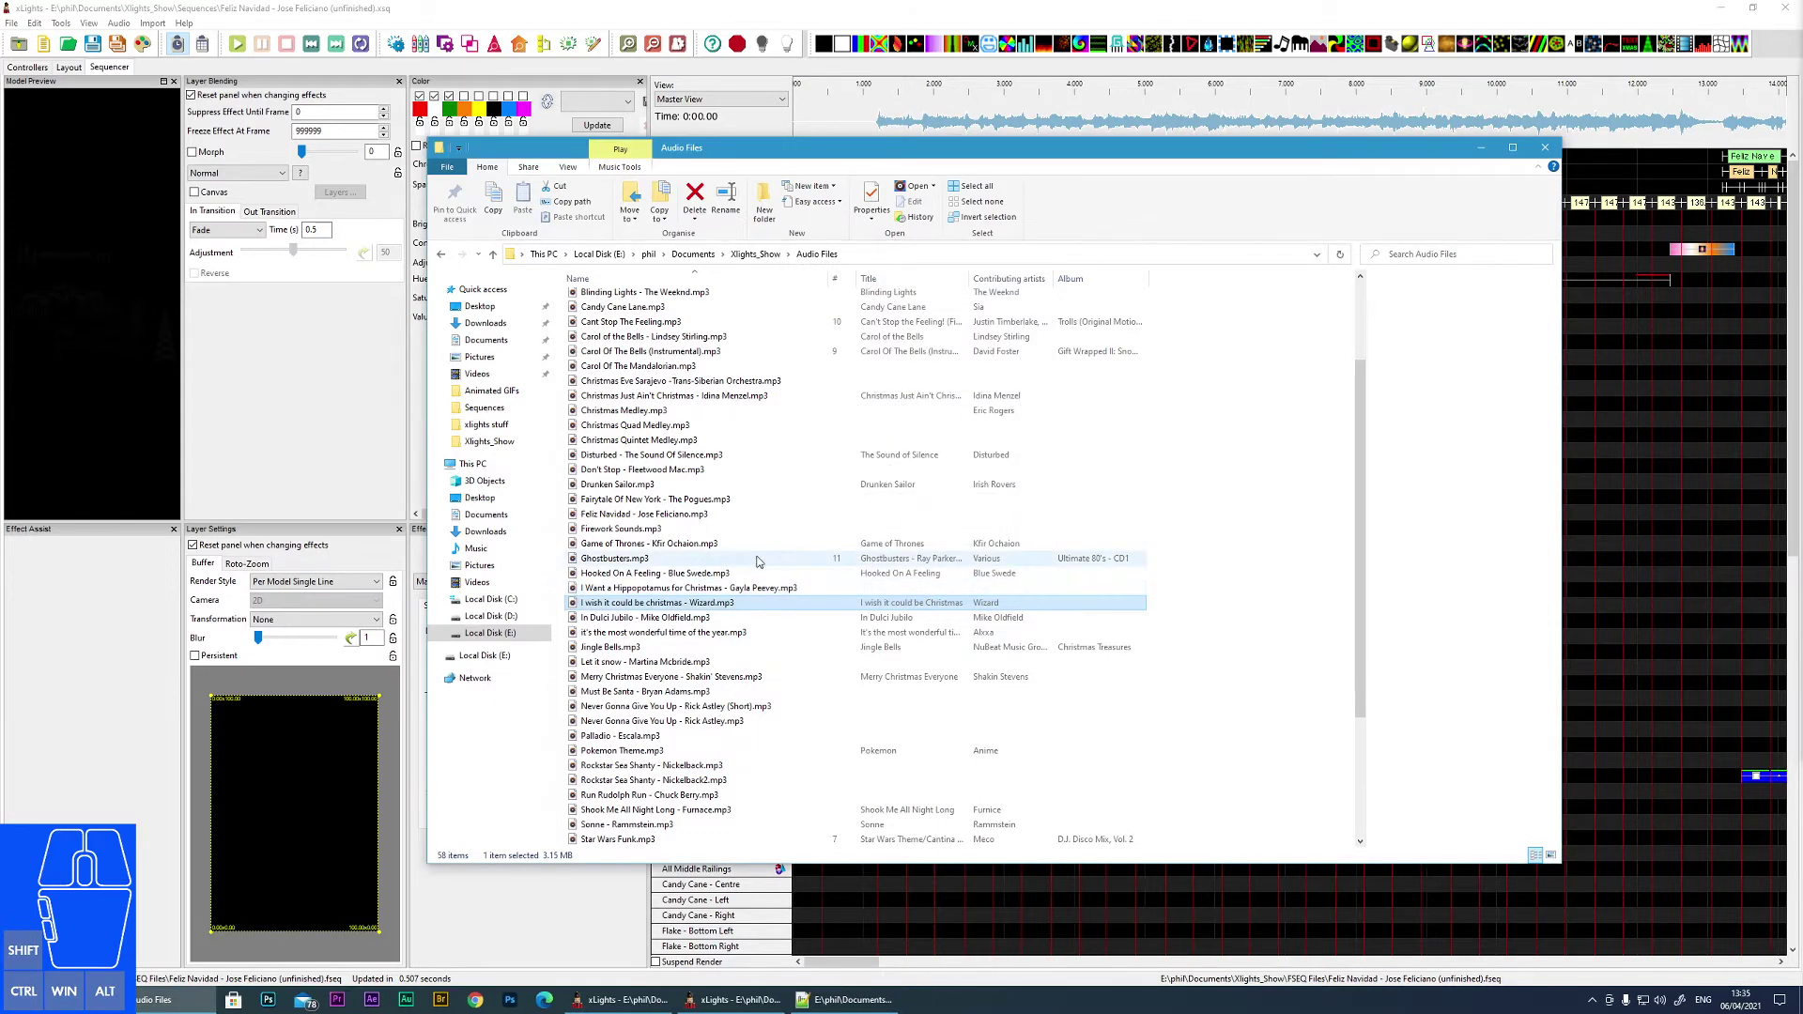
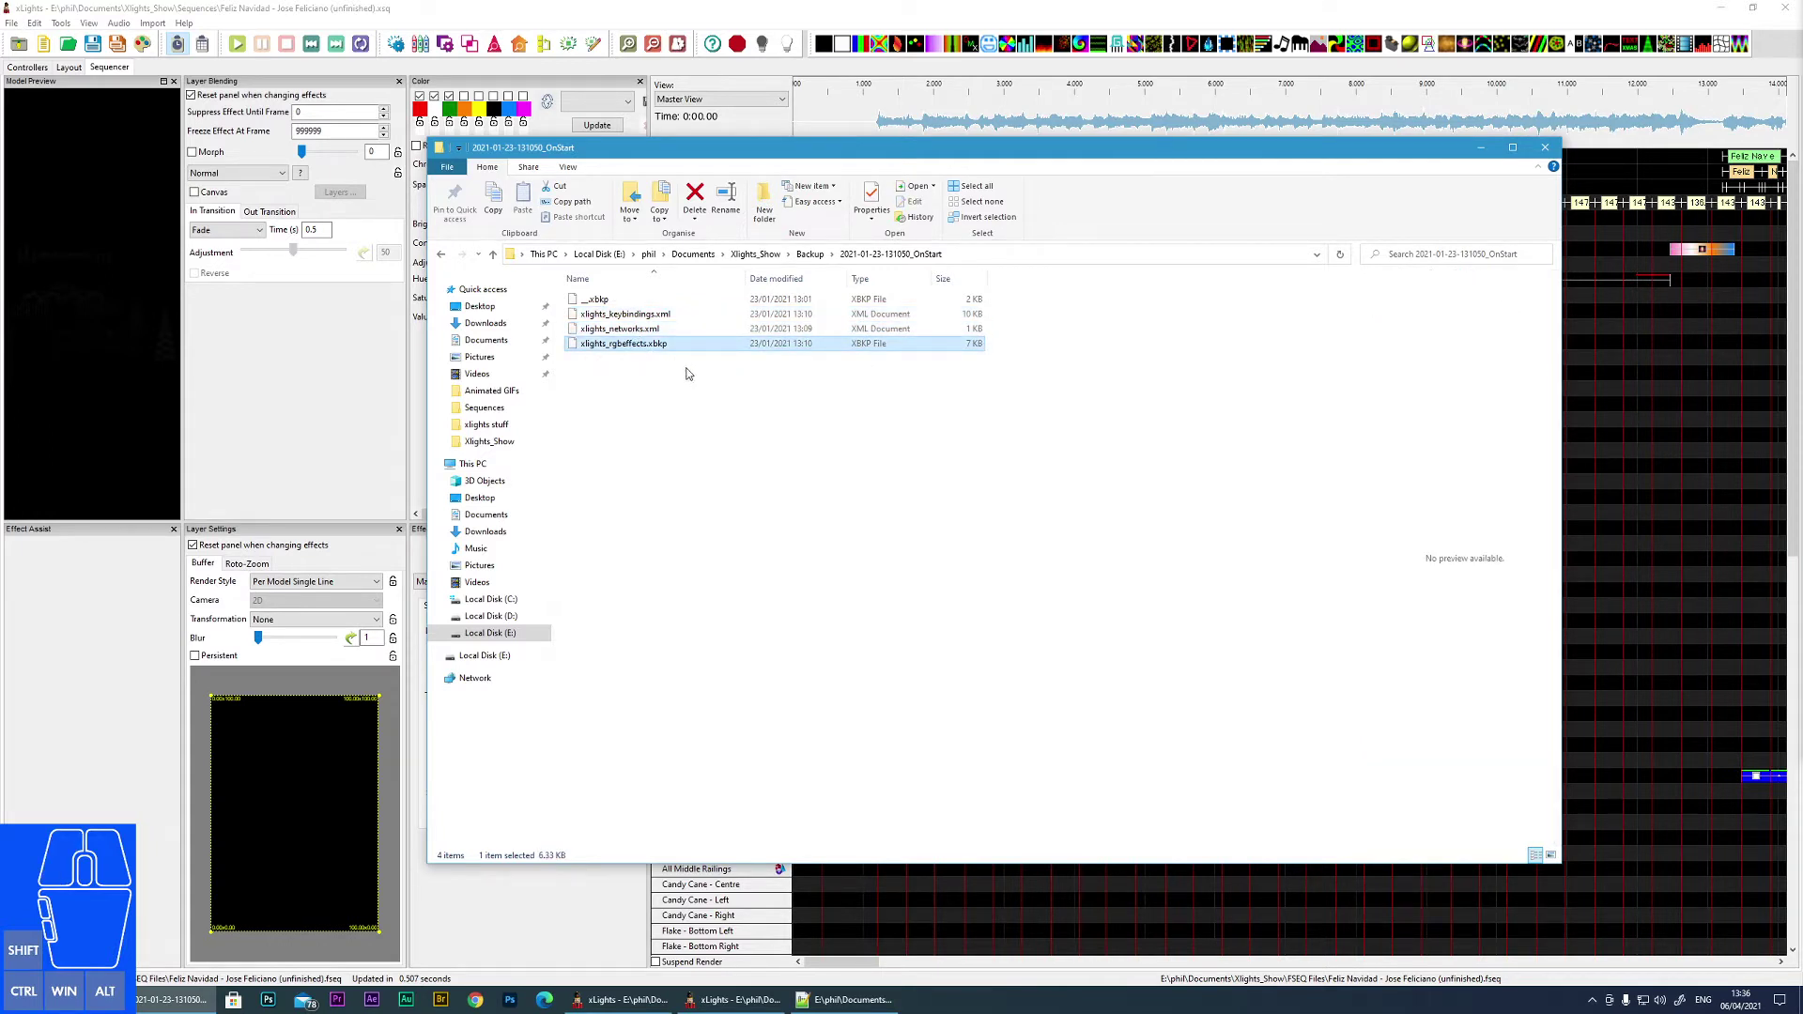
- Look inside a couple of dated backup folders, returning to the Backup list each time
left_click(449, 259)
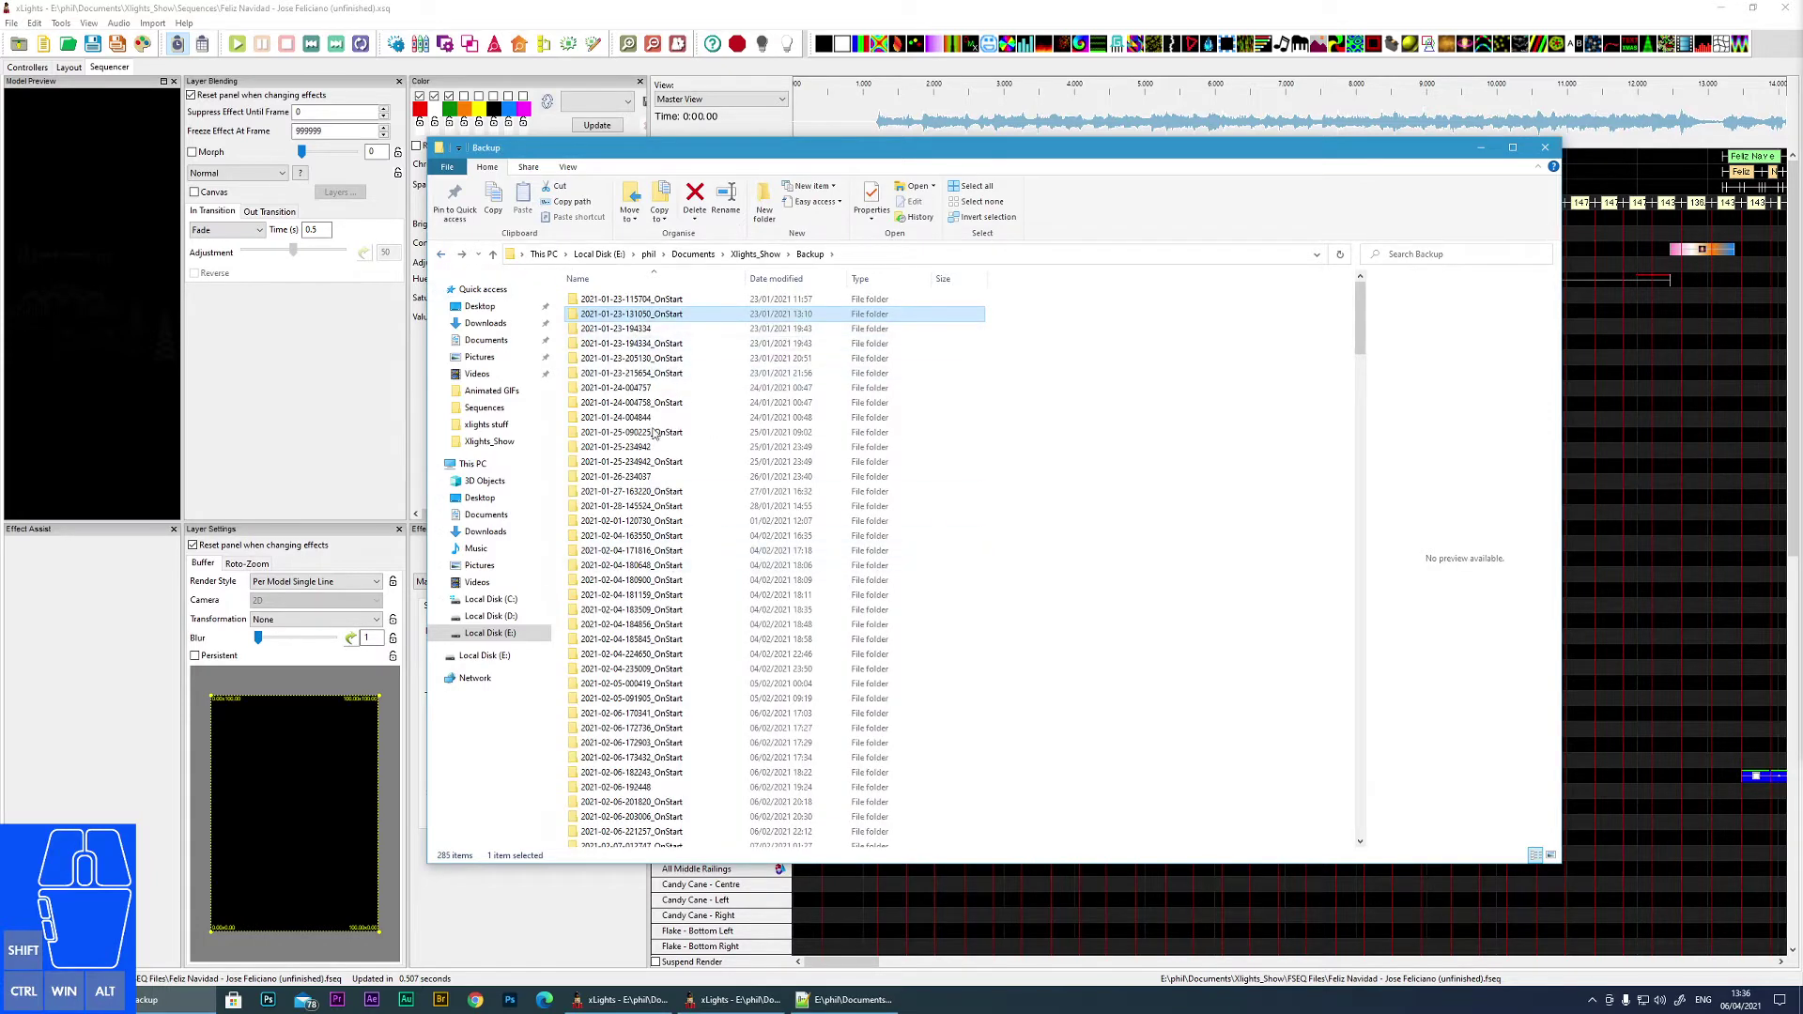
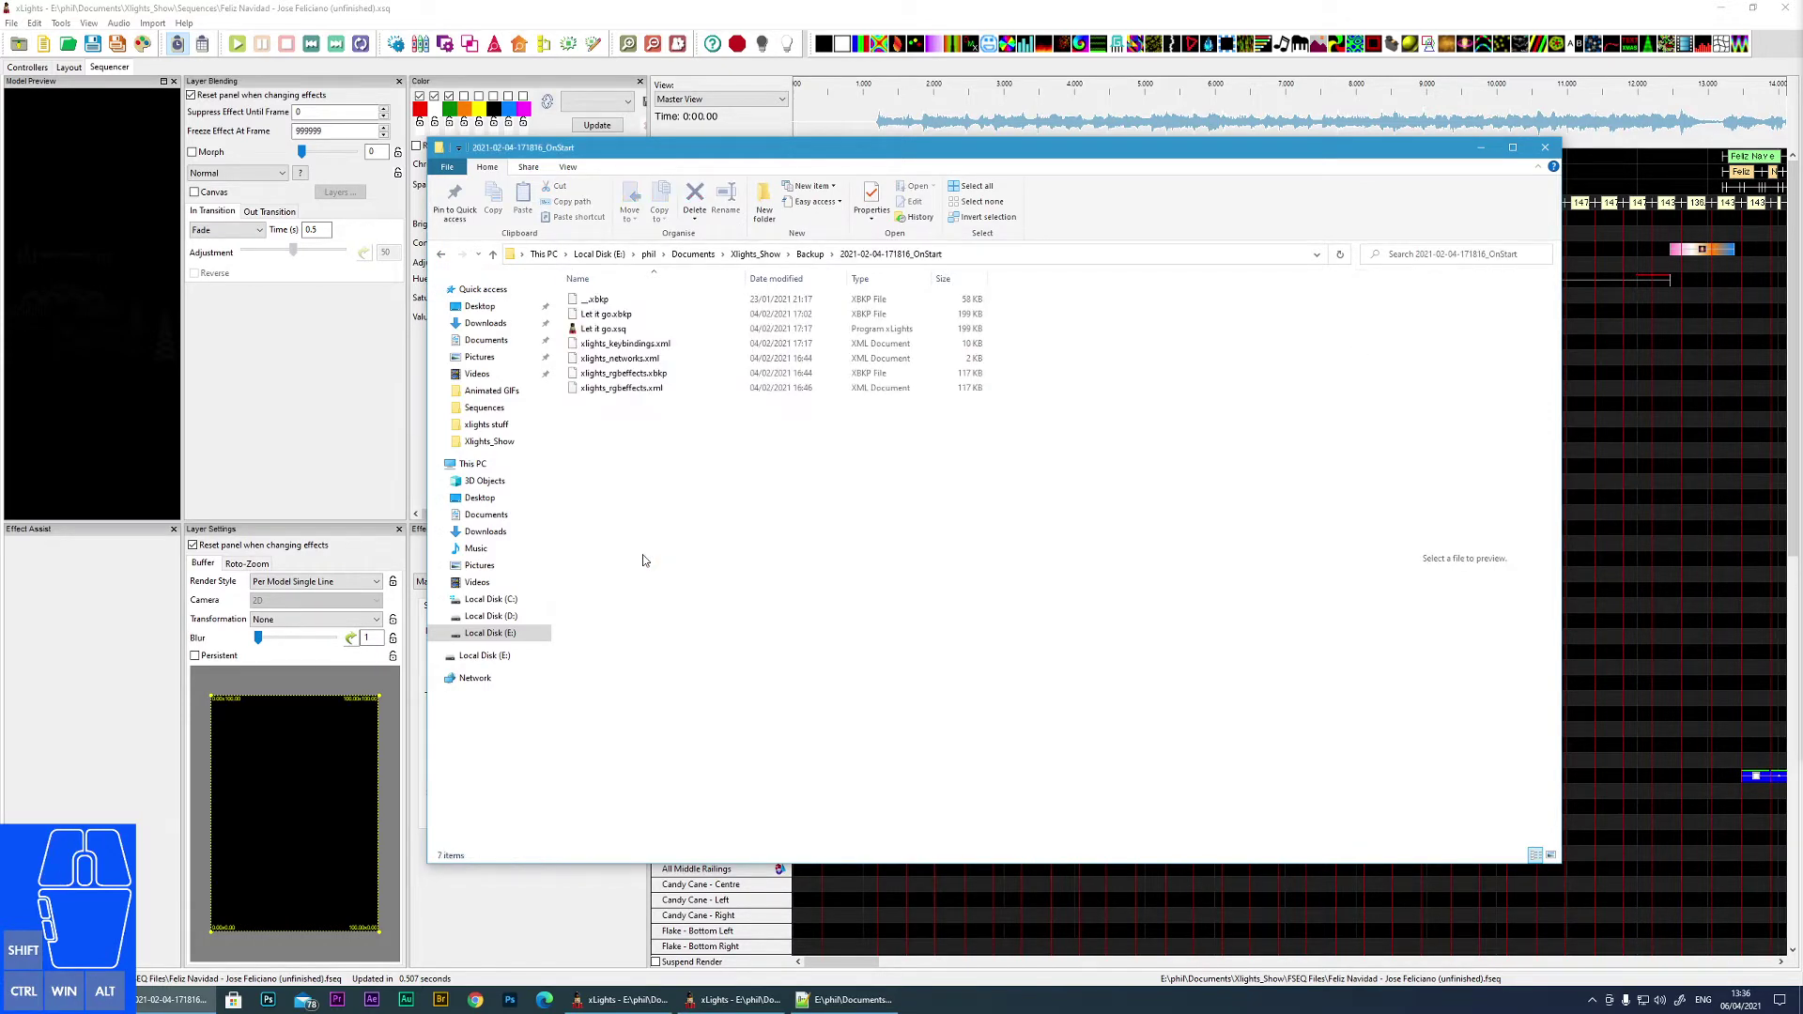
left_click(448, 258)
double_click(665, 622)
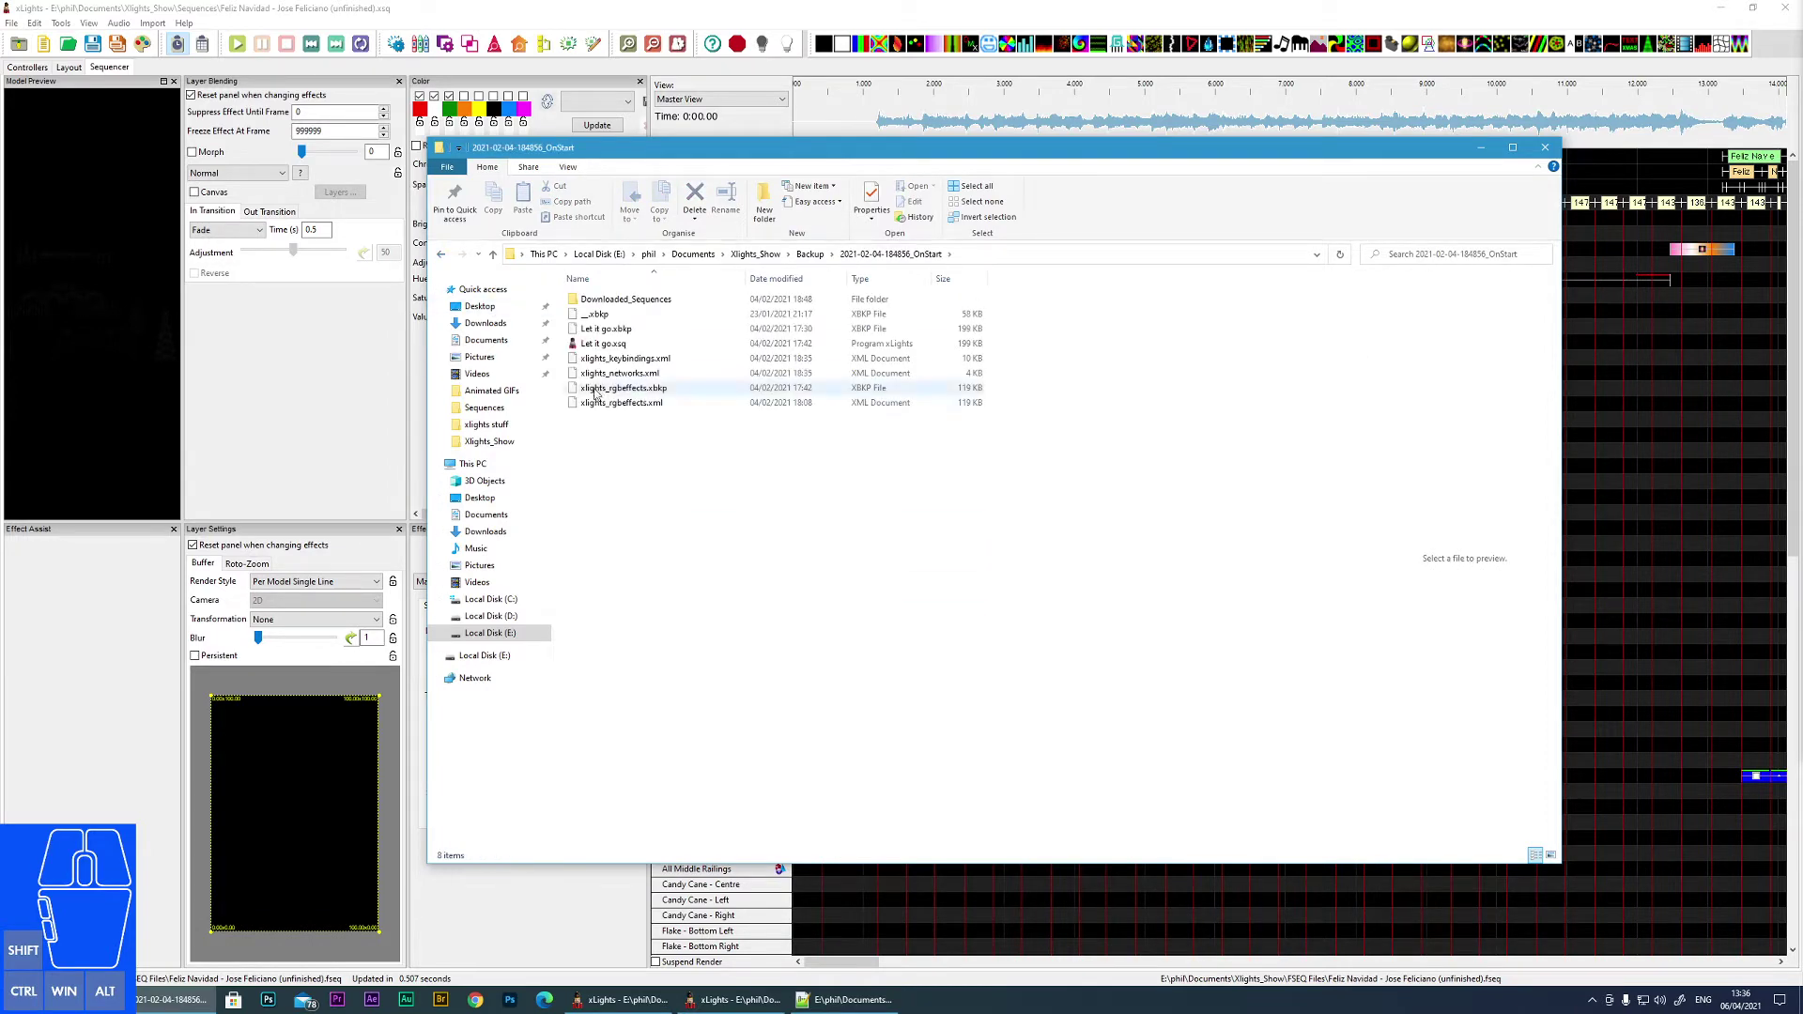
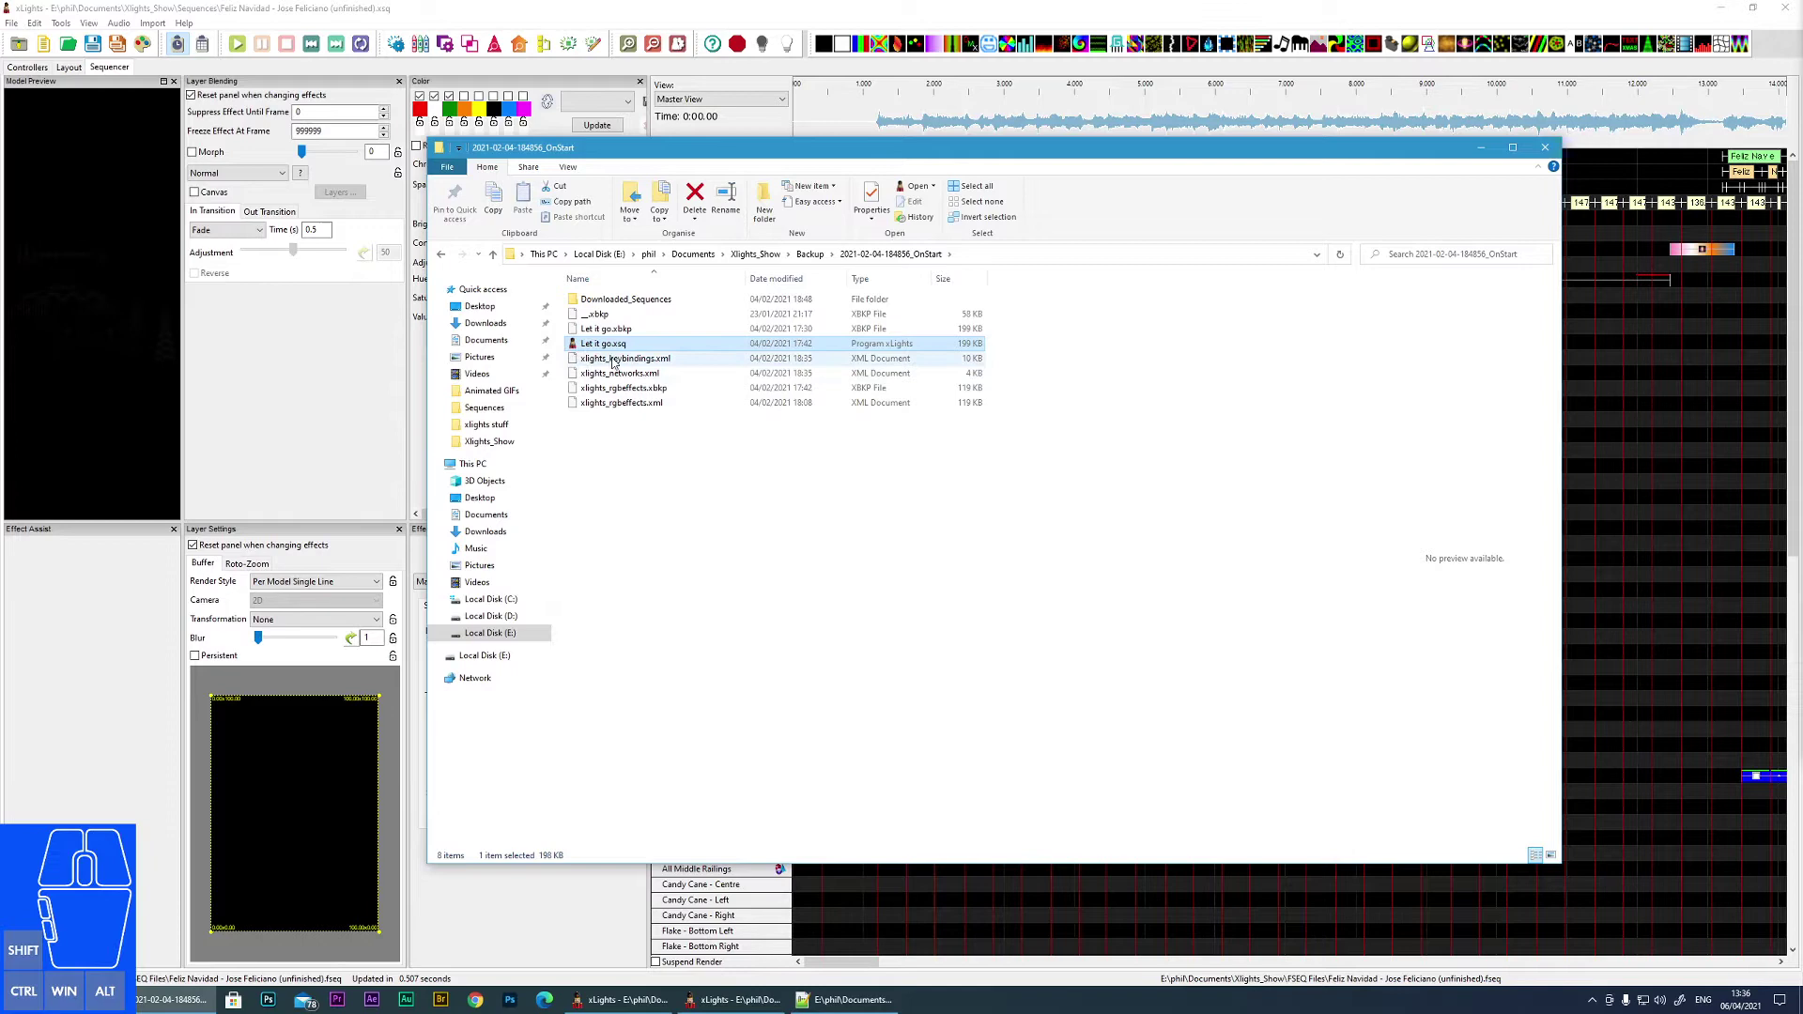
left_click(439, 258)
double_click(631, 501)
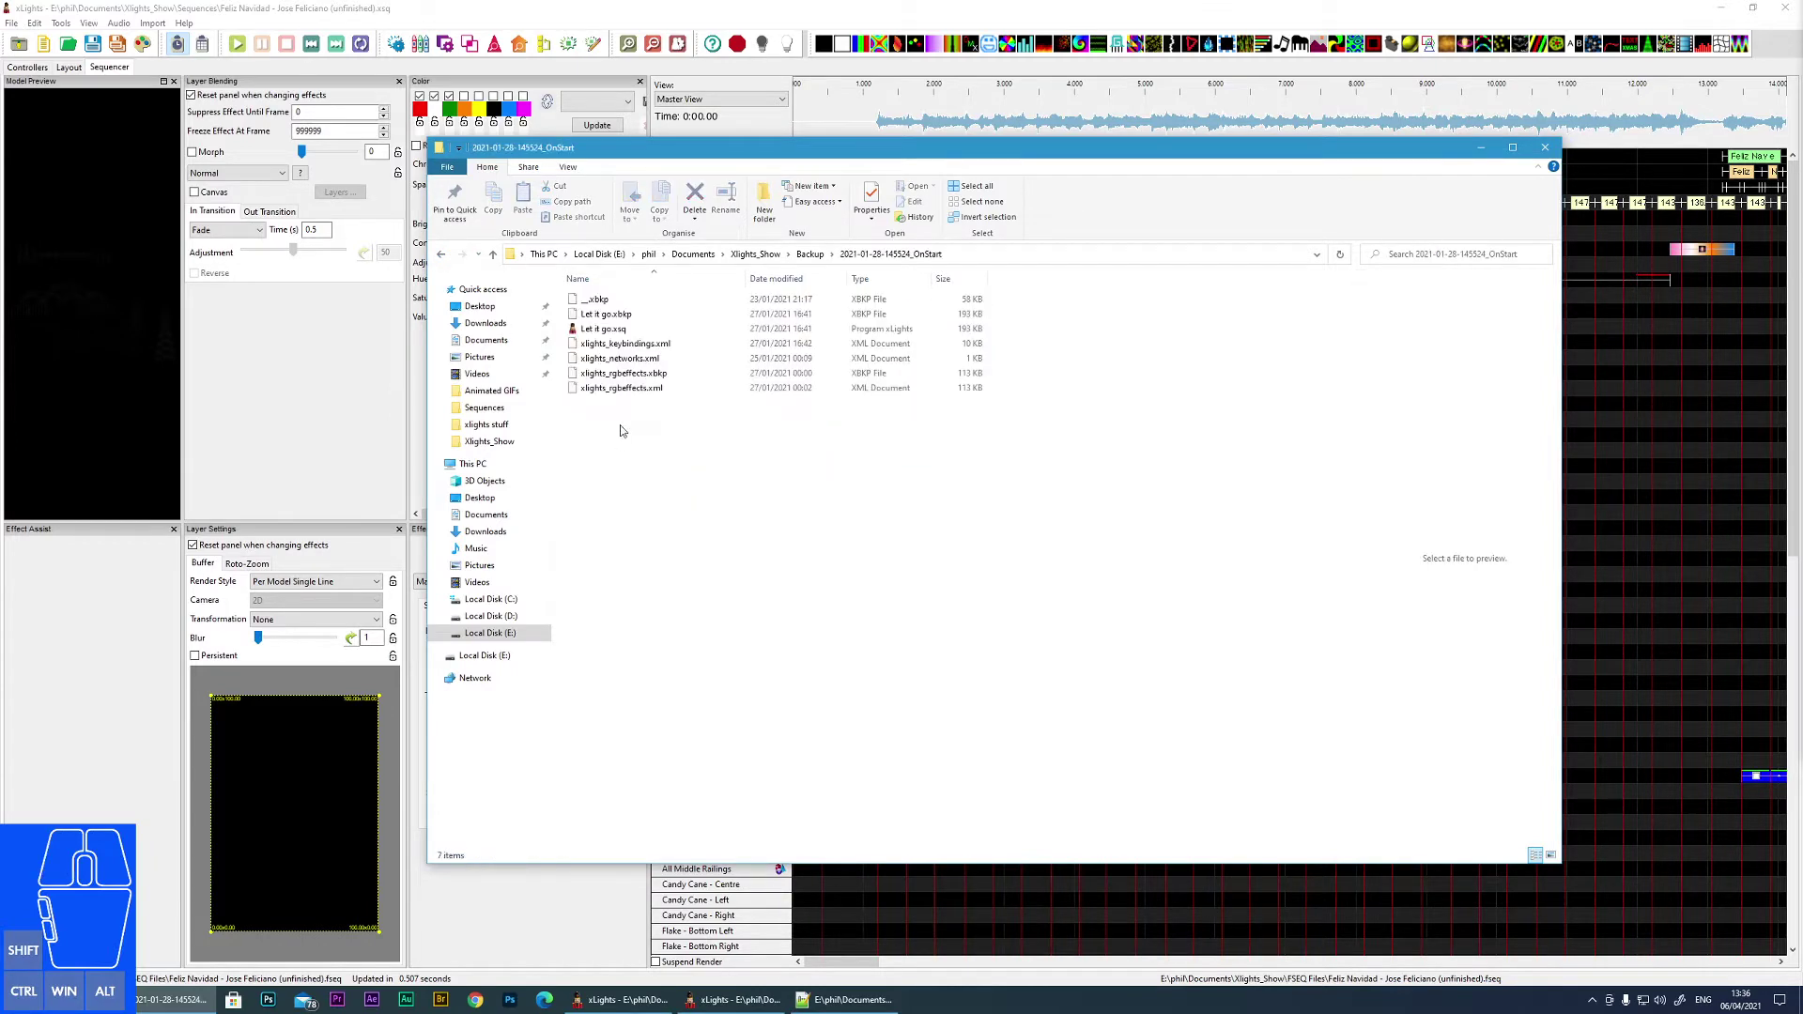
left_click(446, 265)
double_click(621, 454)
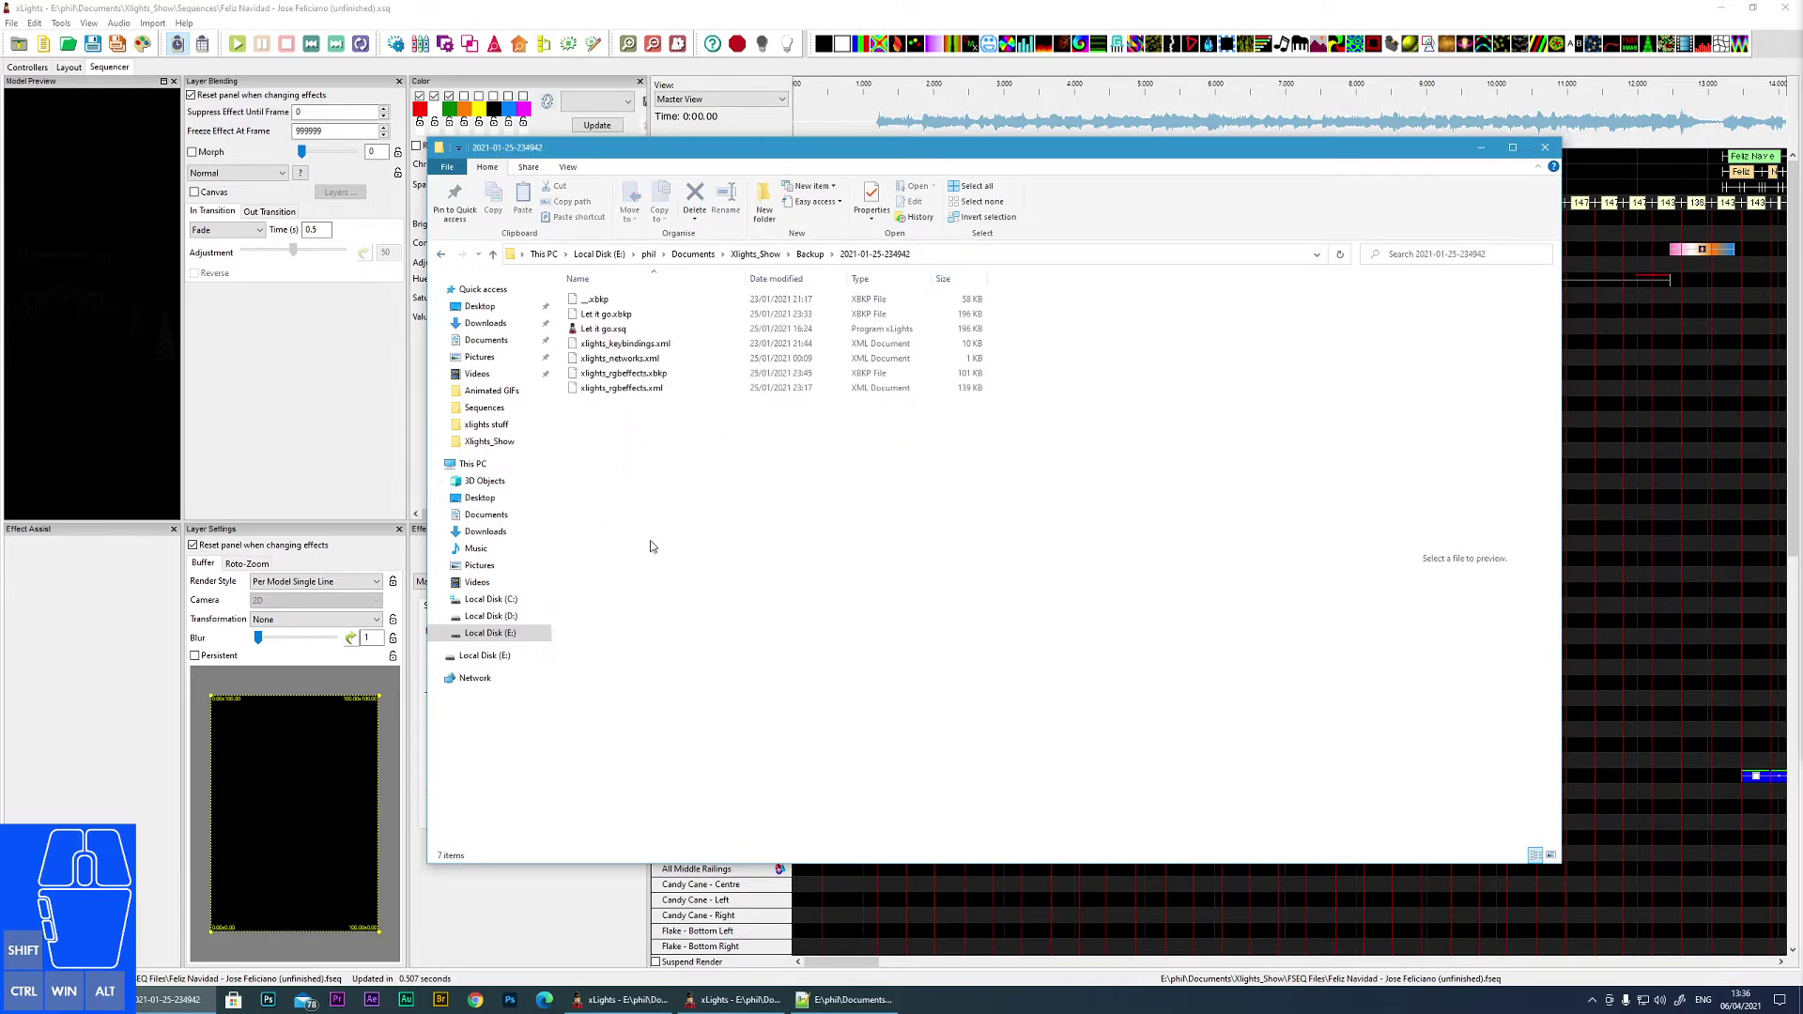
left_click(600, 337)
left_click(600, 332)
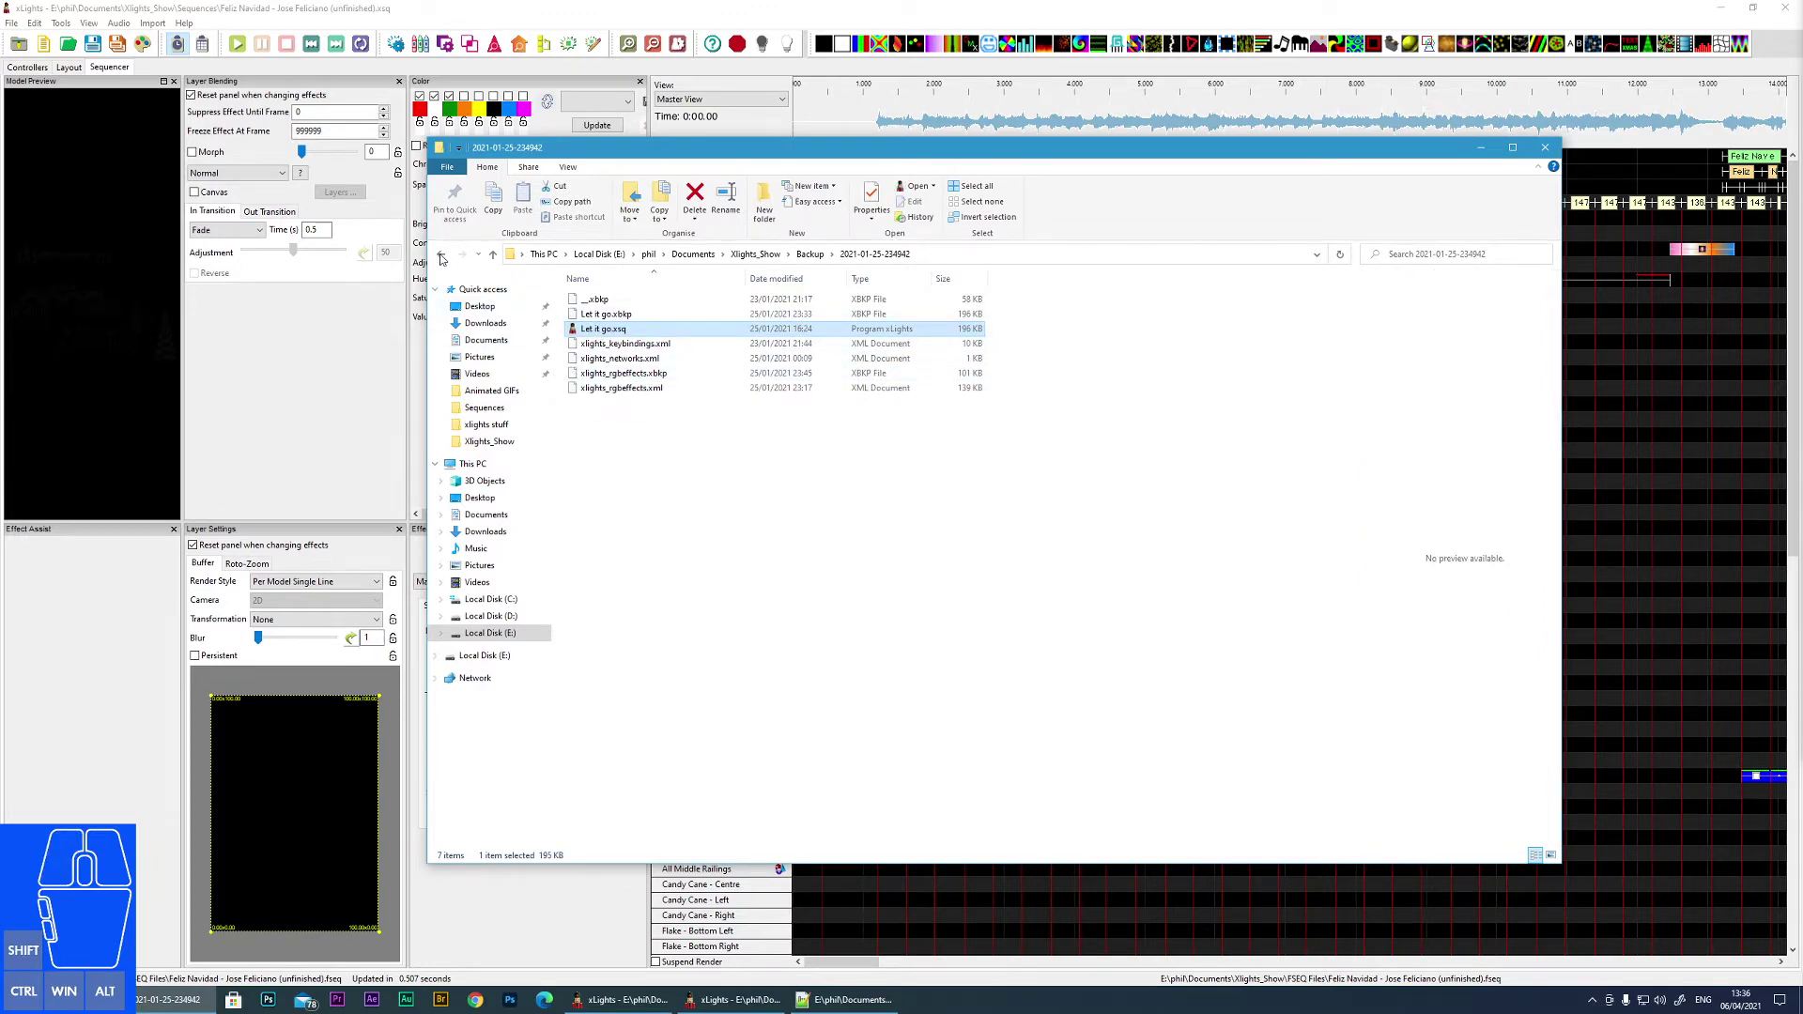
left_click(445, 257)
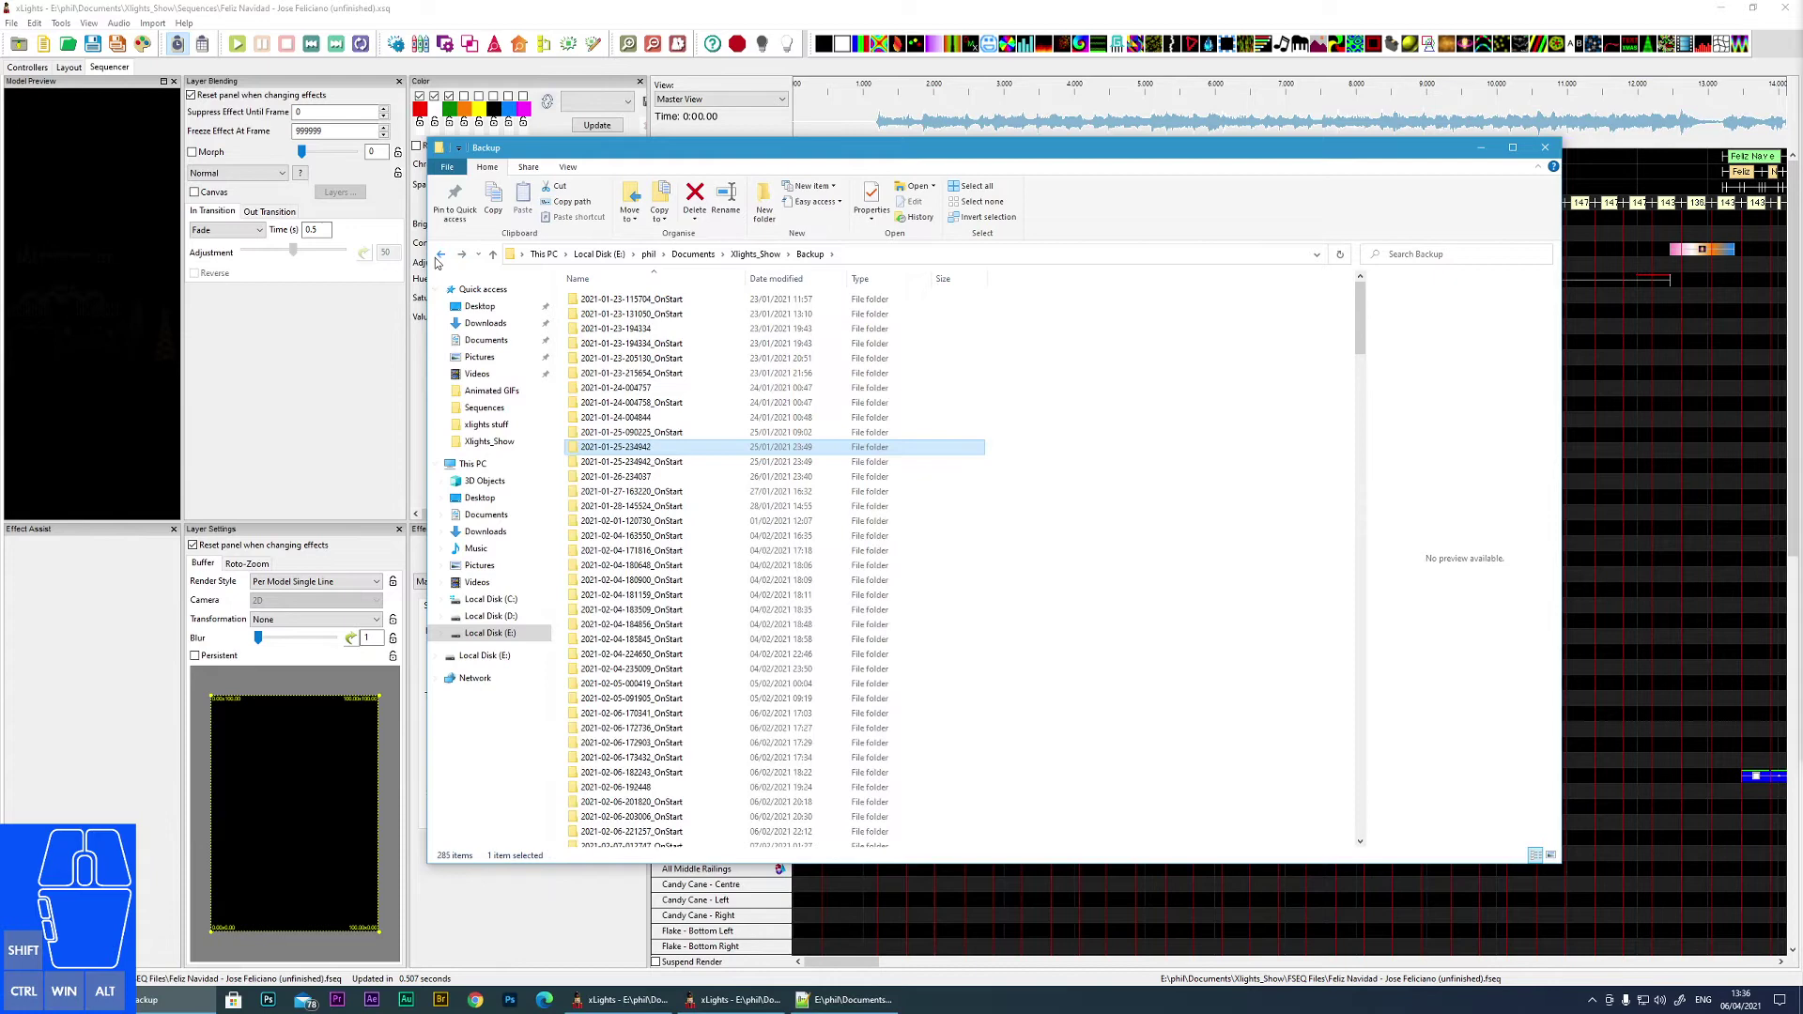
- Show the Buffer Size presets Bounce to Right and Diamond Clockwise without applying any
left_click(442, 260)
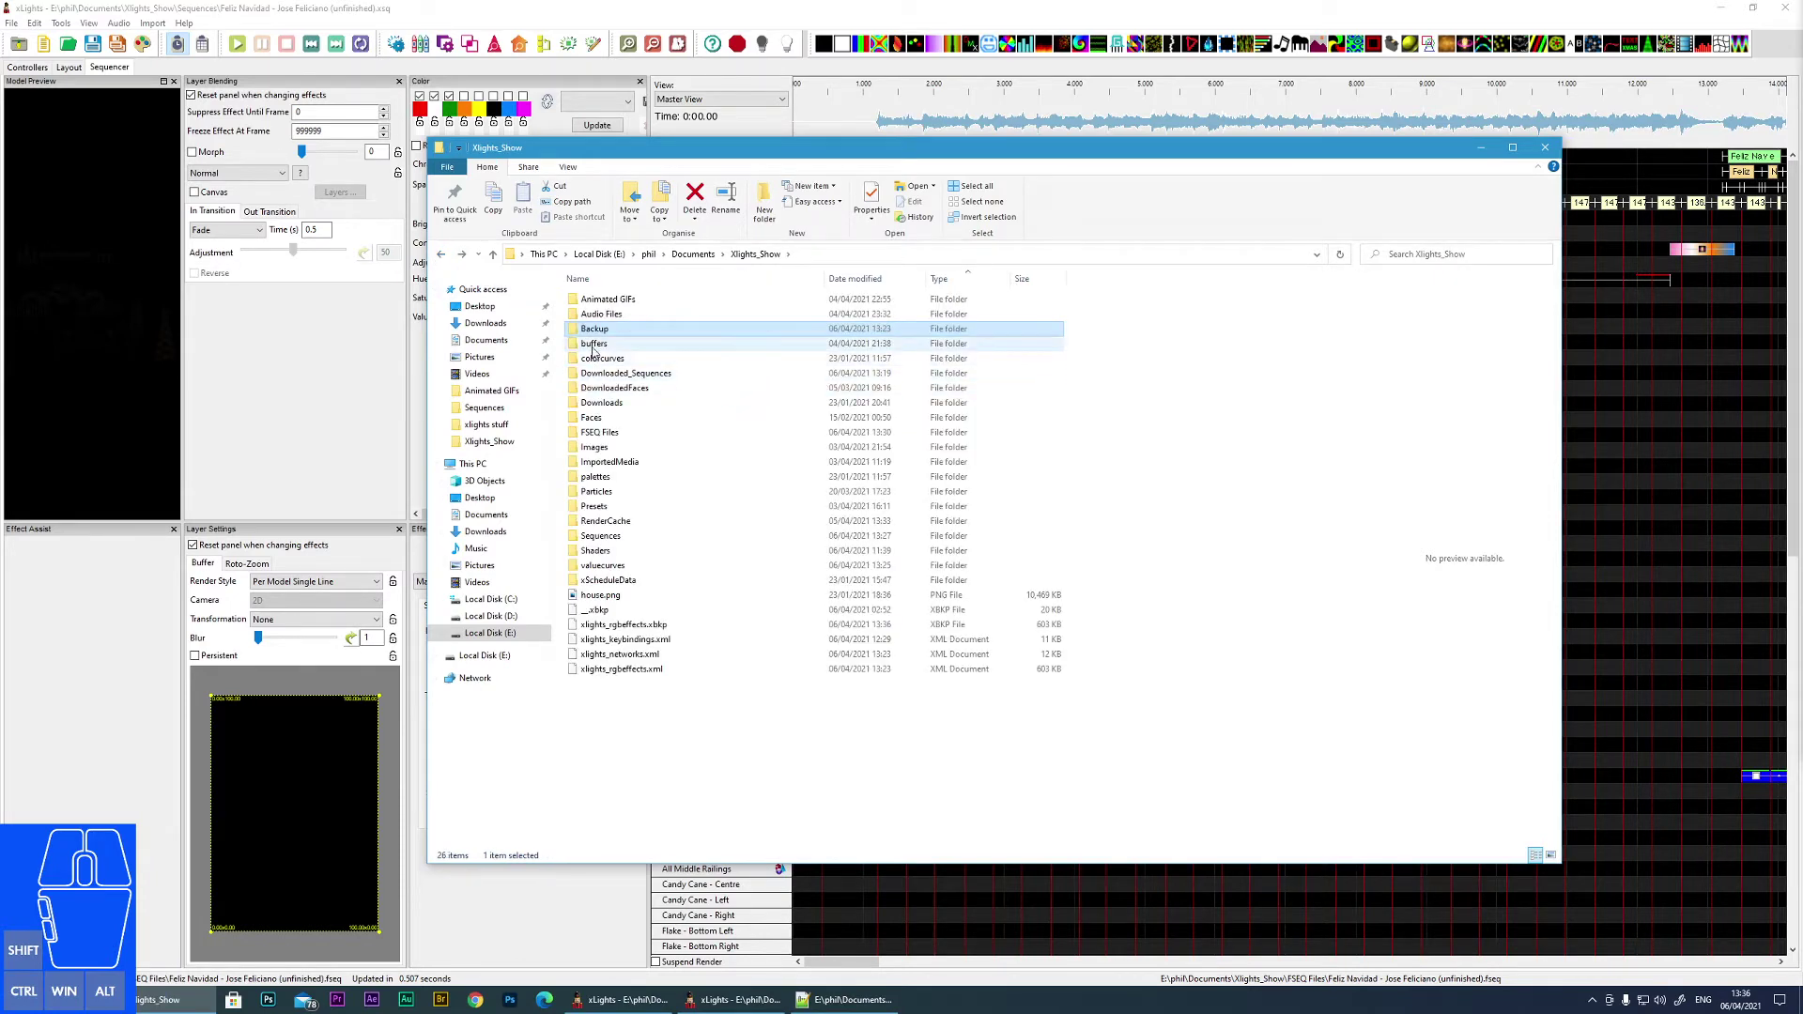
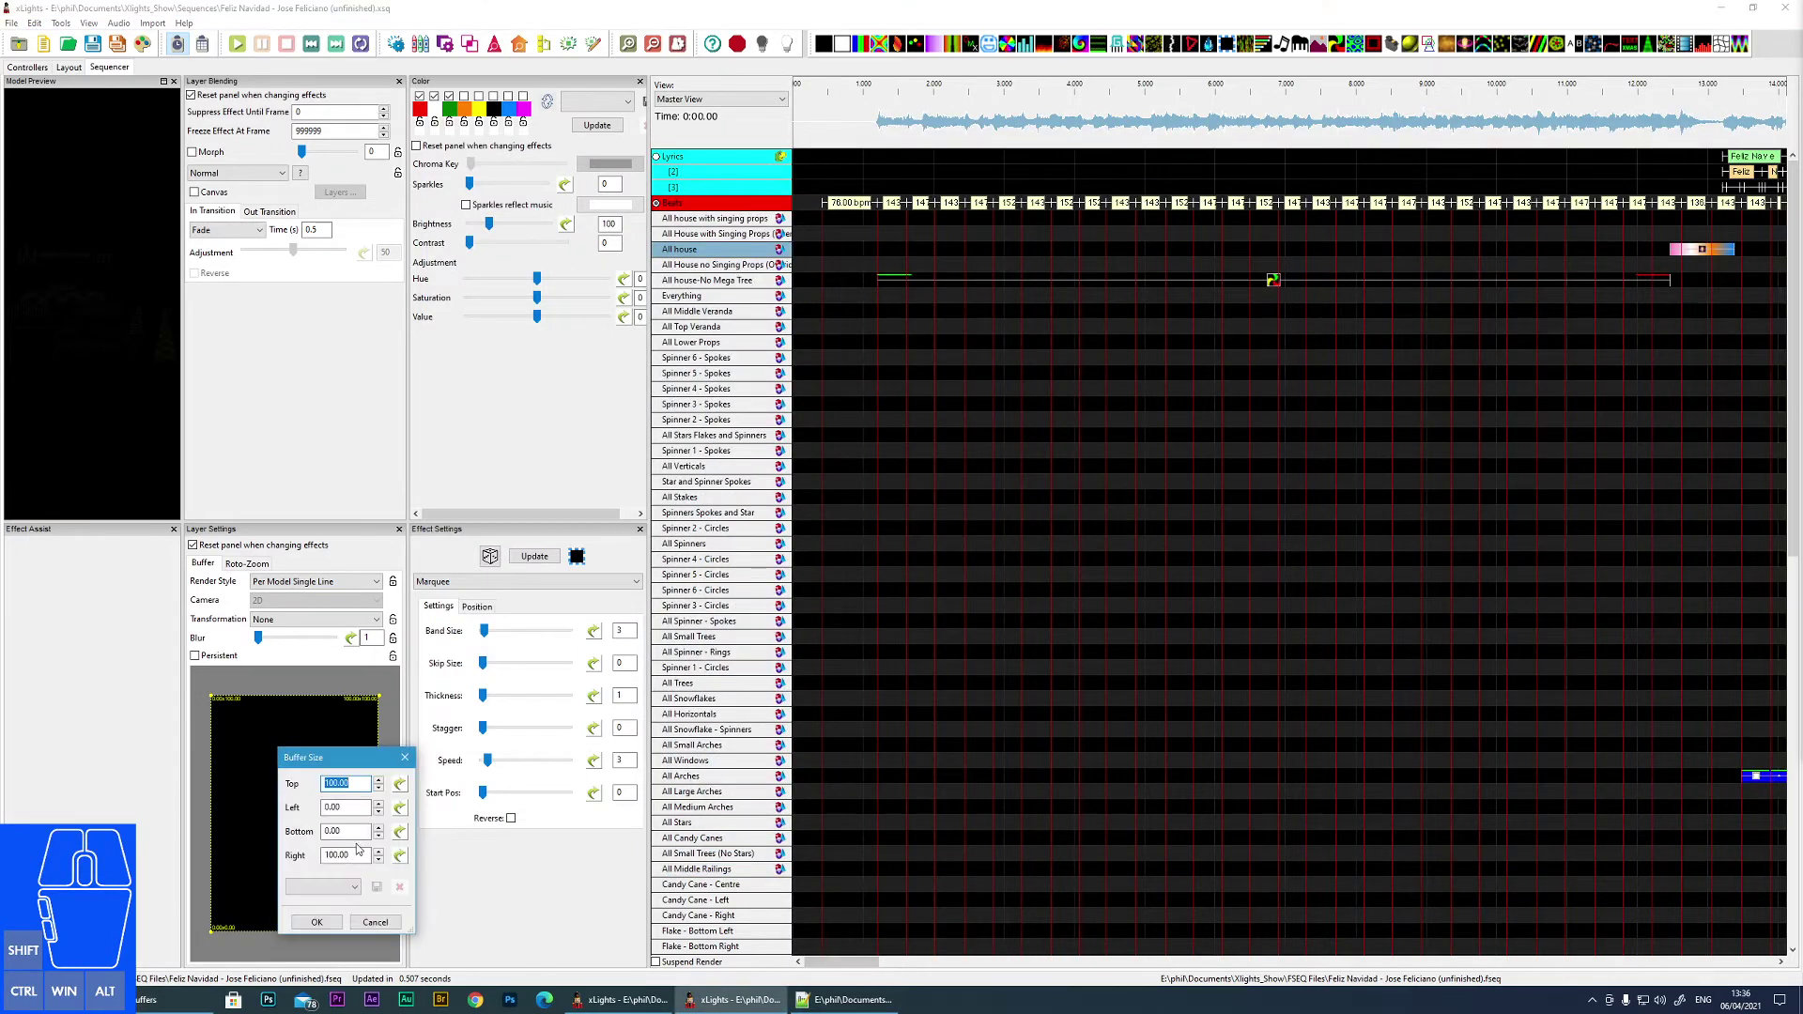
left_click(359, 890)
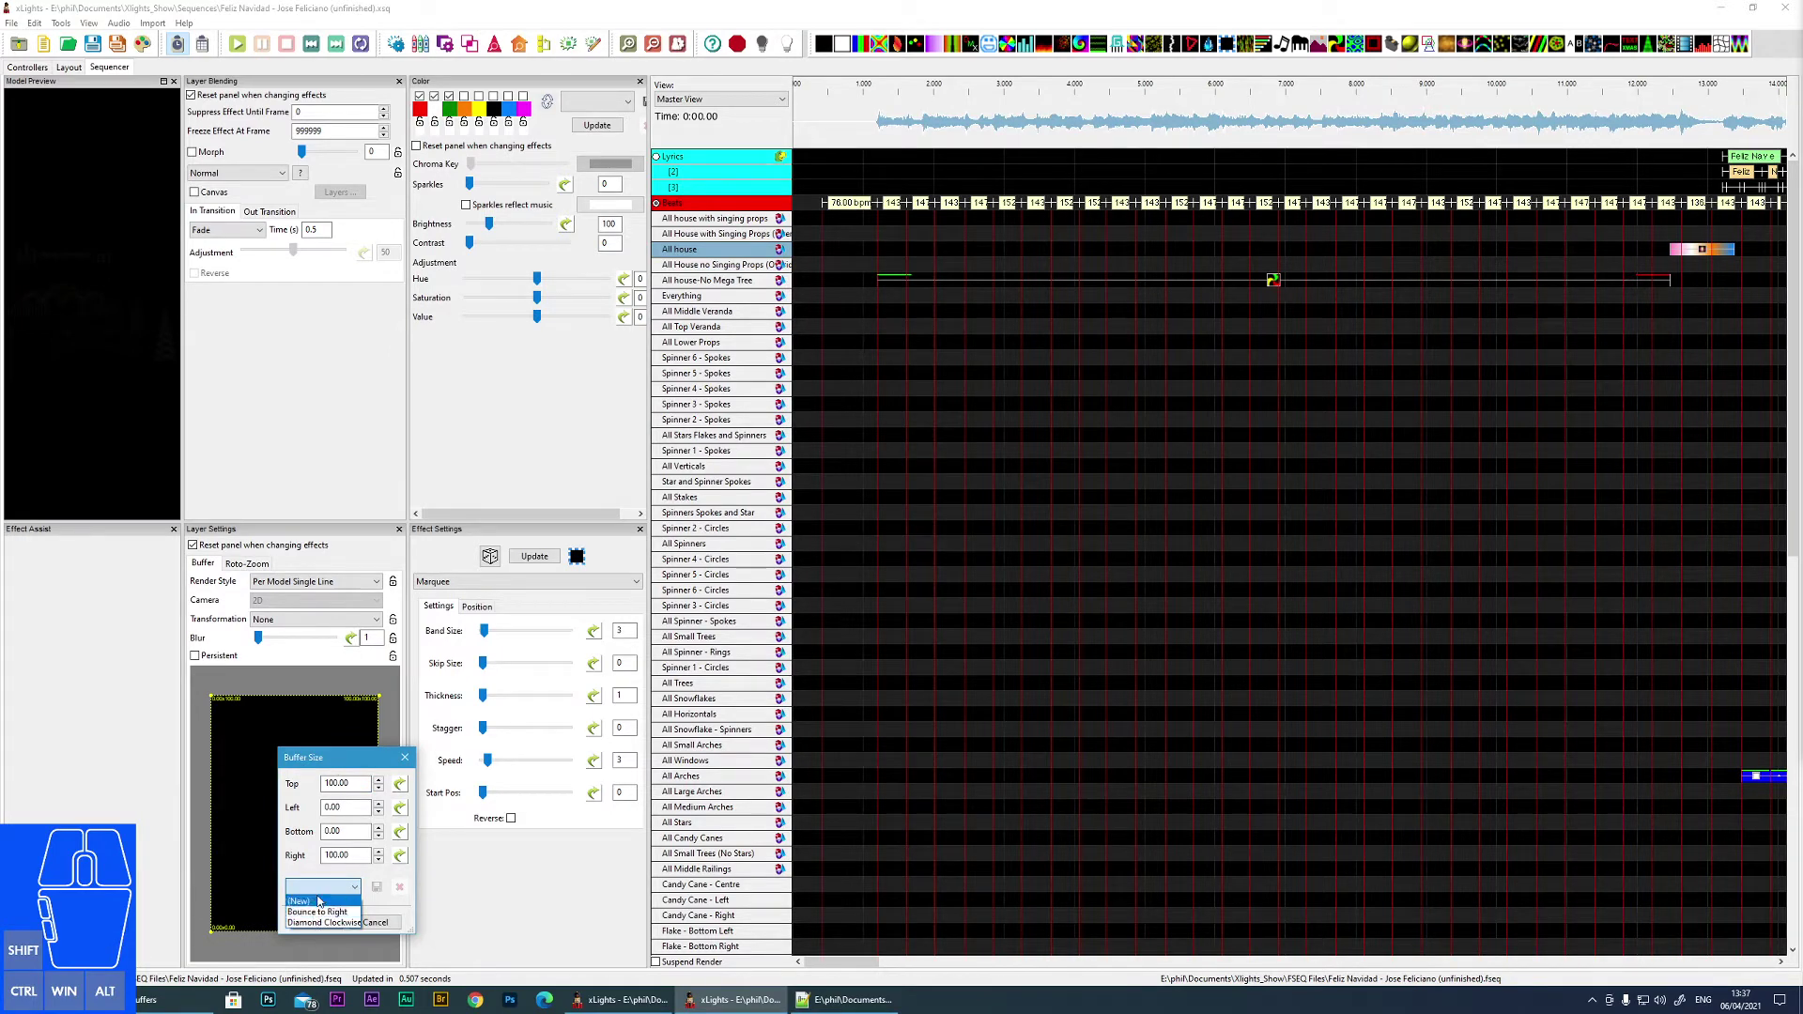
left_click(385, 906)
left_click(339, 899)
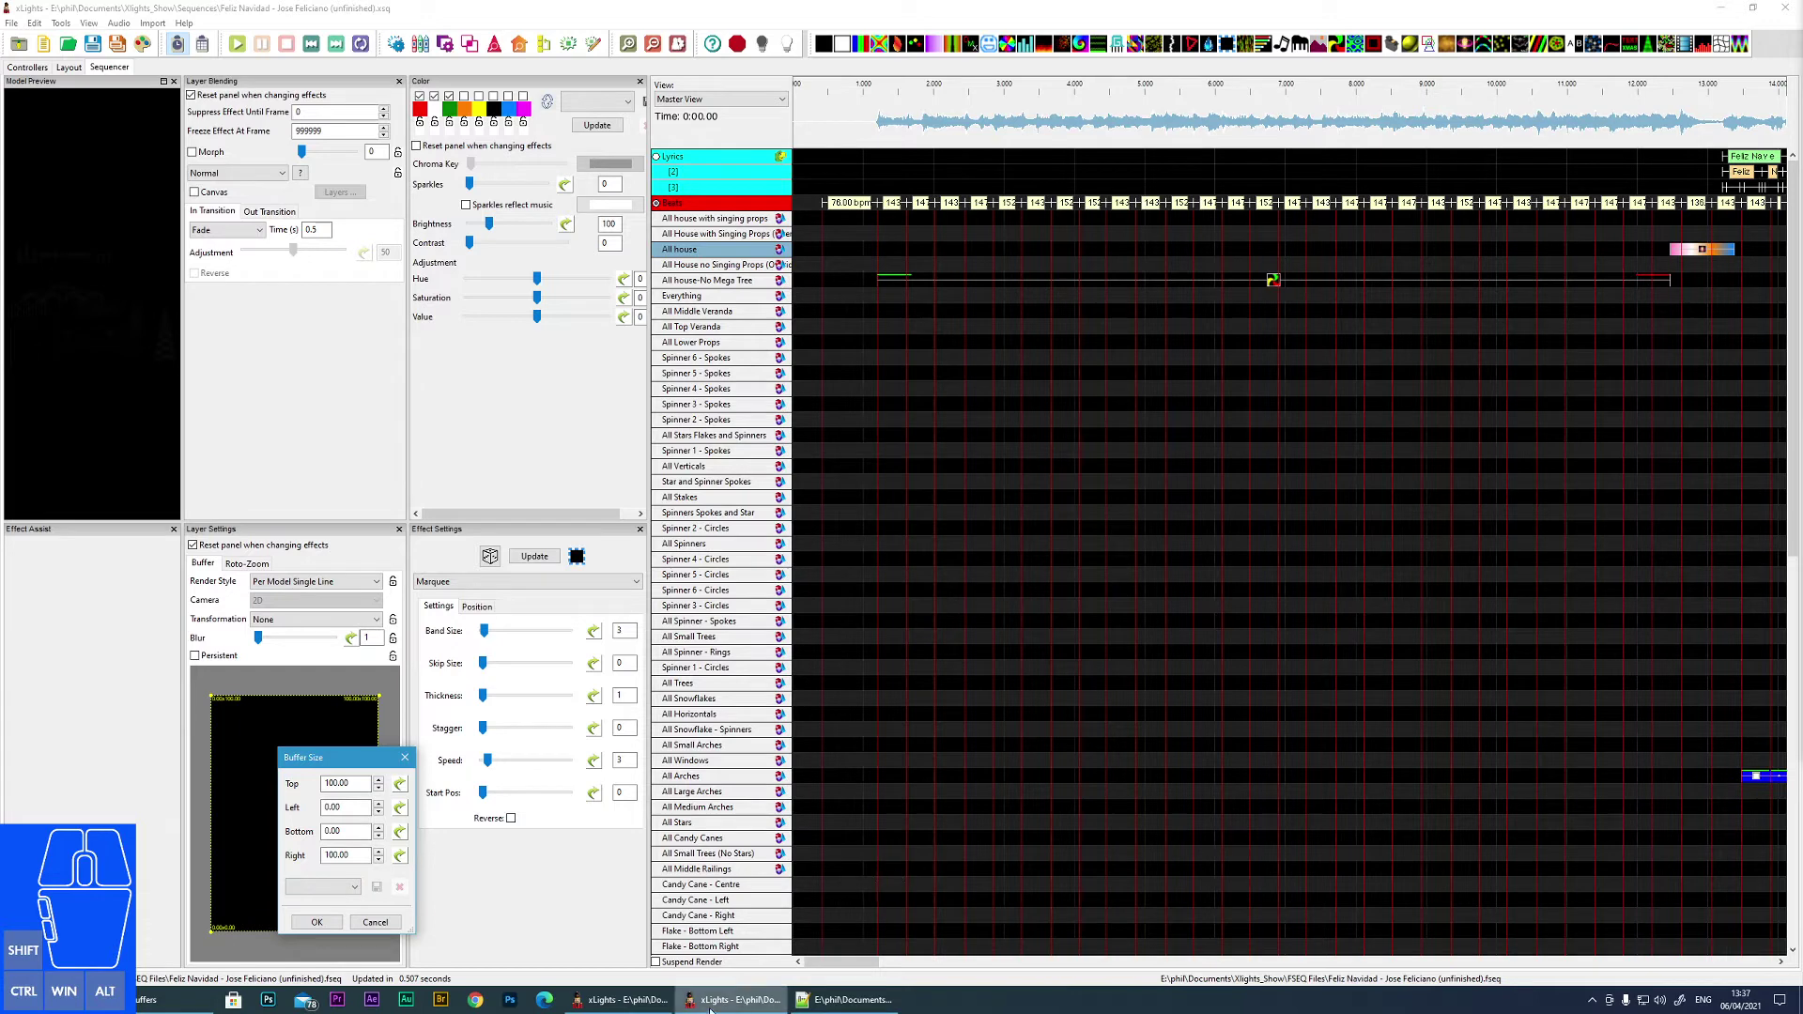
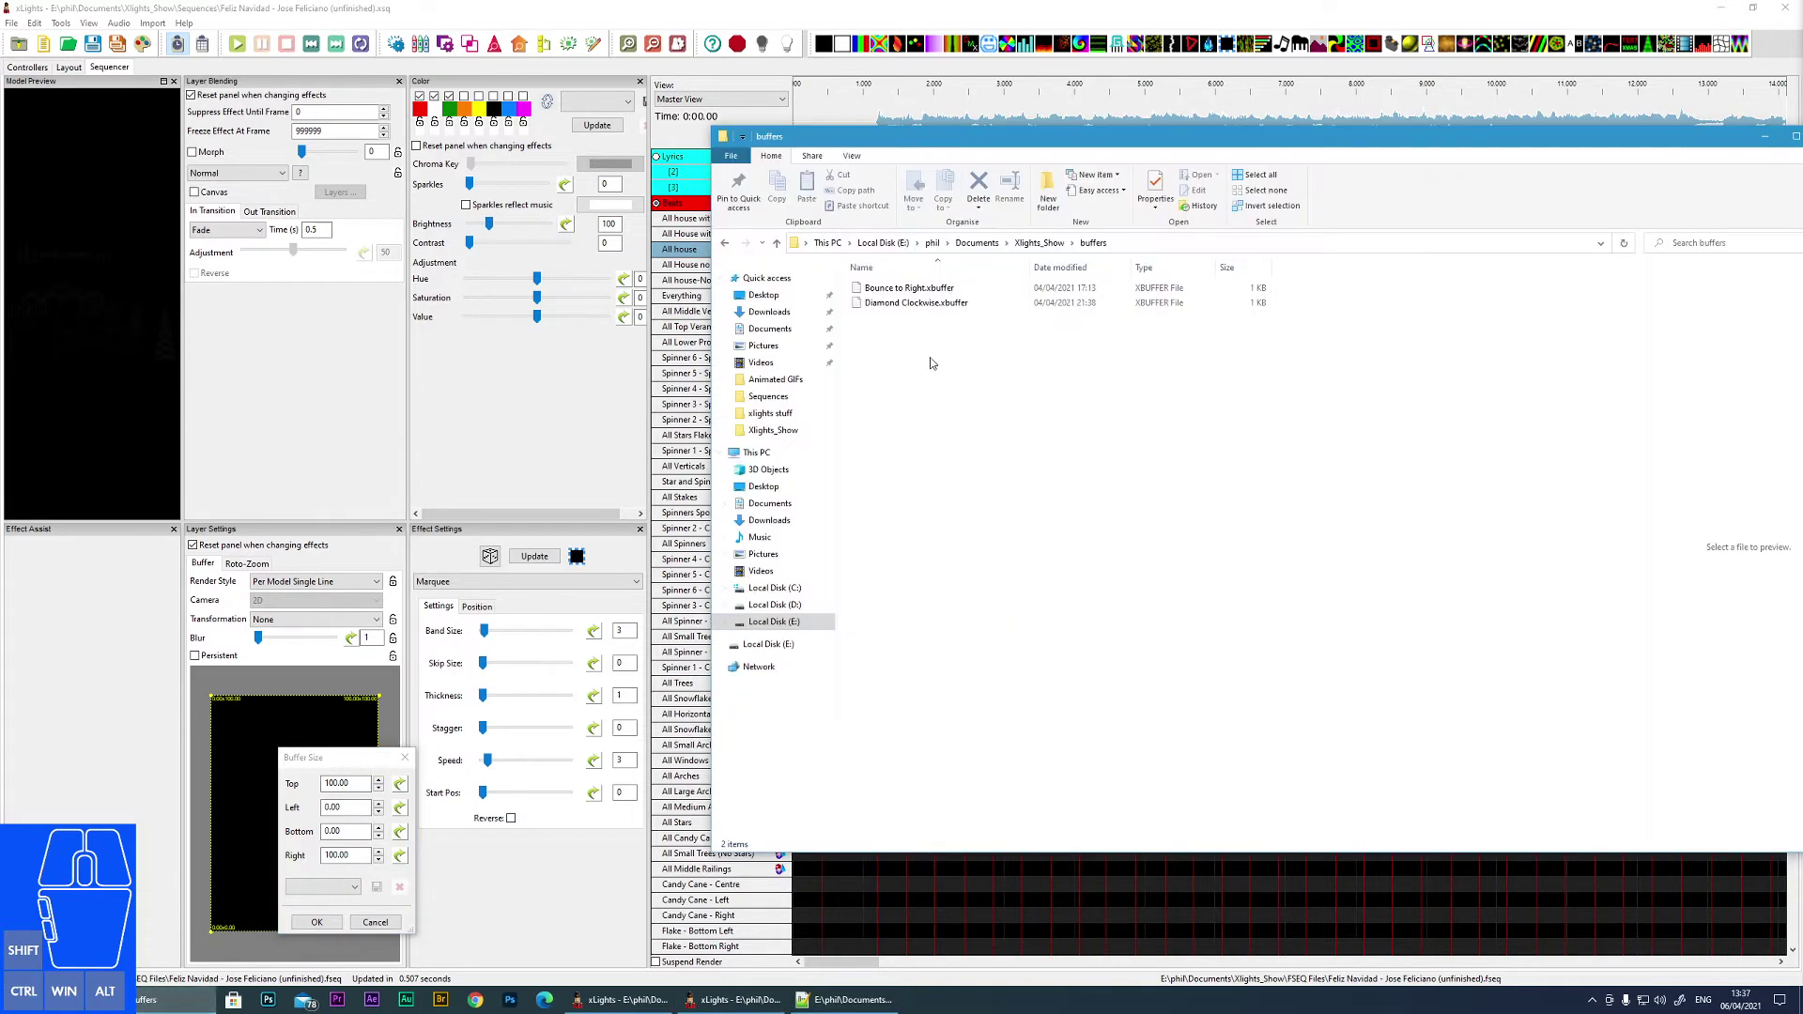
- View Bounce to Right.xbuffer in Notepad++, select Diamond Clockwise, and return to Xlights_Show
left_click(915, 286)
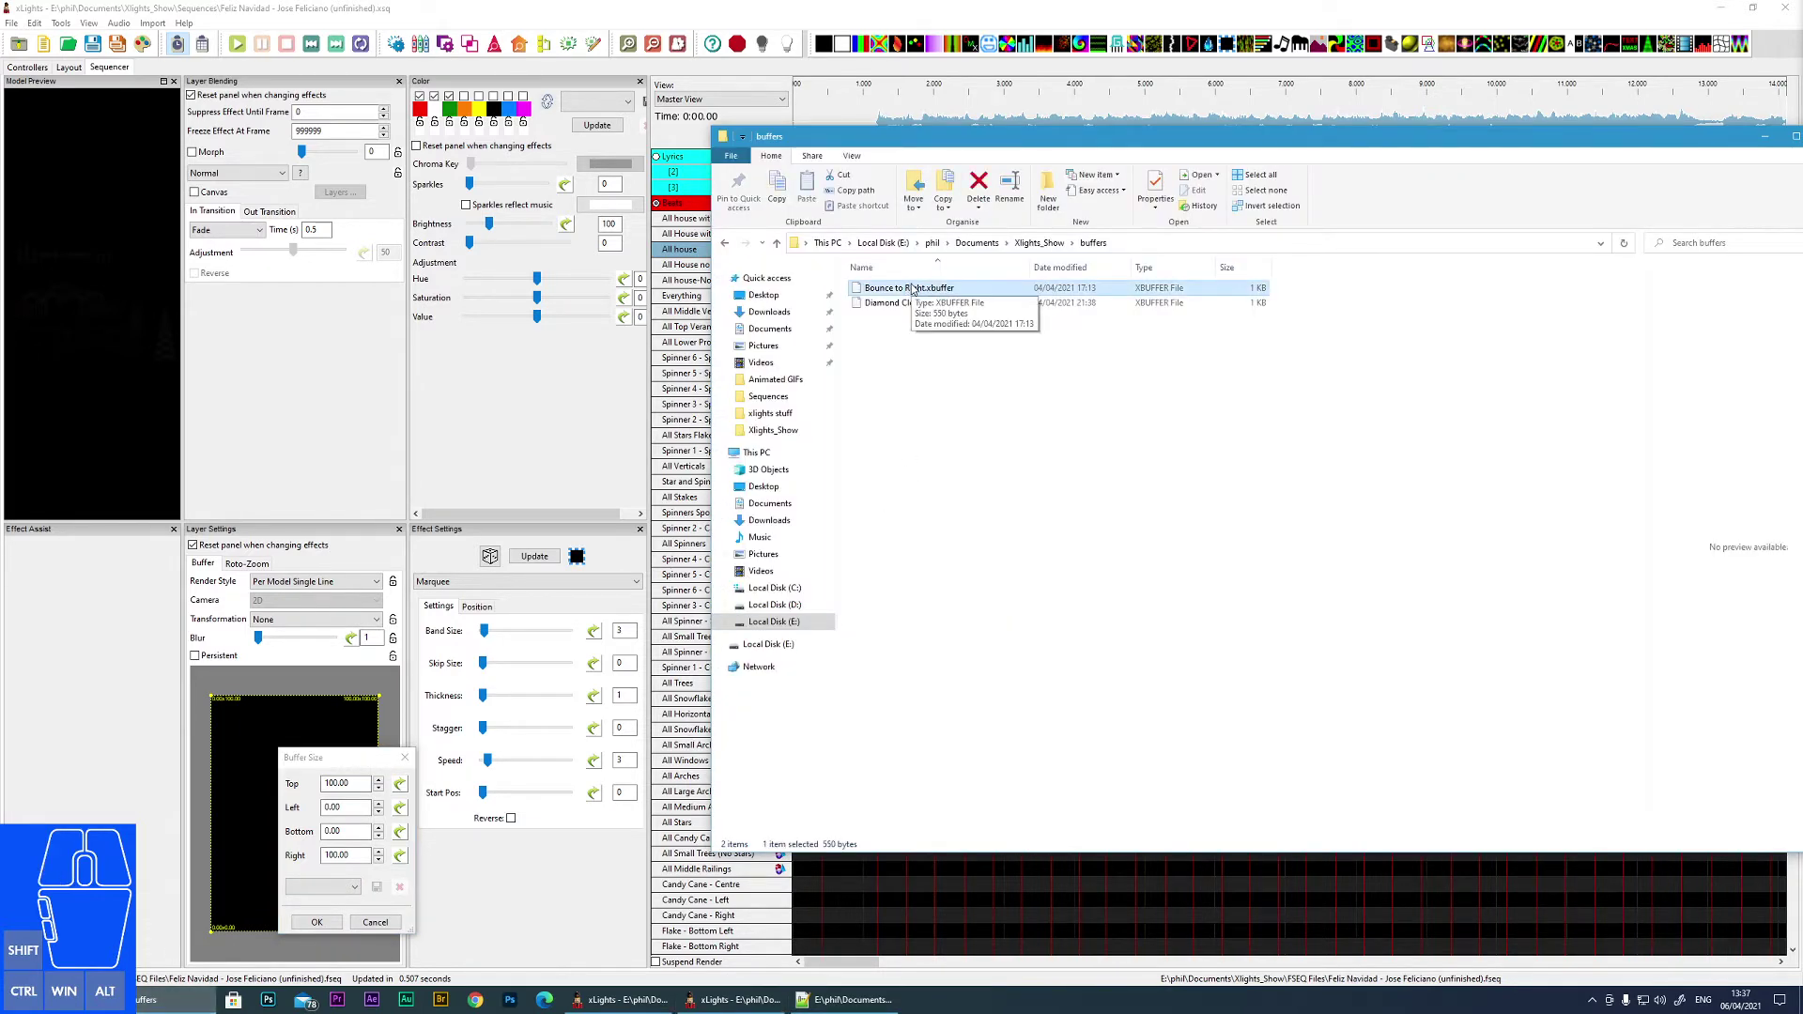
right_click(914, 289)
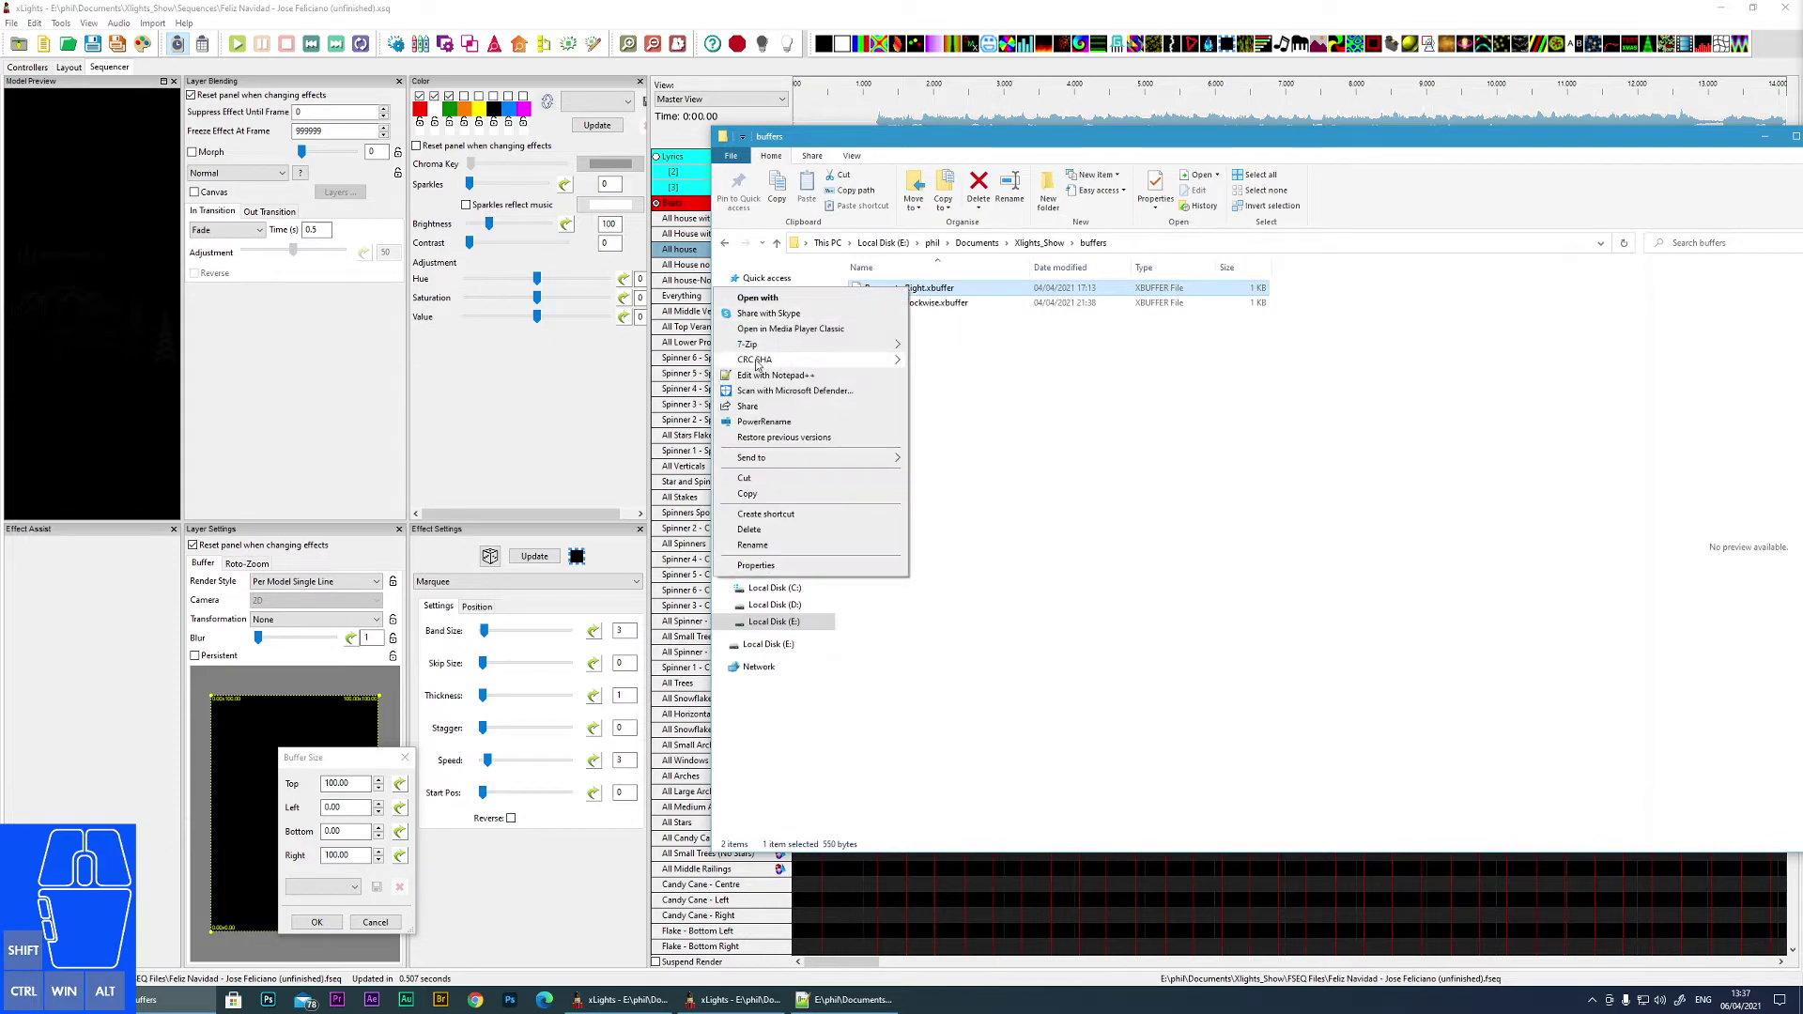
left_click(756, 383)
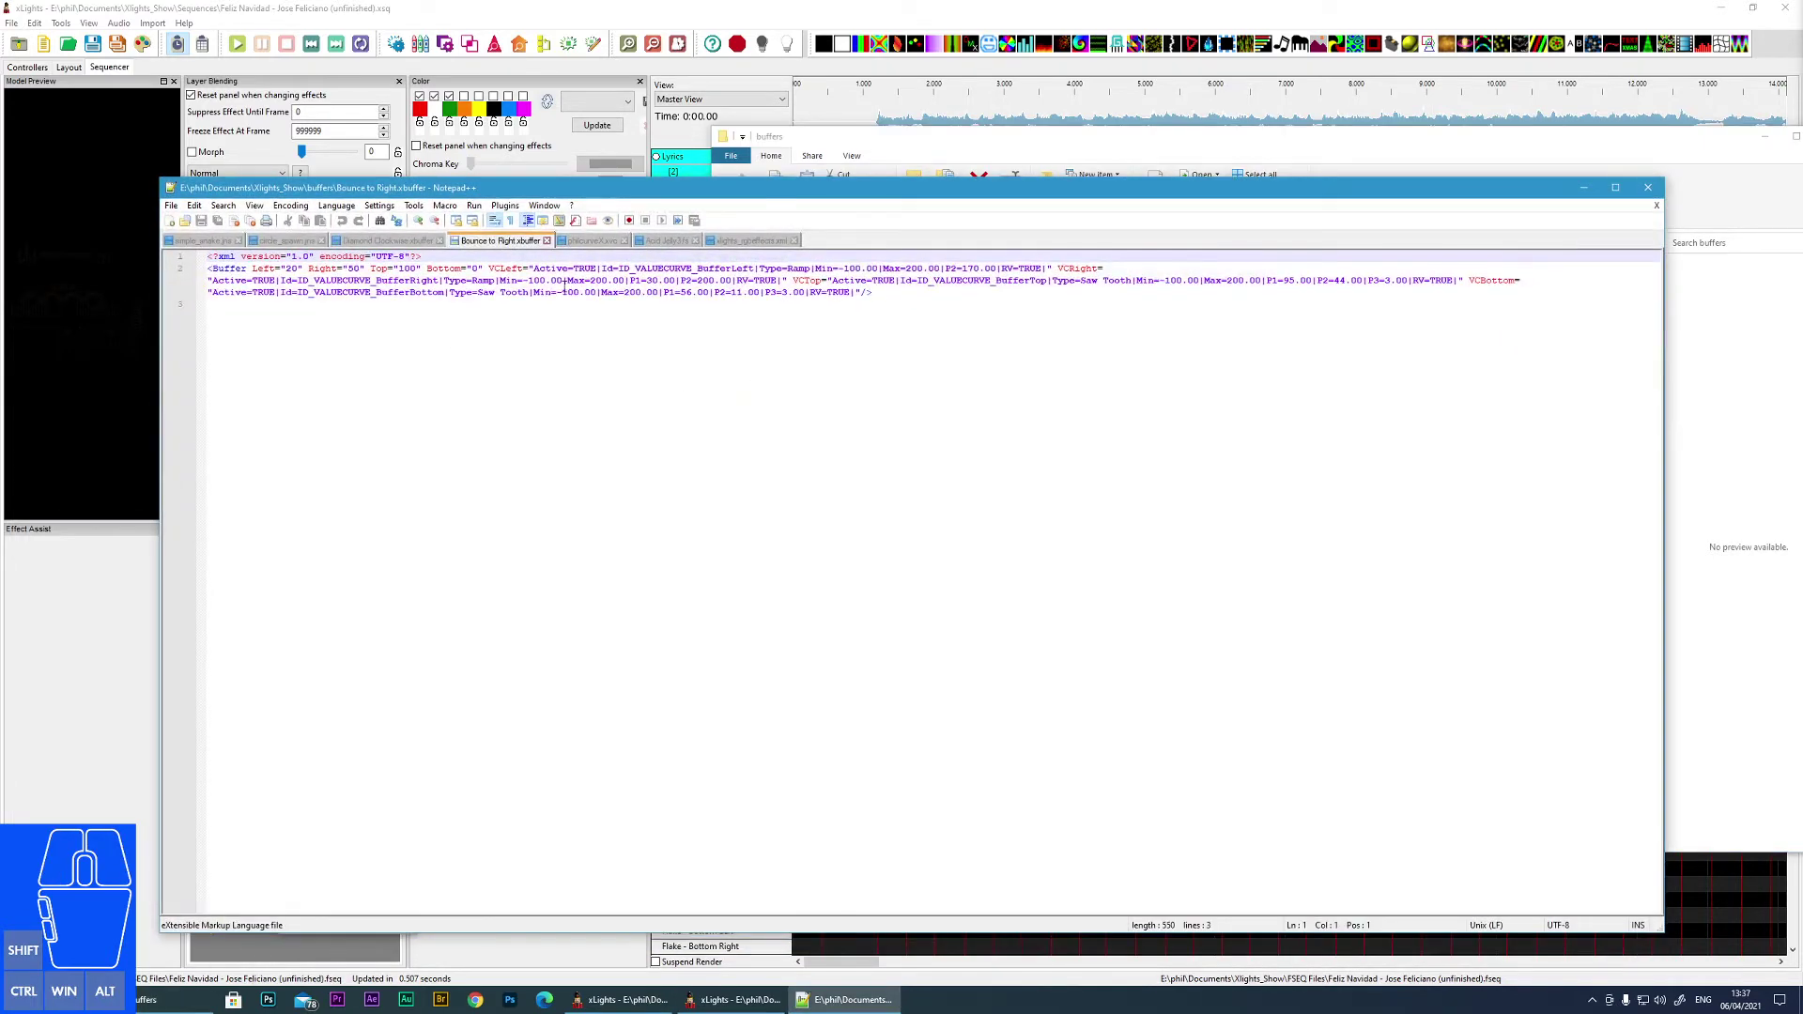
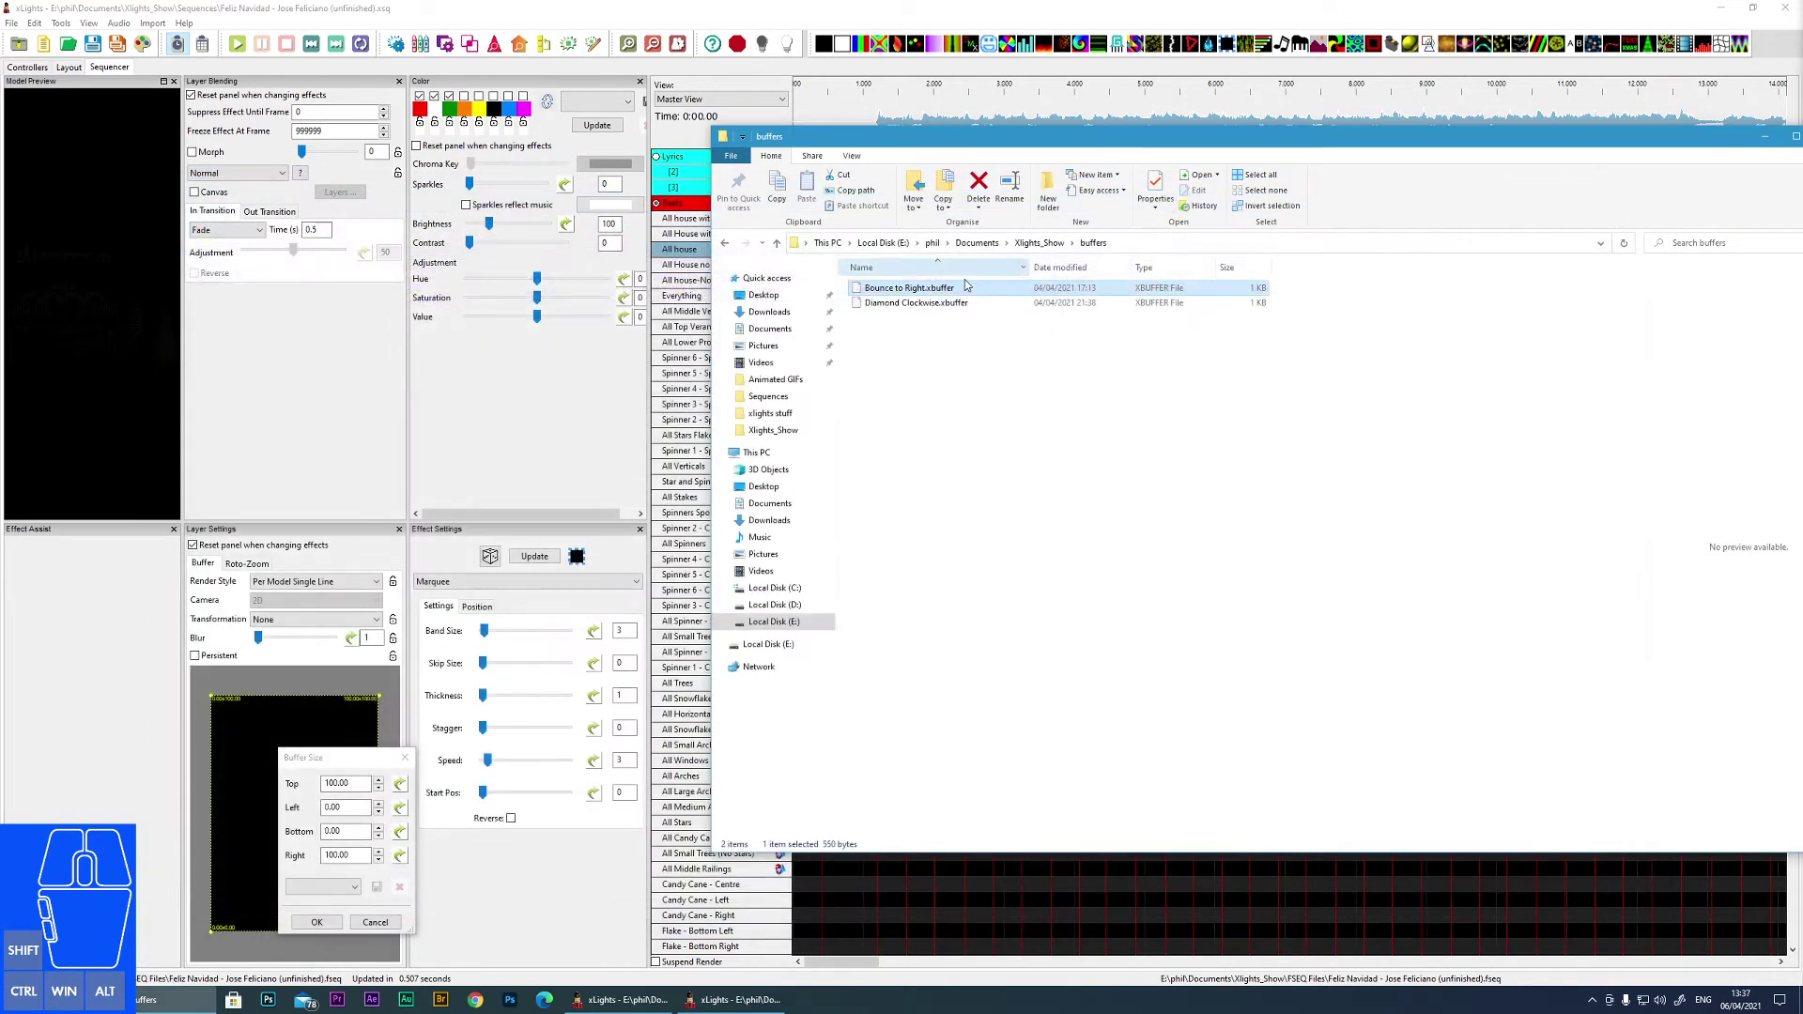
left_click(911, 296)
left_click(914, 307)
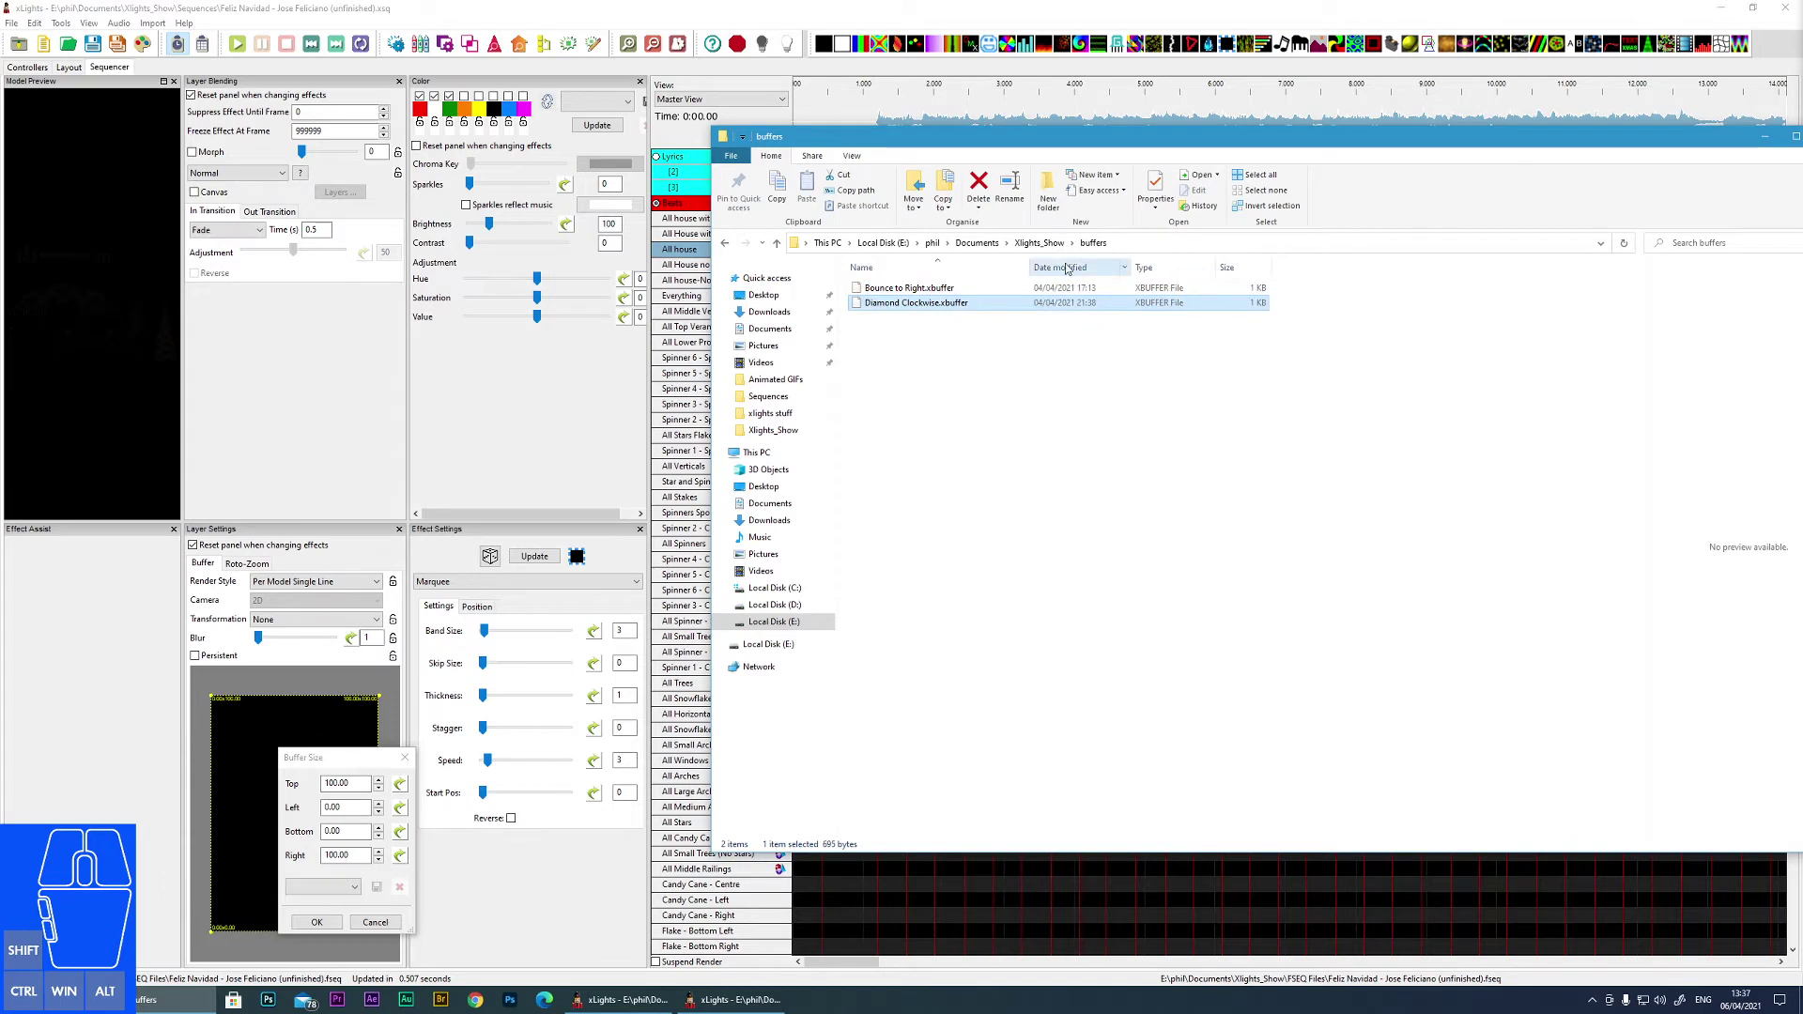
left_click(1039, 247)
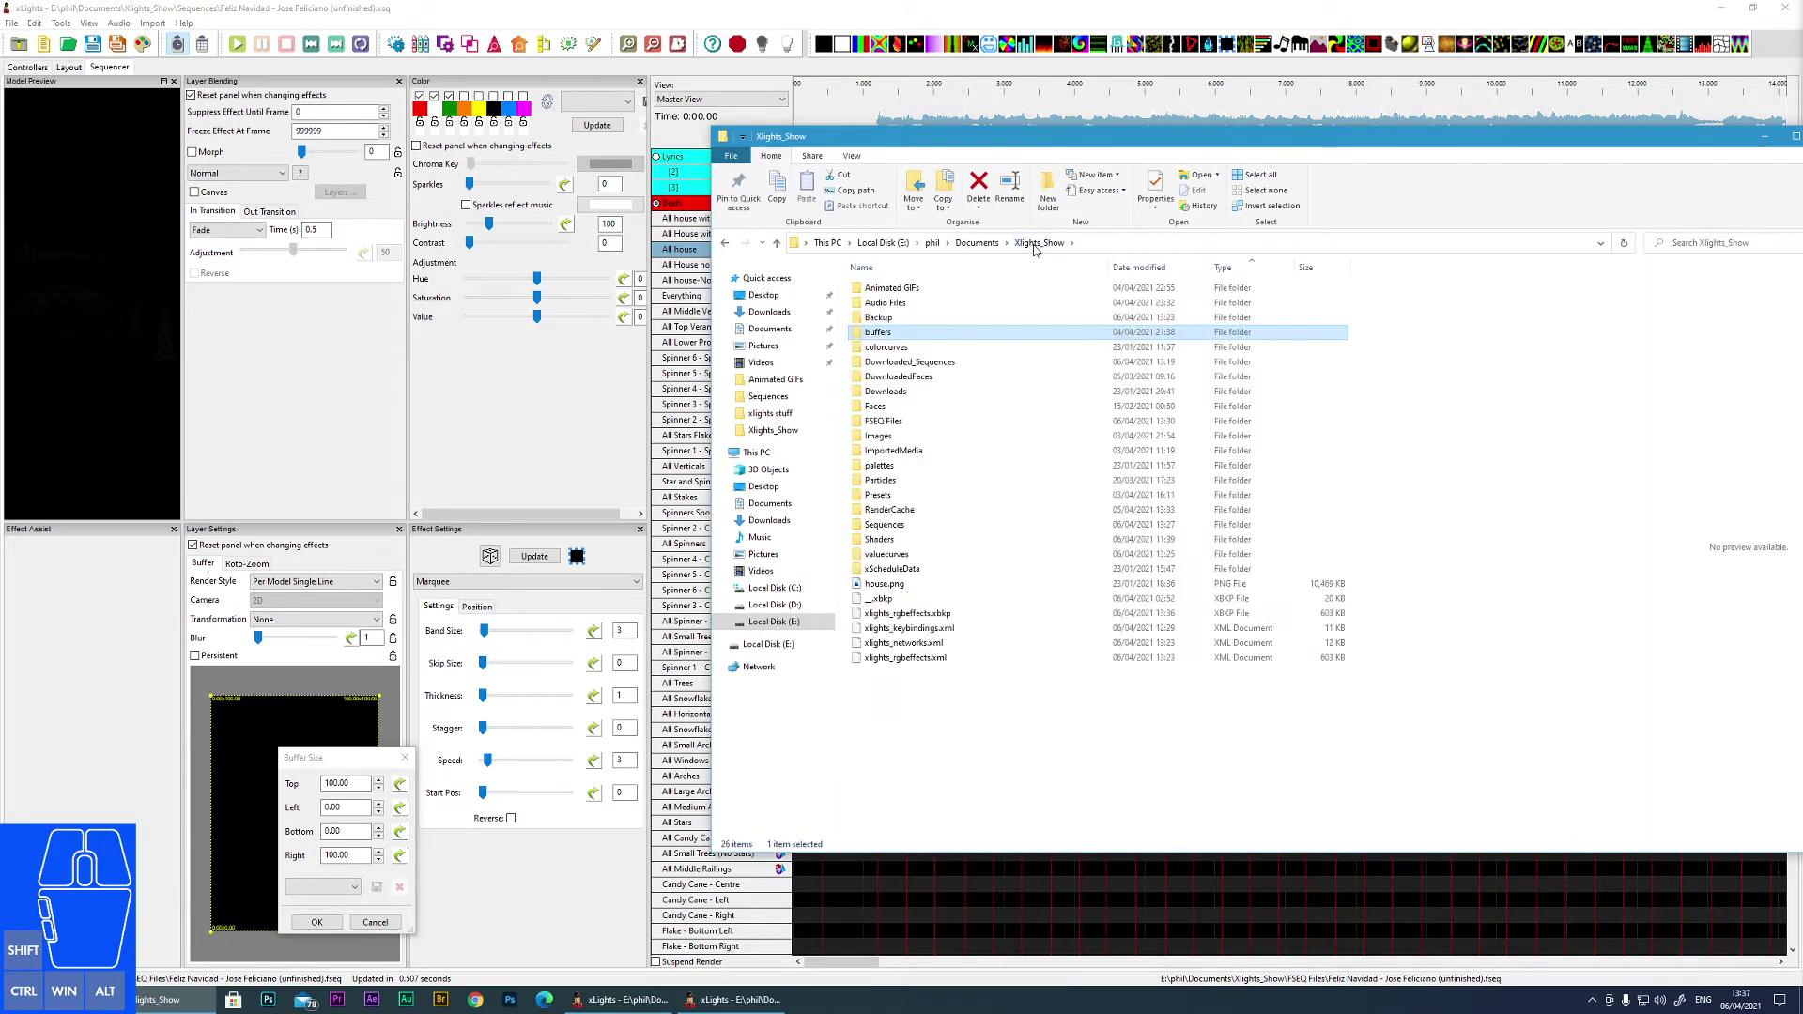
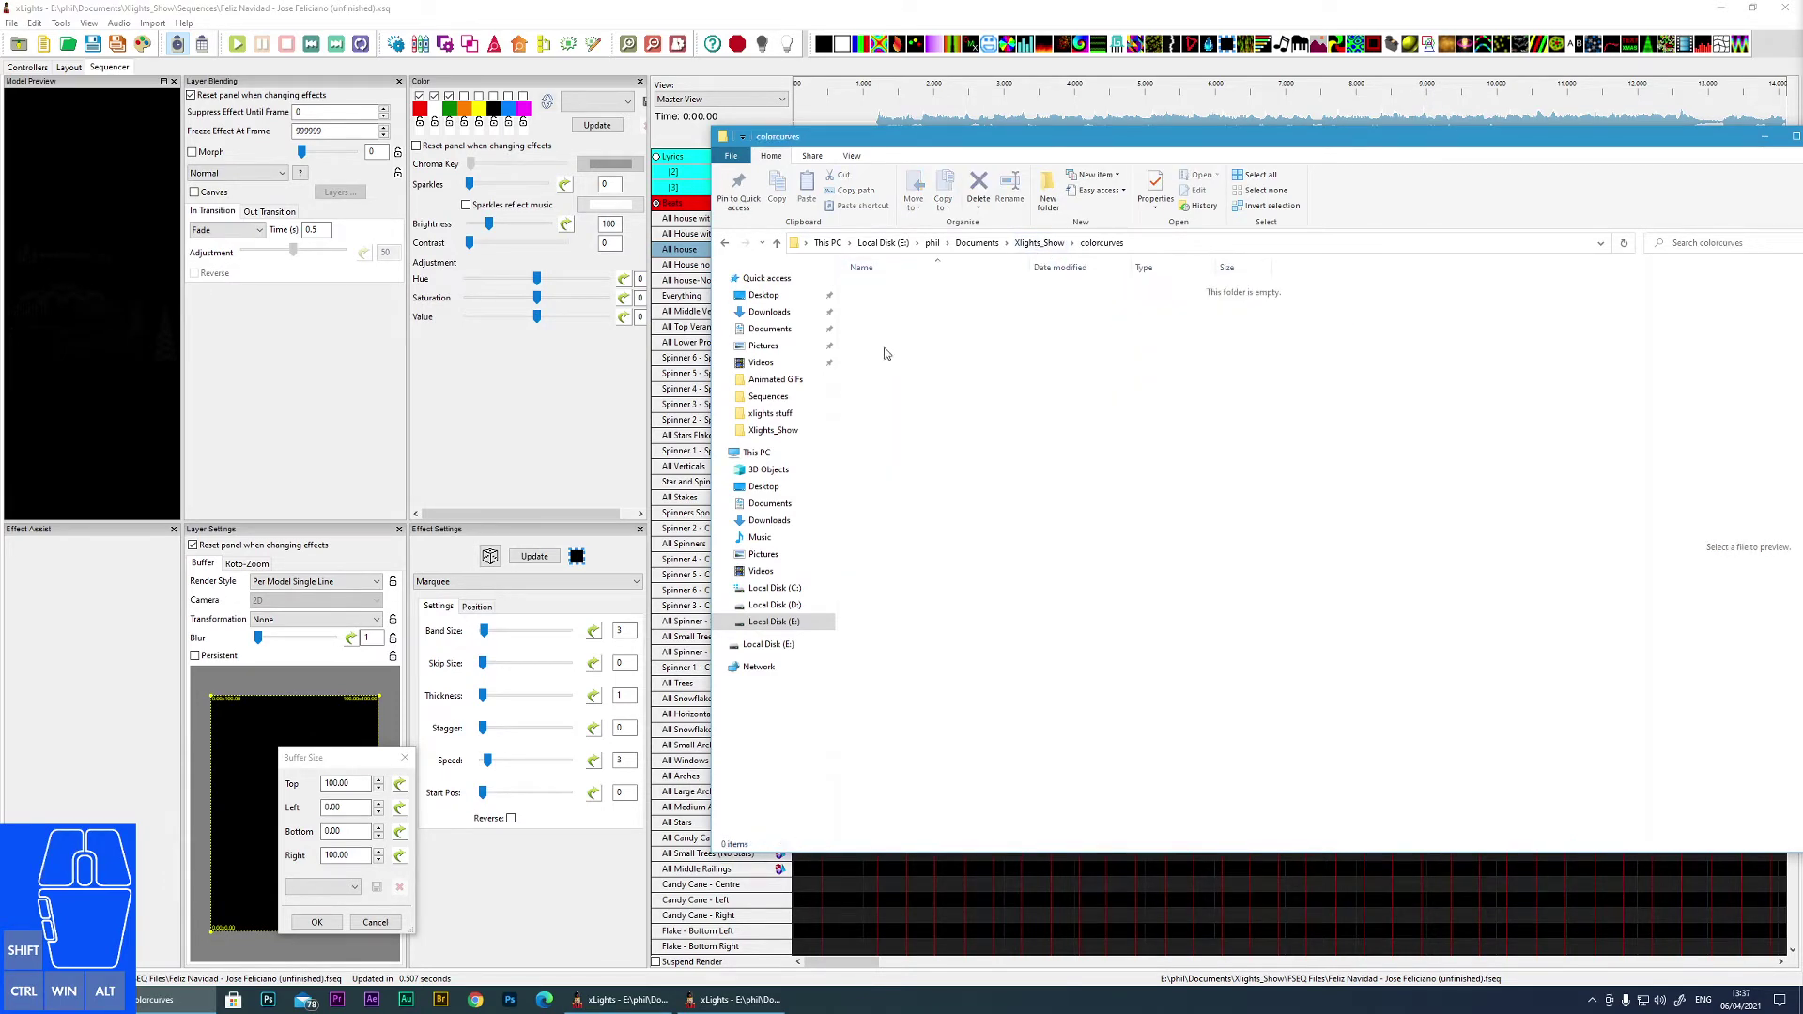
- Set a green-to-red gradient point colour in the Color Curve editor
left_click(409, 766)
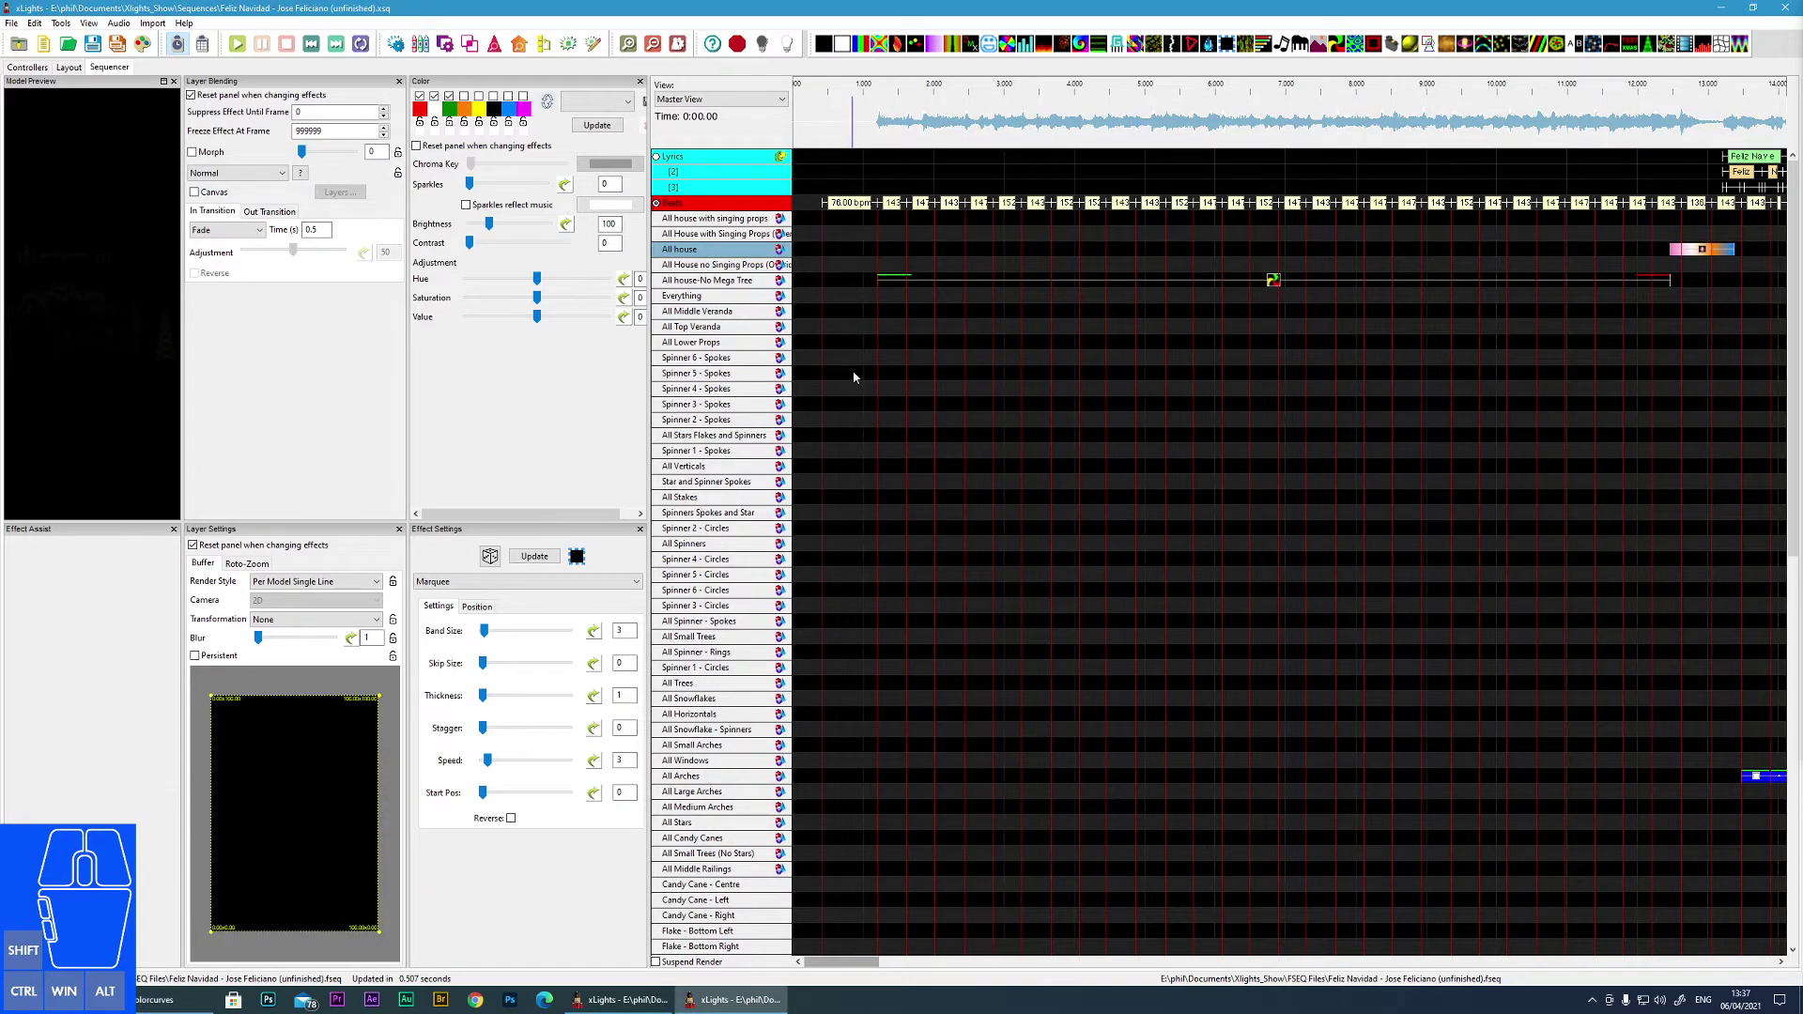
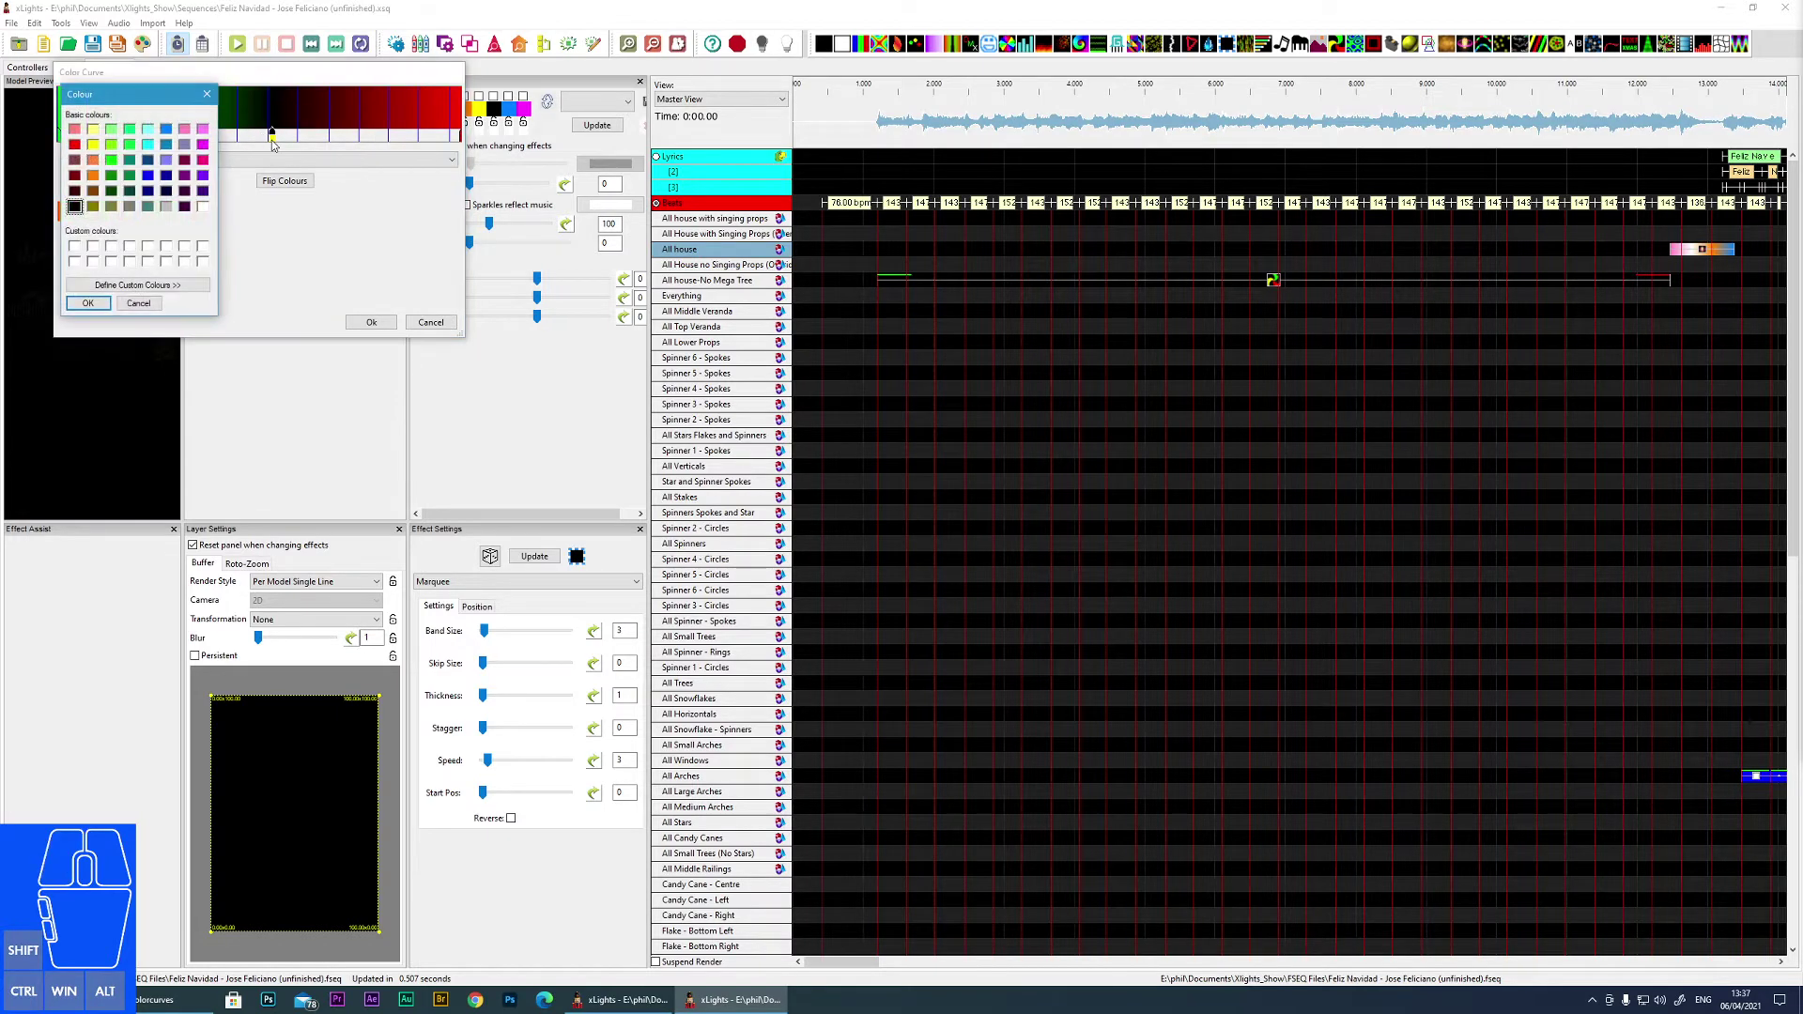
left_click(138, 165)
left_click(97, 303)
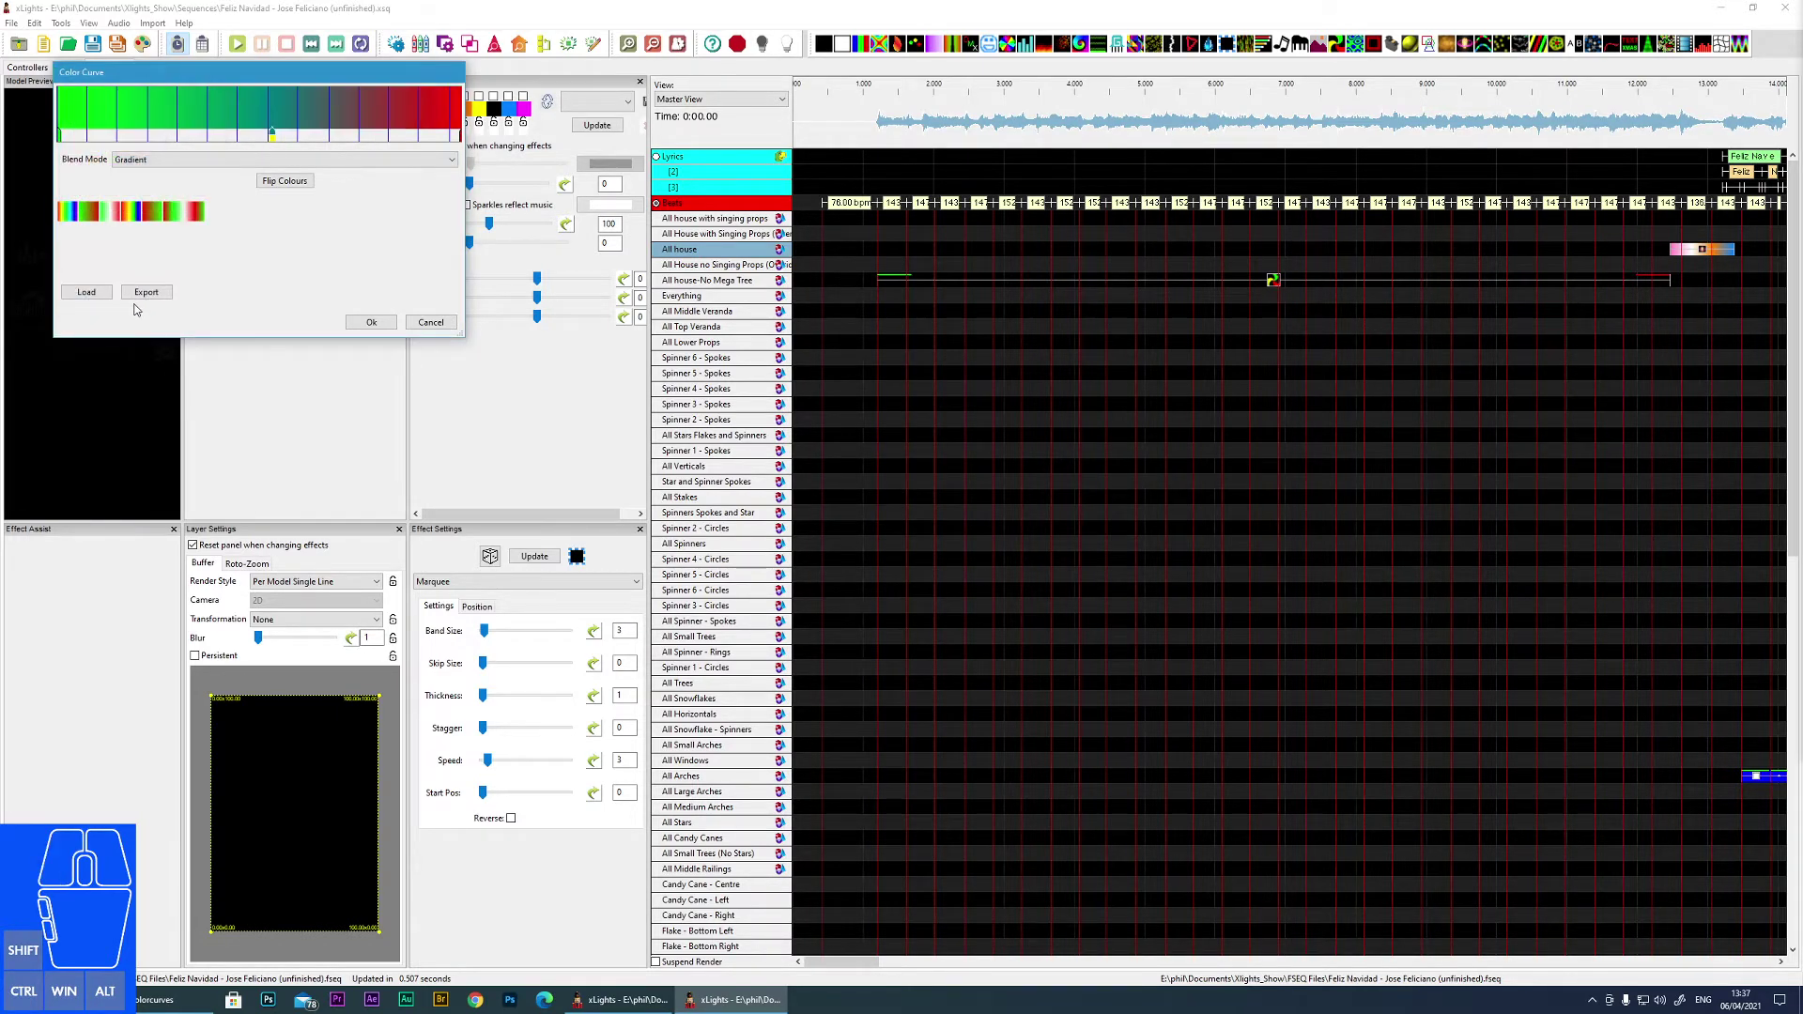
- Export the colour curve into the Xlights_Show colorcurves folder
left_click(151, 295)
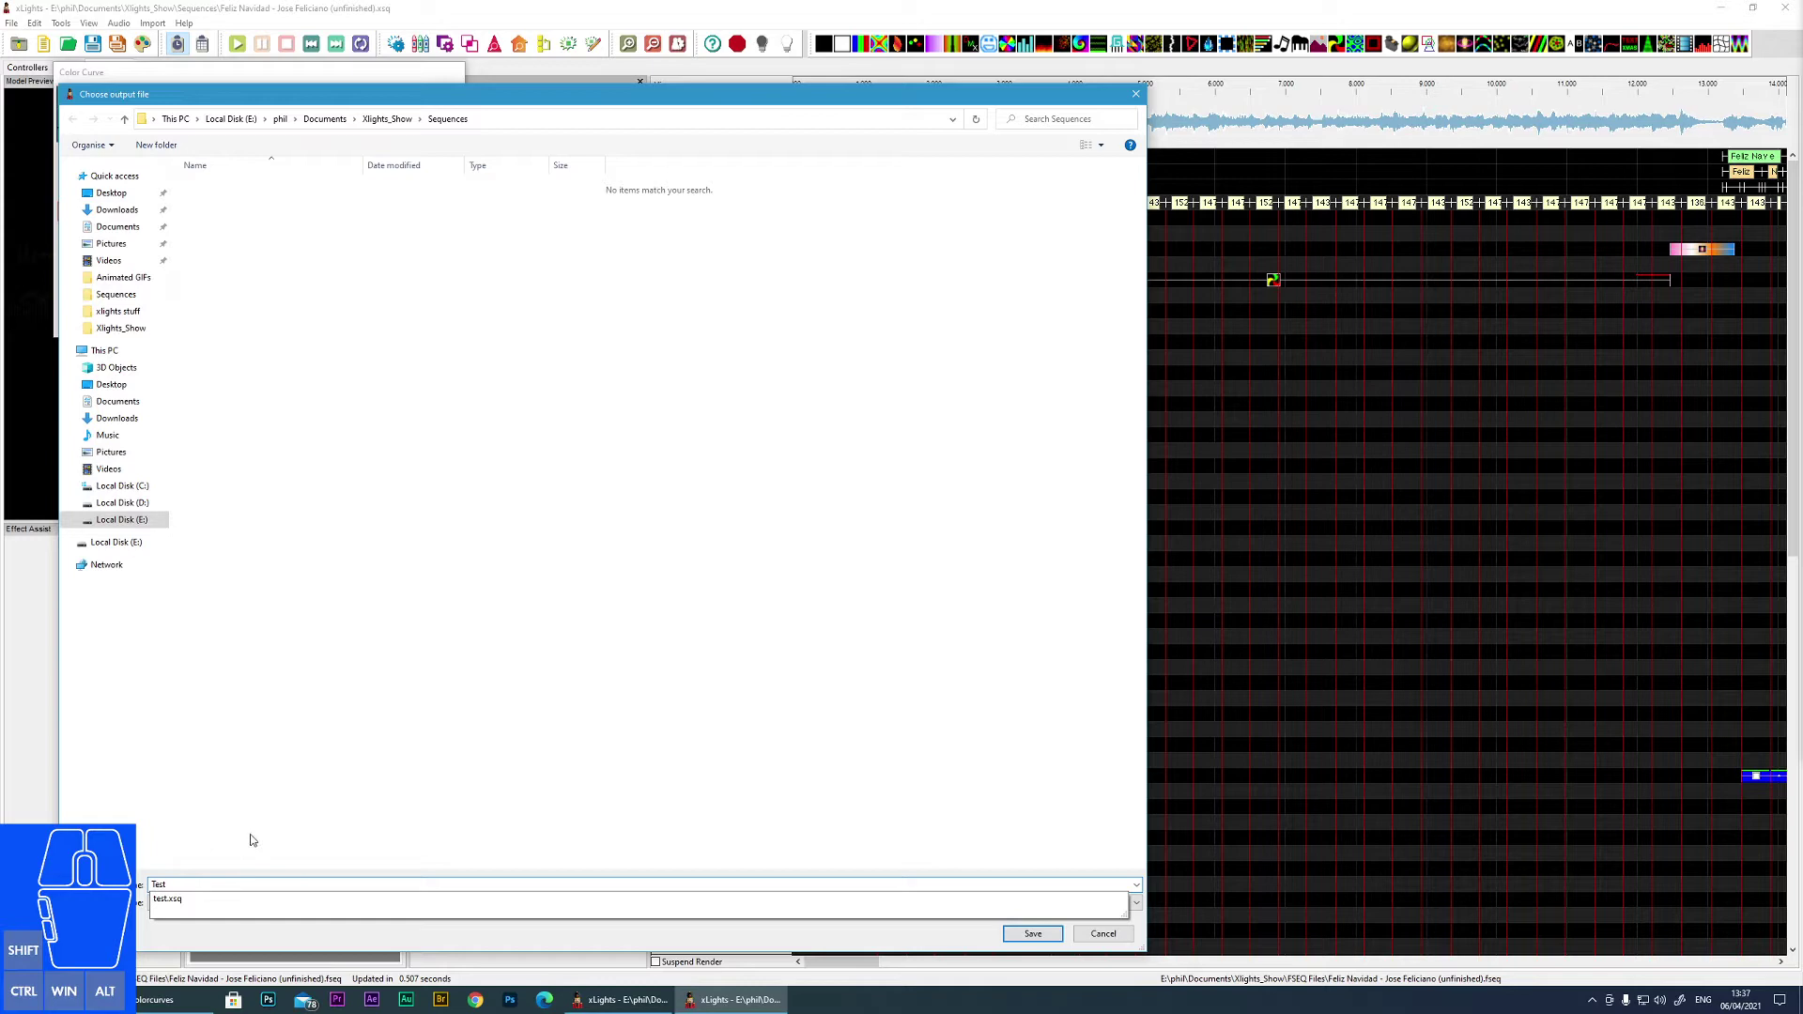
left_click(260, 842)
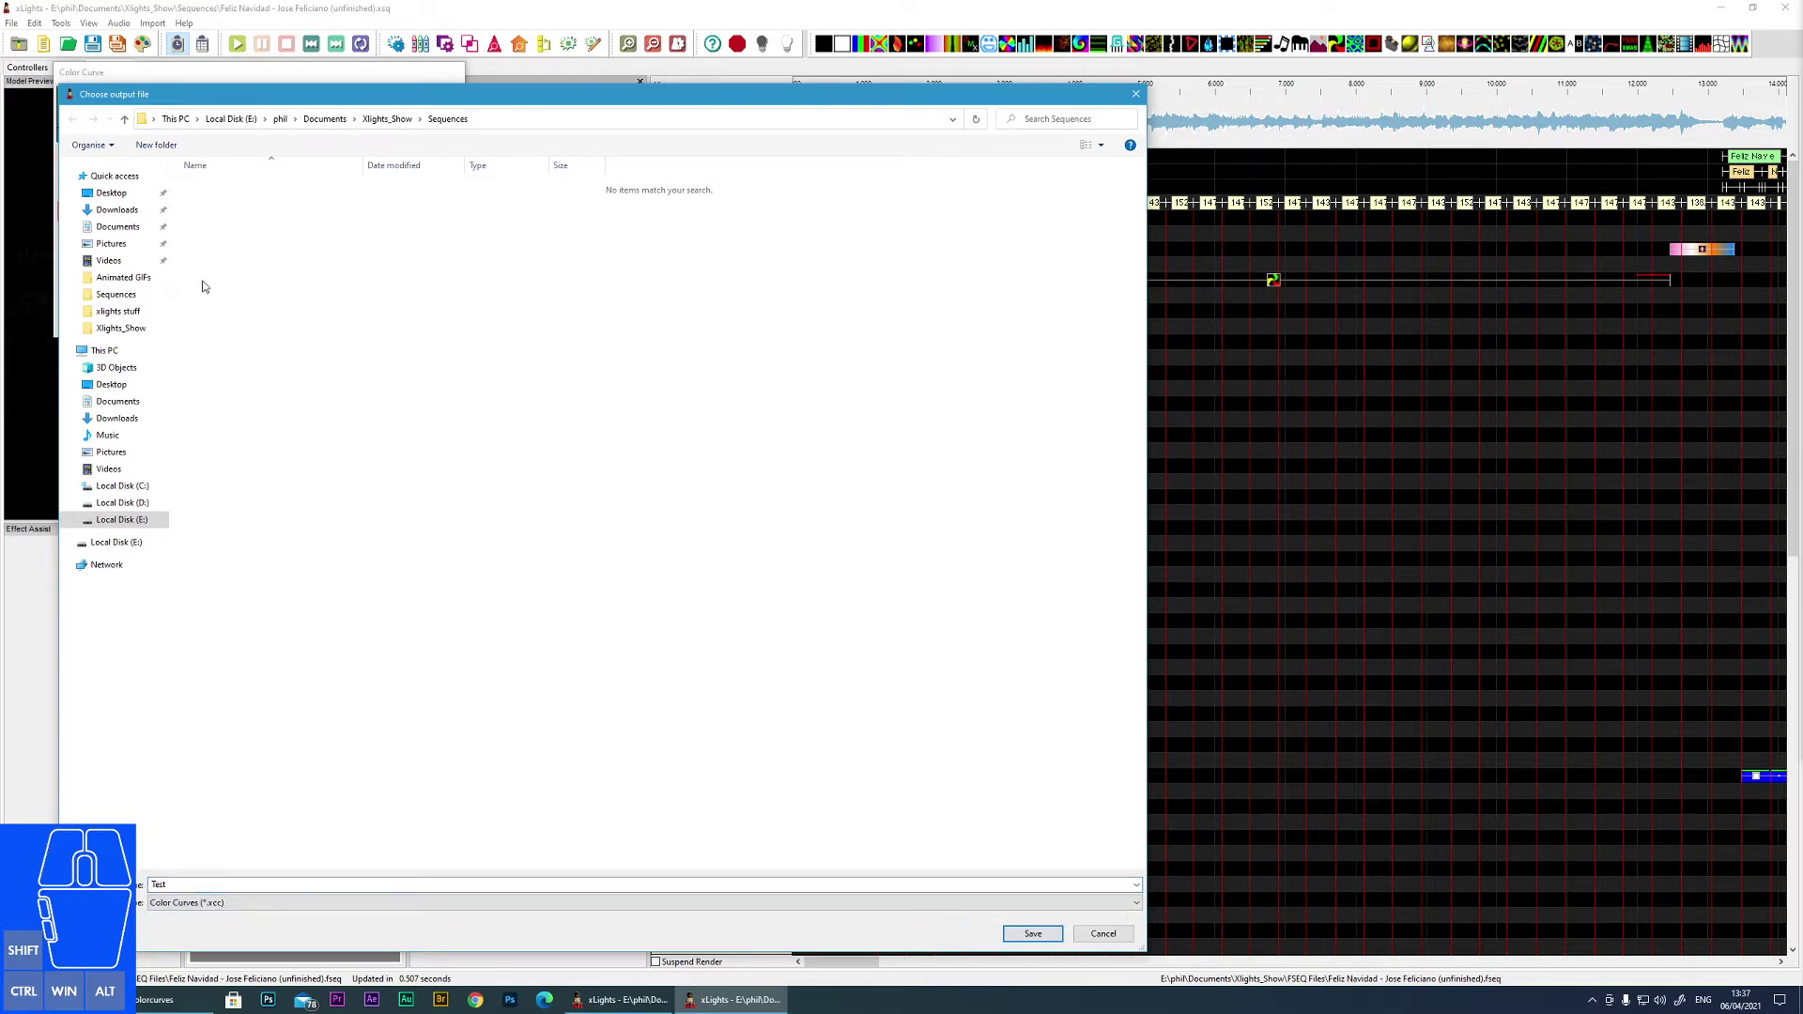
left_click(375, 120)
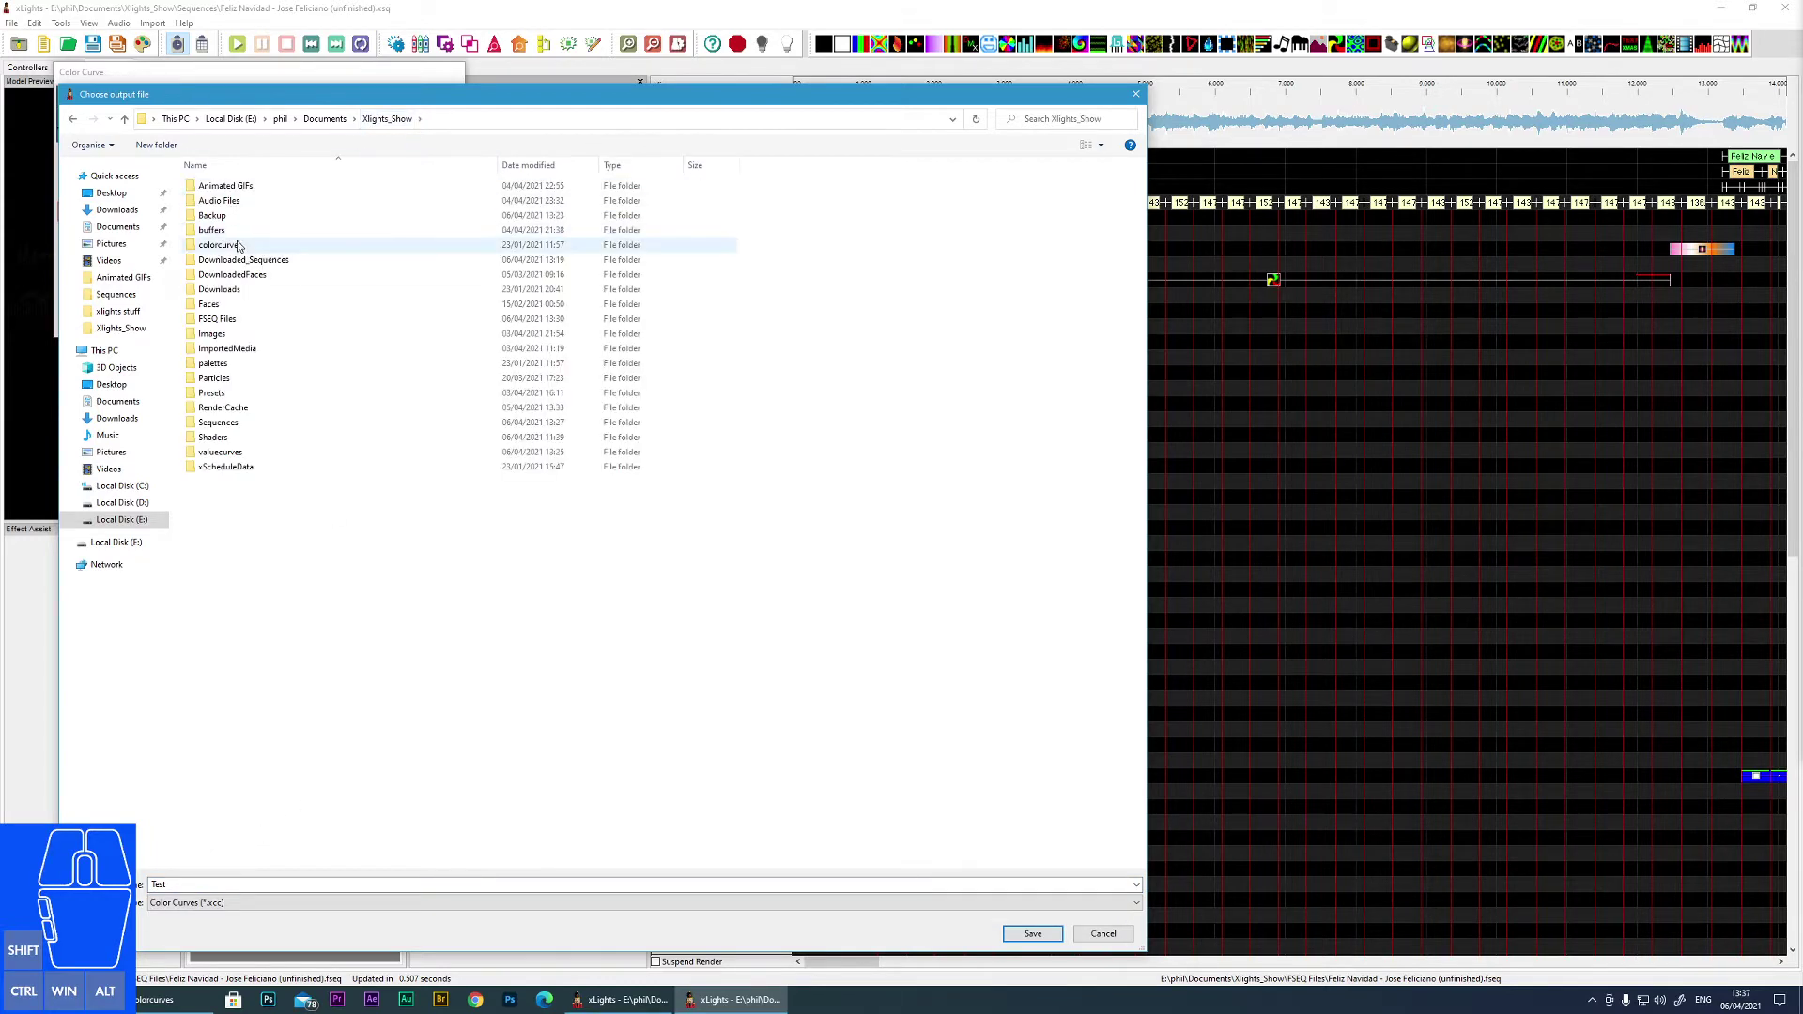
double_click(241, 248)
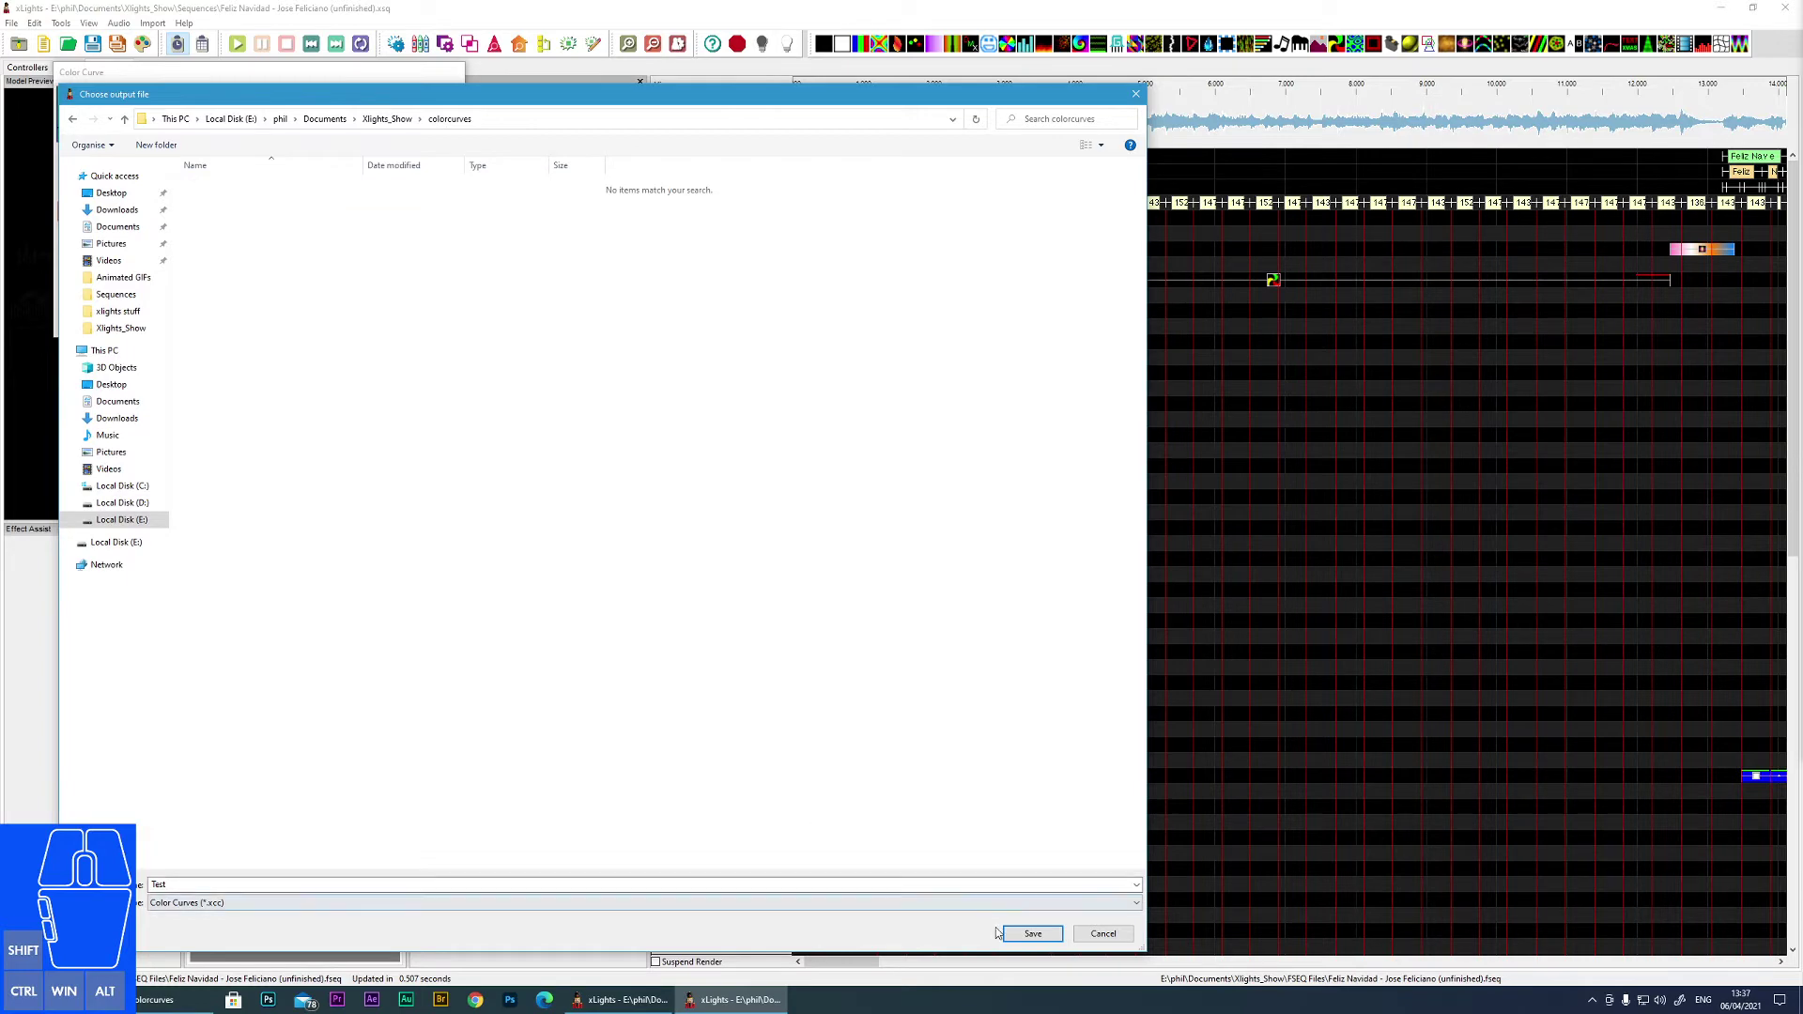
left_click(1035, 931)
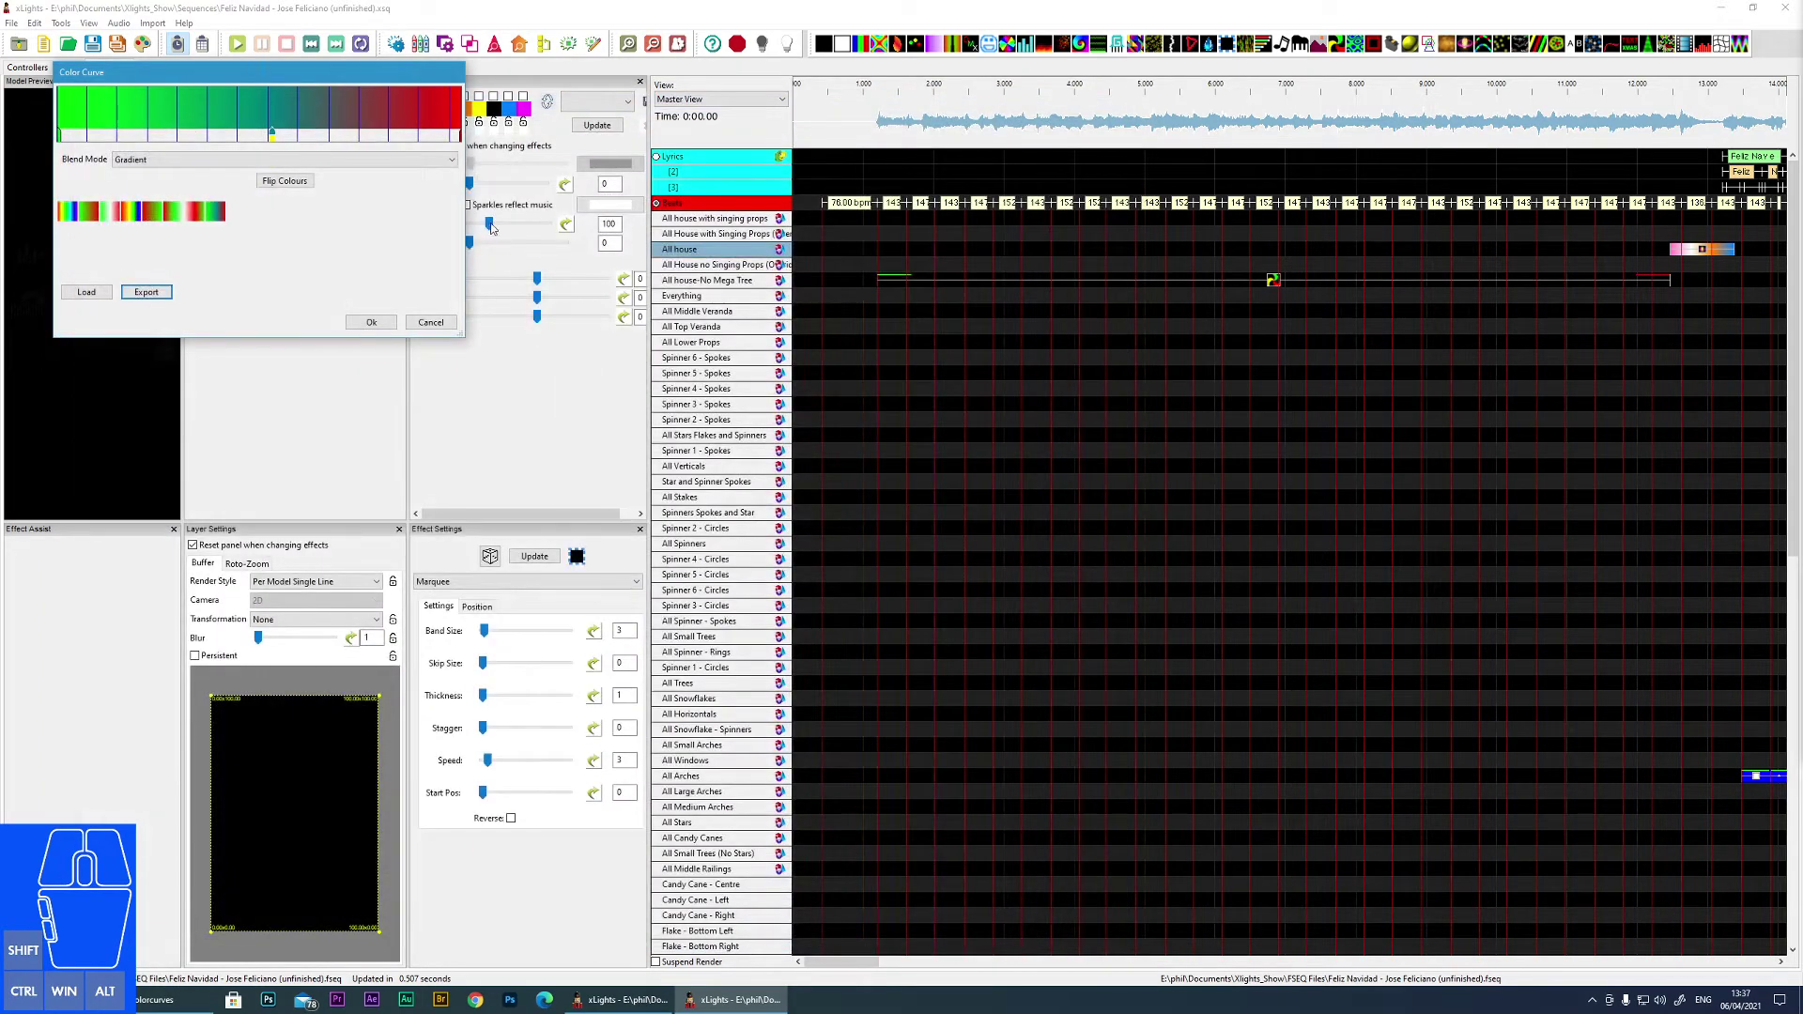
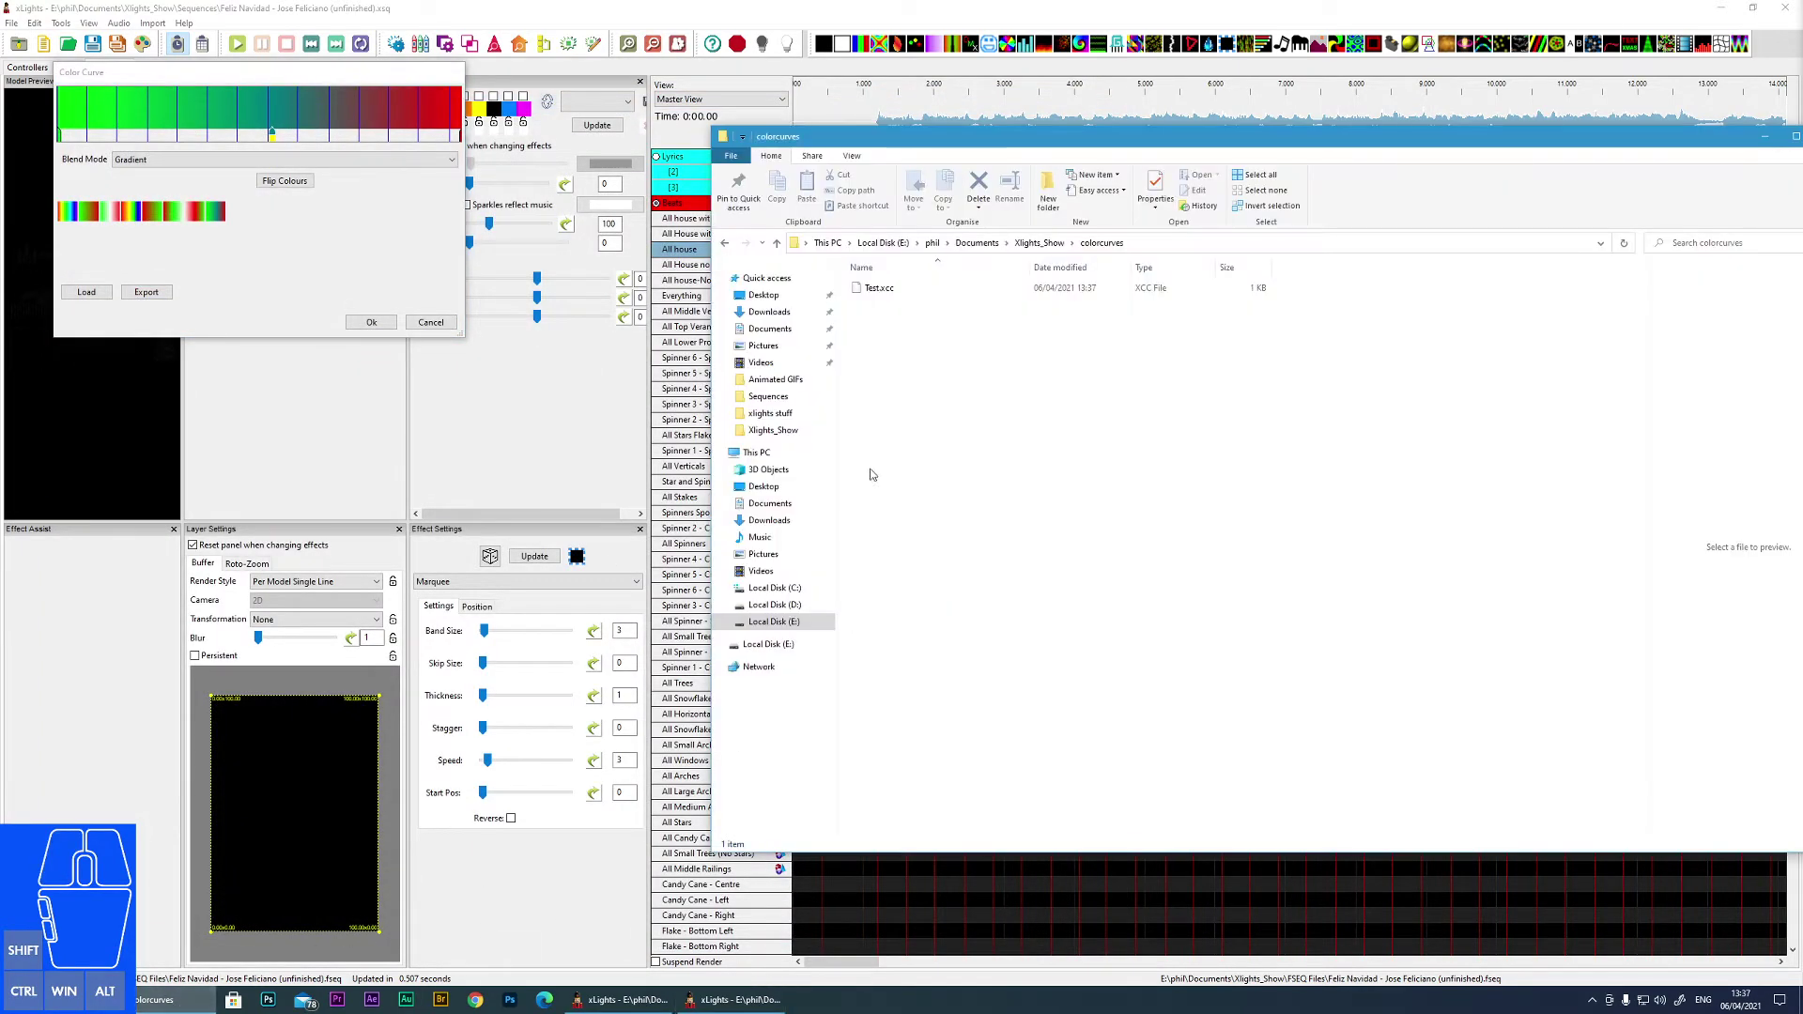
- Select Test.xcc, return to the show folder and select DownloadedFaces
left_click(890, 289)
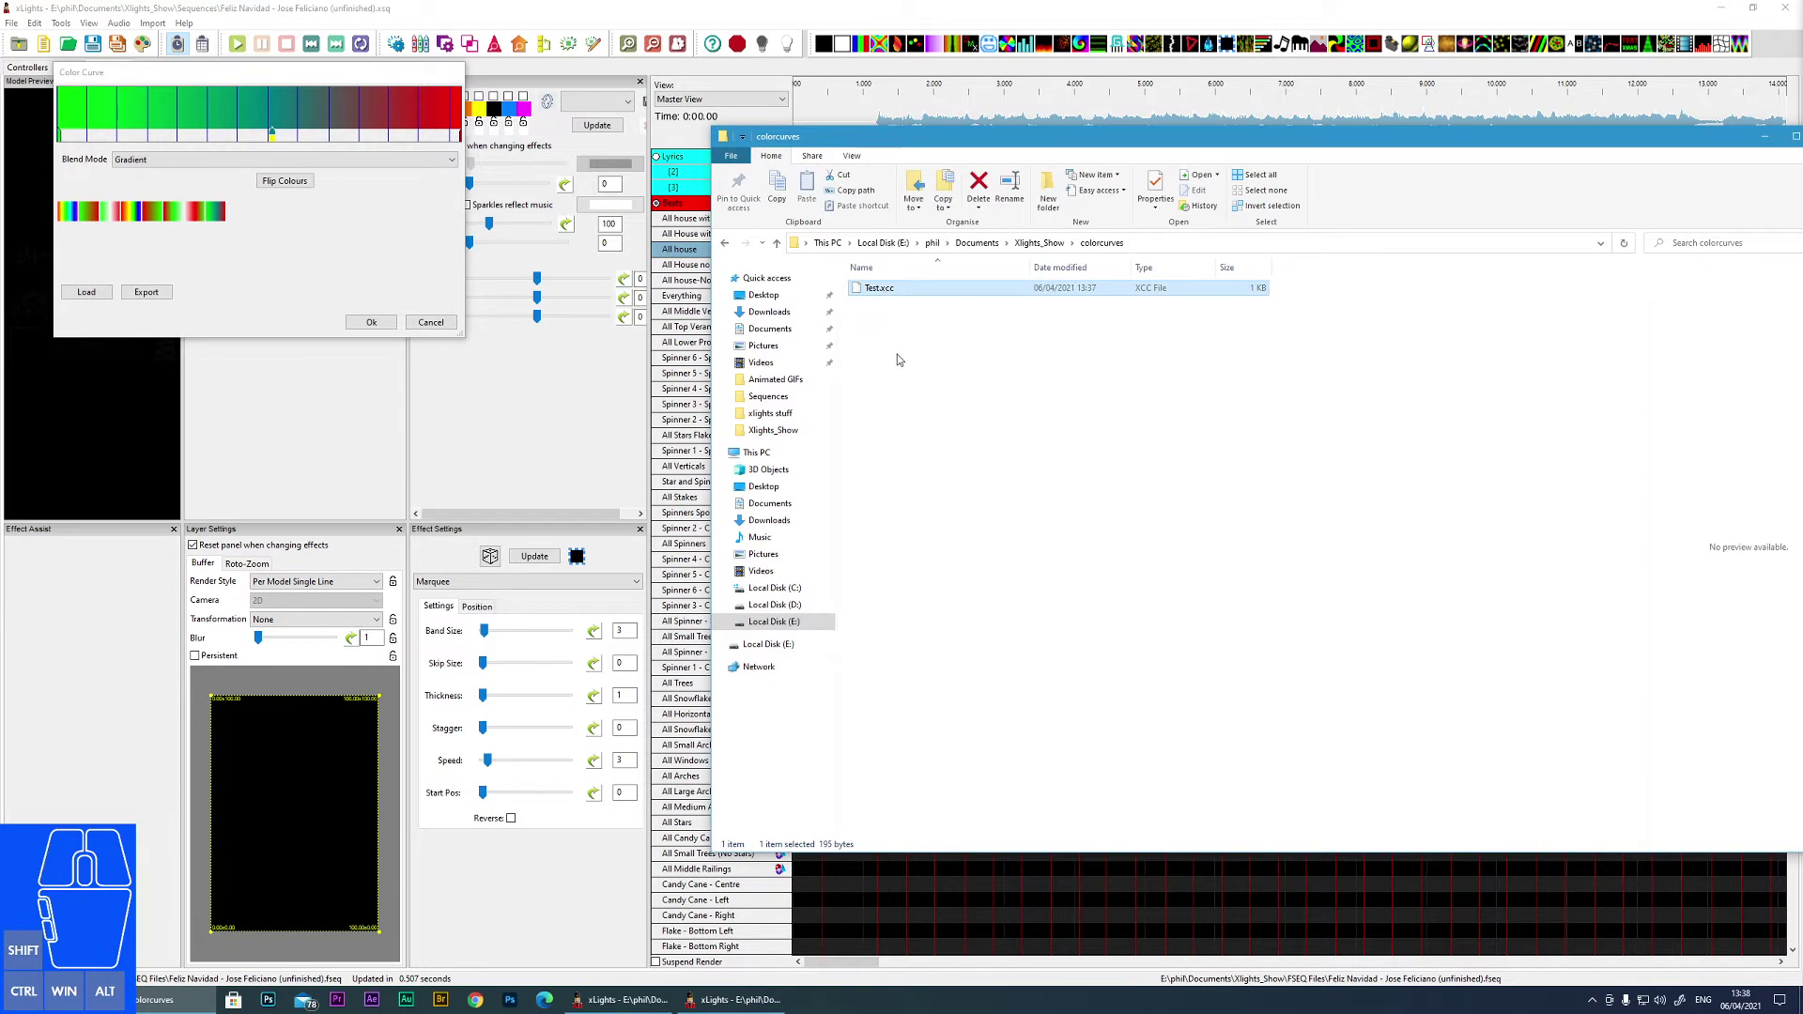
left_click(1052, 248)
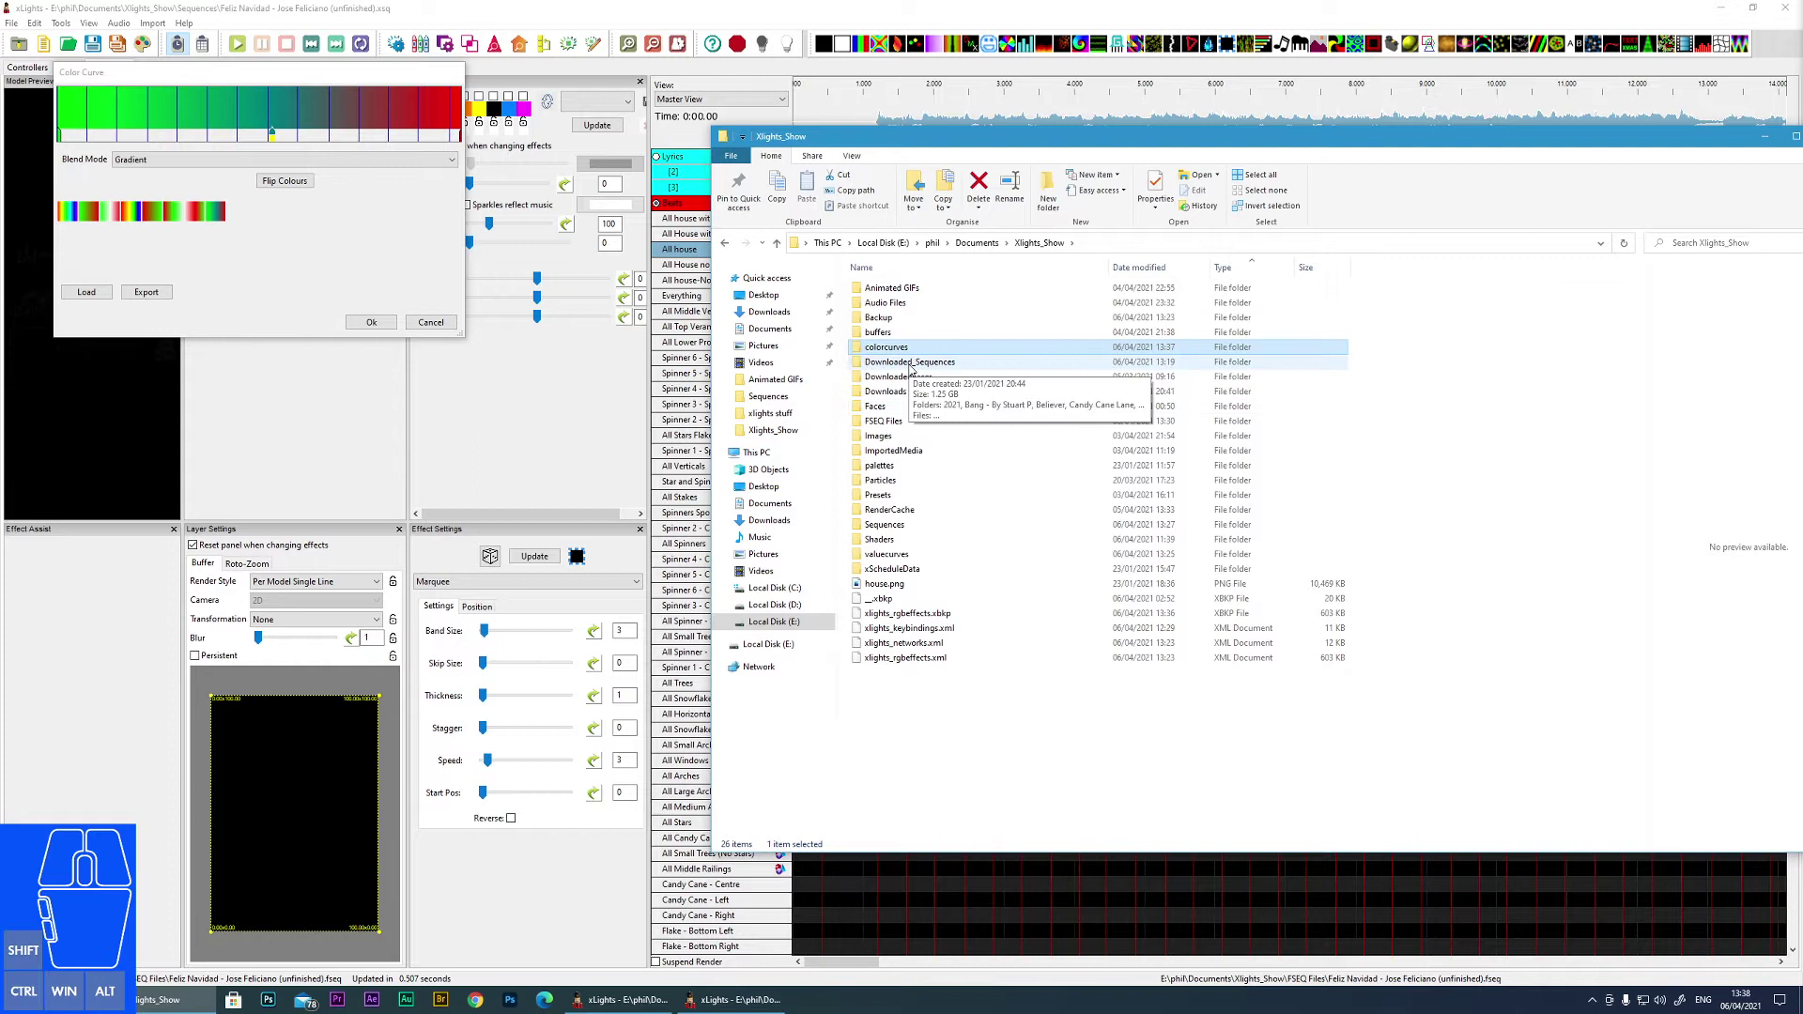
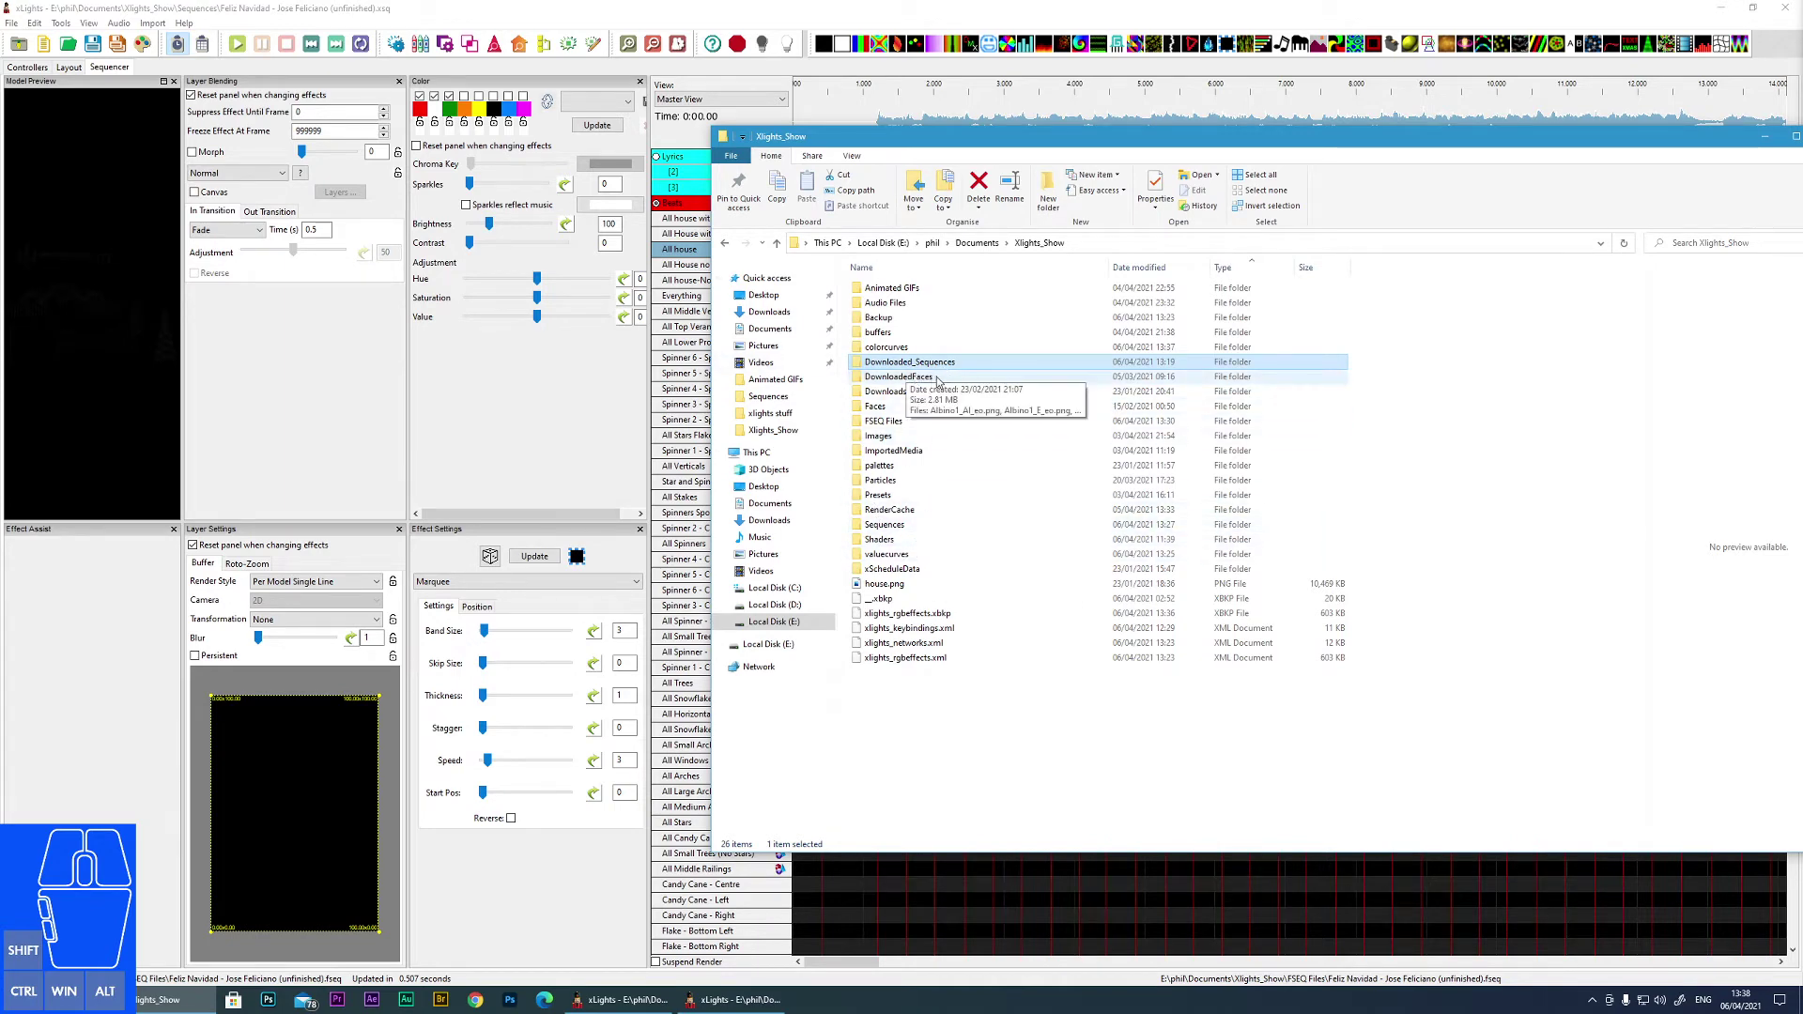
left_click(912, 379)
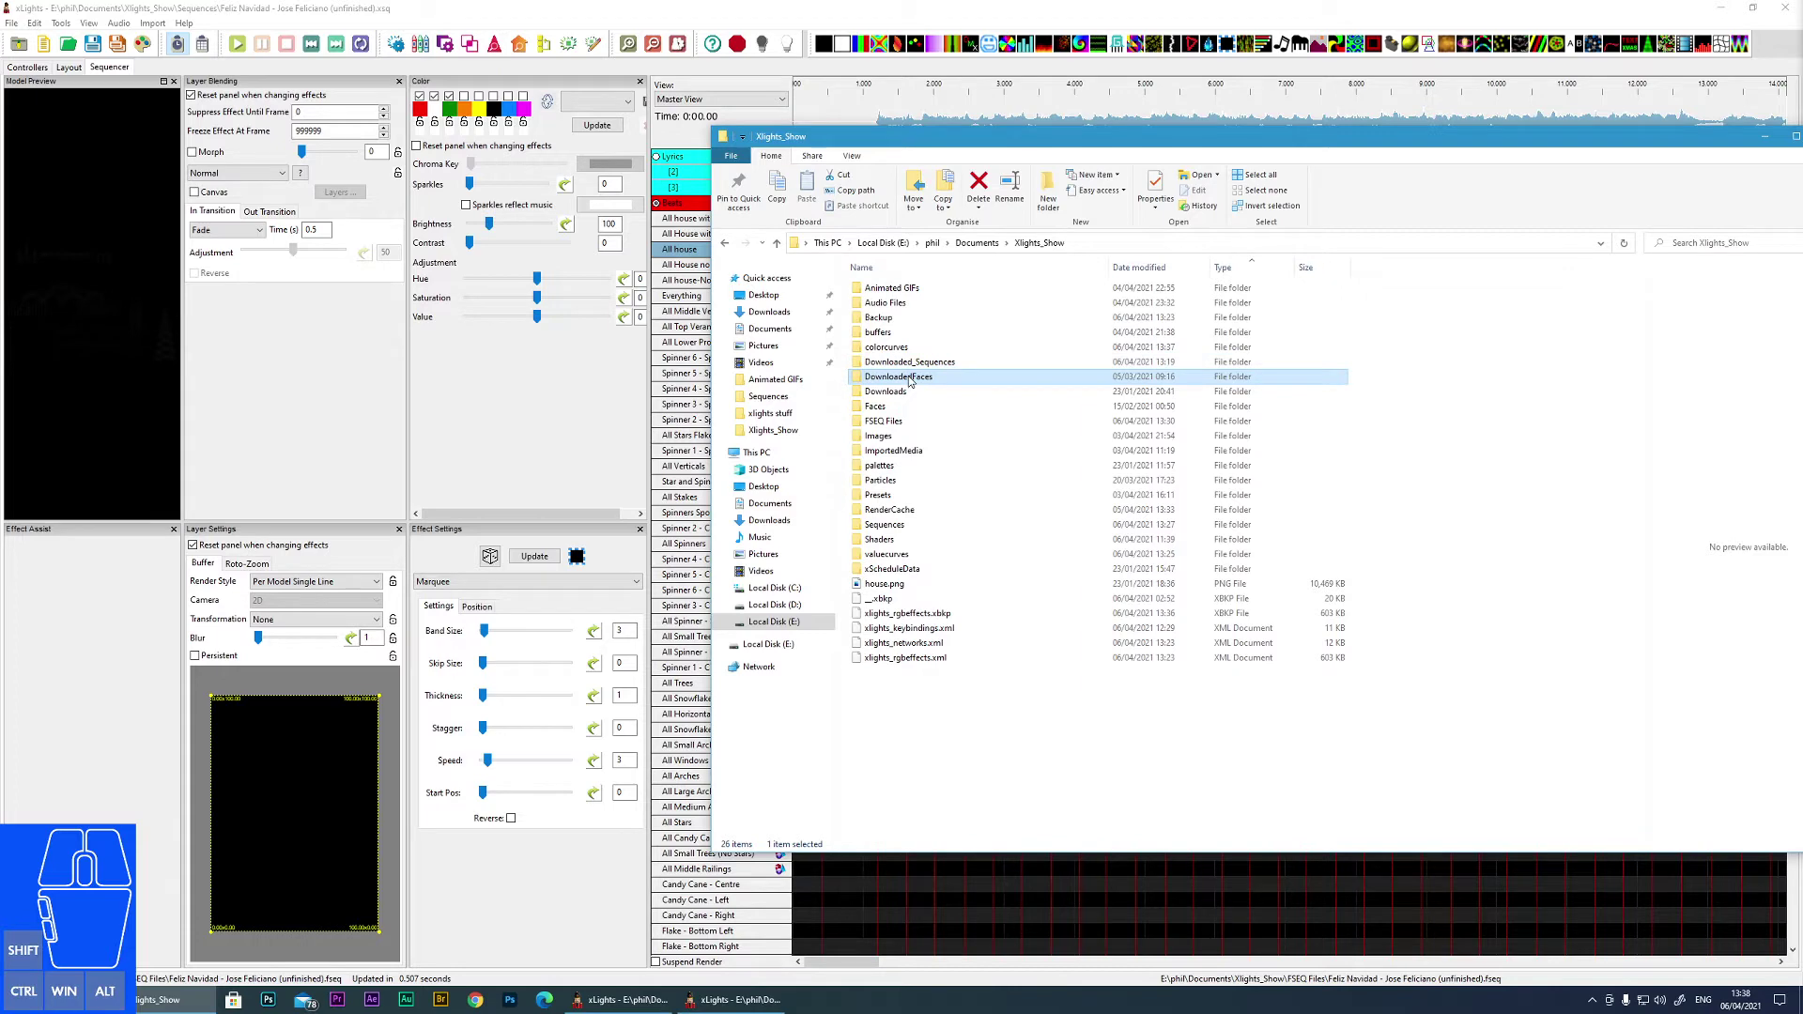
double_click(912, 379)
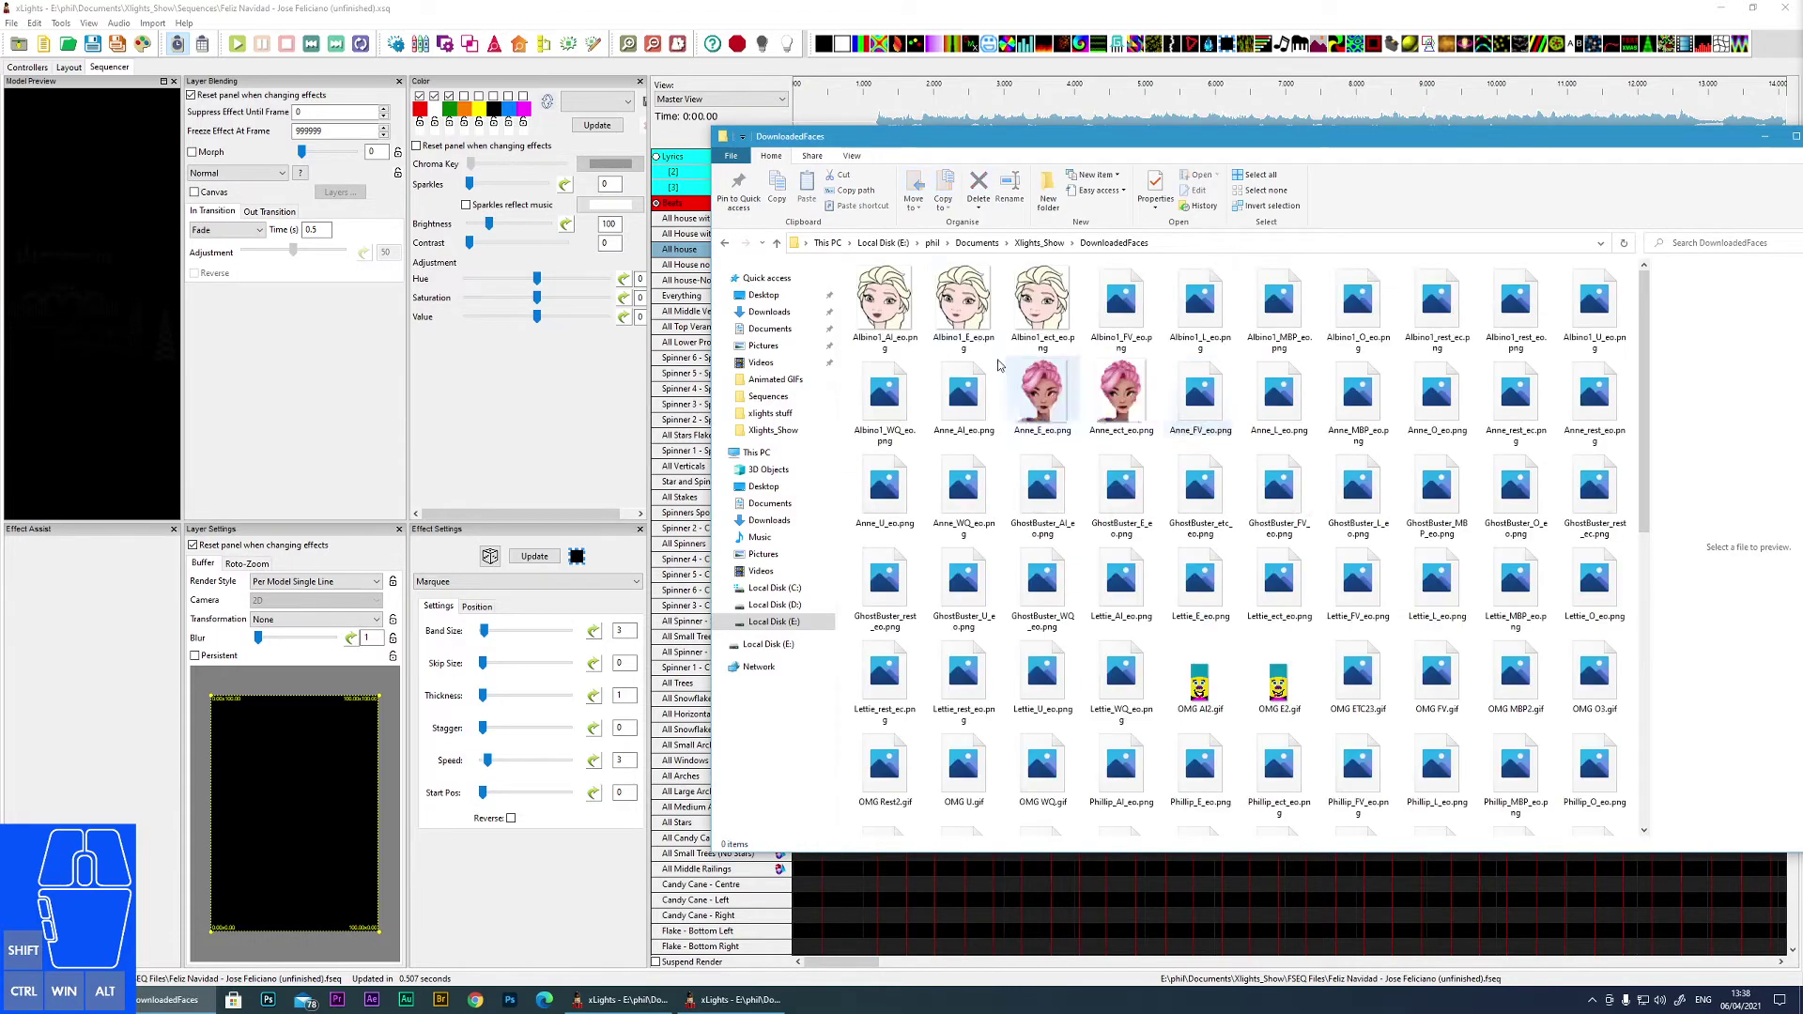
scroll("down", 3)
scroll("down", 3)
scroll("down", 3)
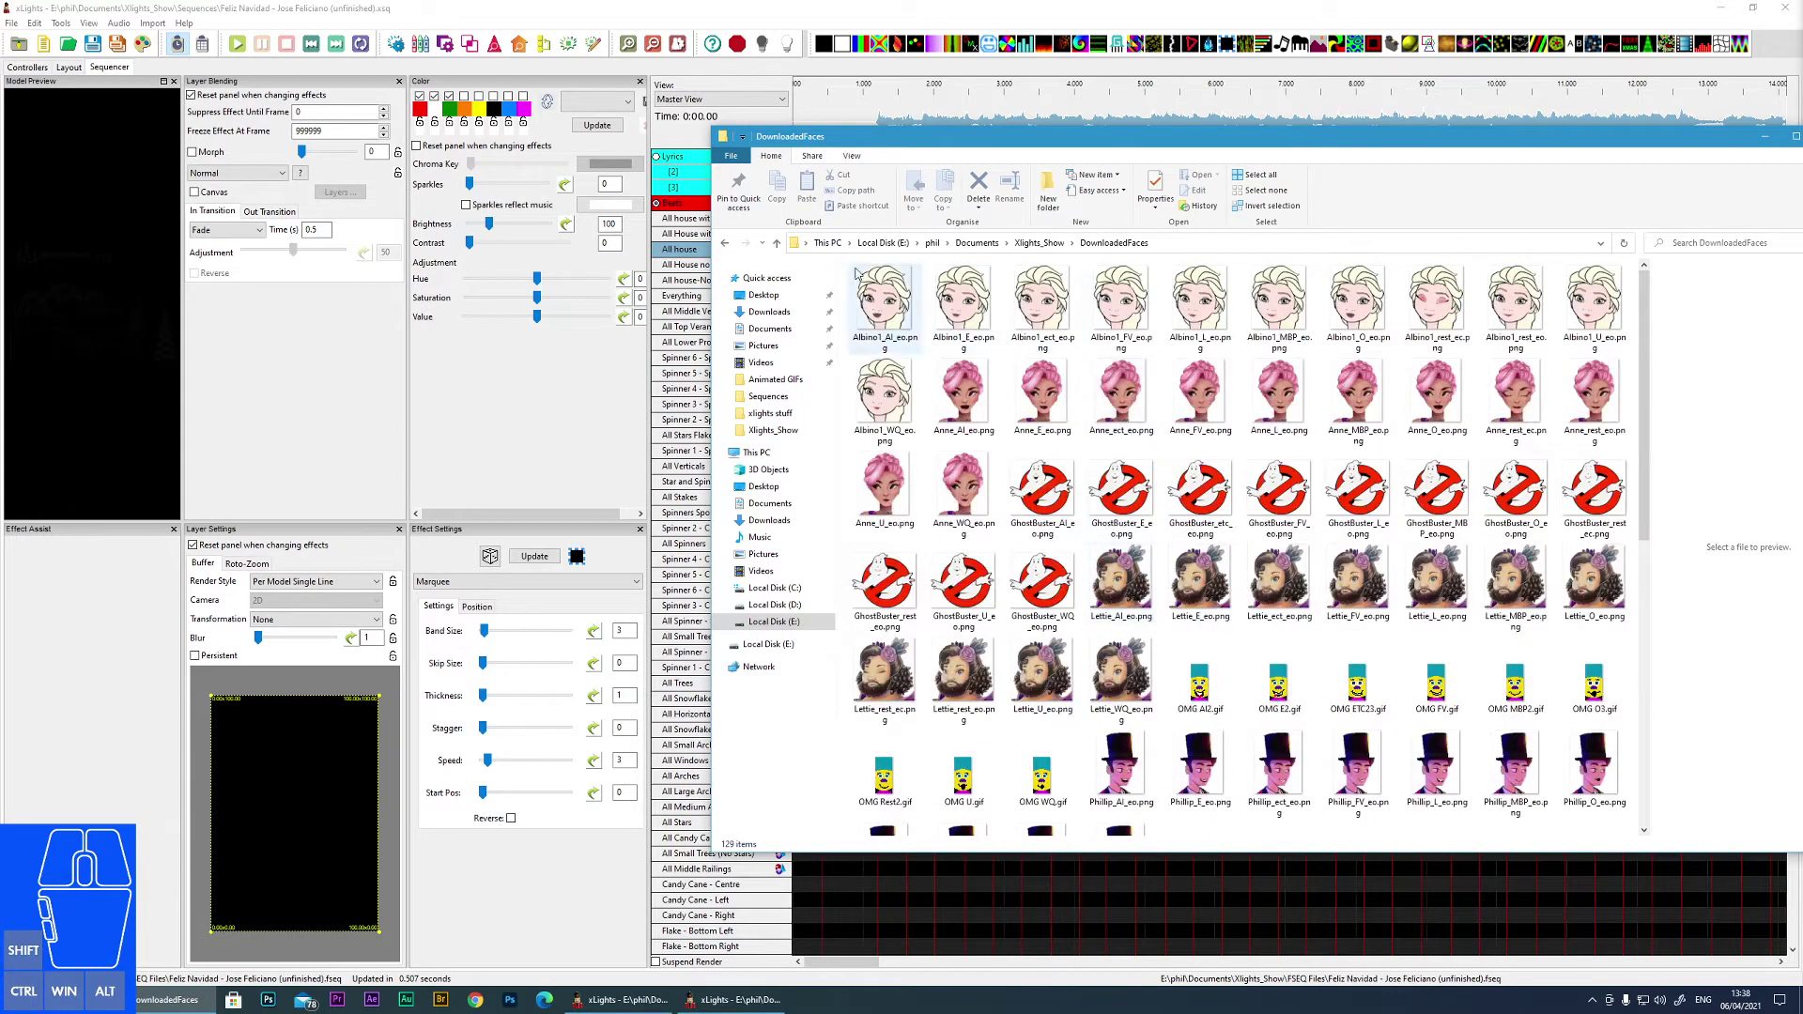
left_click(728, 256)
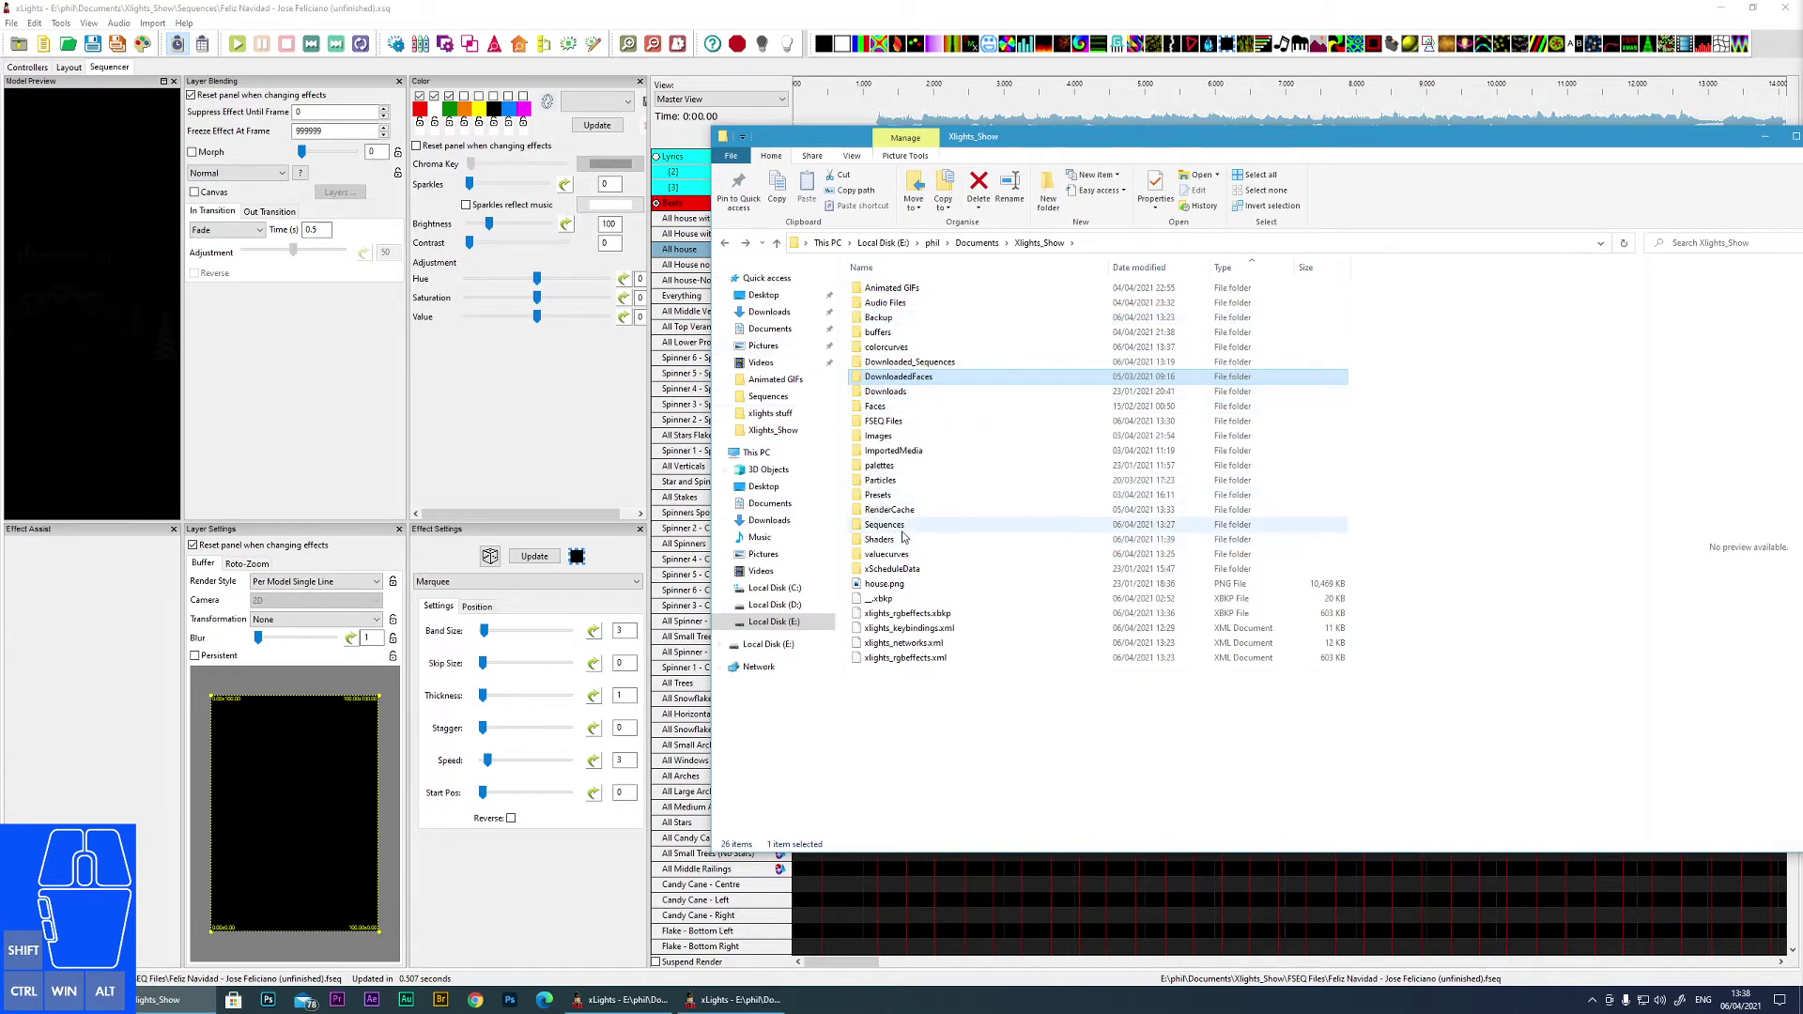
double_click(893, 394)
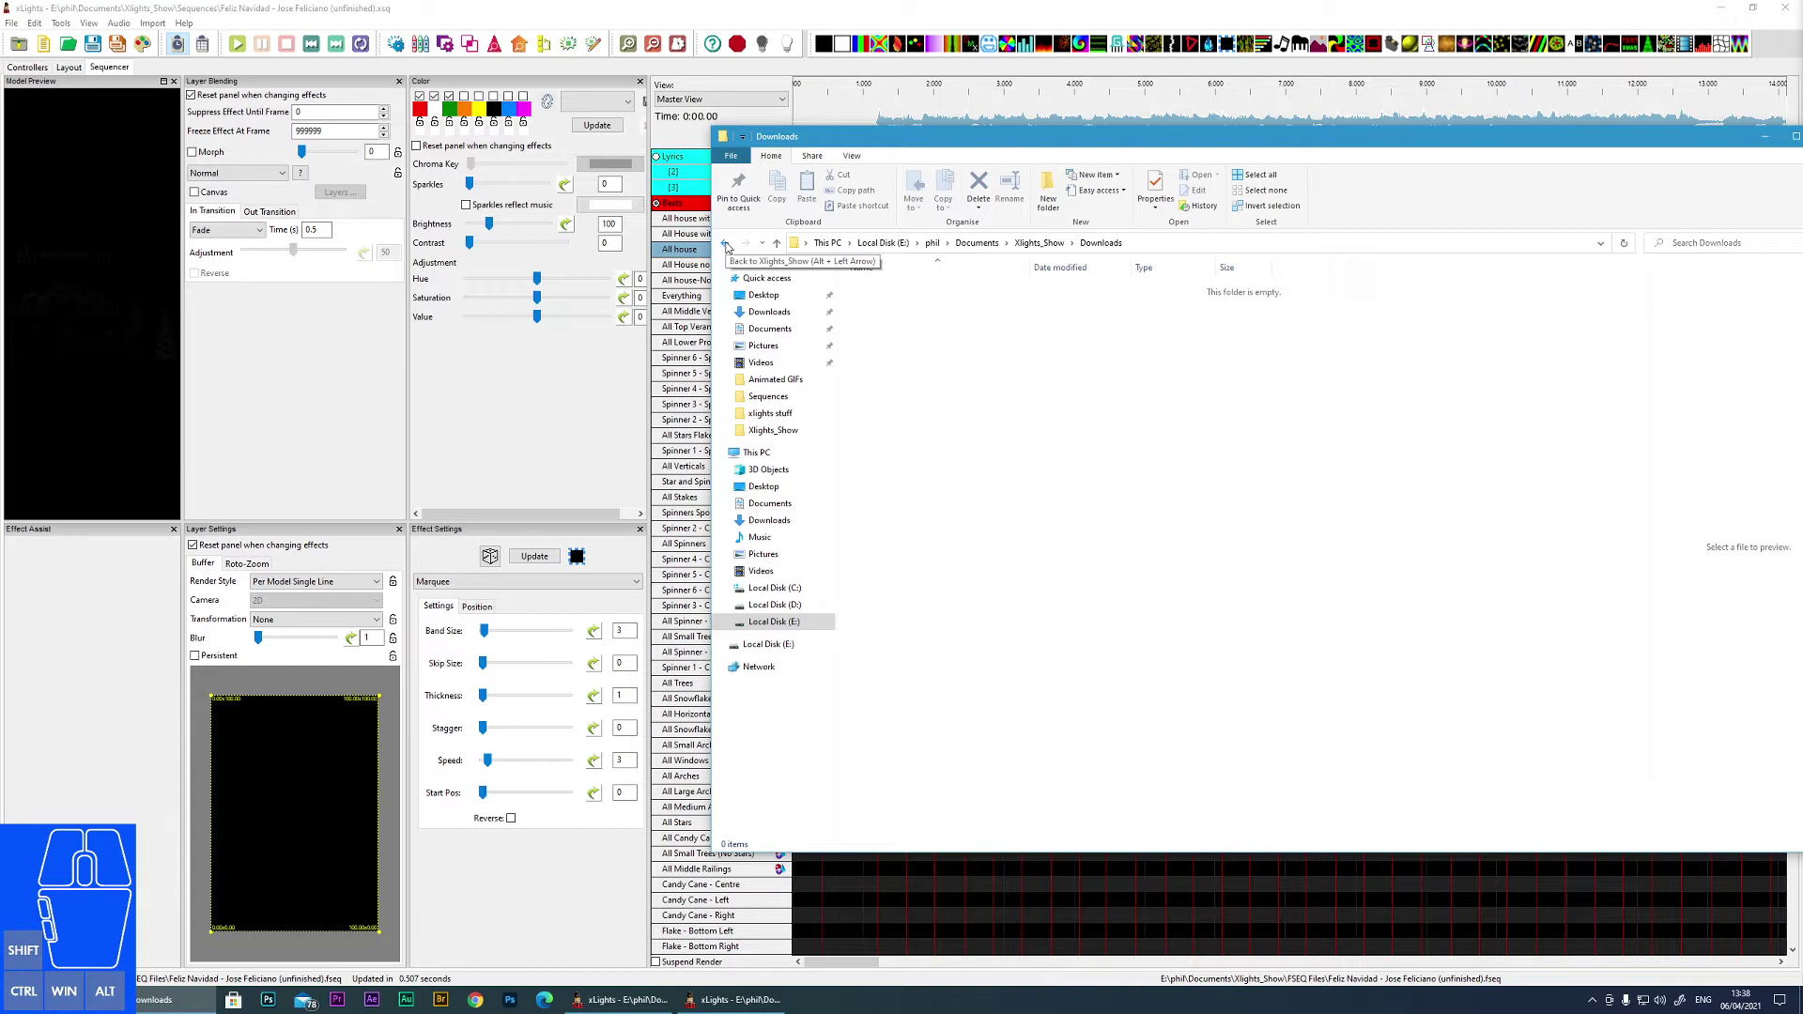
left_click(731, 244)
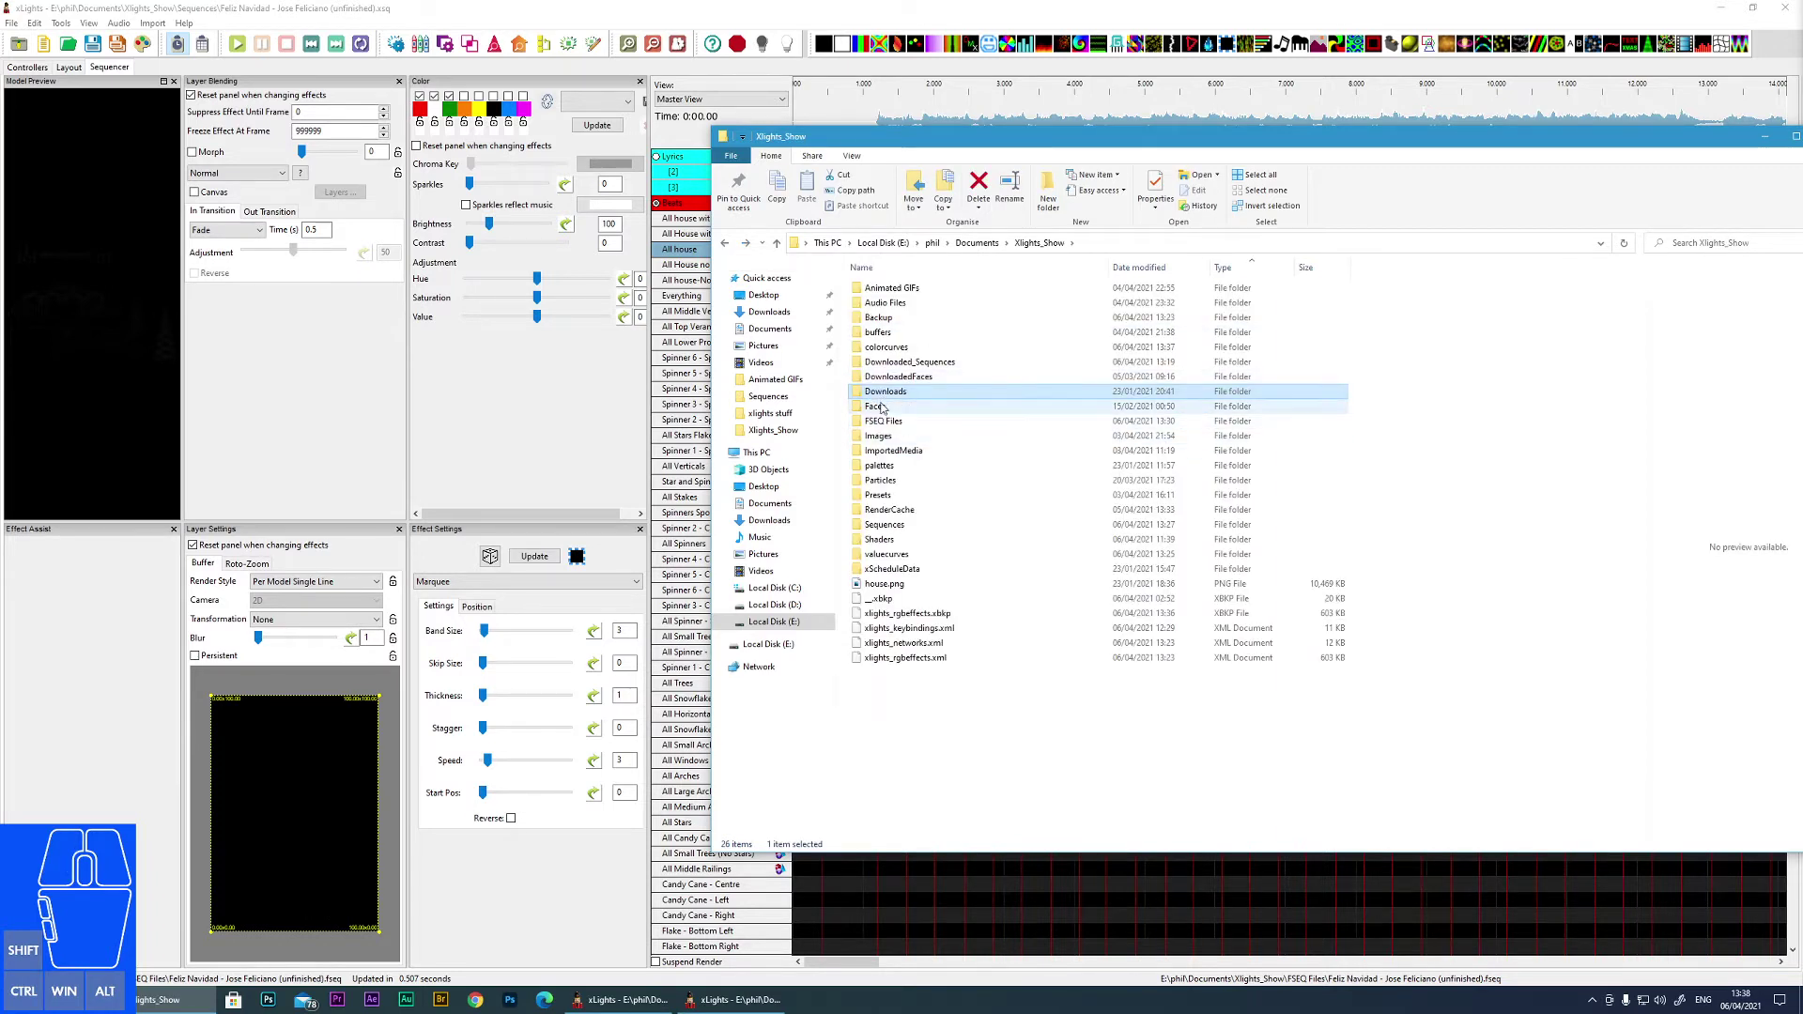
double_click(884, 411)
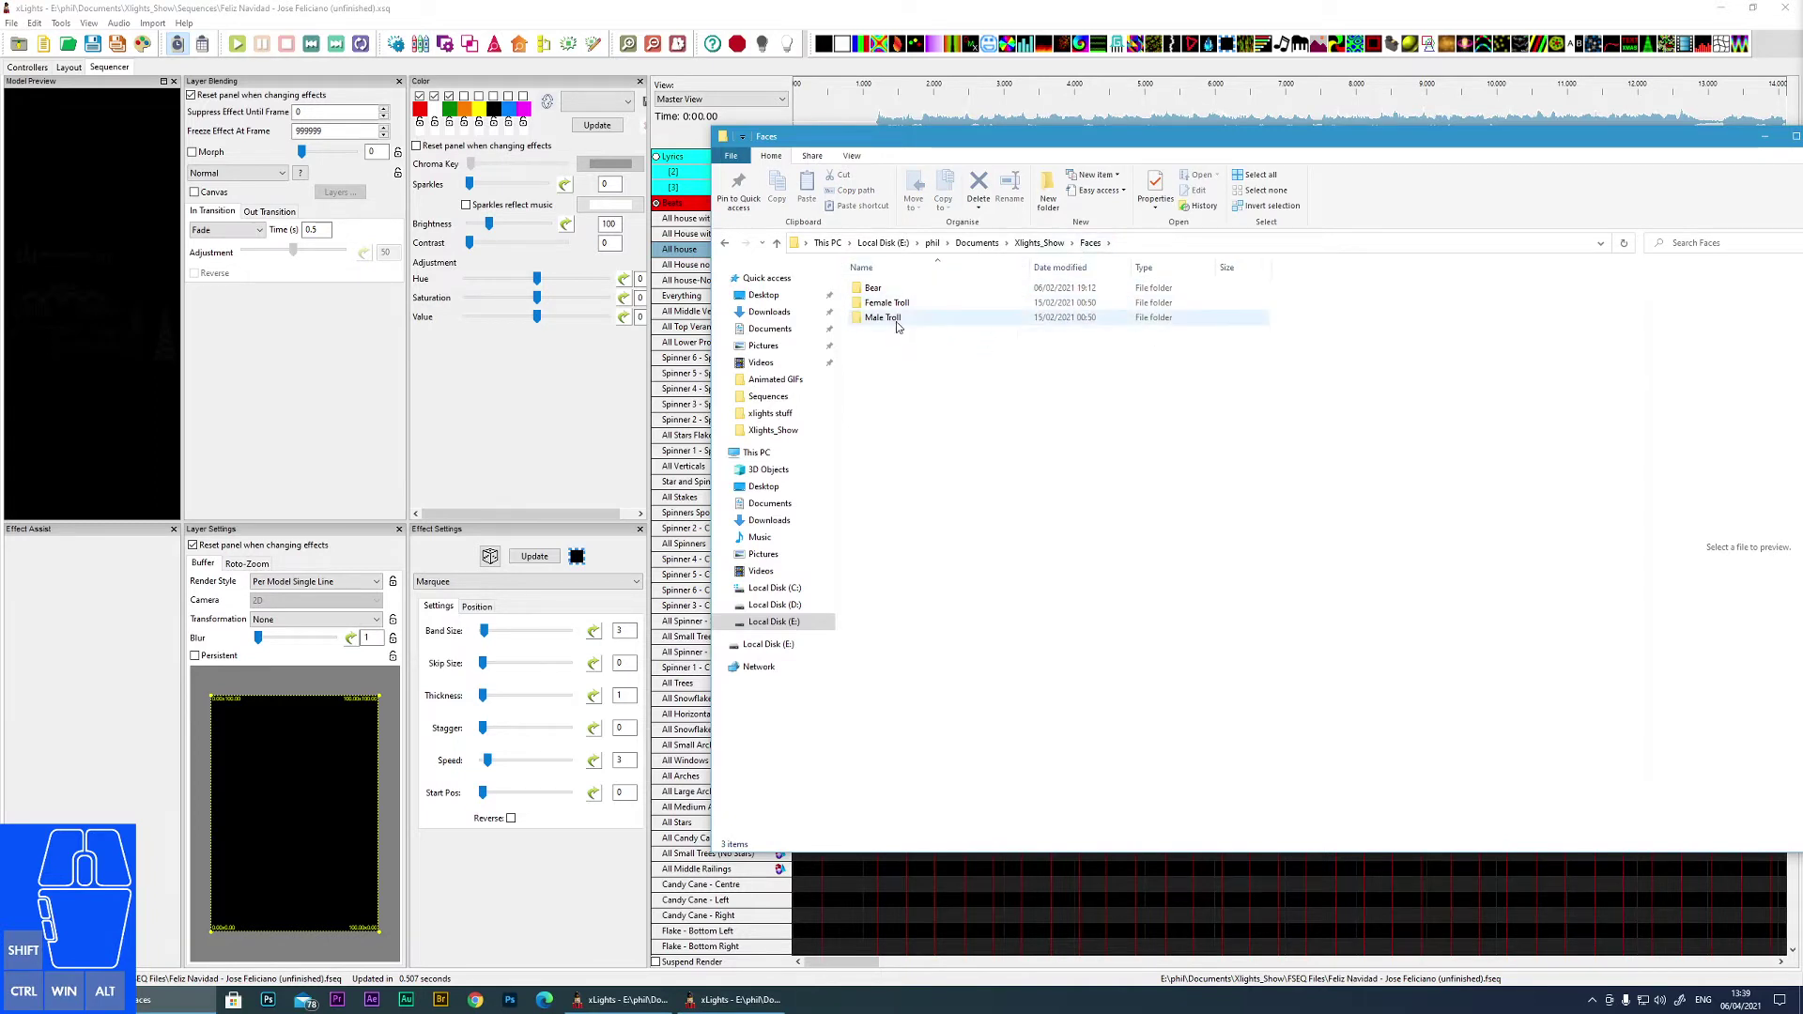
left_click(729, 250)
left_click(906, 397)
double_click(904, 380)
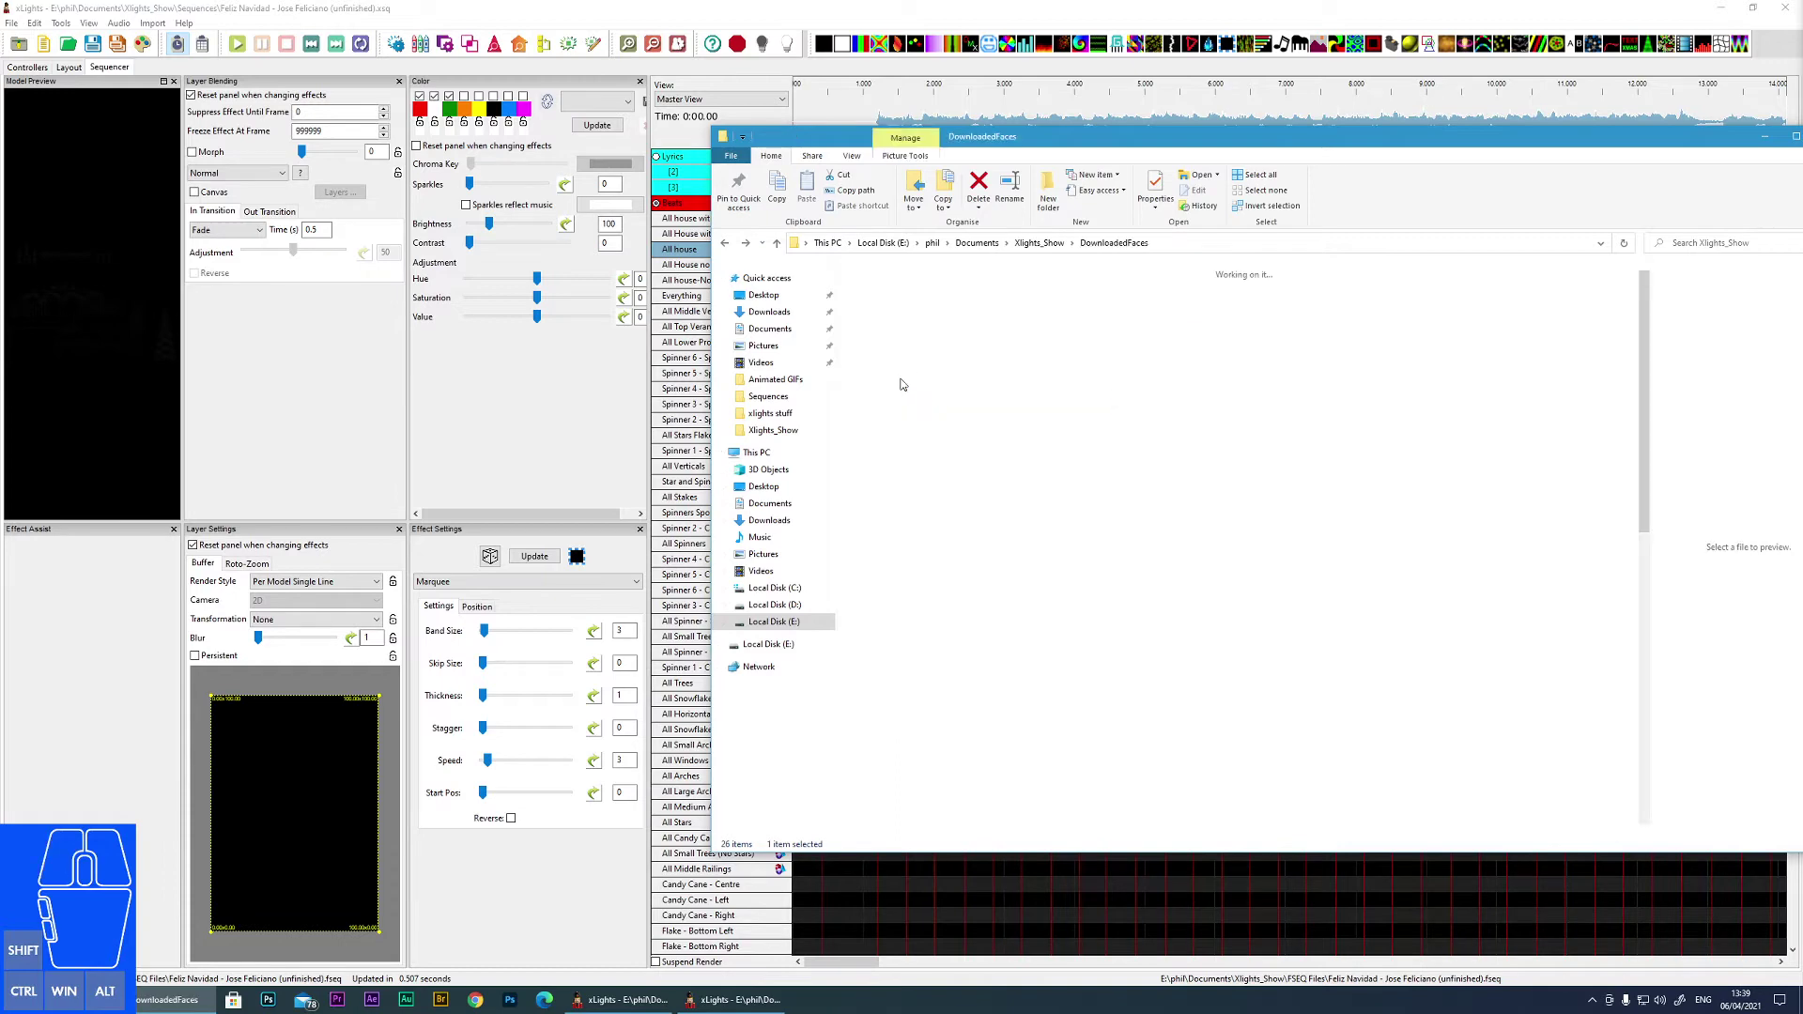
left_click(726, 250)
double_click(896, 409)
left_click(873, 291)
left_click(890, 310)
double_click(889, 309)
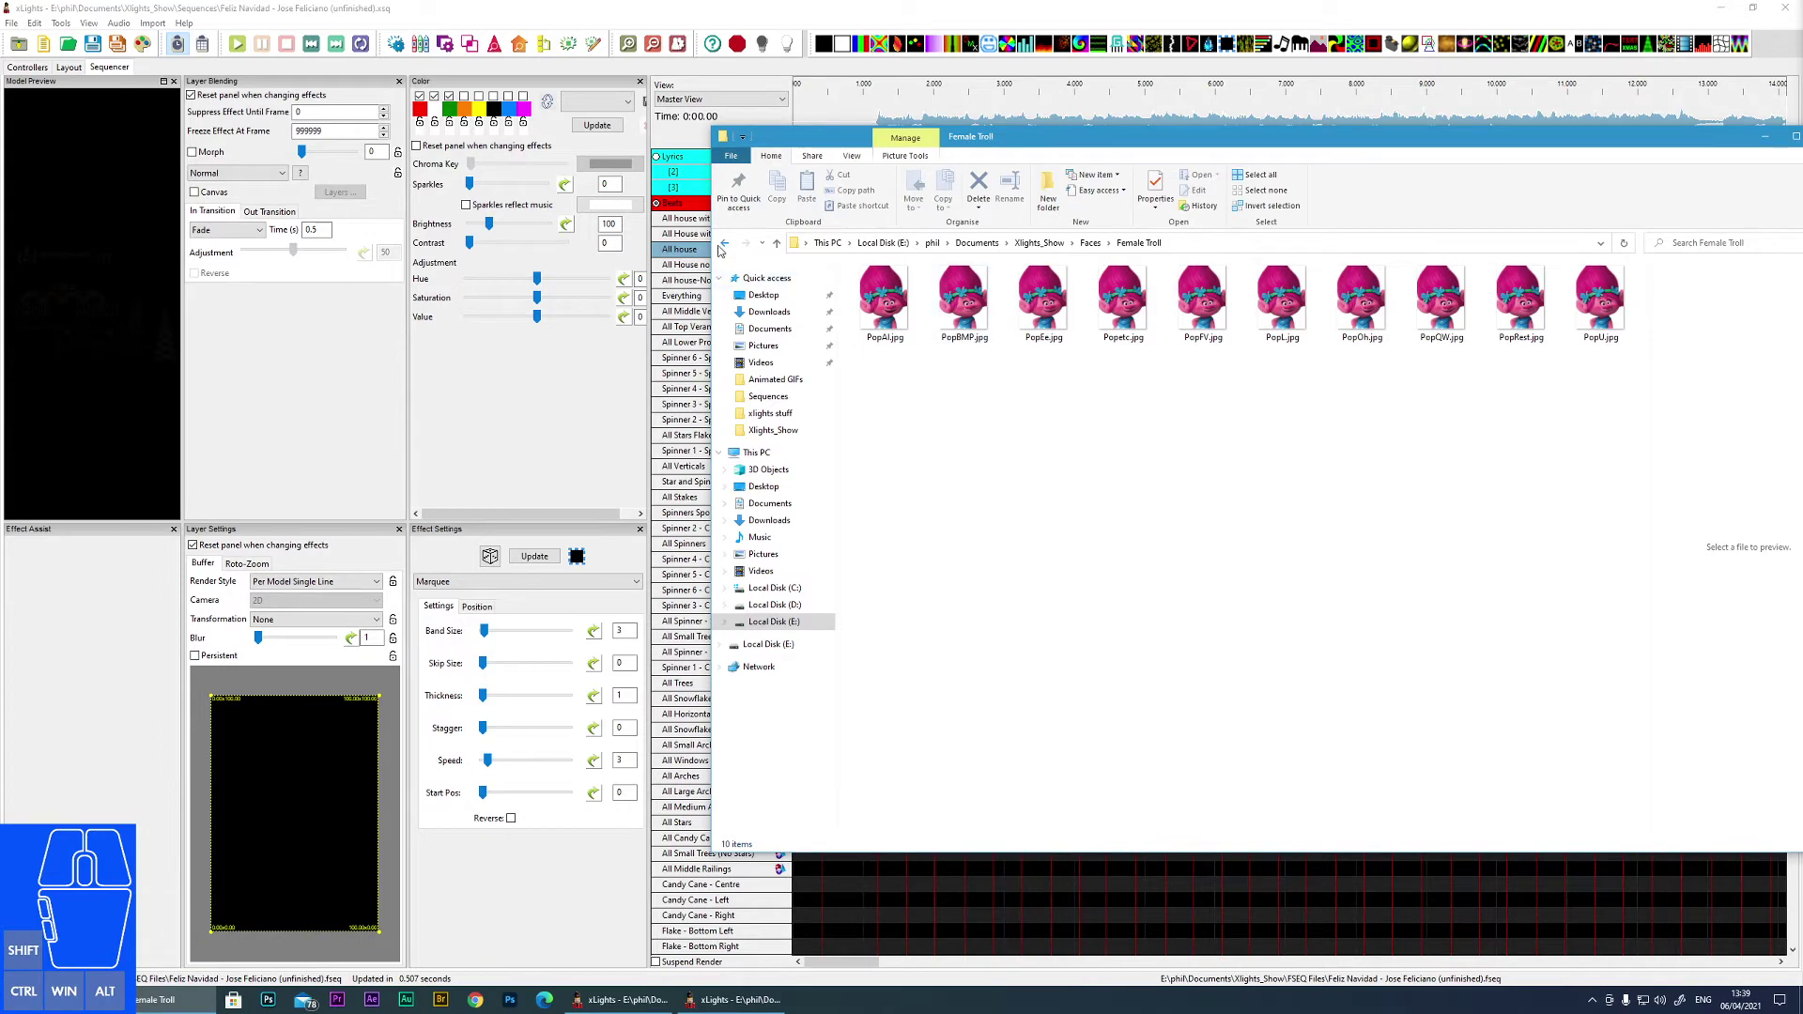
left_click(720, 248)
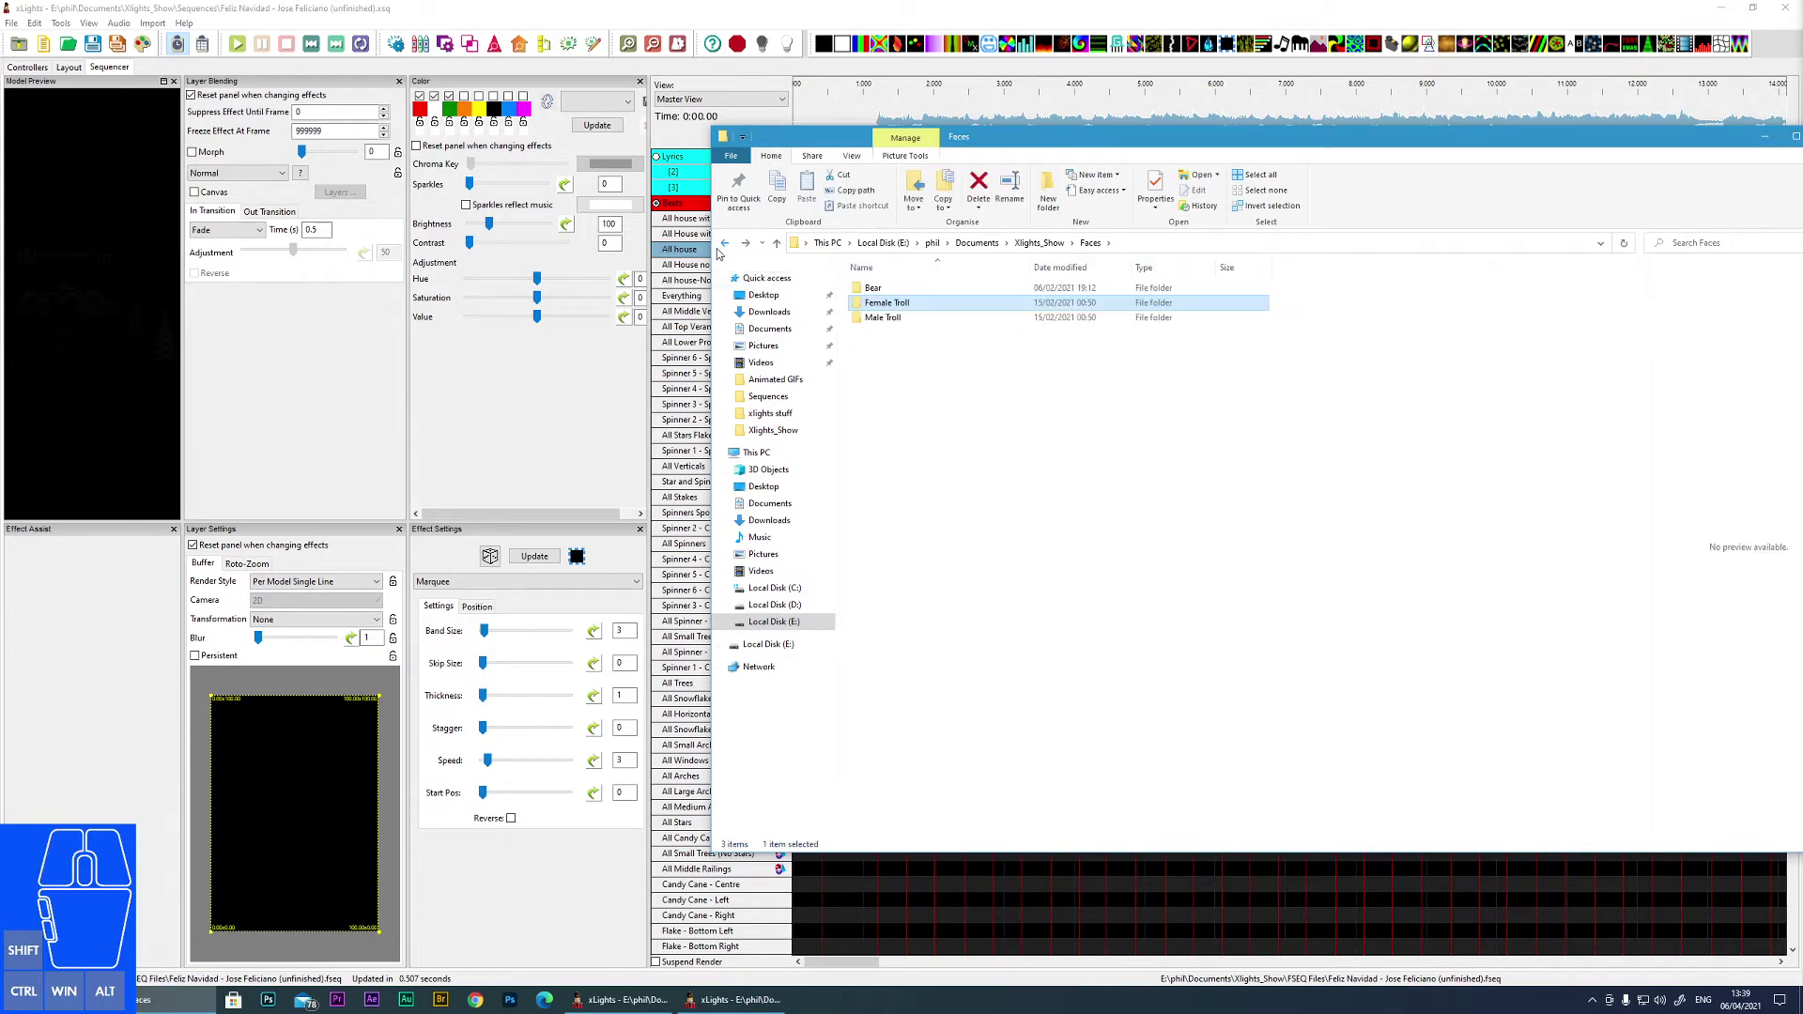
left_click(723, 246)
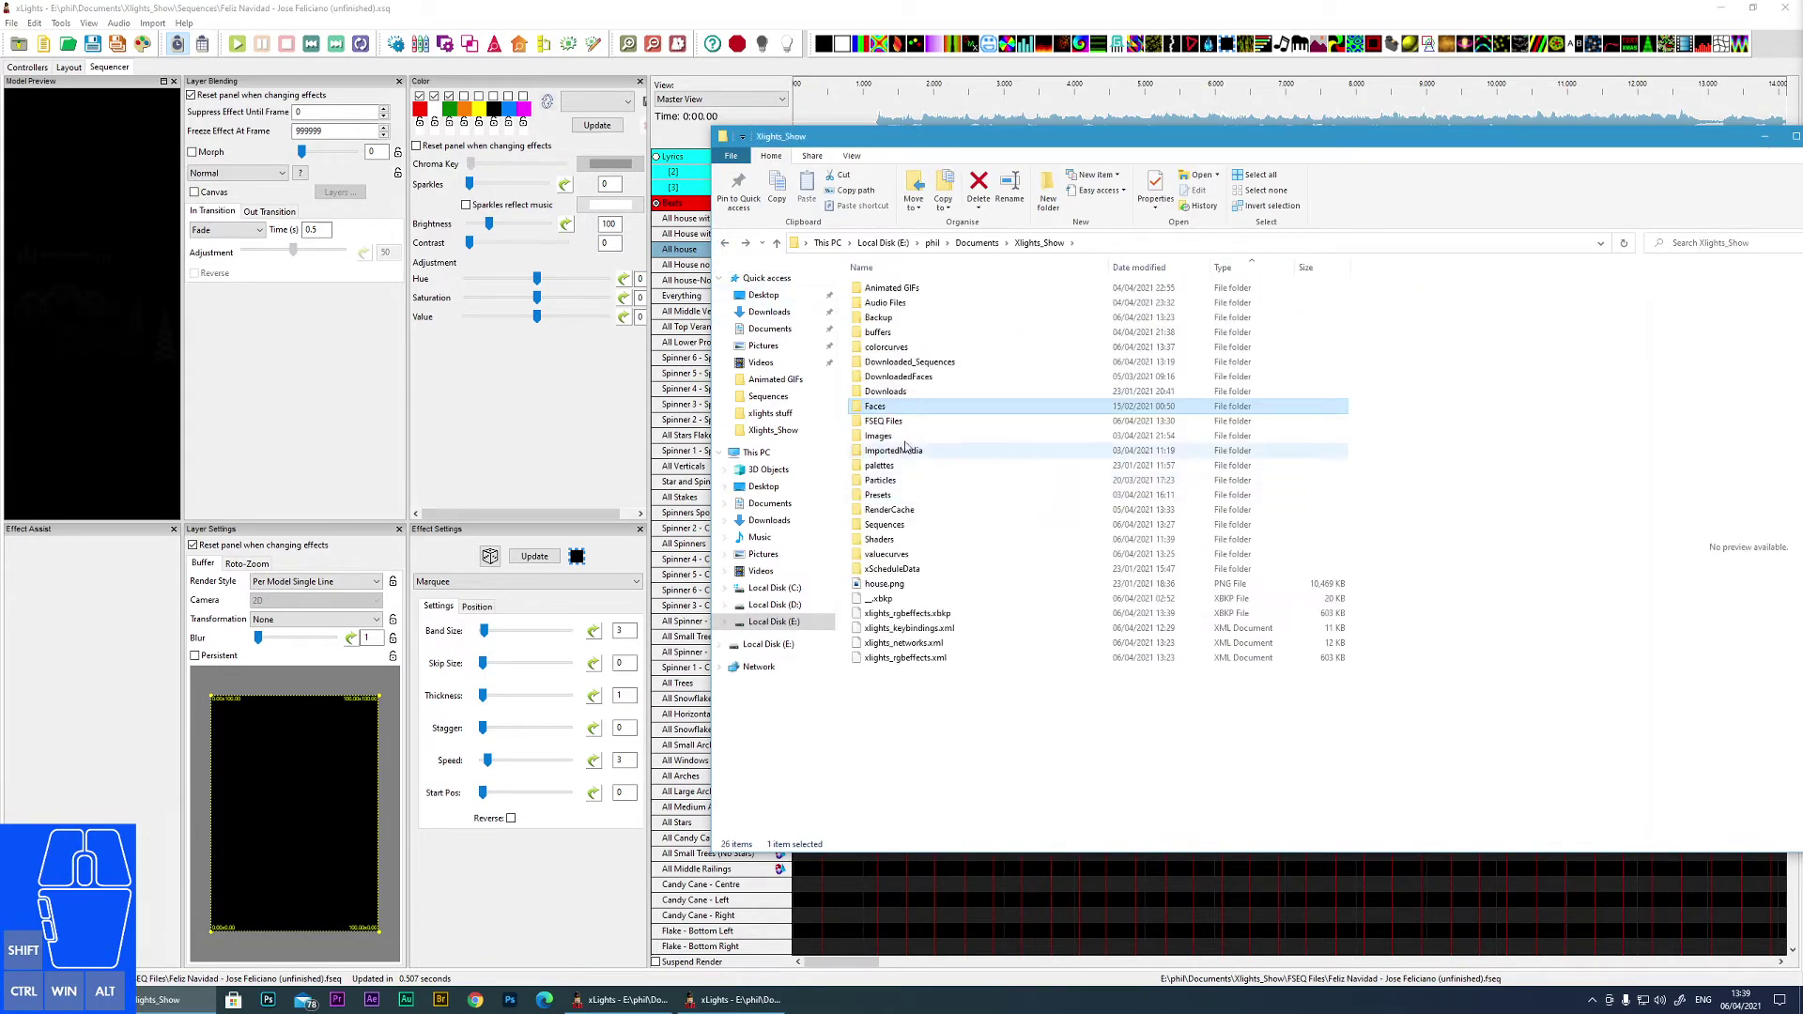
left_click(887, 427)
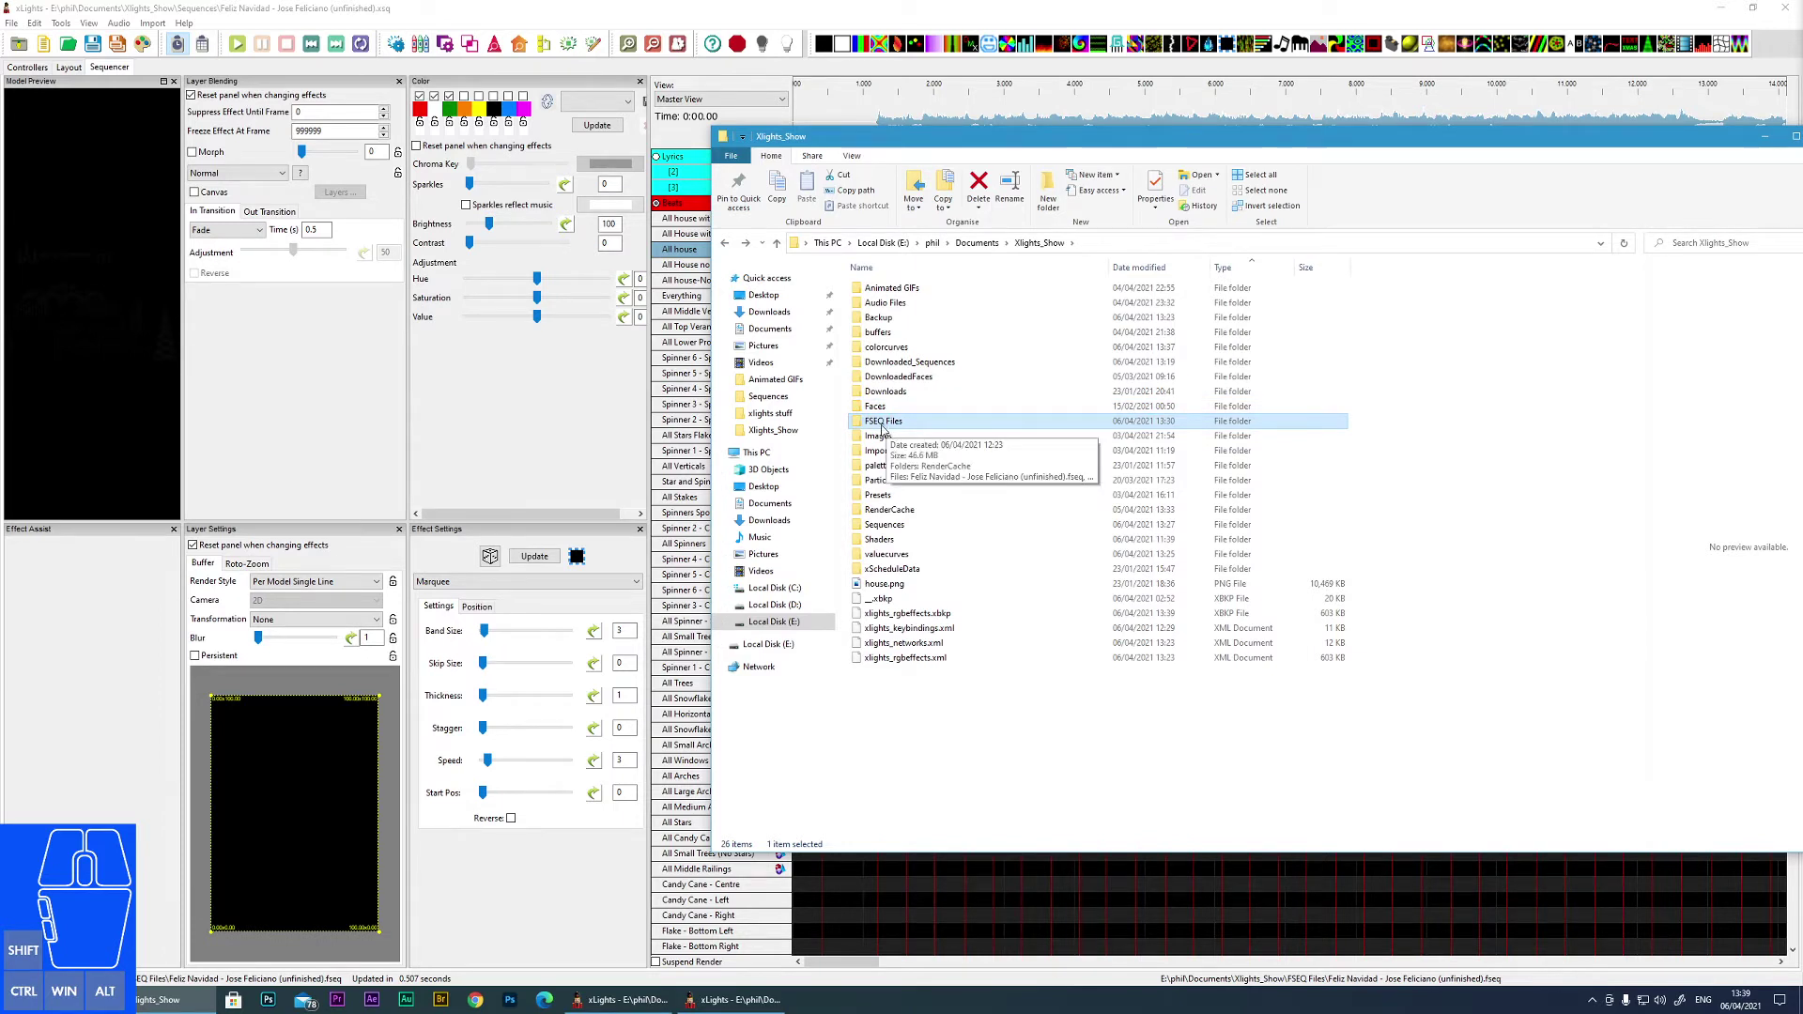
double_click(888, 427)
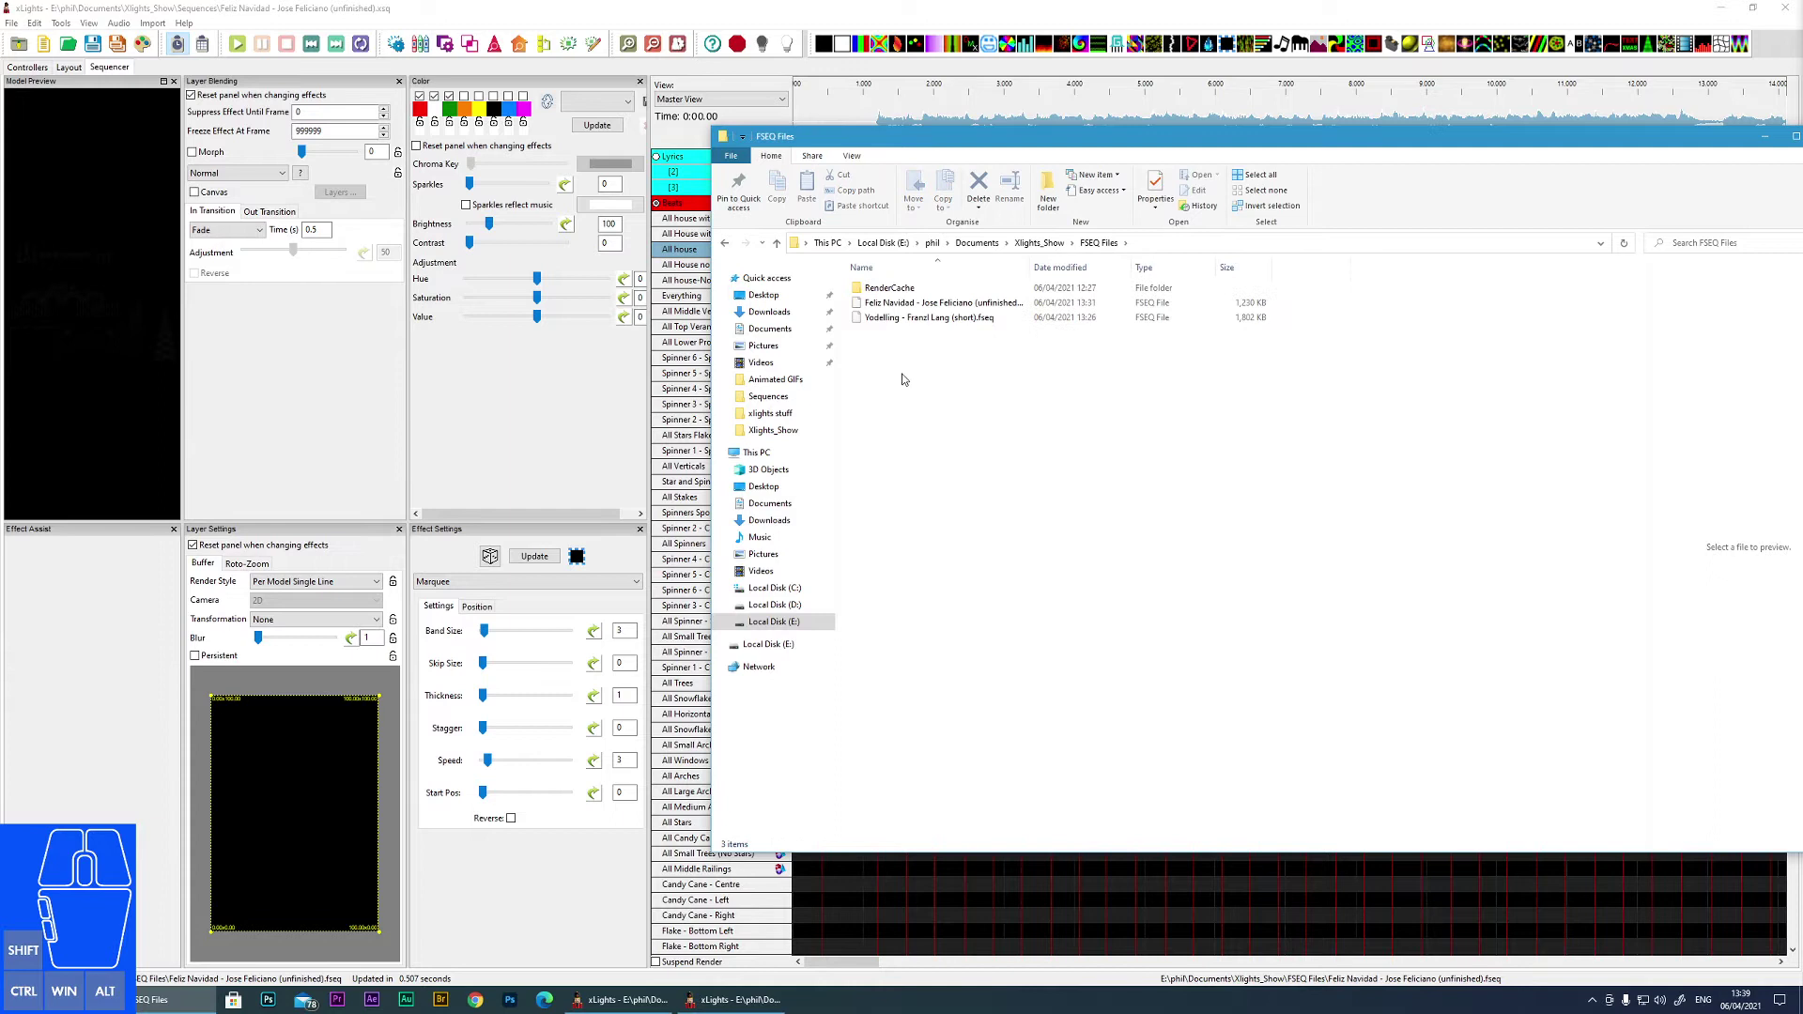
left_click(954, 323)
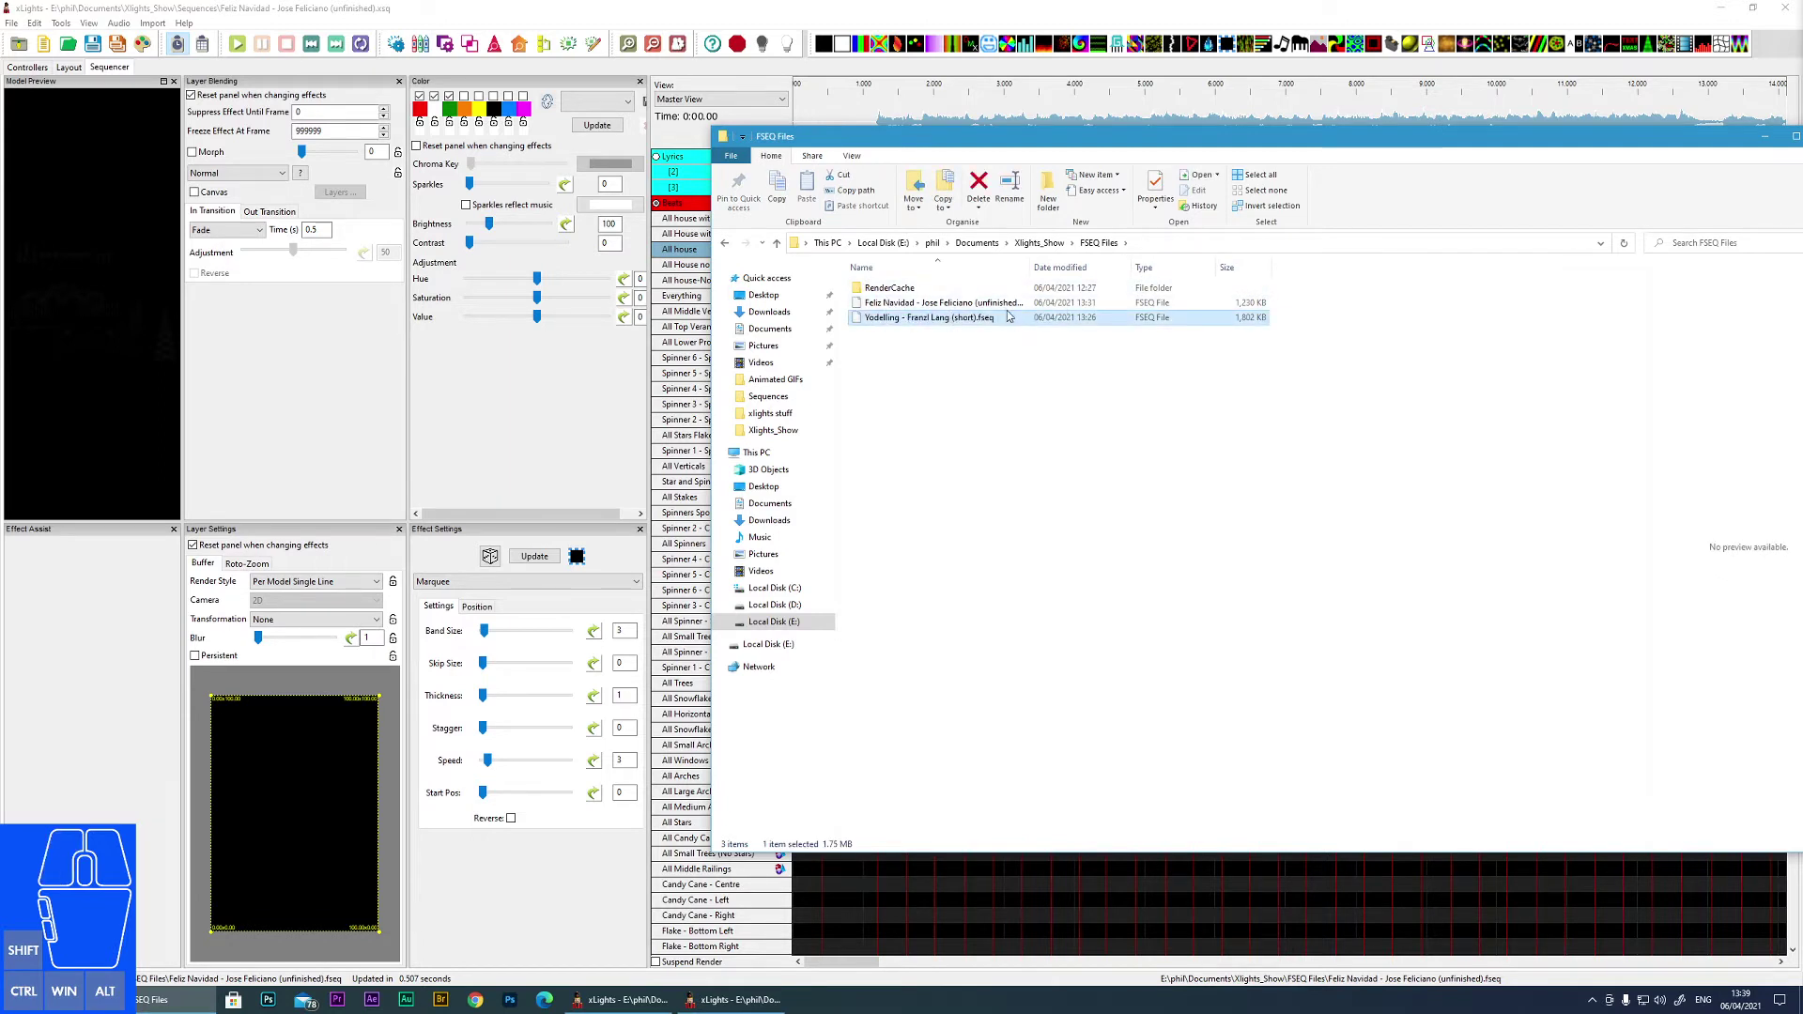
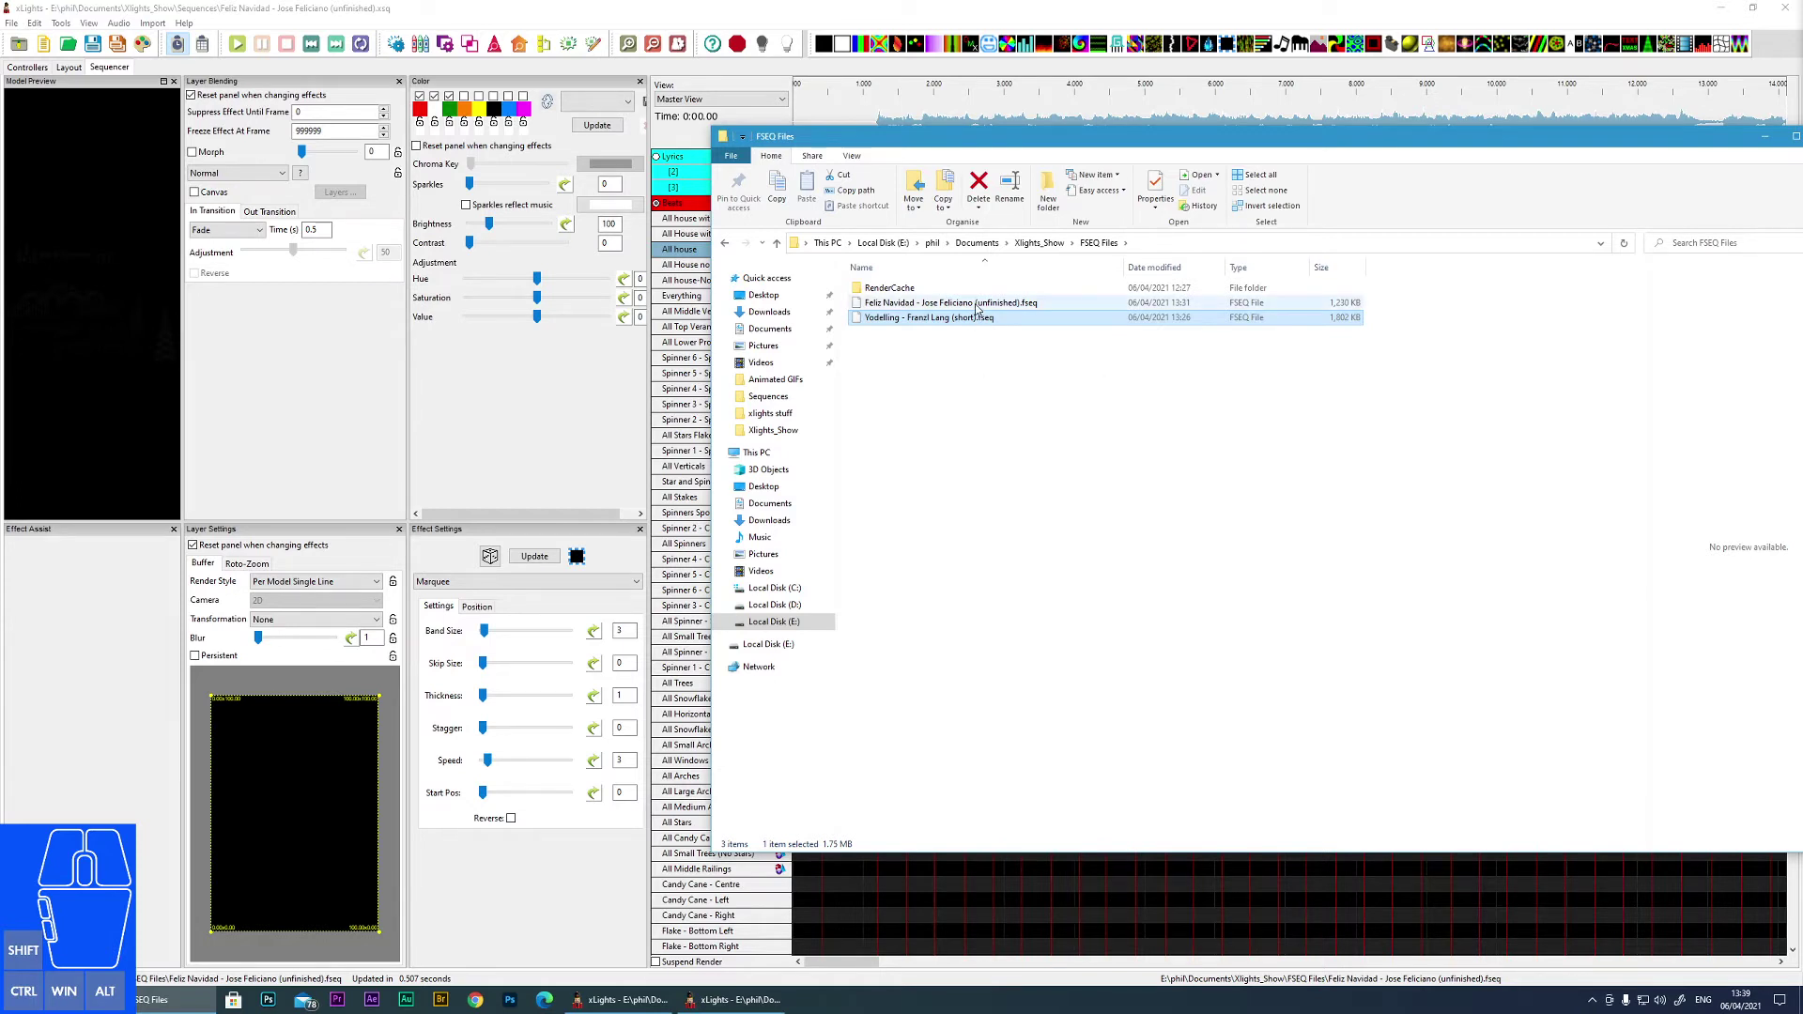
left_click(981, 306)
left_click(960, 320)
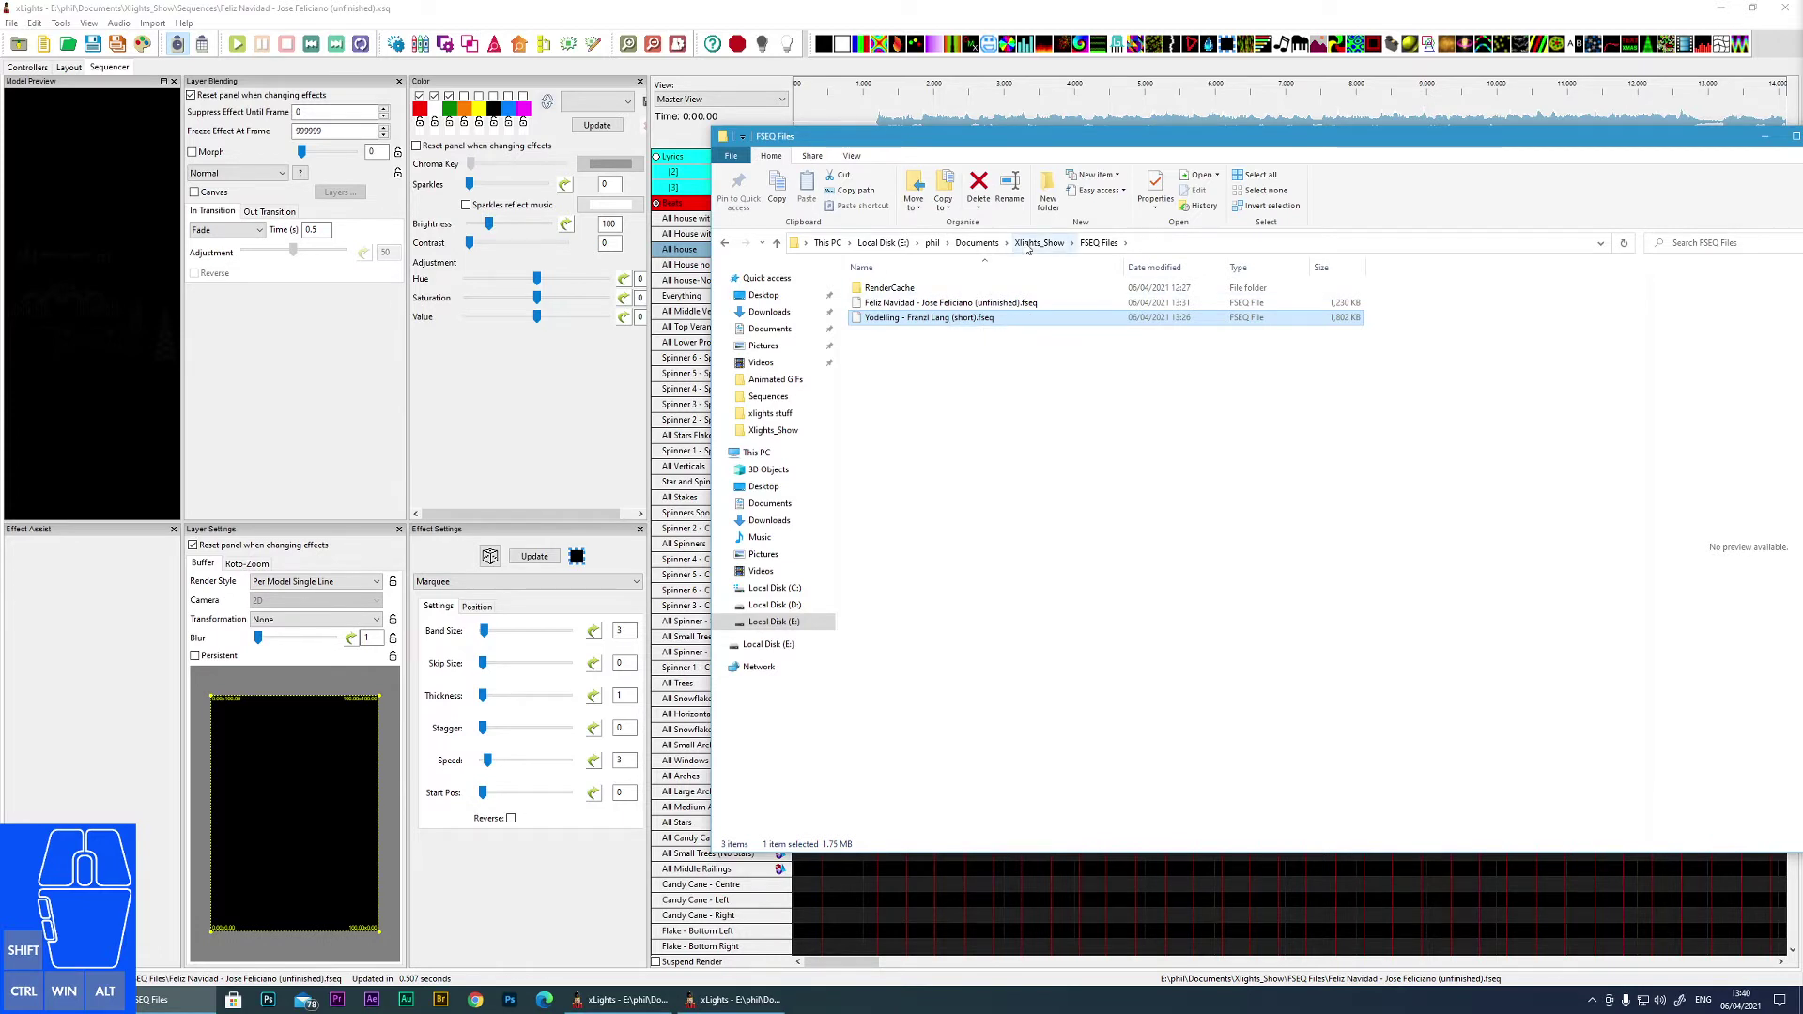
left_click(1031, 245)
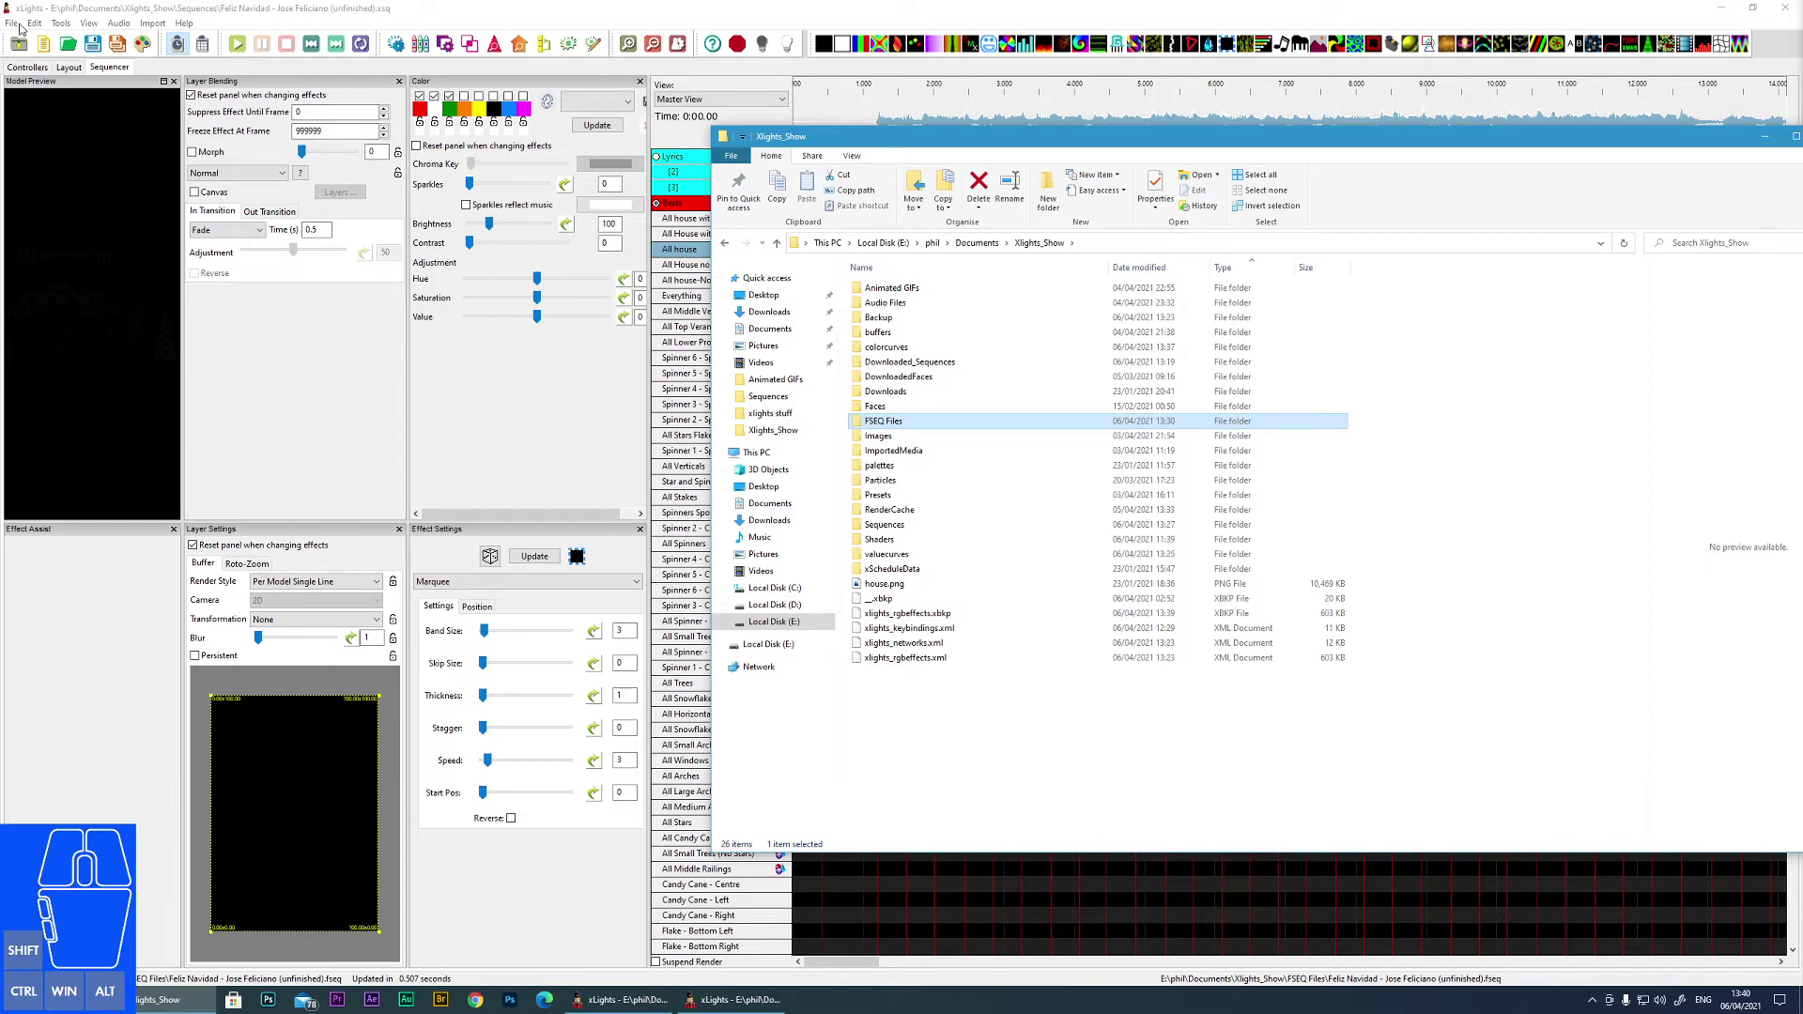
left_click(21, 25)
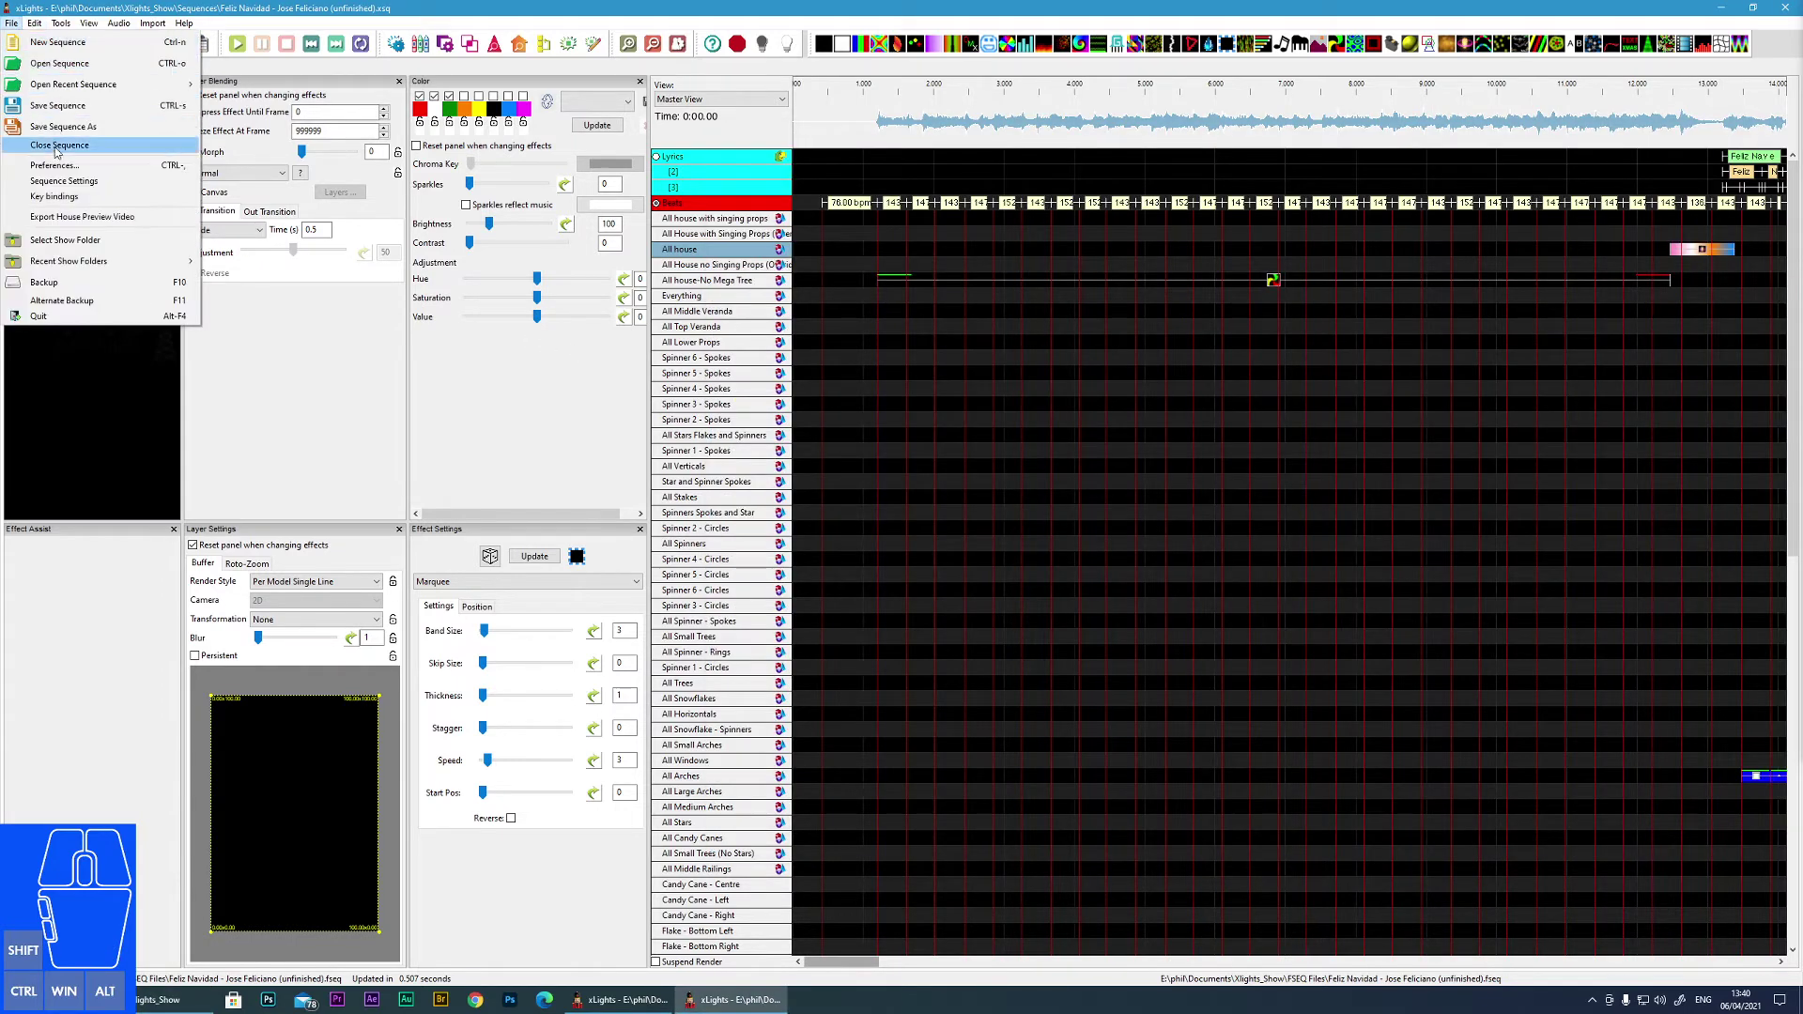
left_click(59, 166)
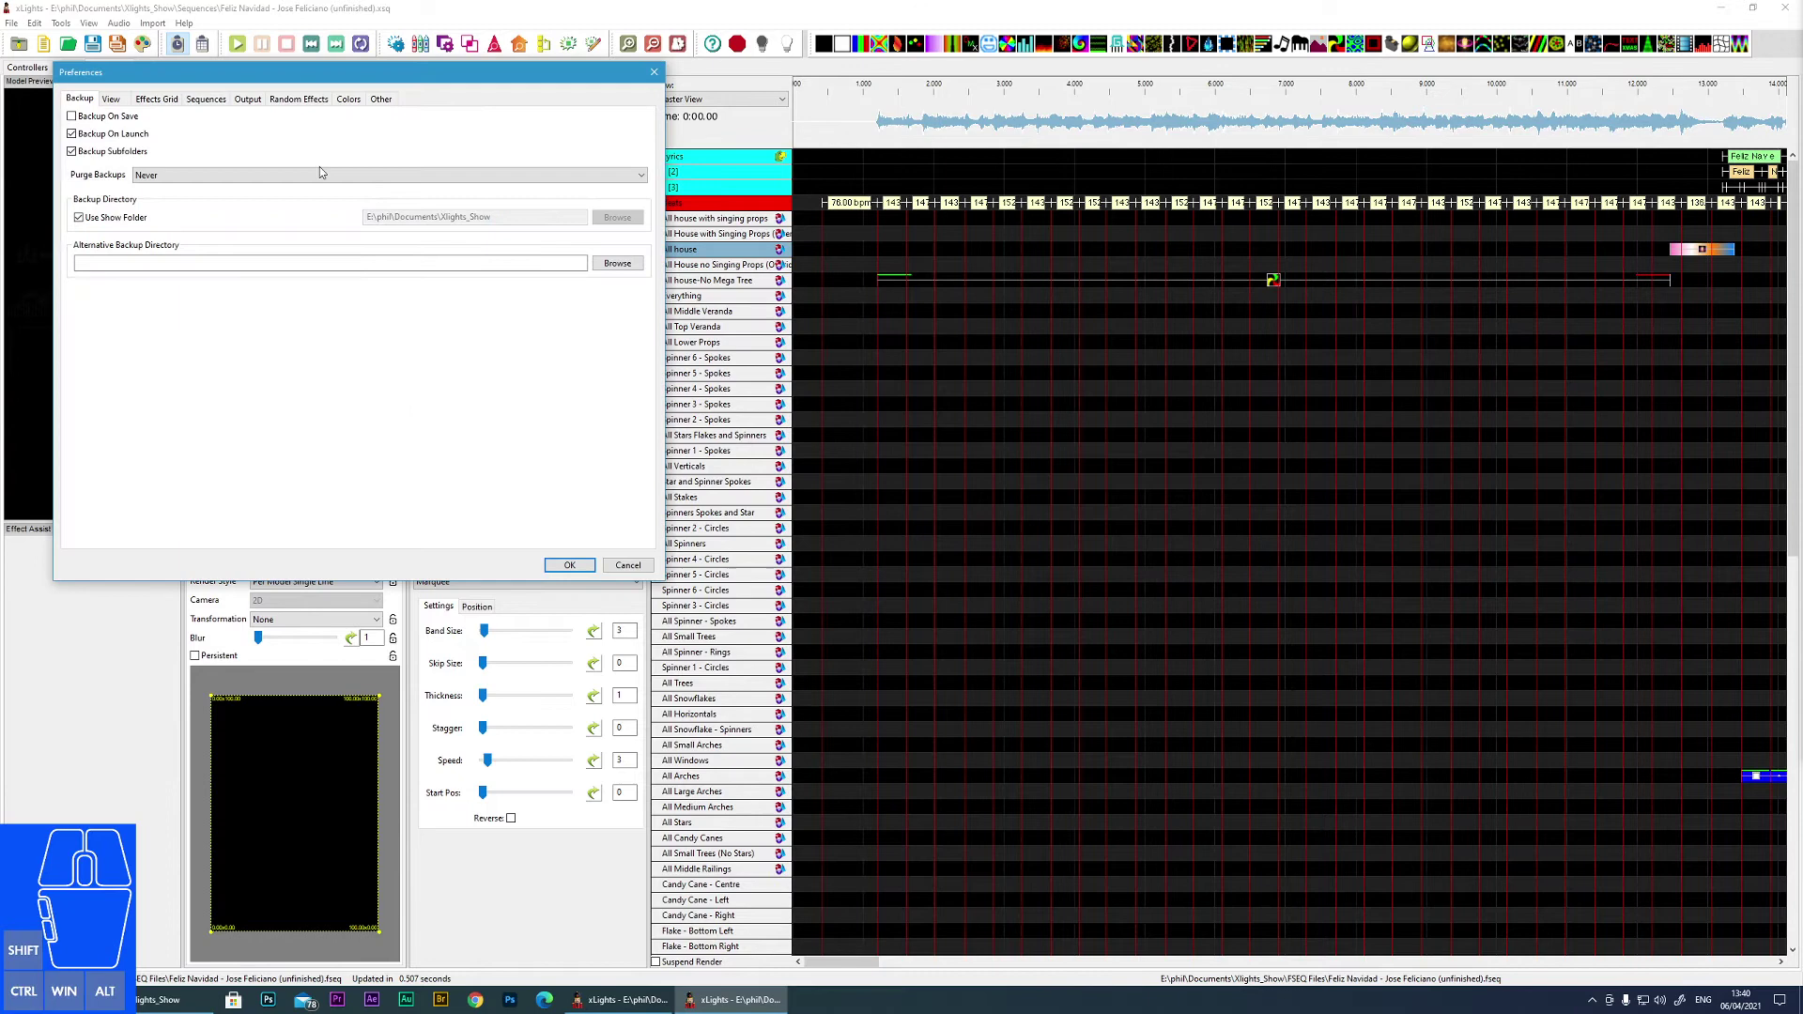
left_click(217, 103)
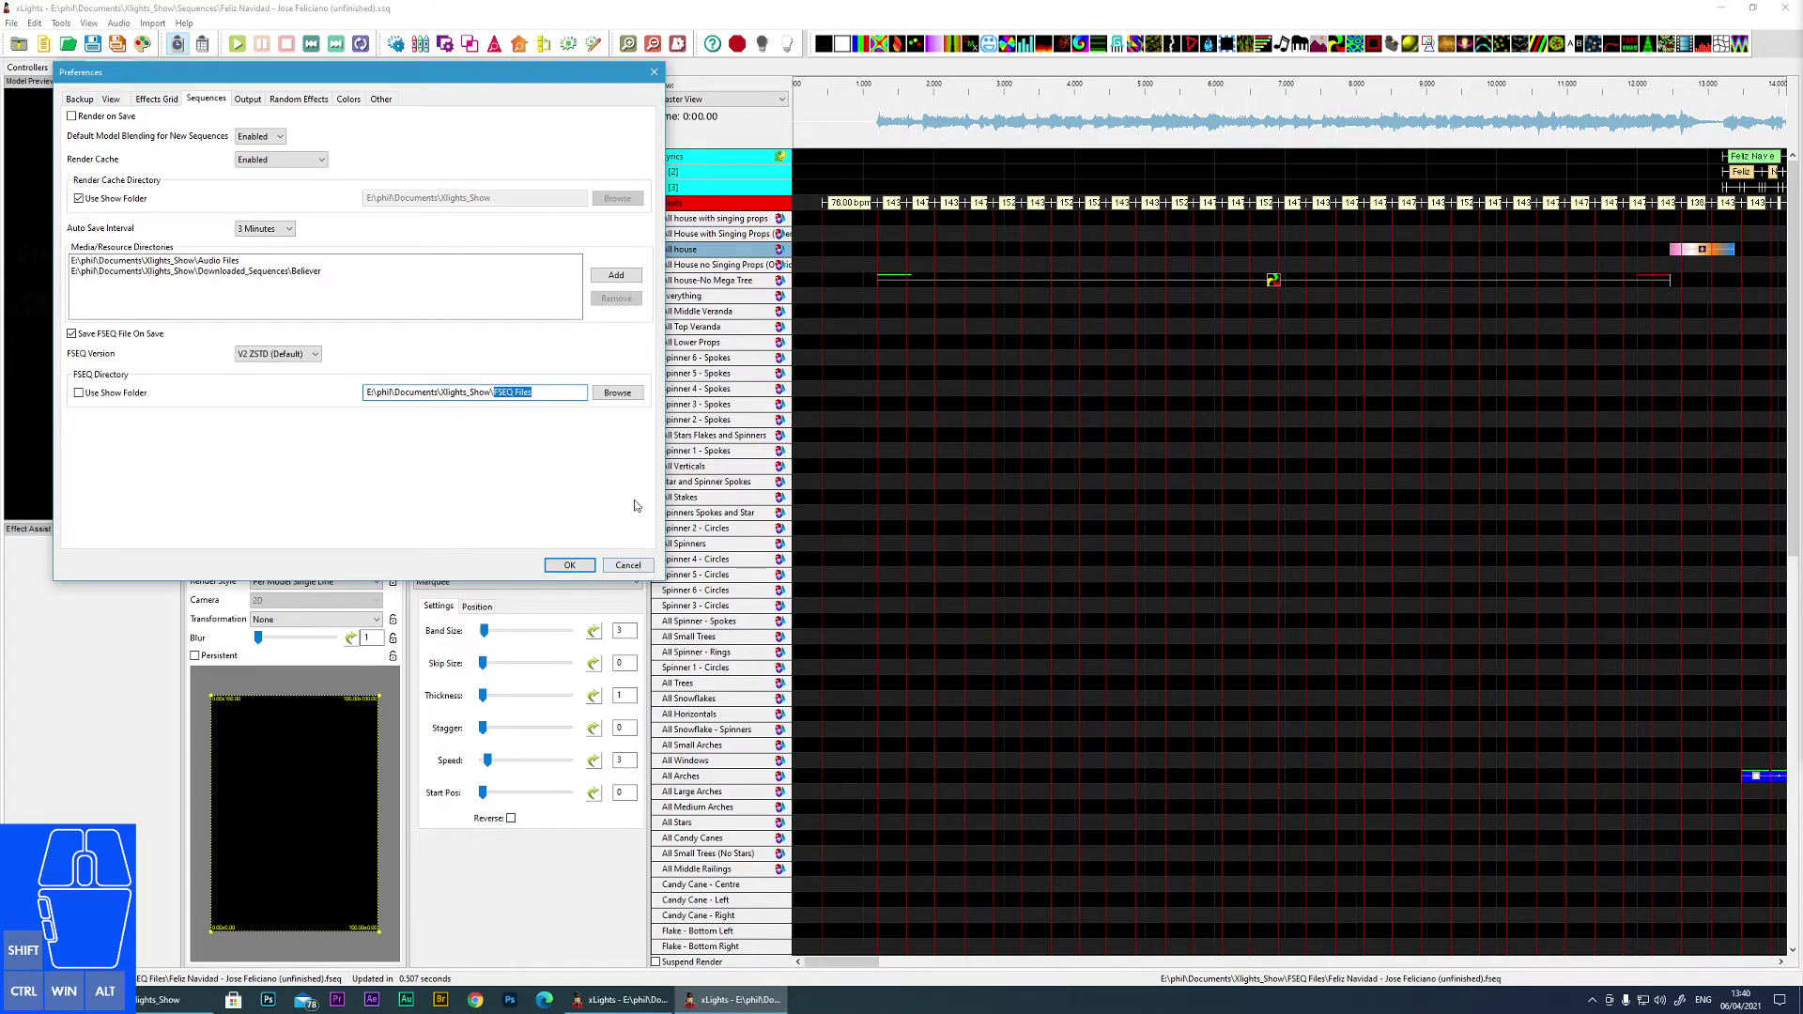
left_click(626, 575)
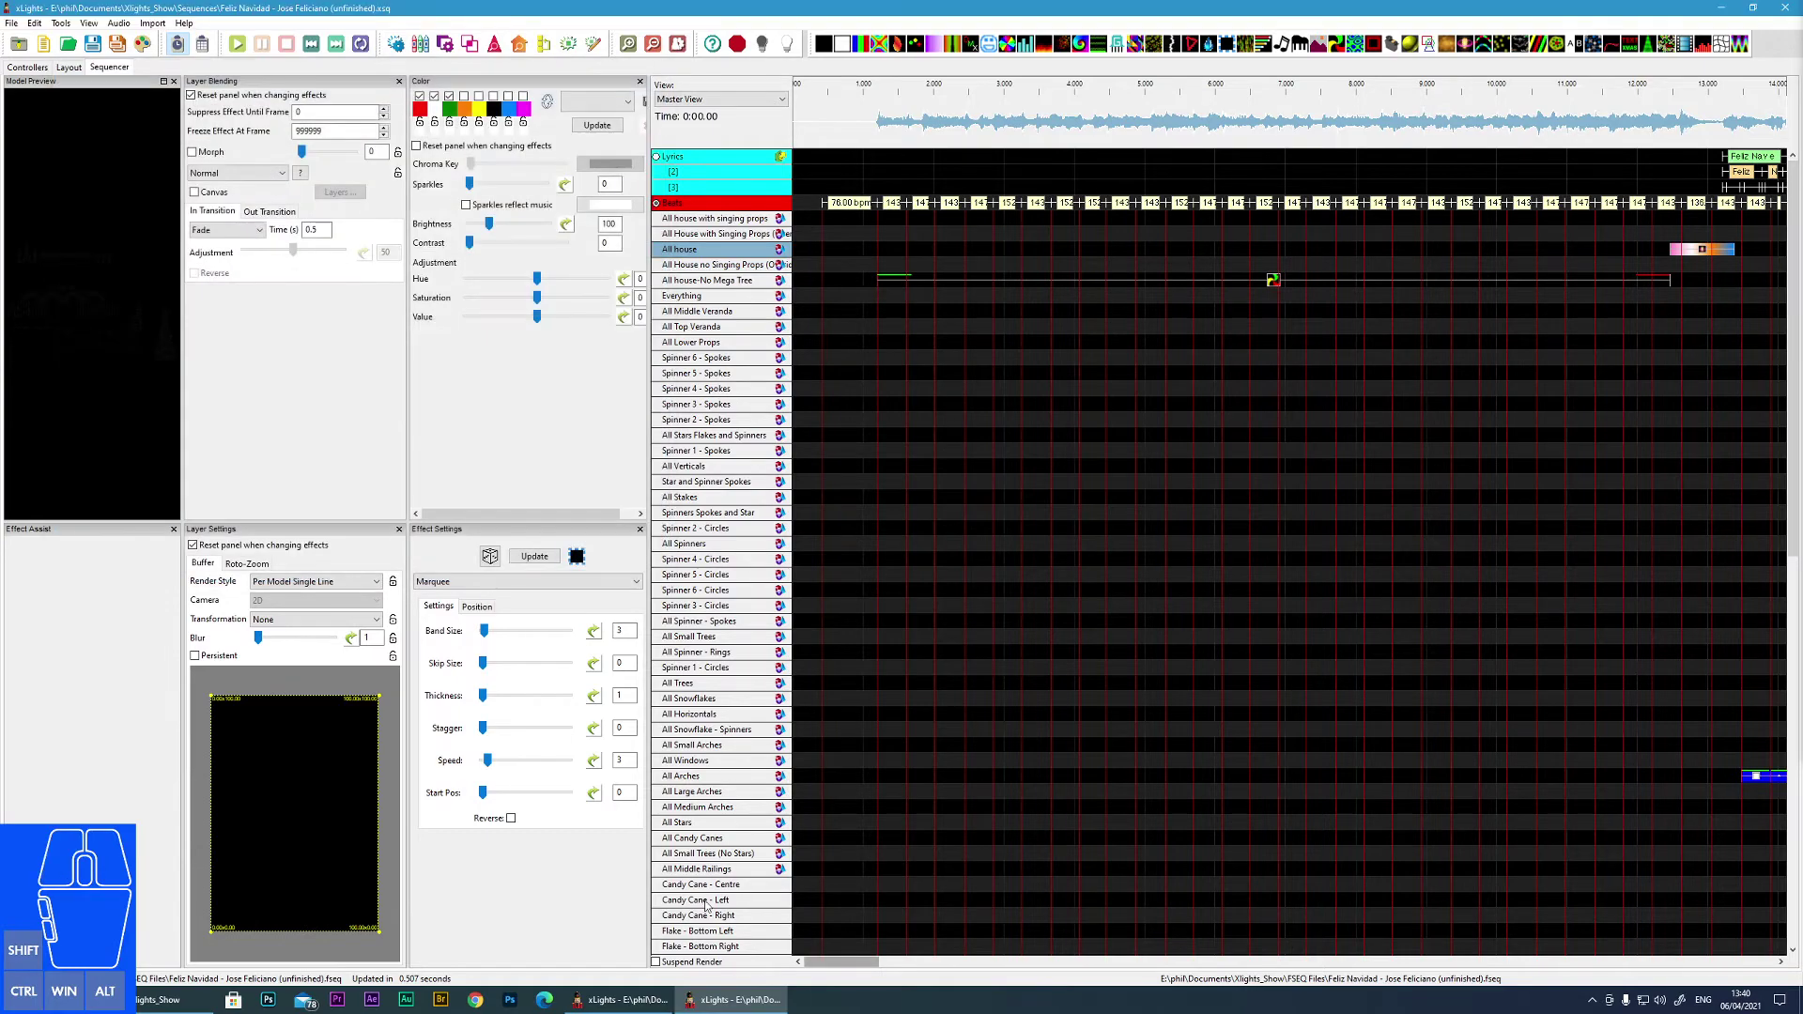
- Scroll through the Images folder and go back up to Xlights_Show
left_click(175, 1001)
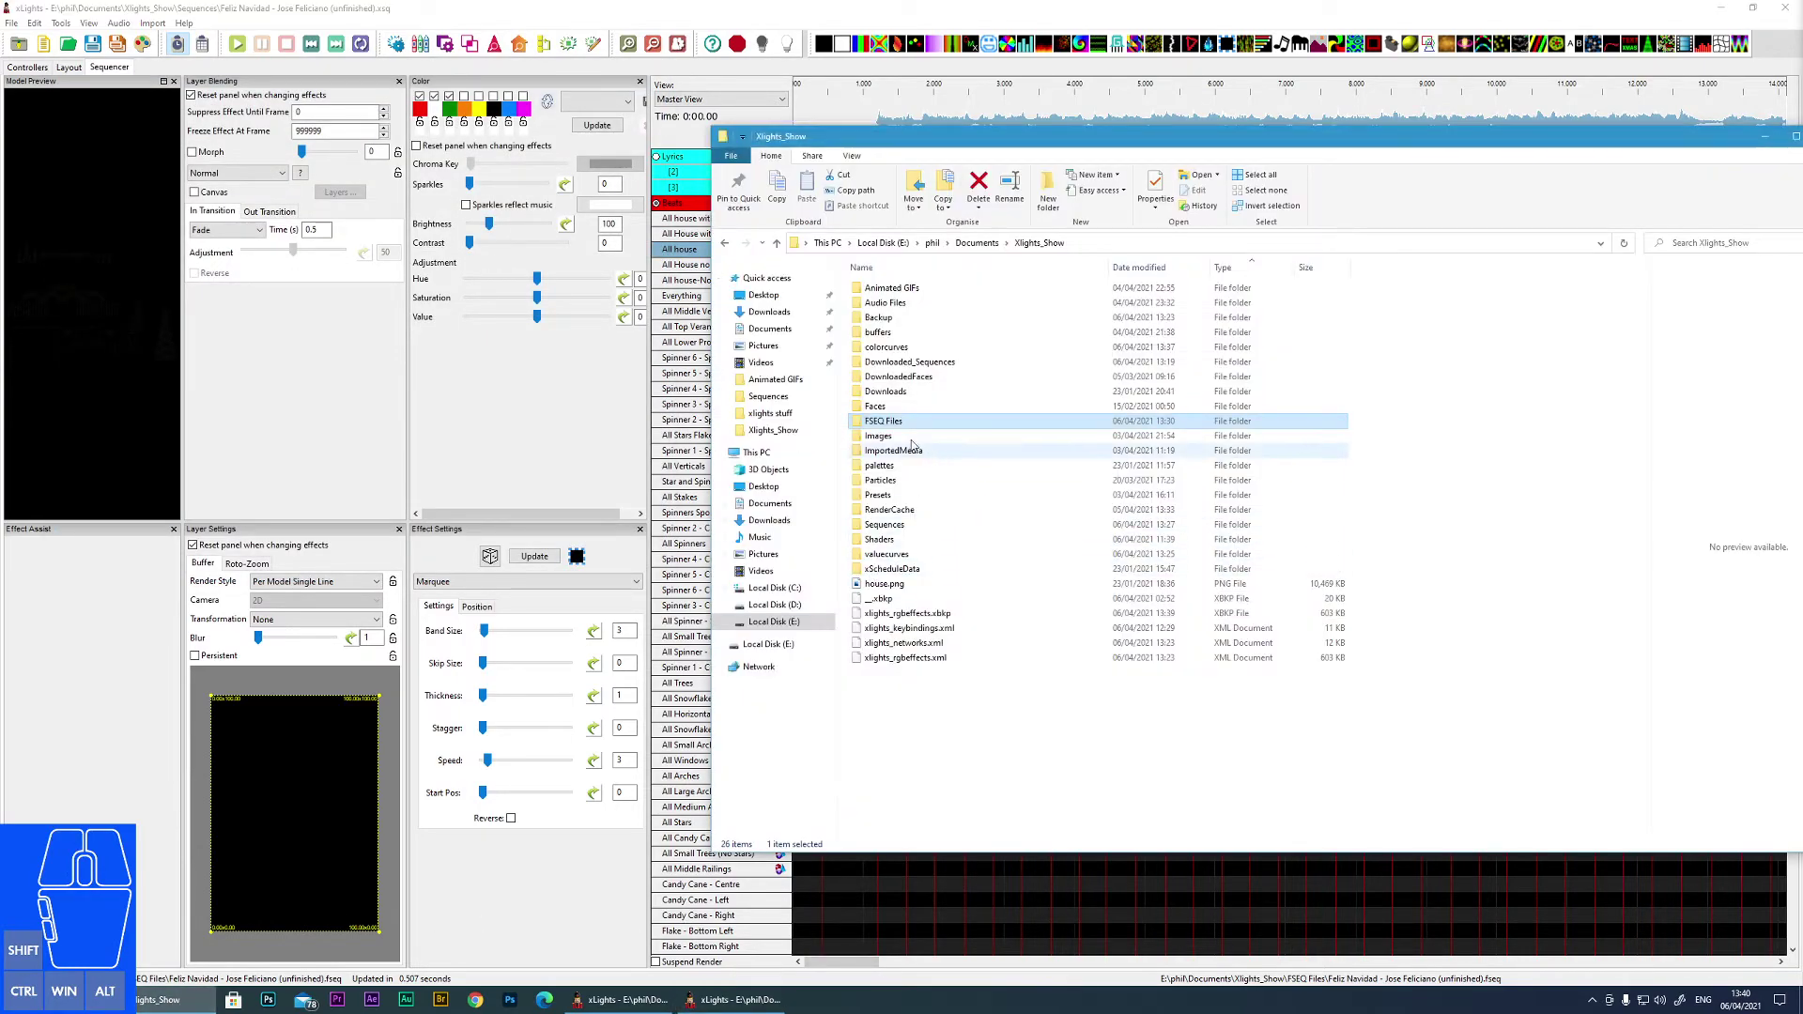
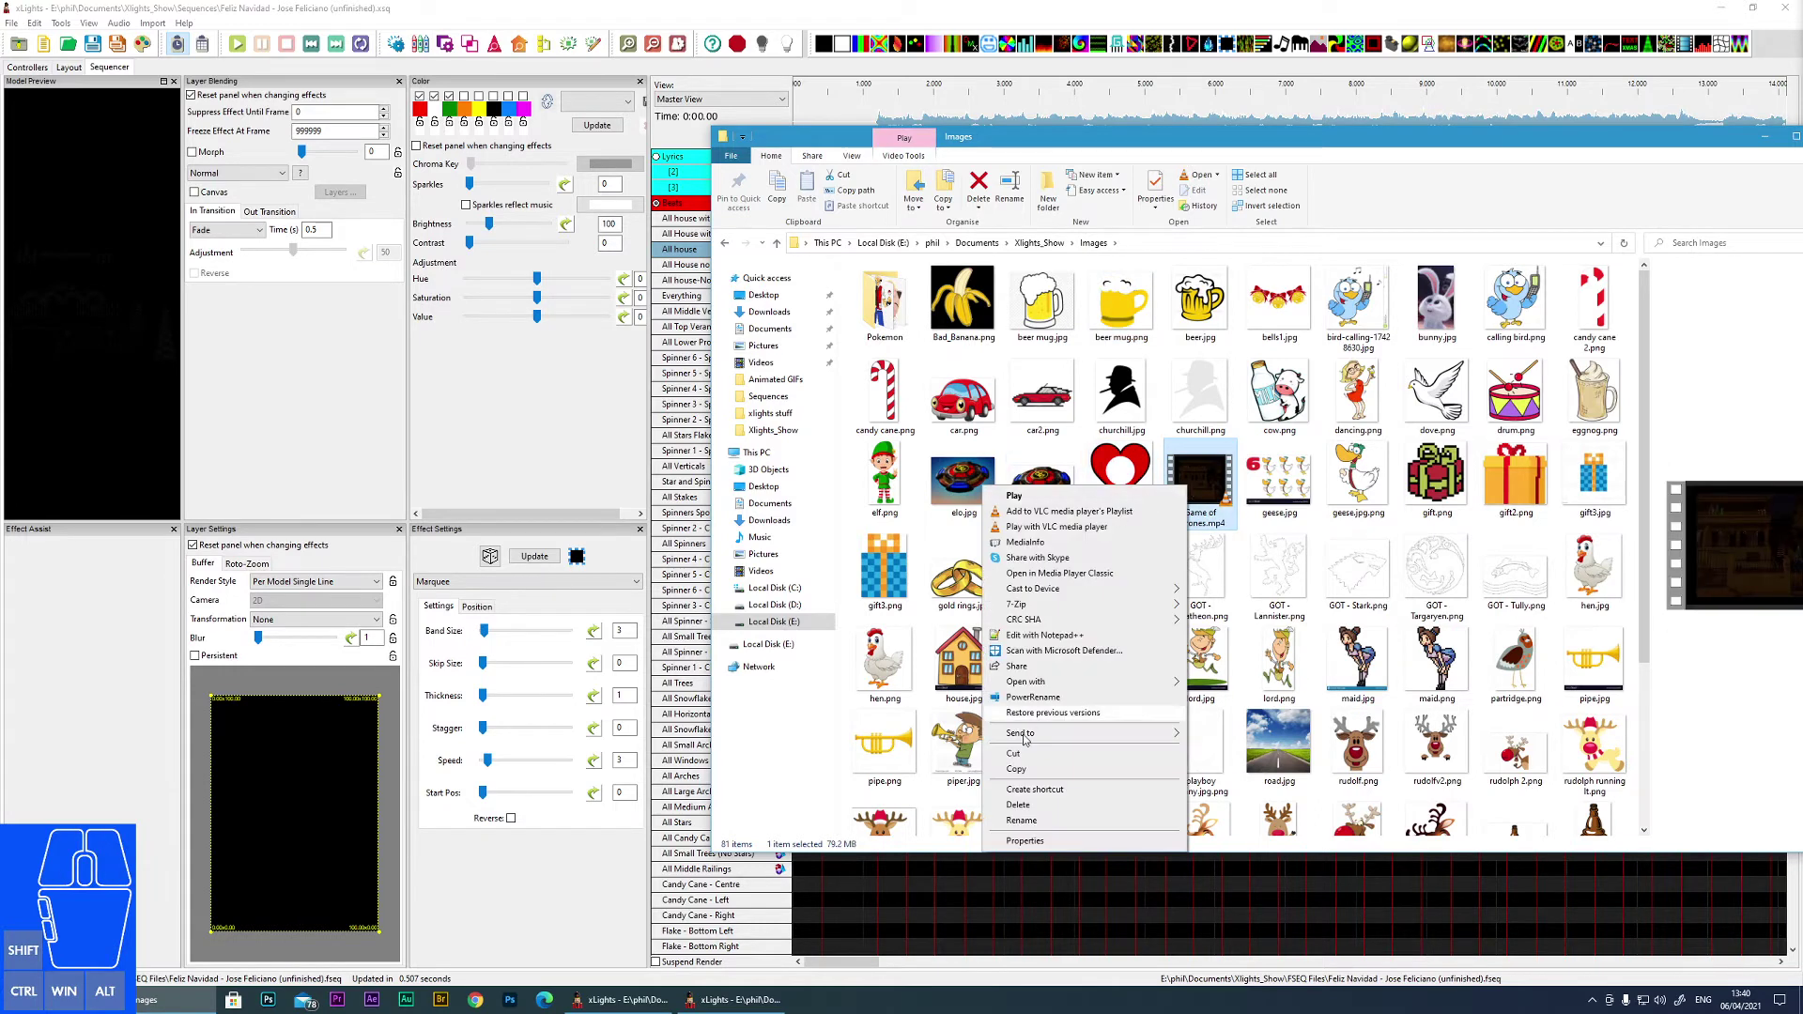
left_click(1010, 810)
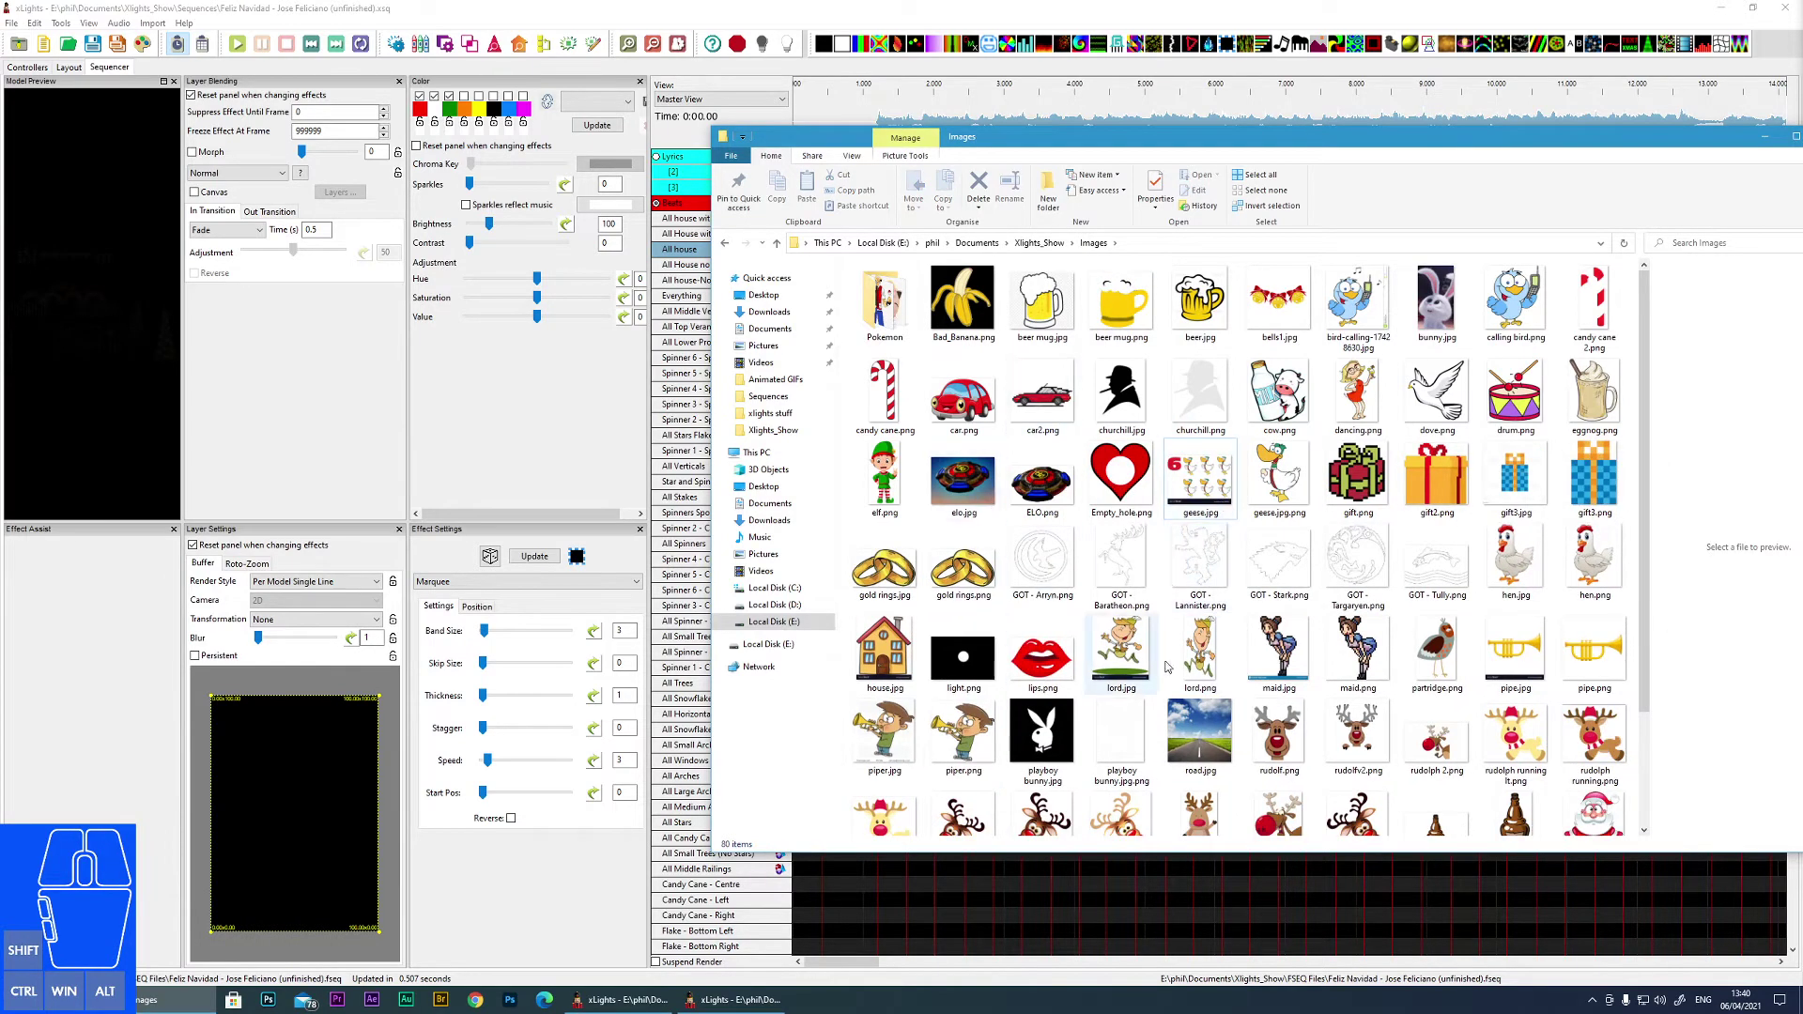
middle_click(1172, 674)
scroll("down", 3)
scroll("up", 3)
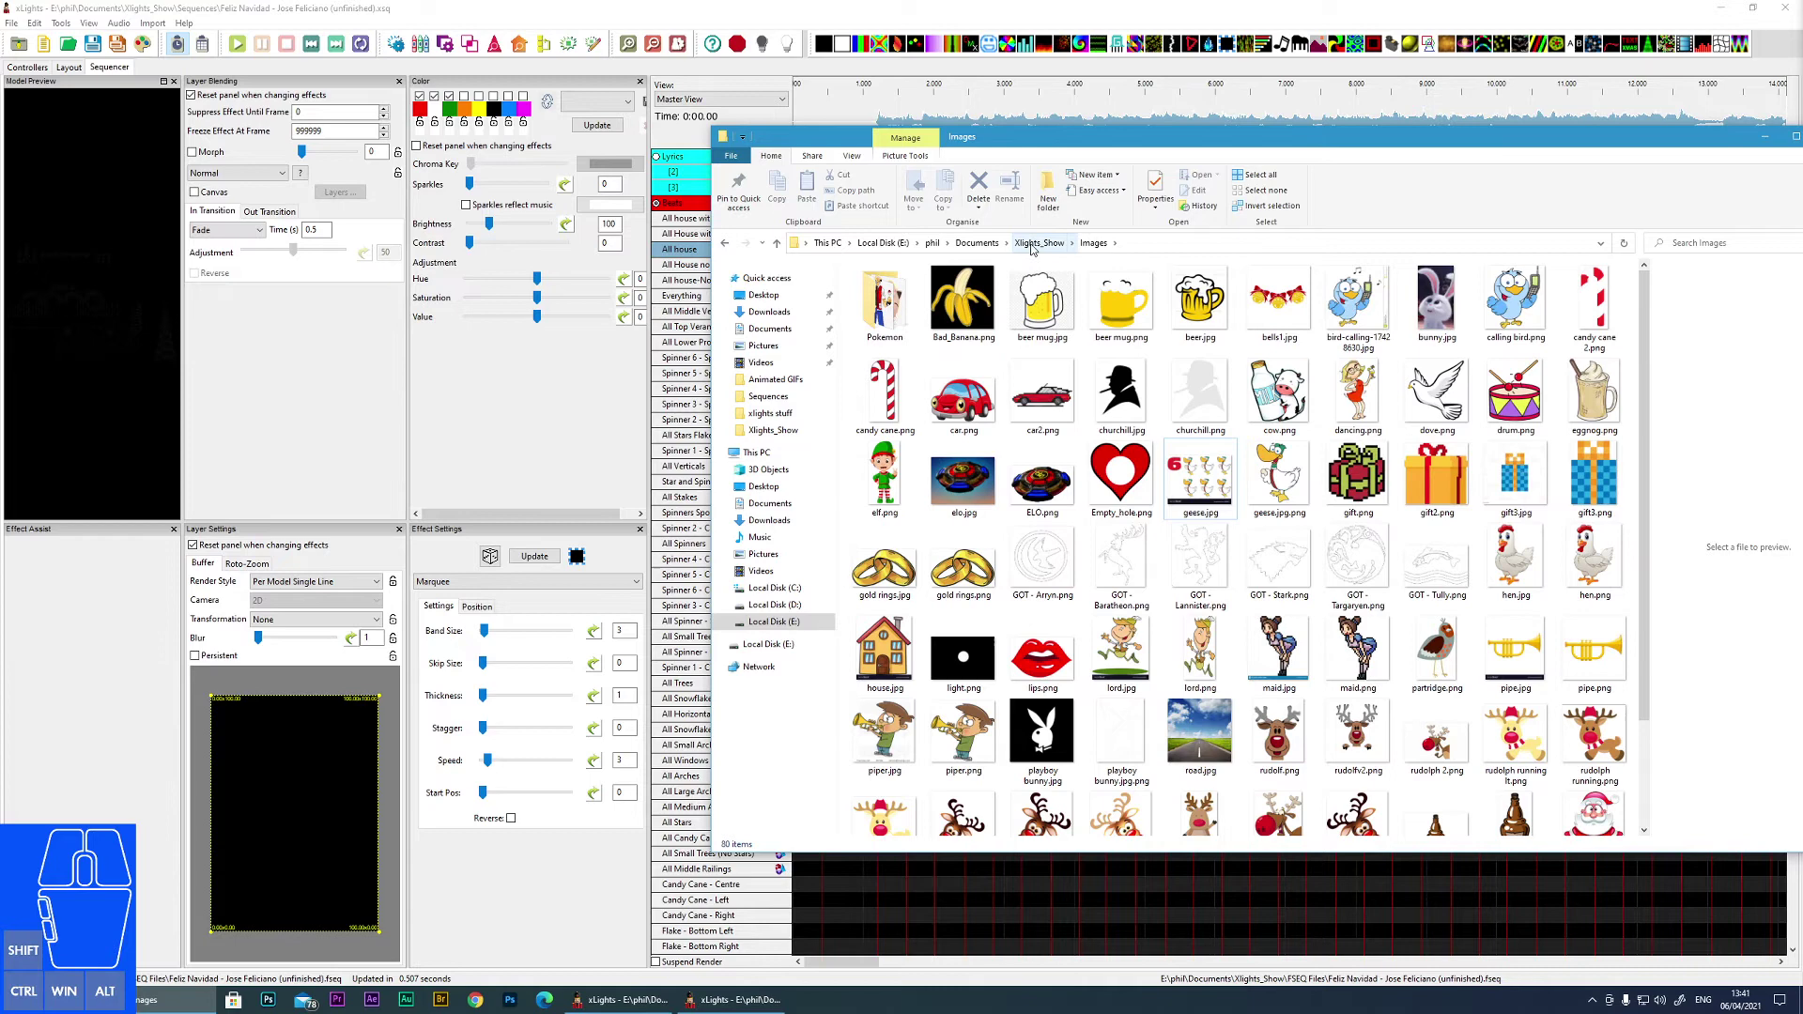
left_click(1037, 246)
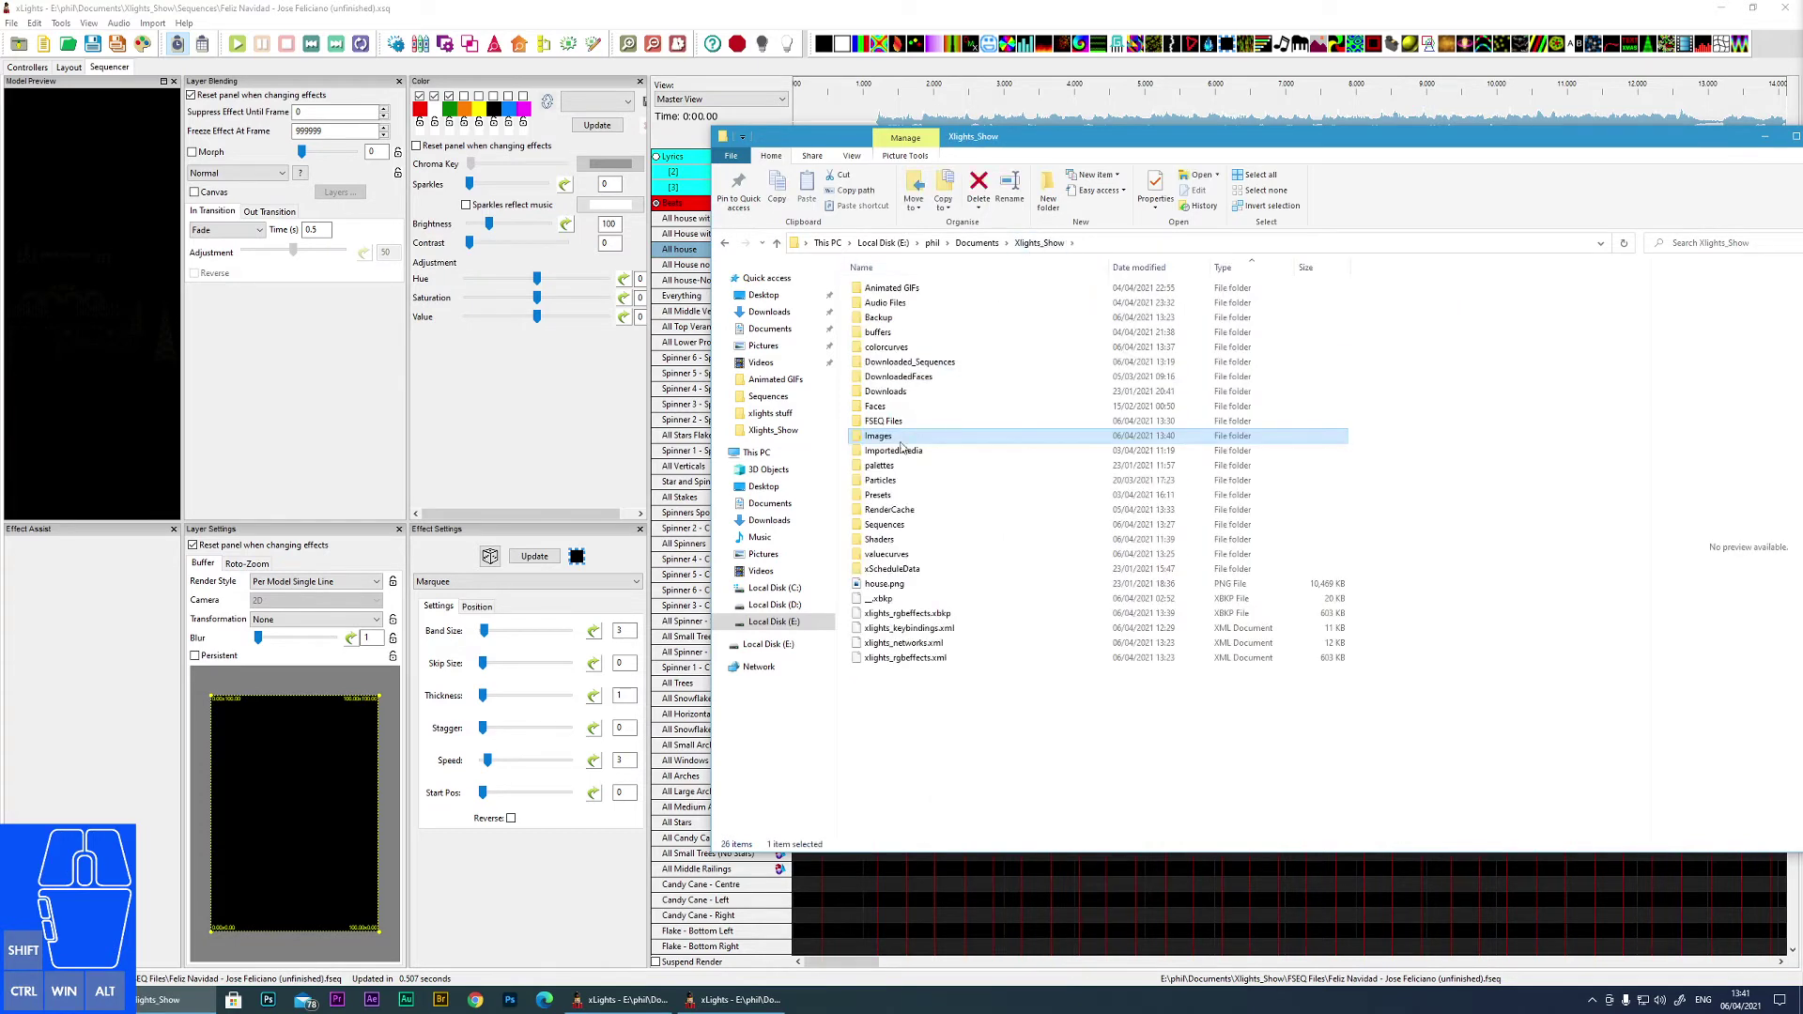
- Peek into ImportedMedia, then save a colour palette in xLights as PAL001.xpalette
double_click(907, 455)
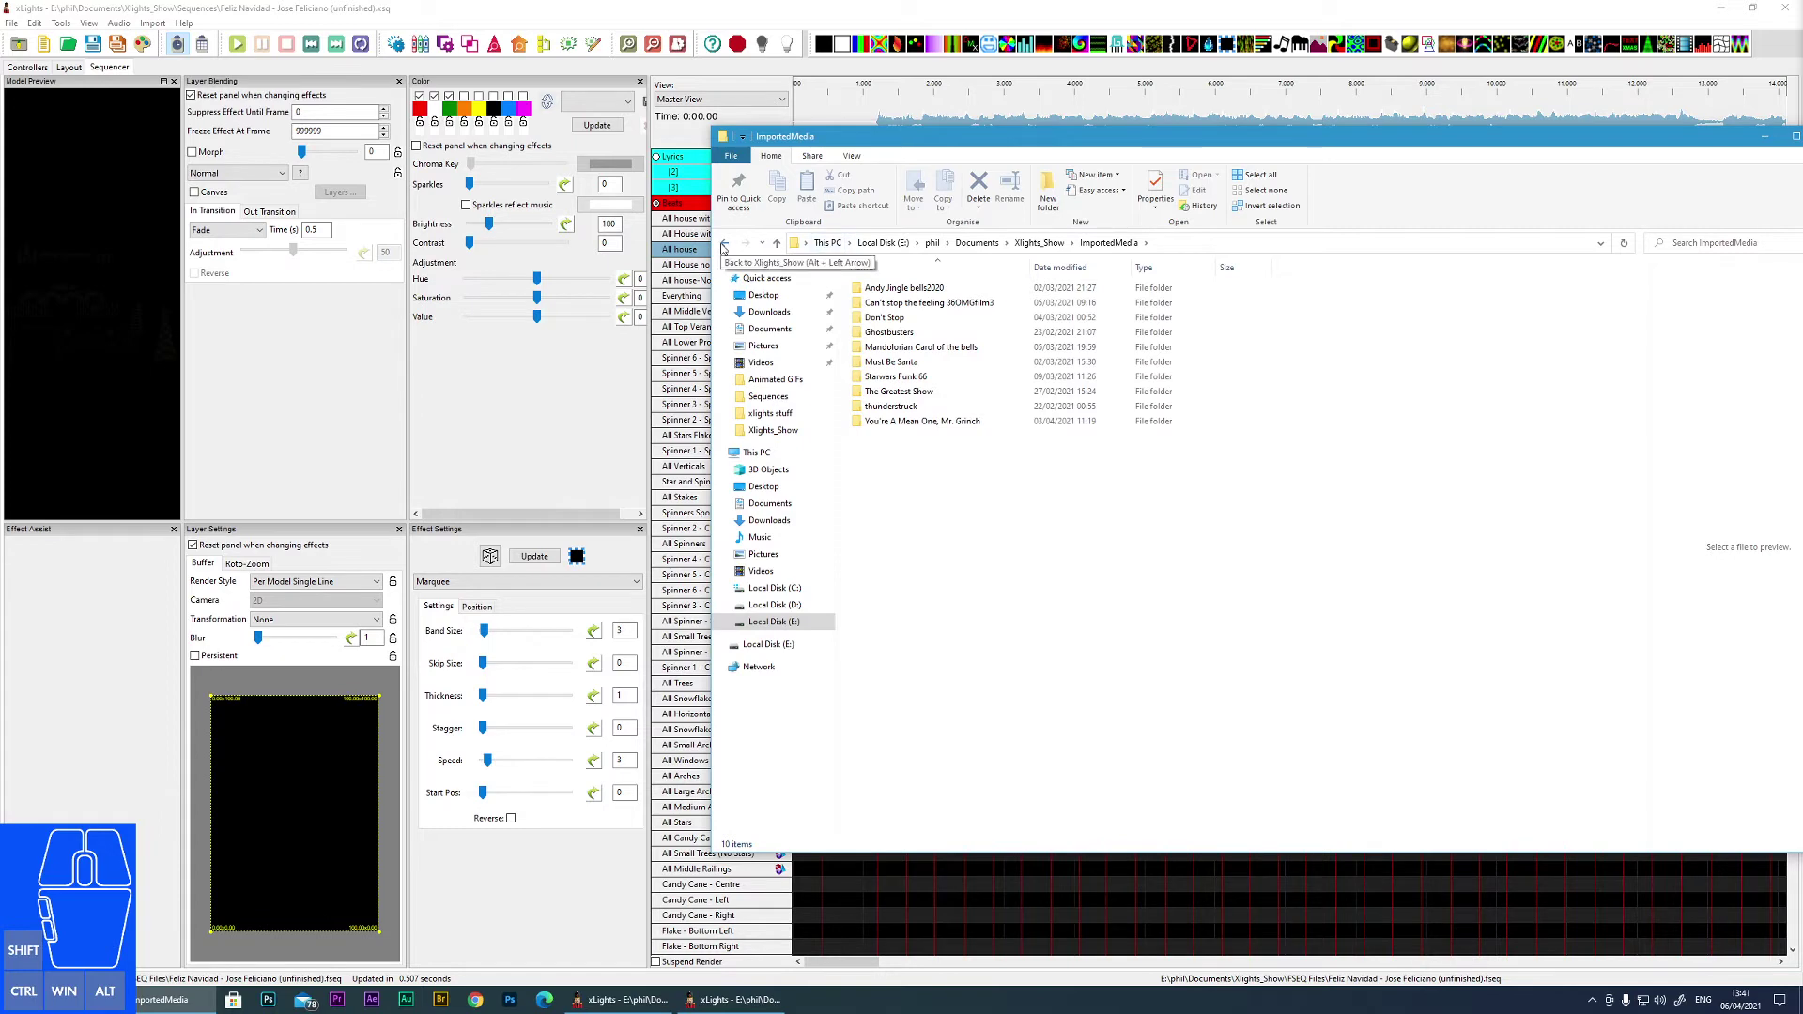
left_click(726, 244)
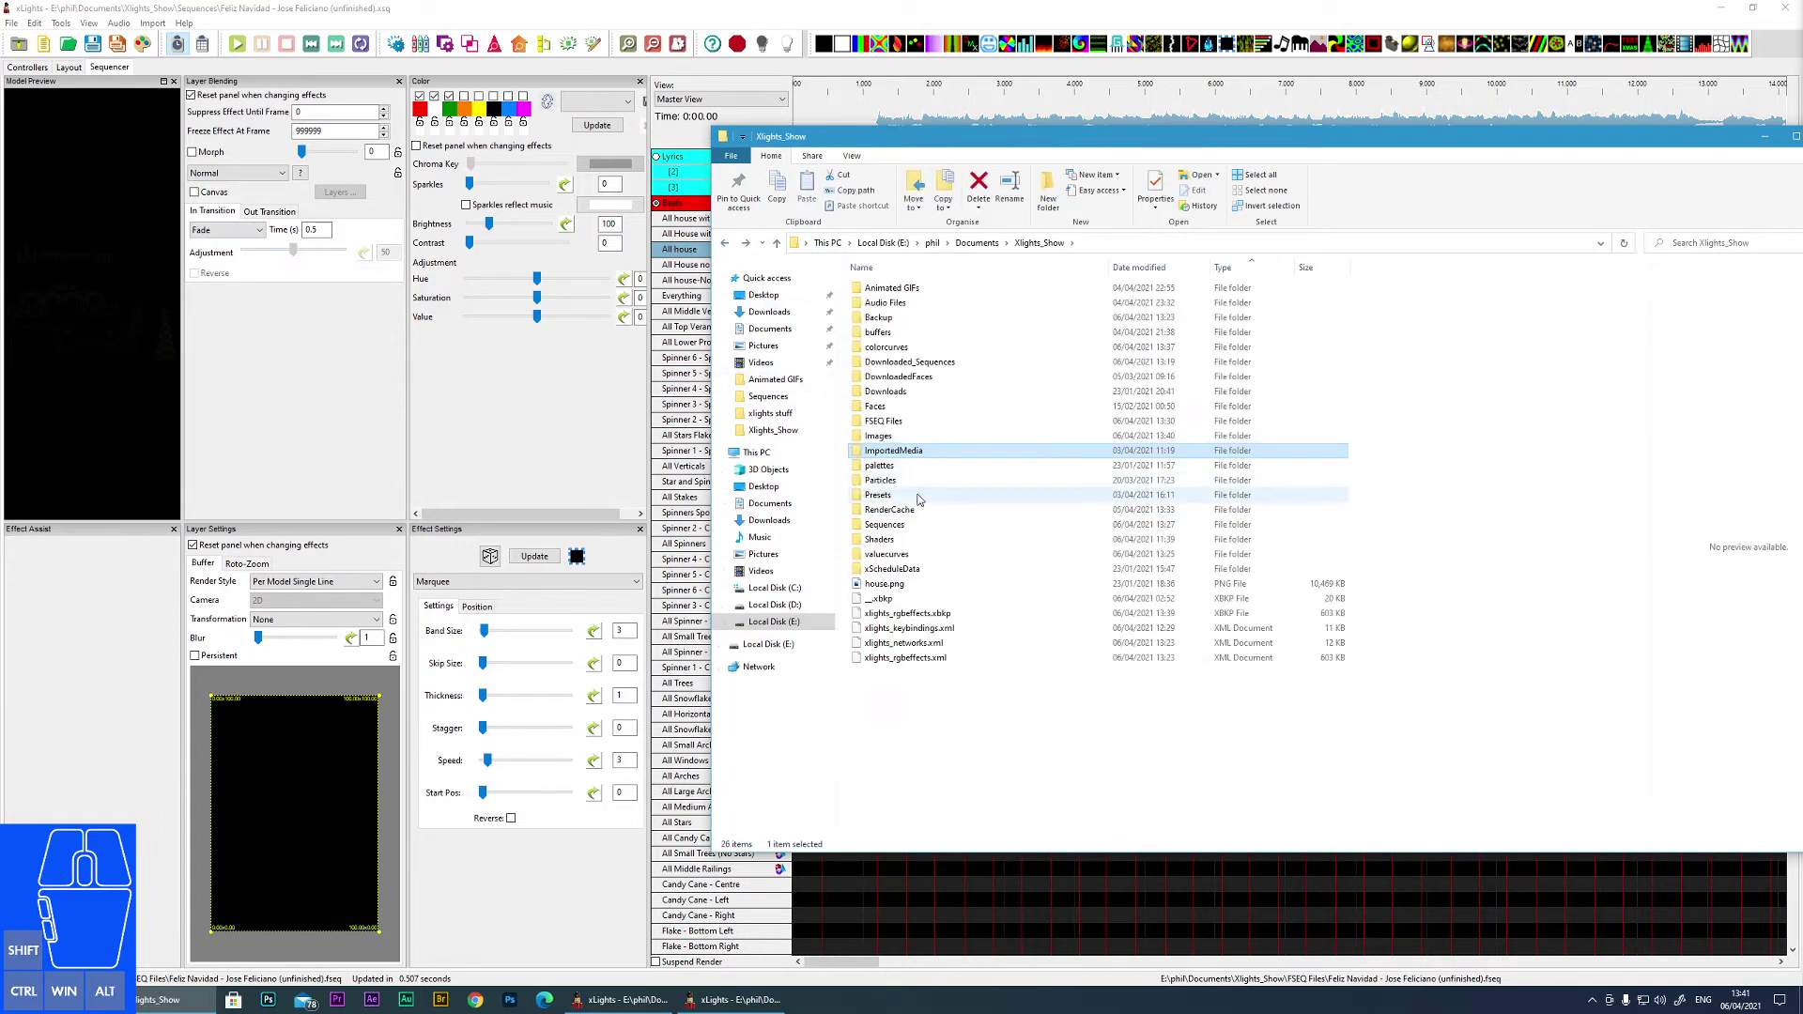
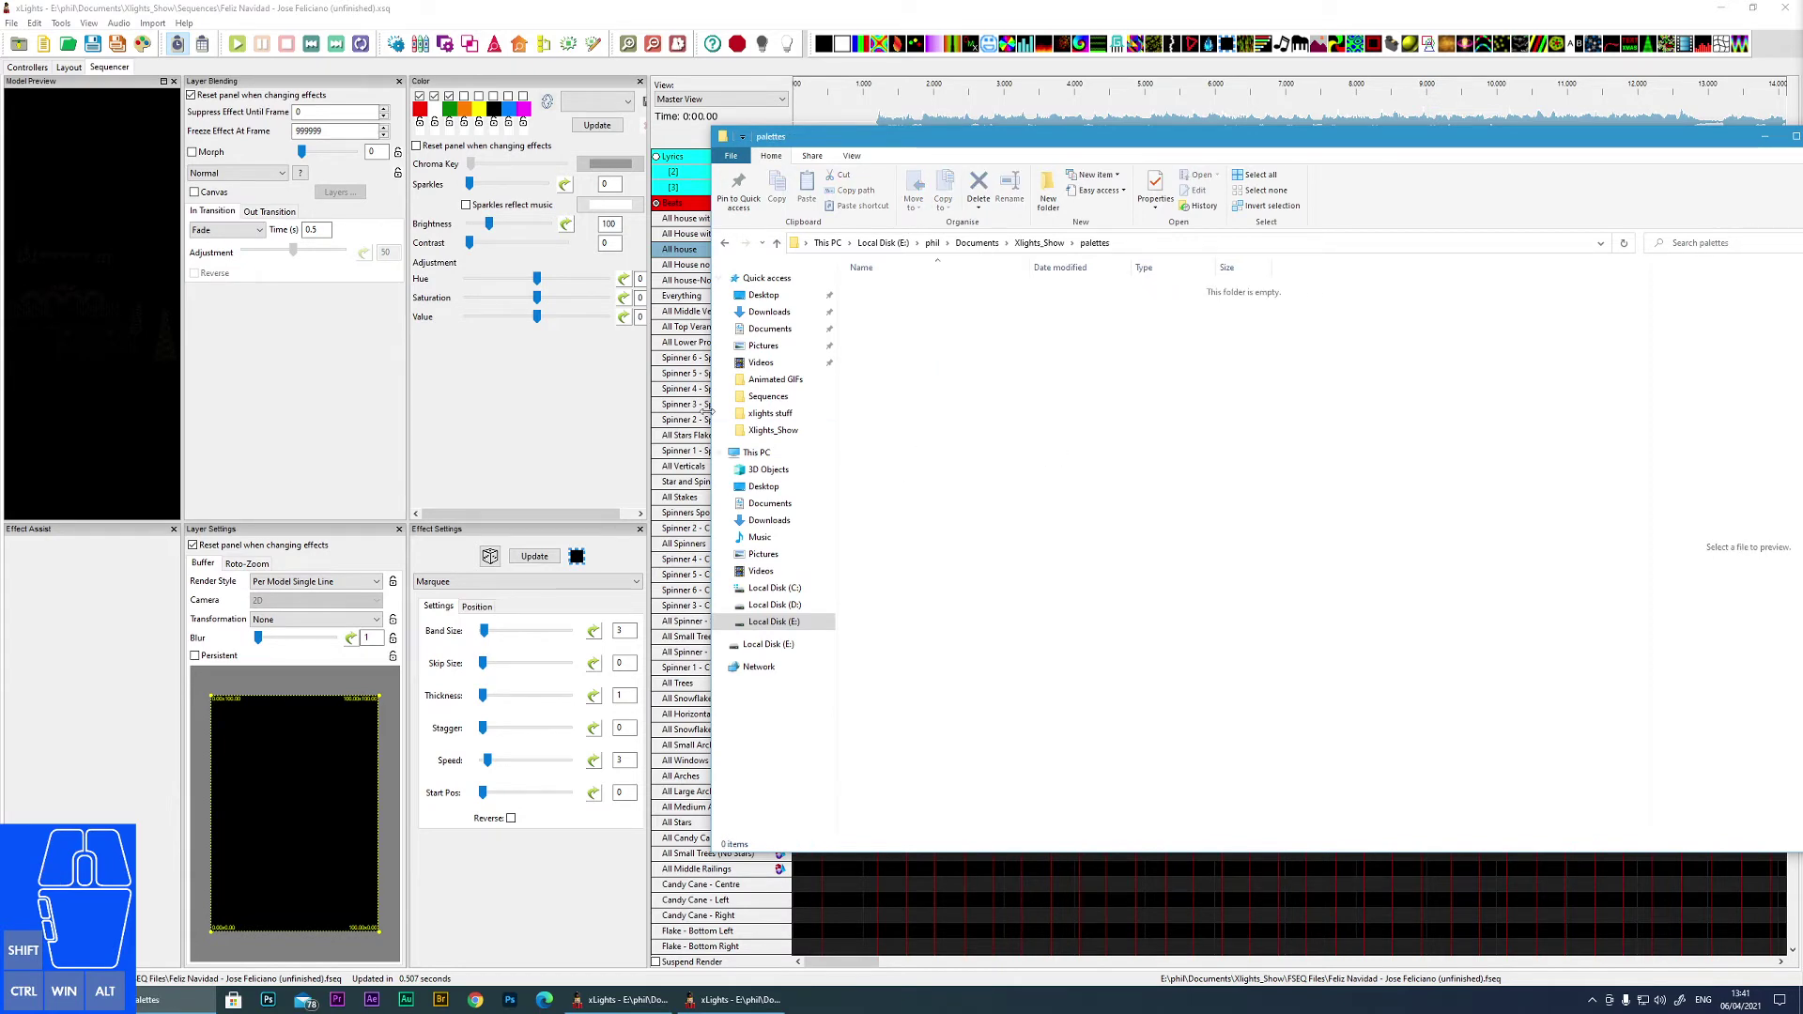
left_click(524, 384)
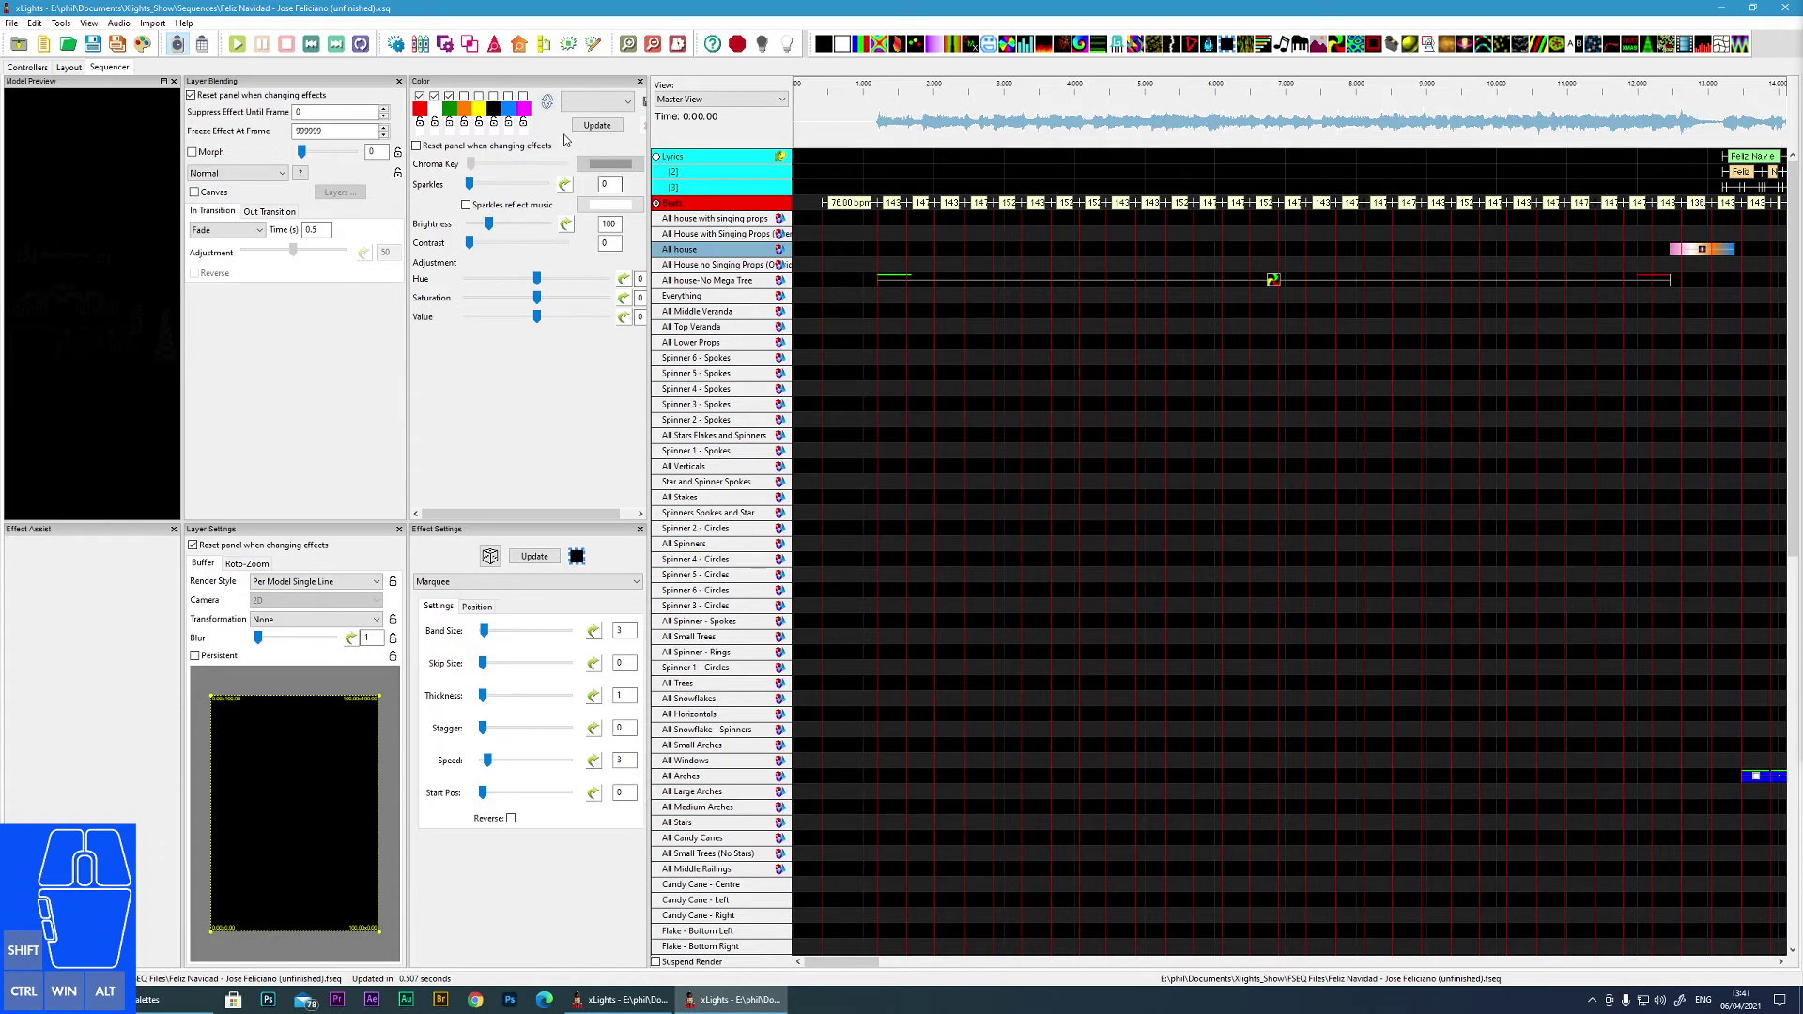
left_click(510, 111)
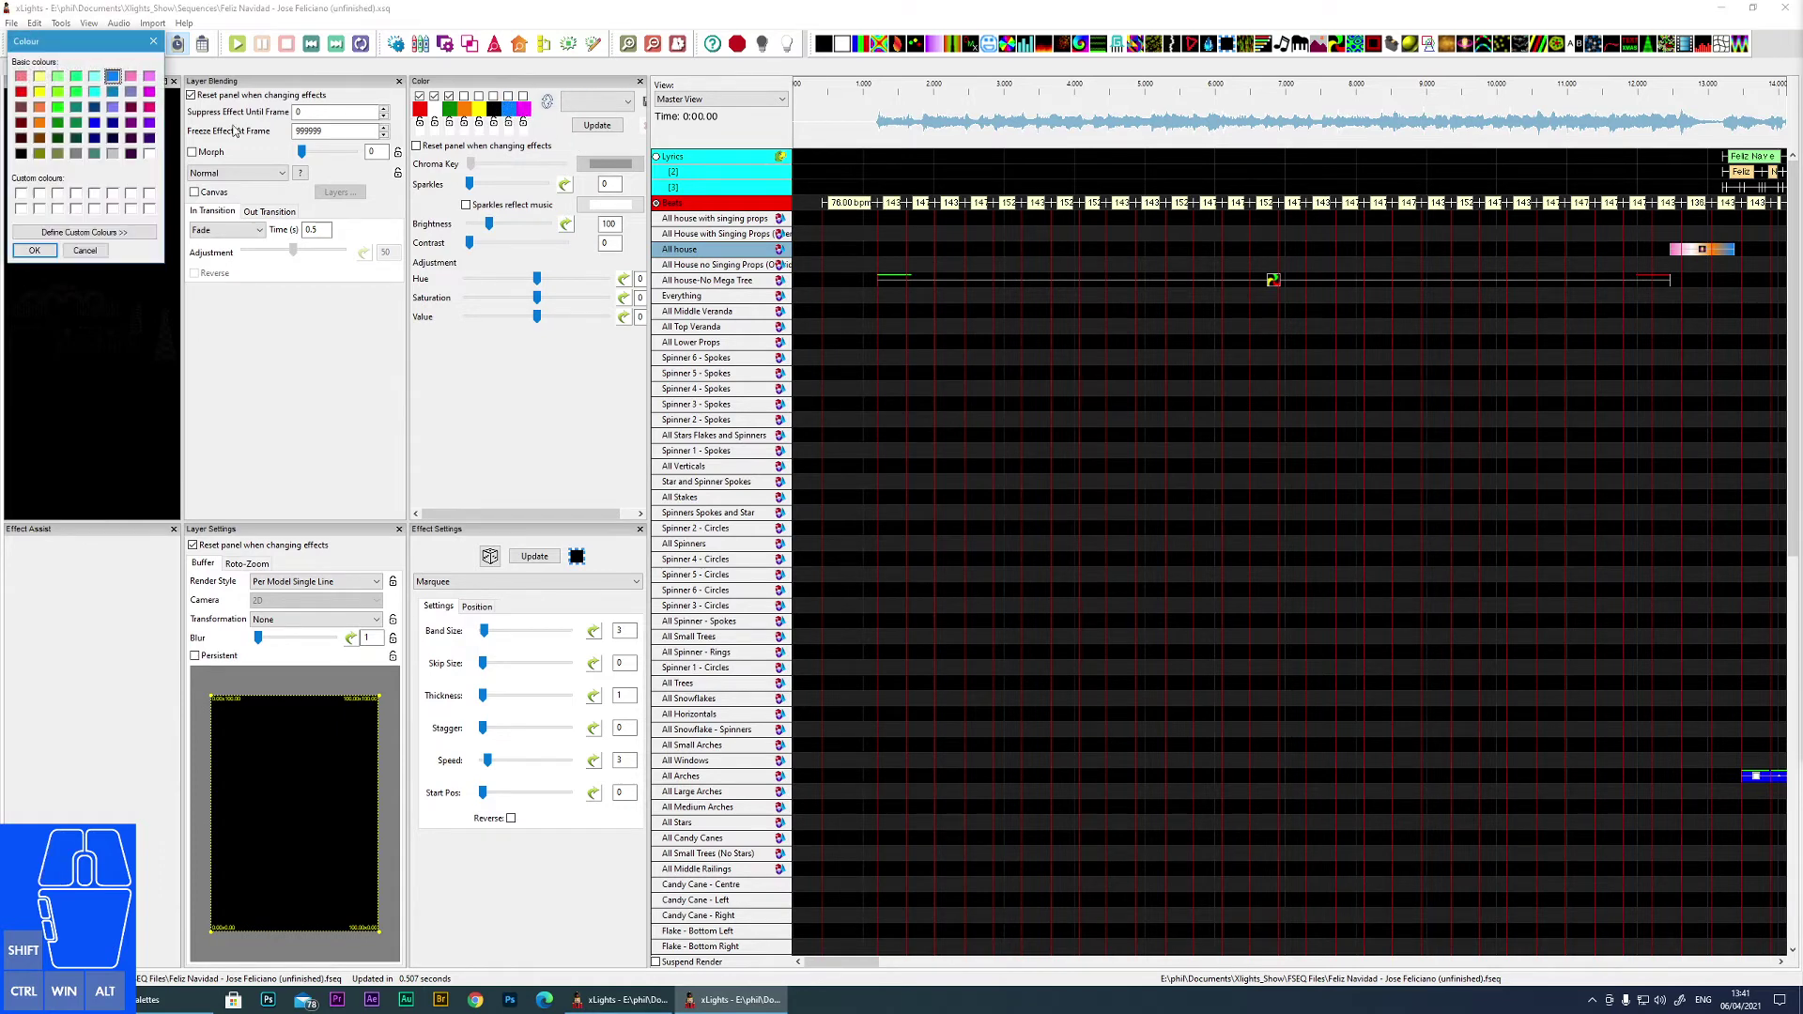
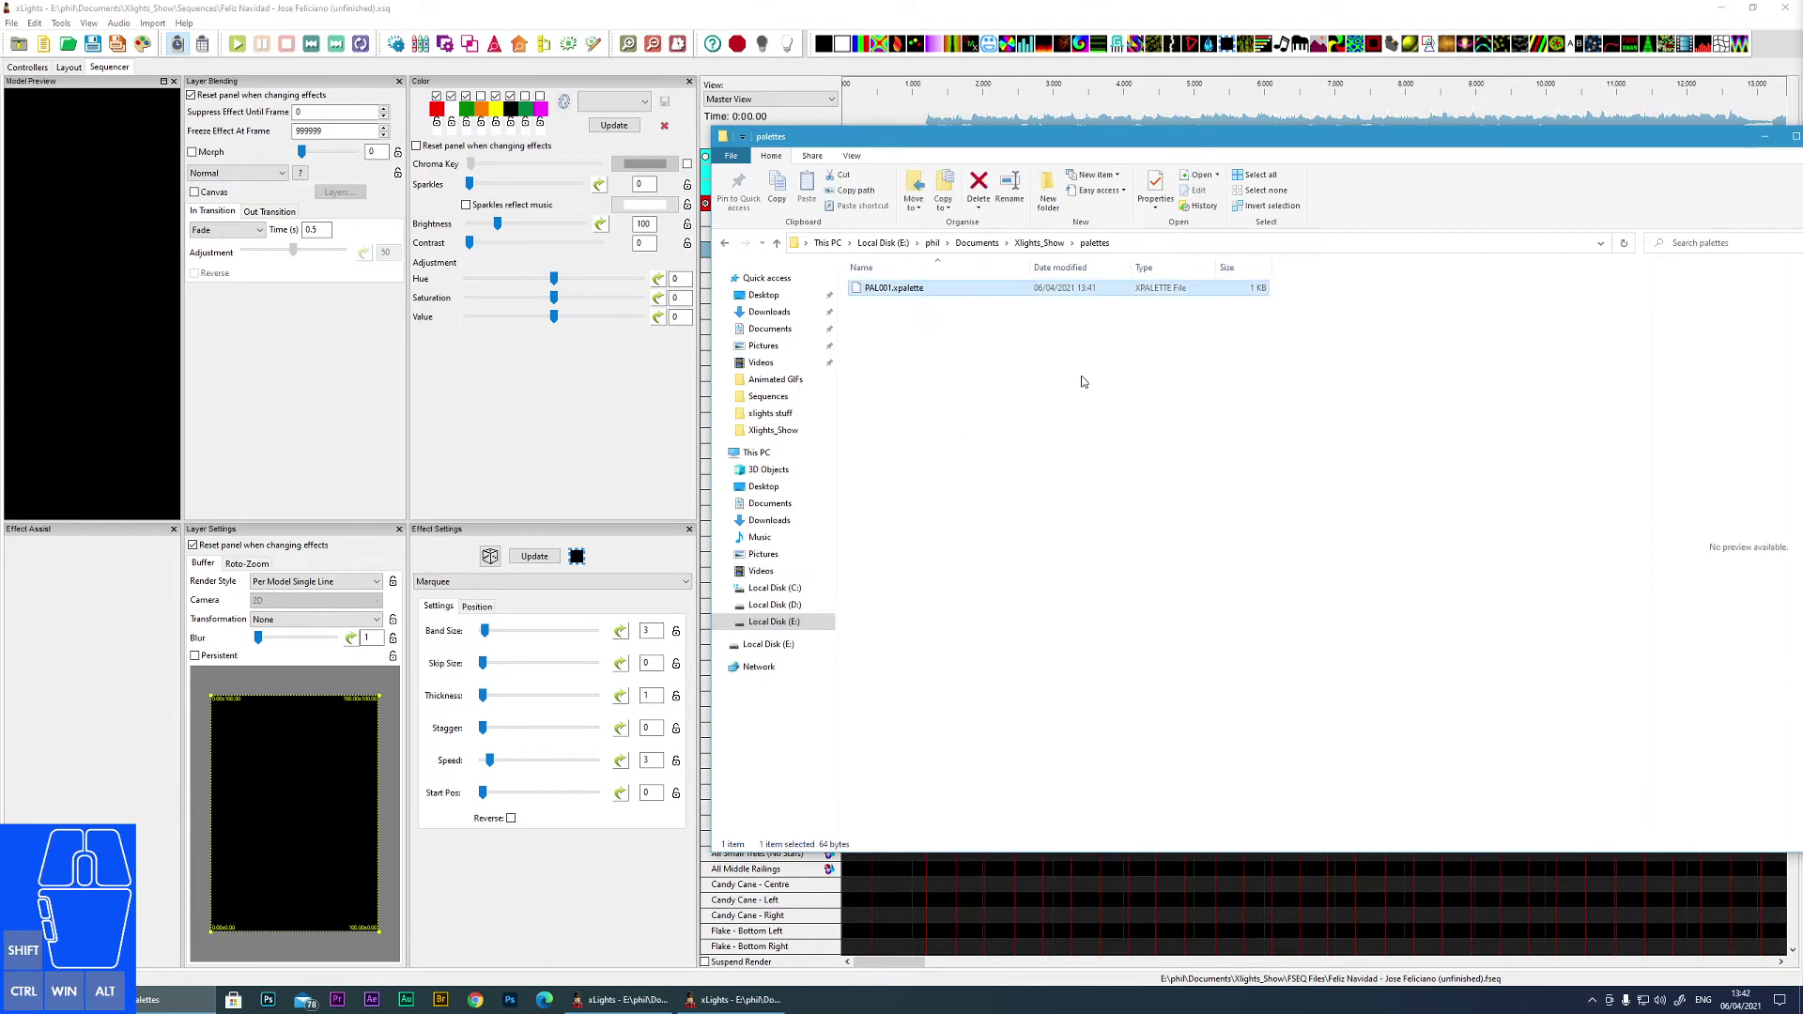
left_click(654, 103)
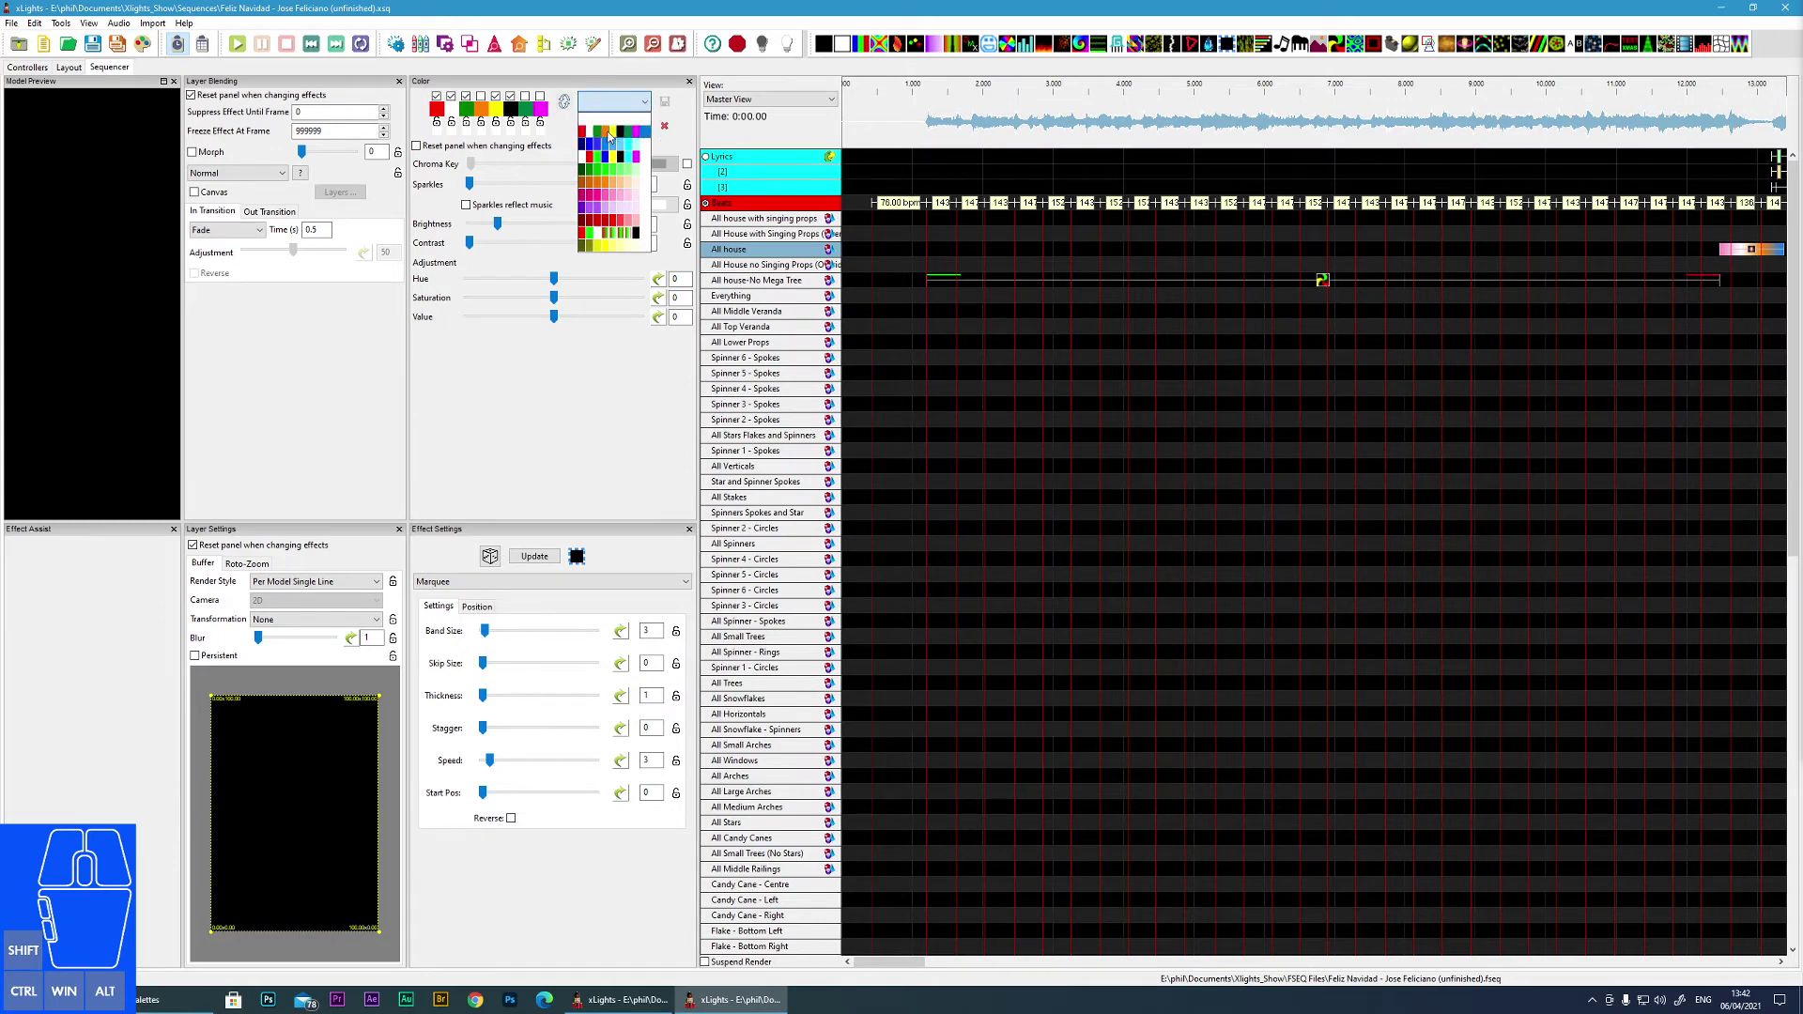
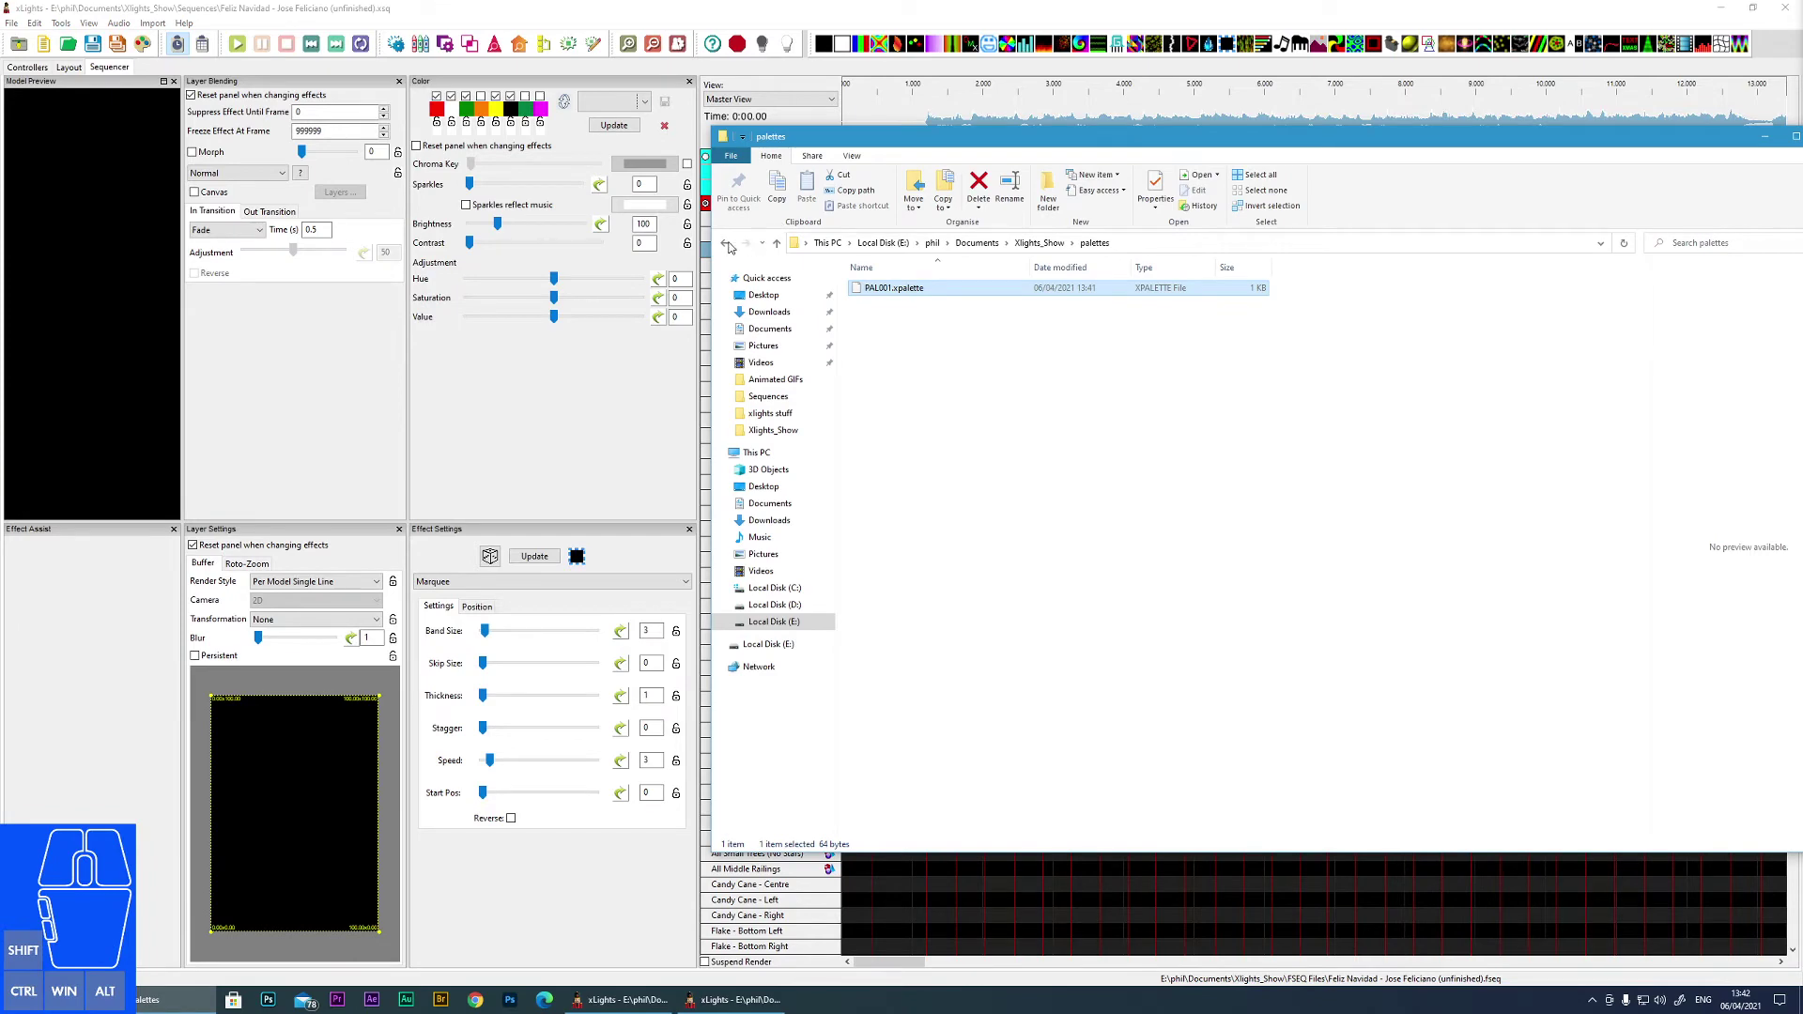
- Browse the Particles Space video folders and return to Xlights_Show
left_click(734, 244)
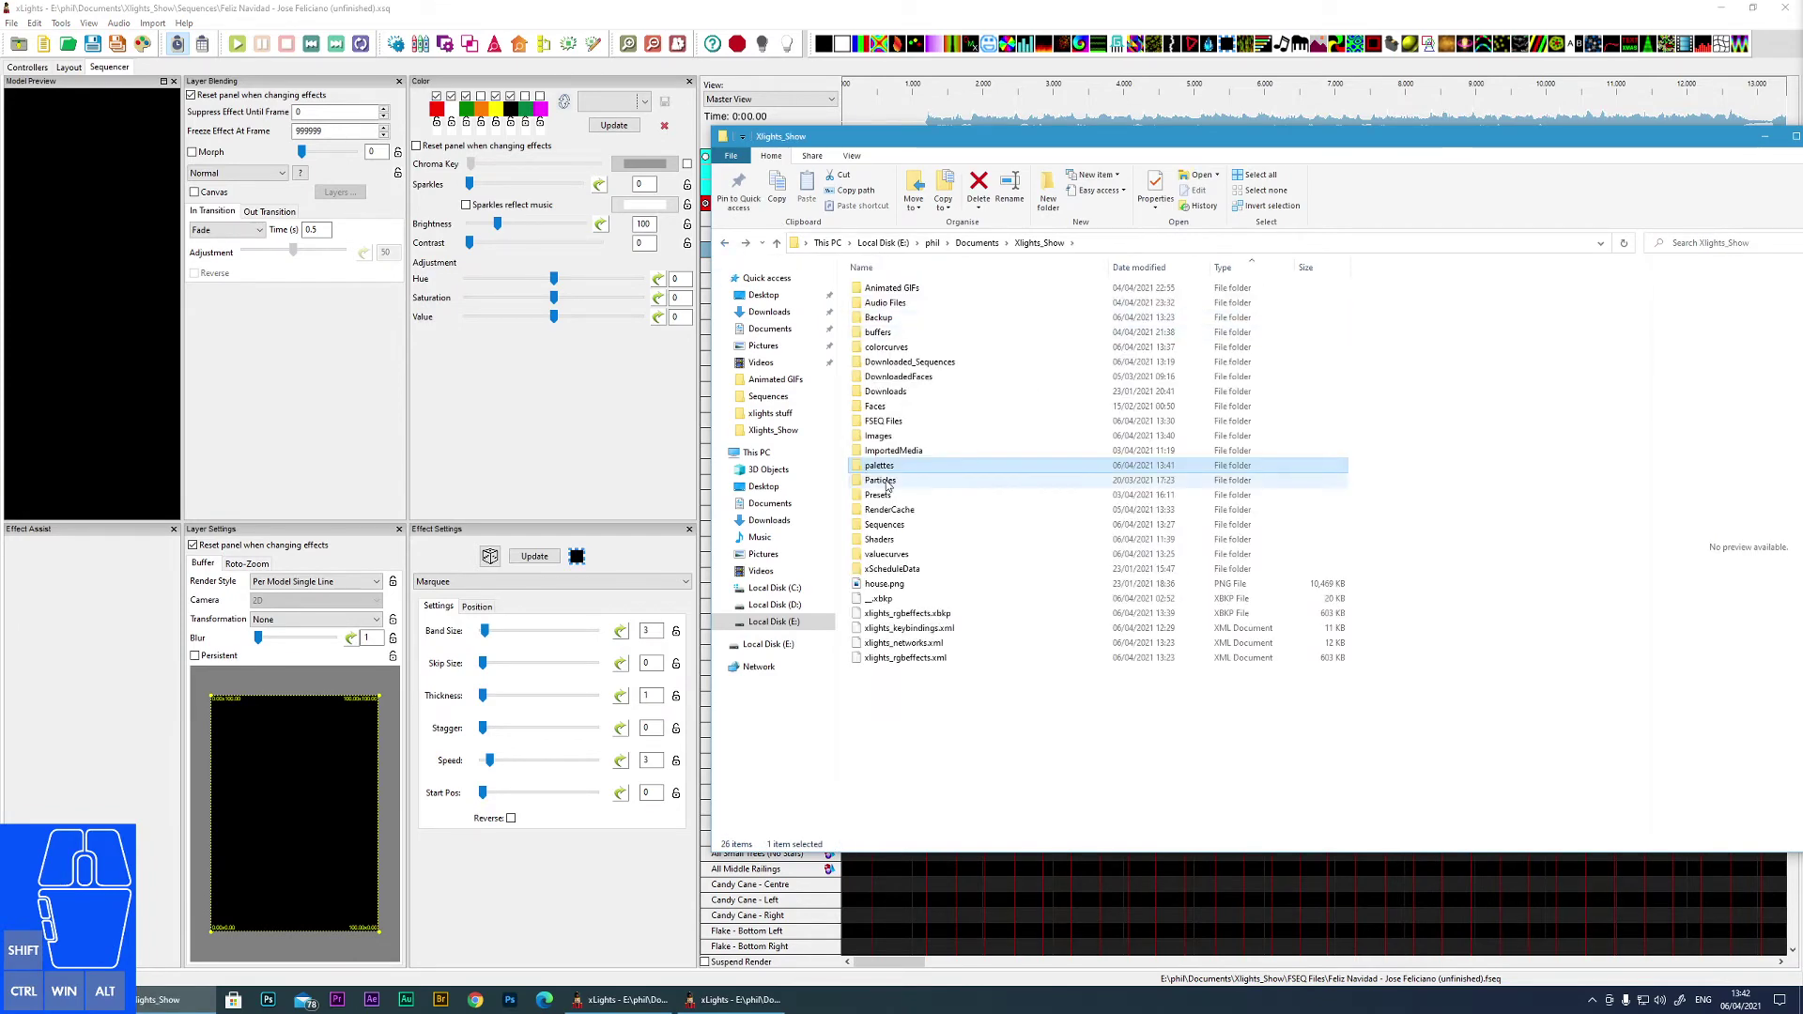
left_click(889, 483)
double_click(889, 483)
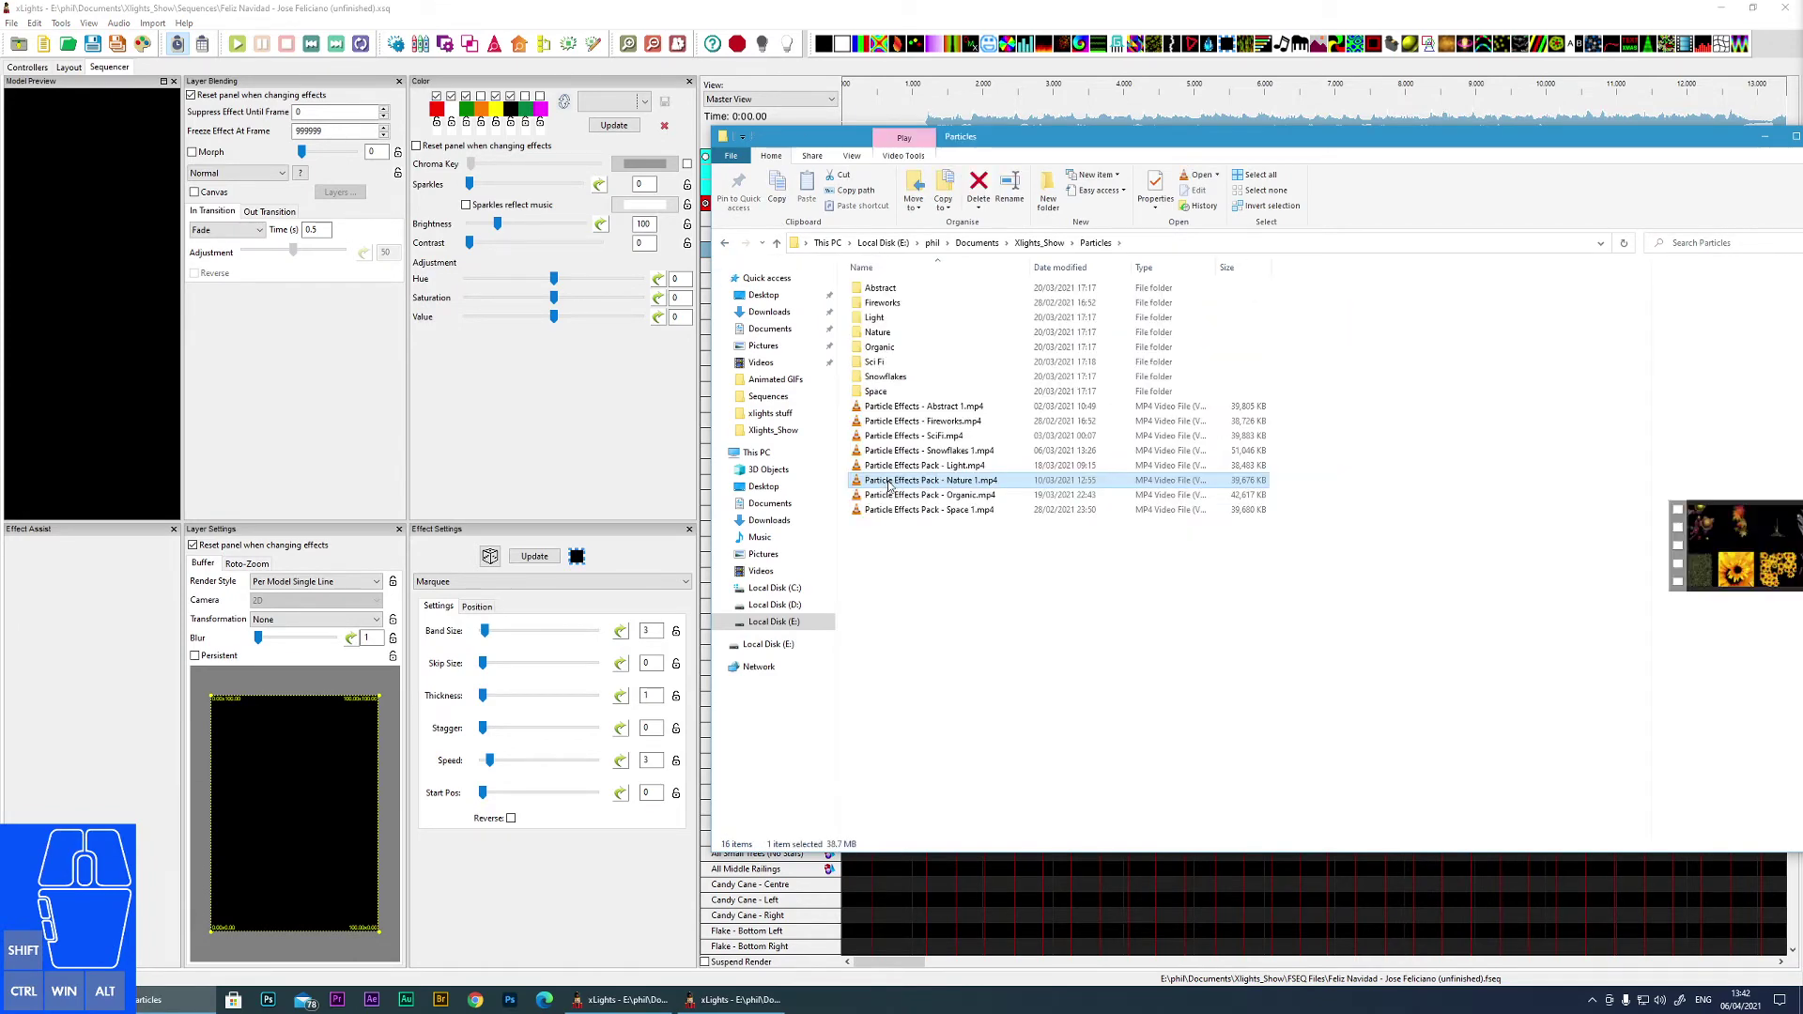
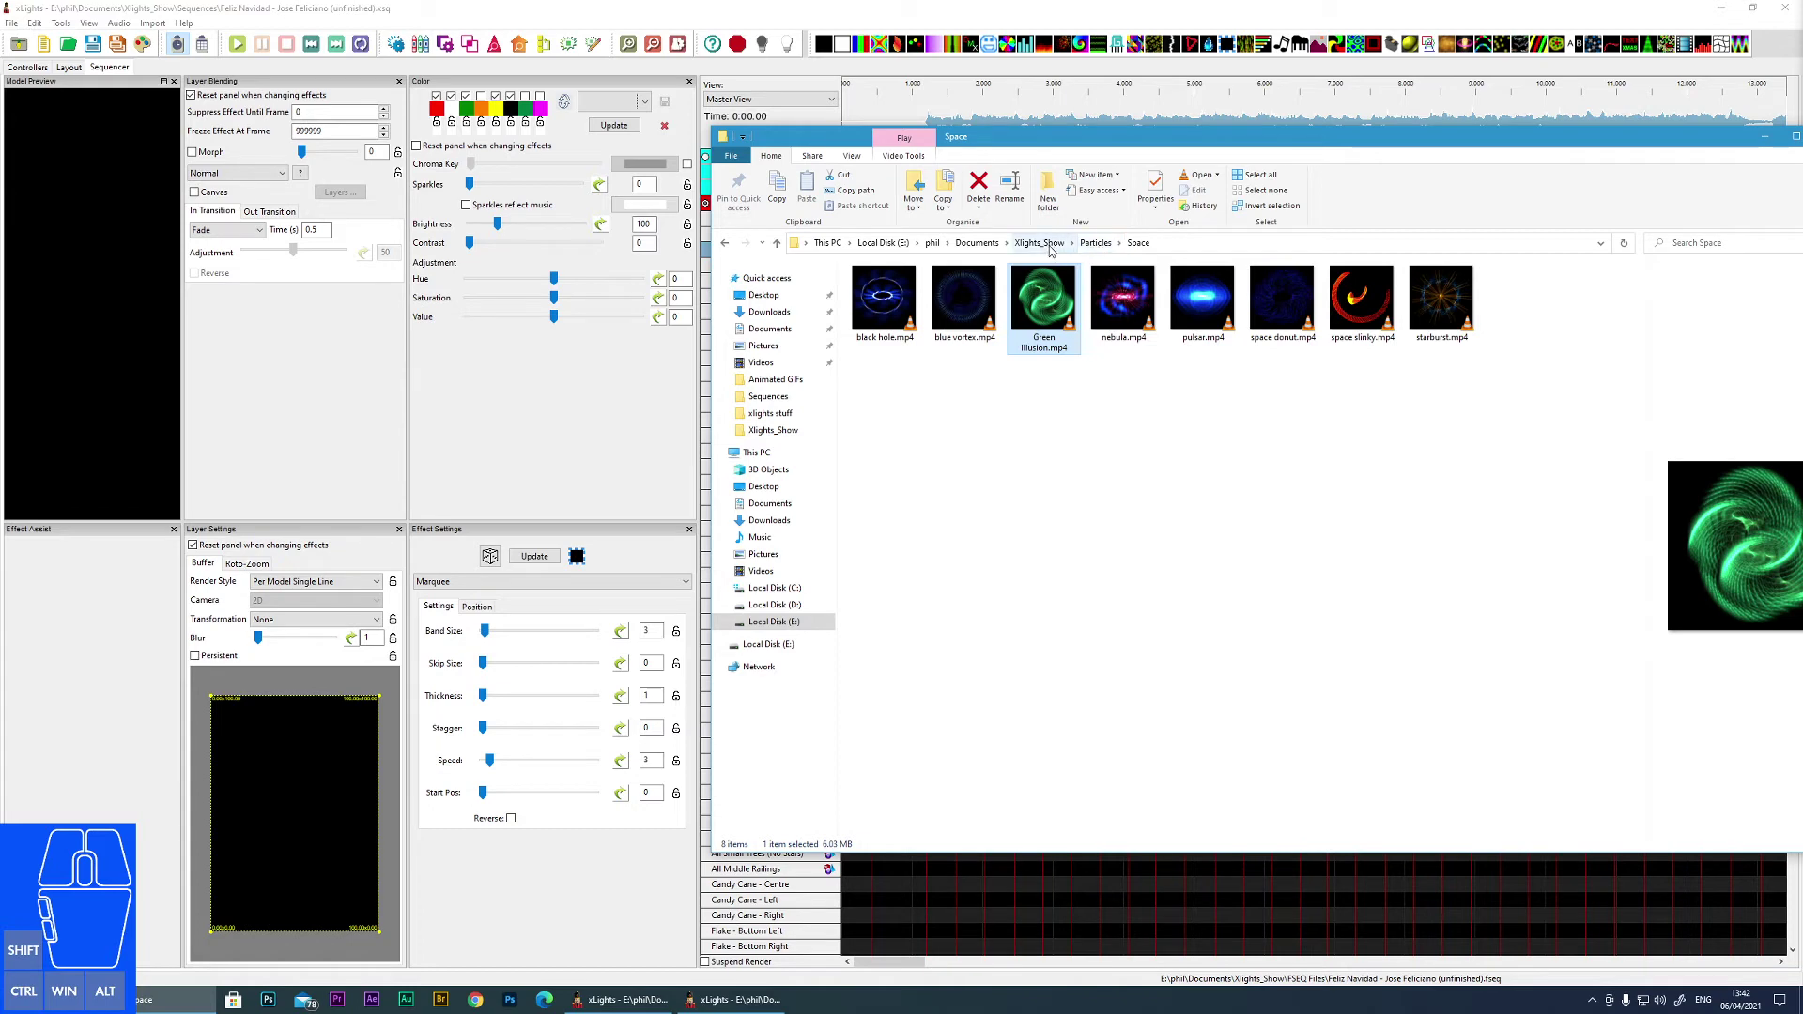
left_click(1055, 248)
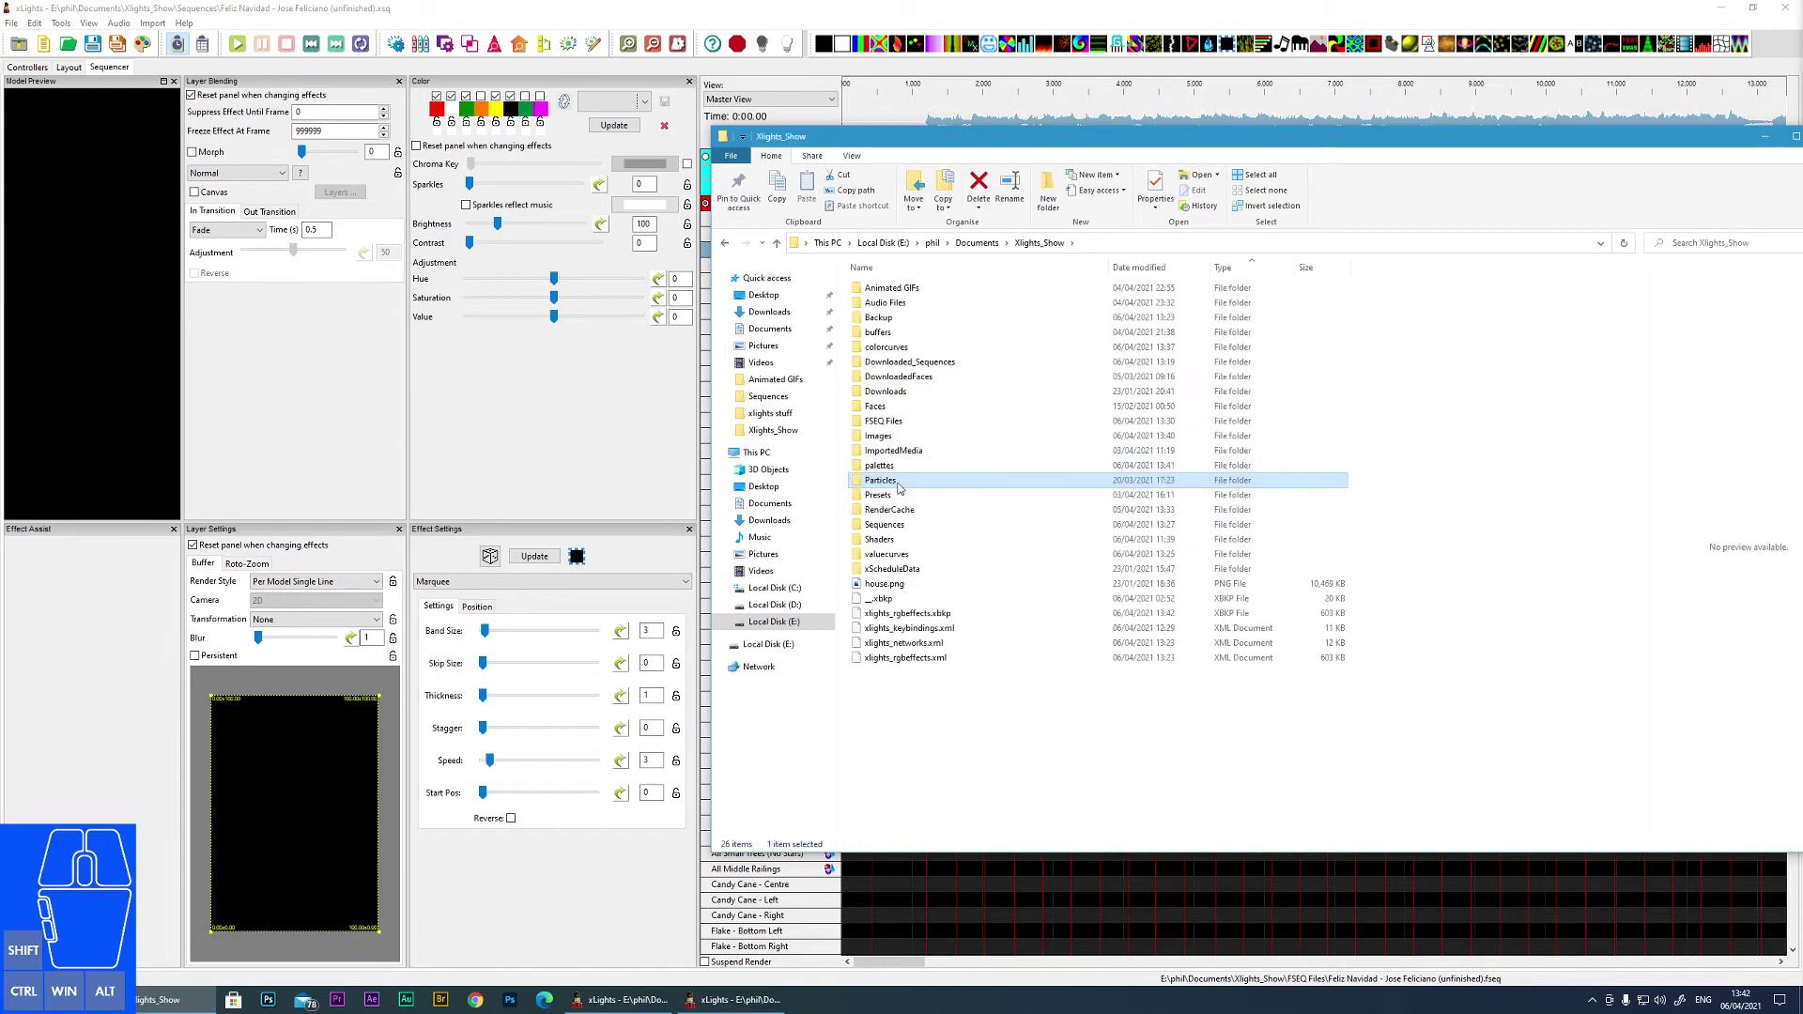
double_click(882, 499)
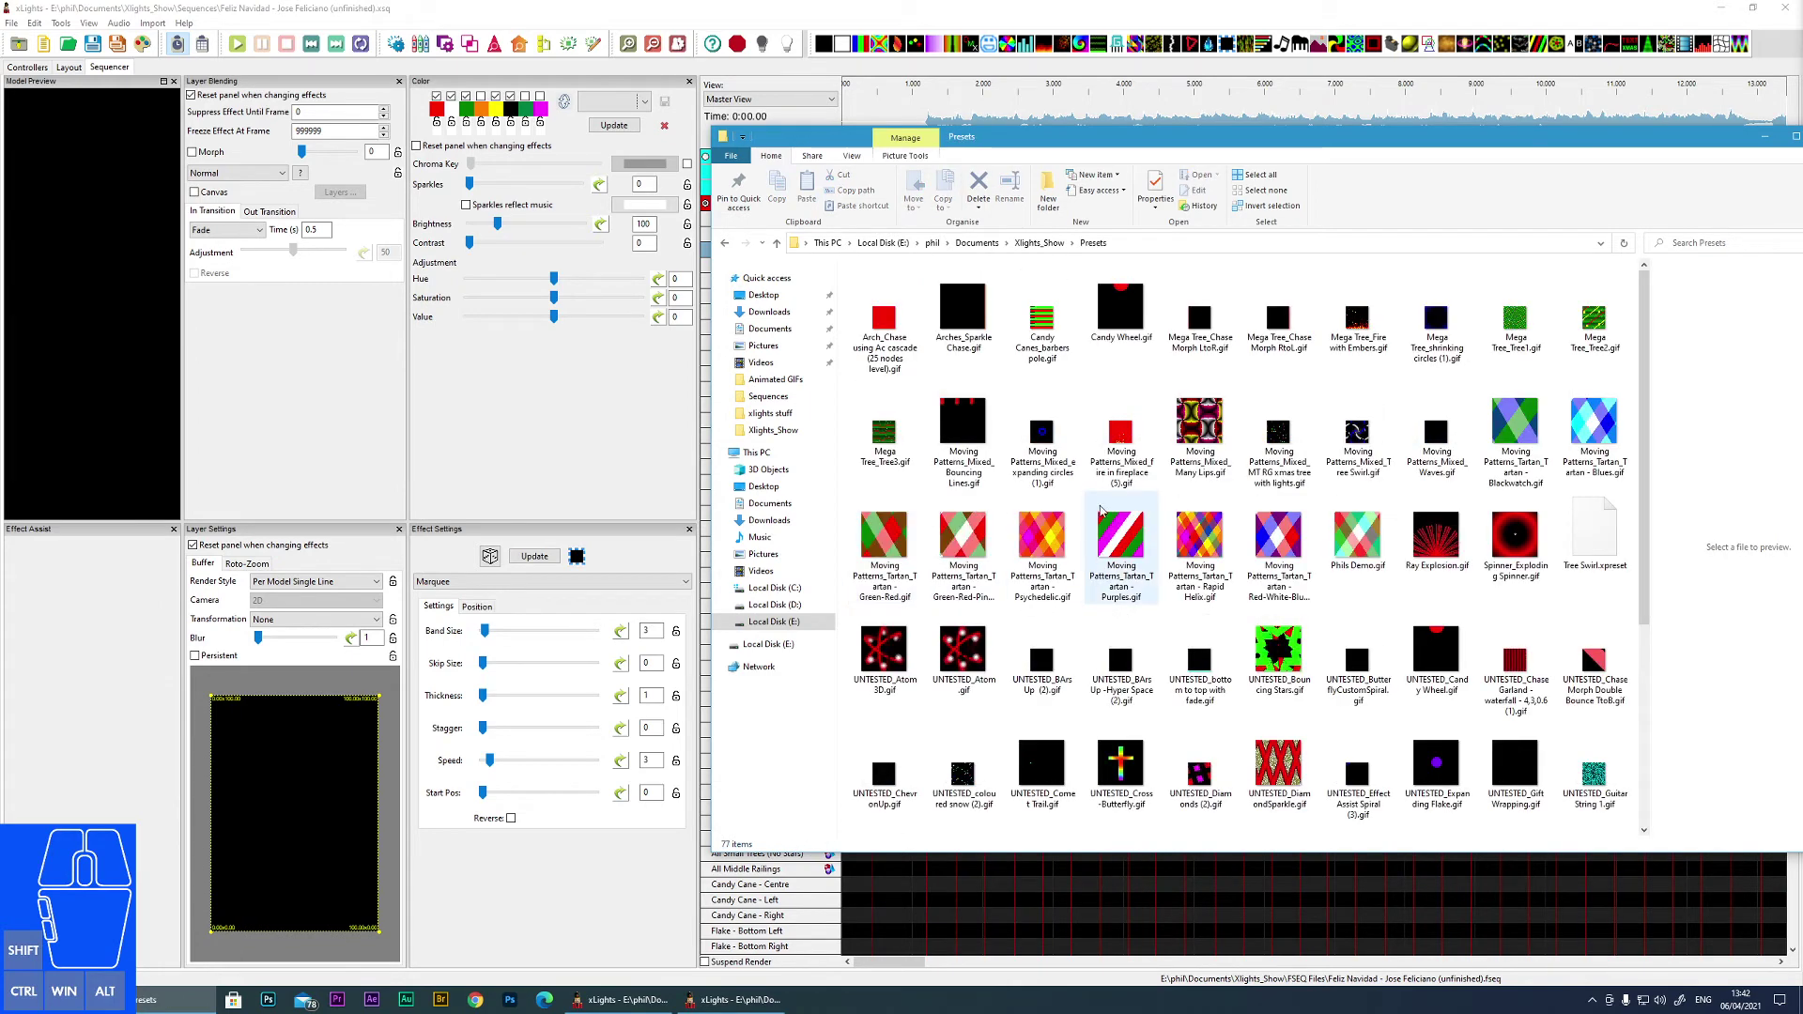
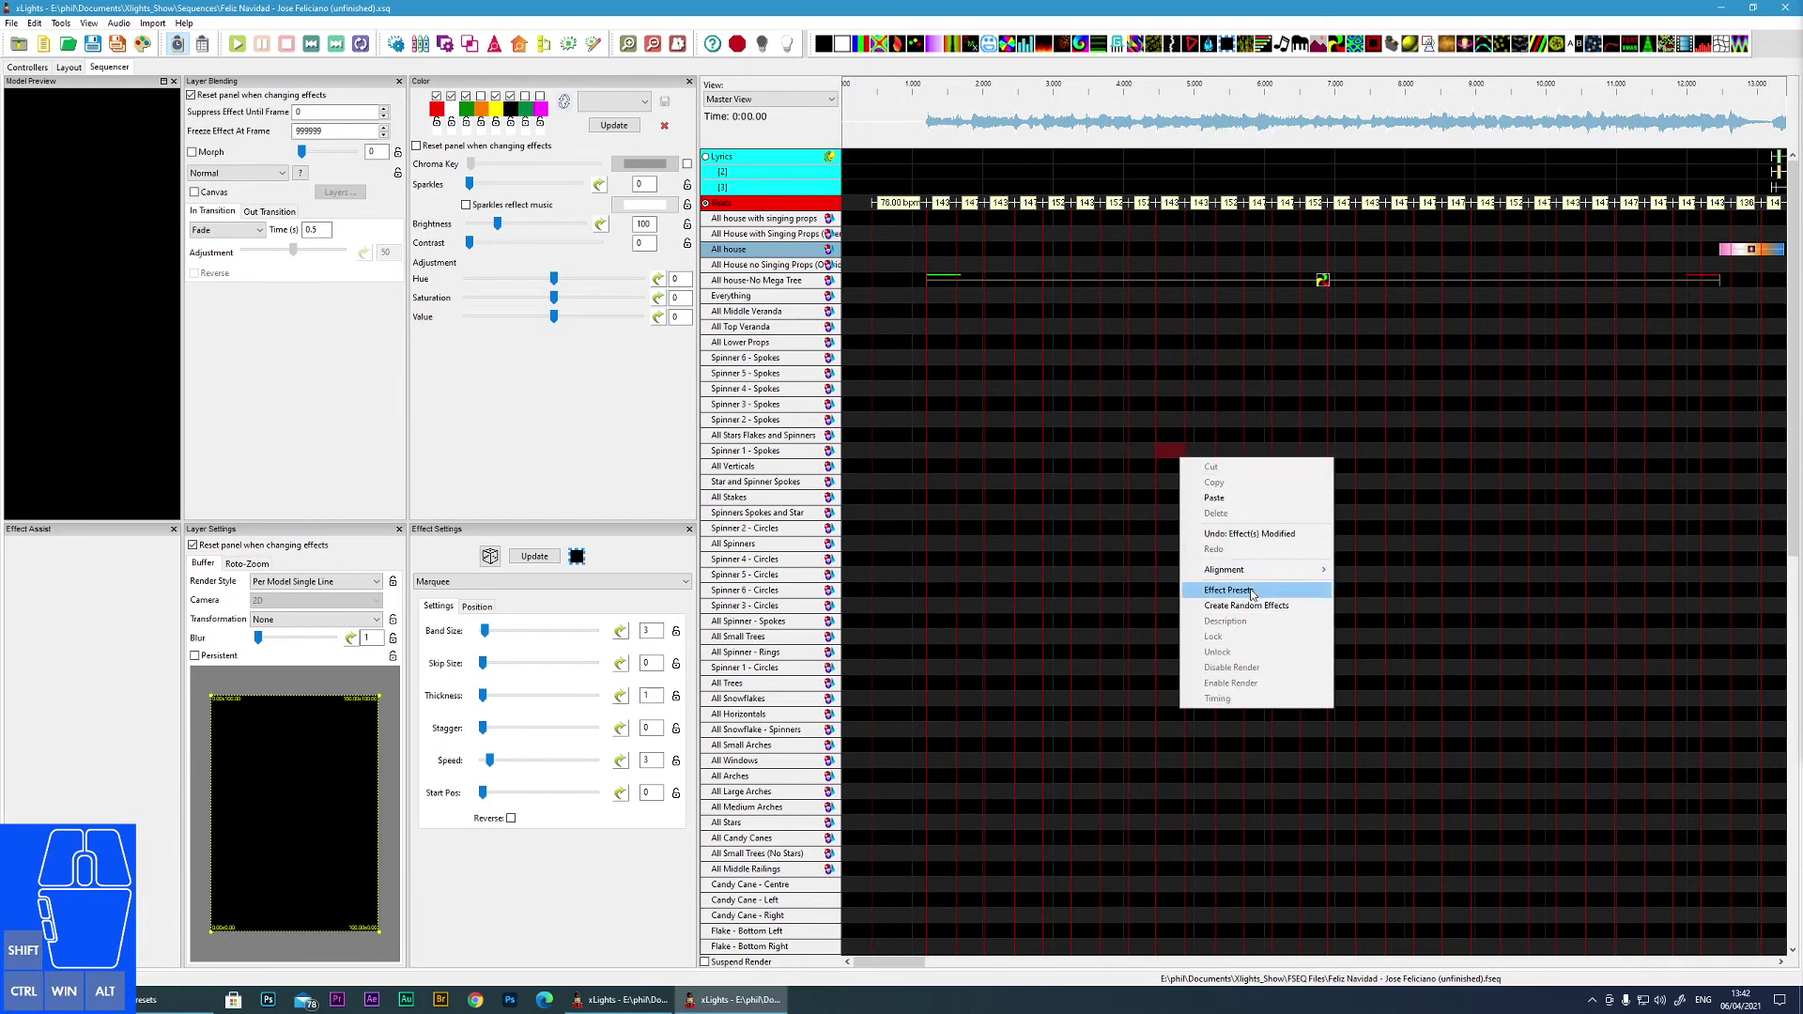
left_click(1225, 593)
left_click(1102, 312)
left_click(1106, 361)
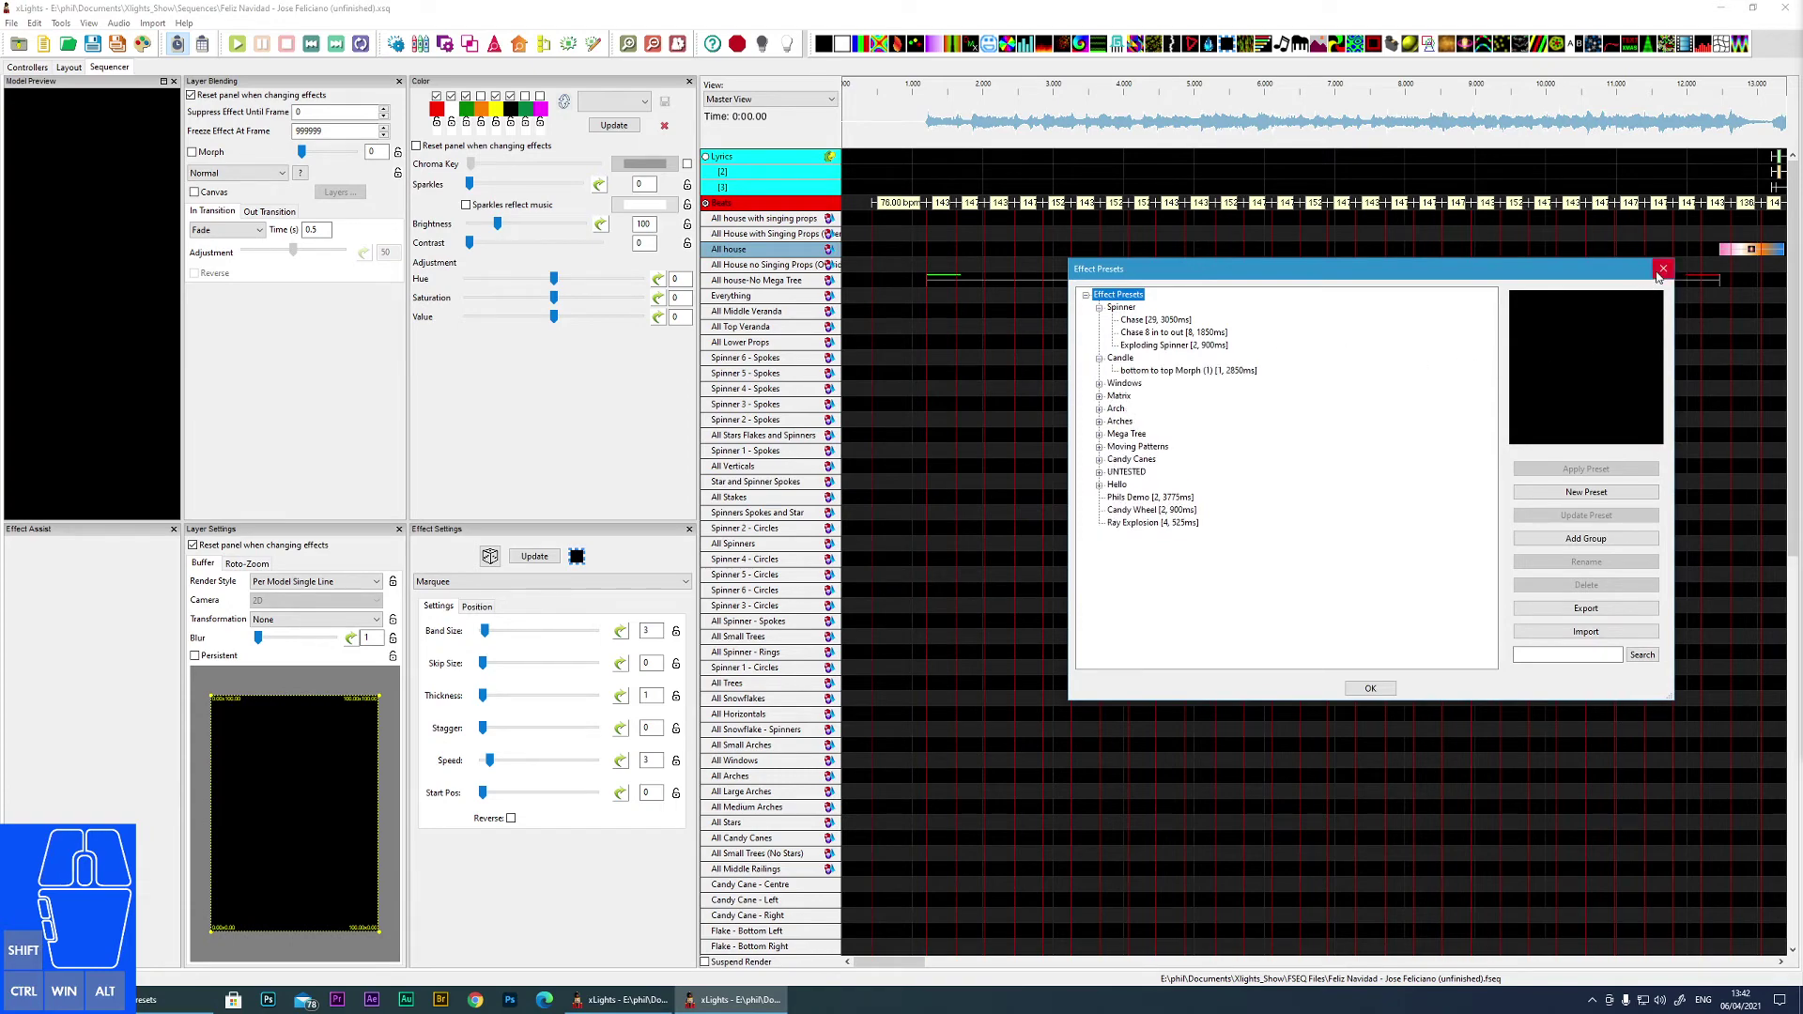
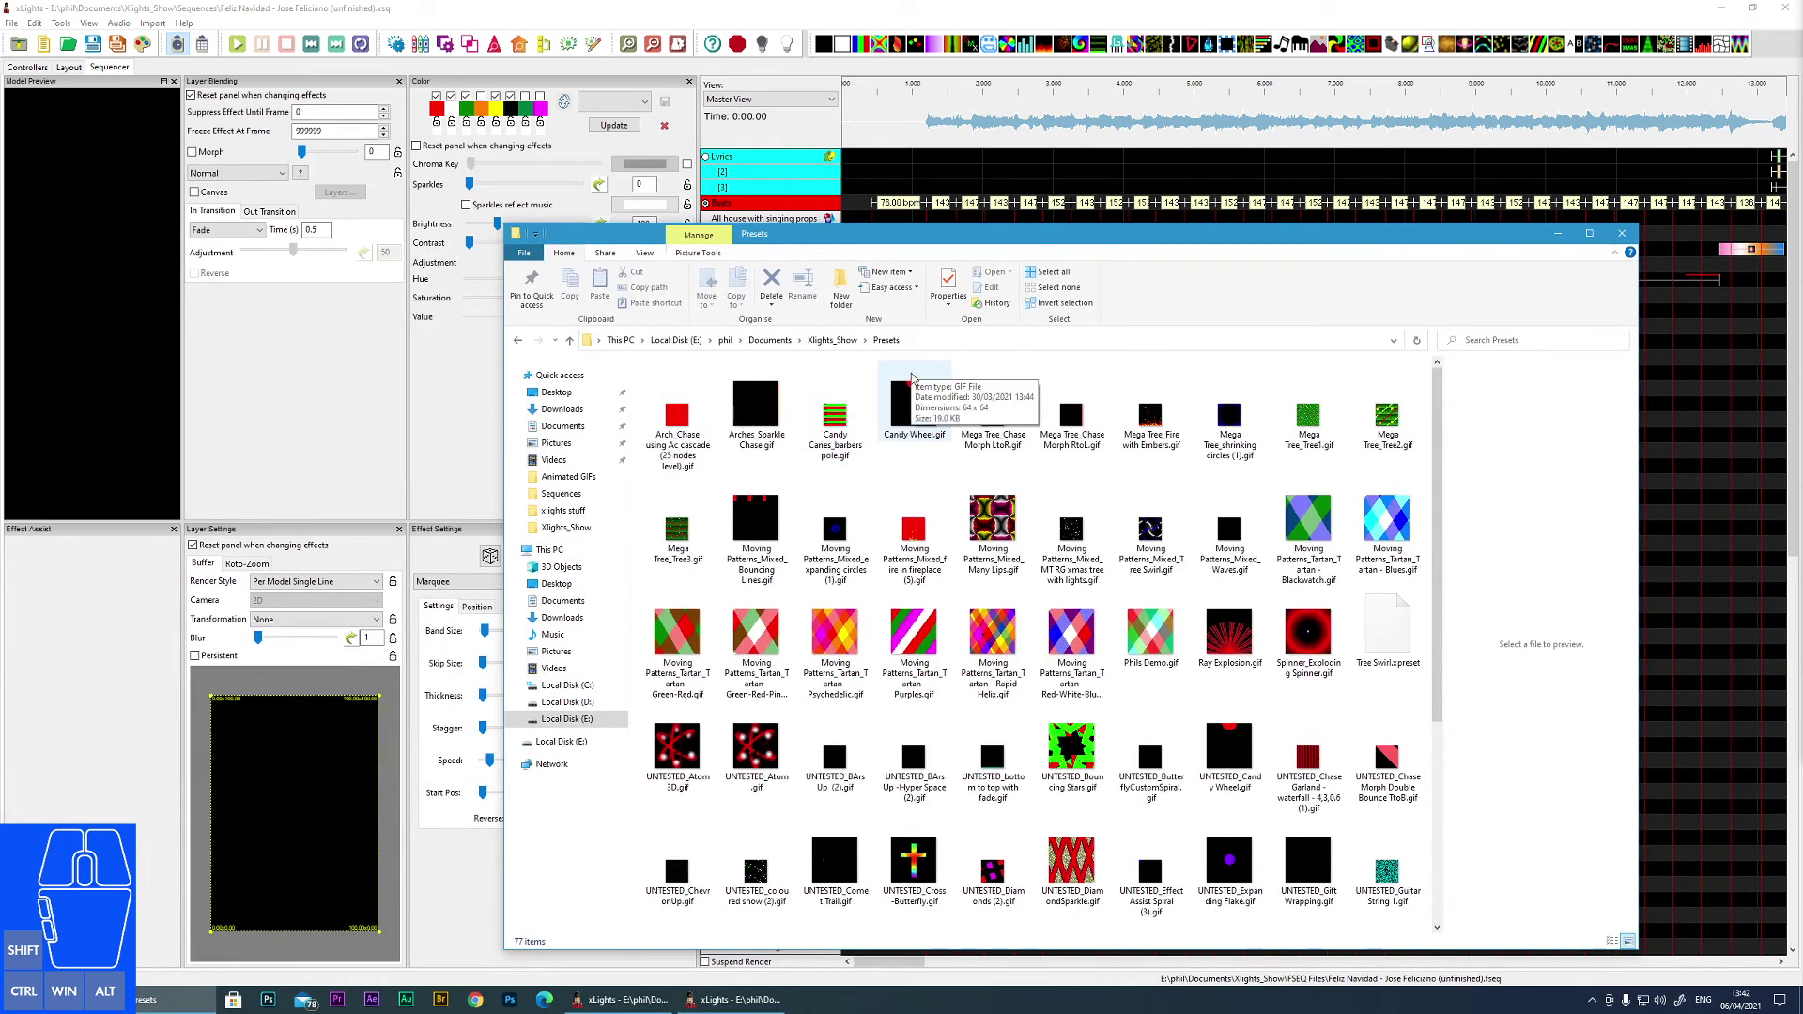
left_click(848, 347)
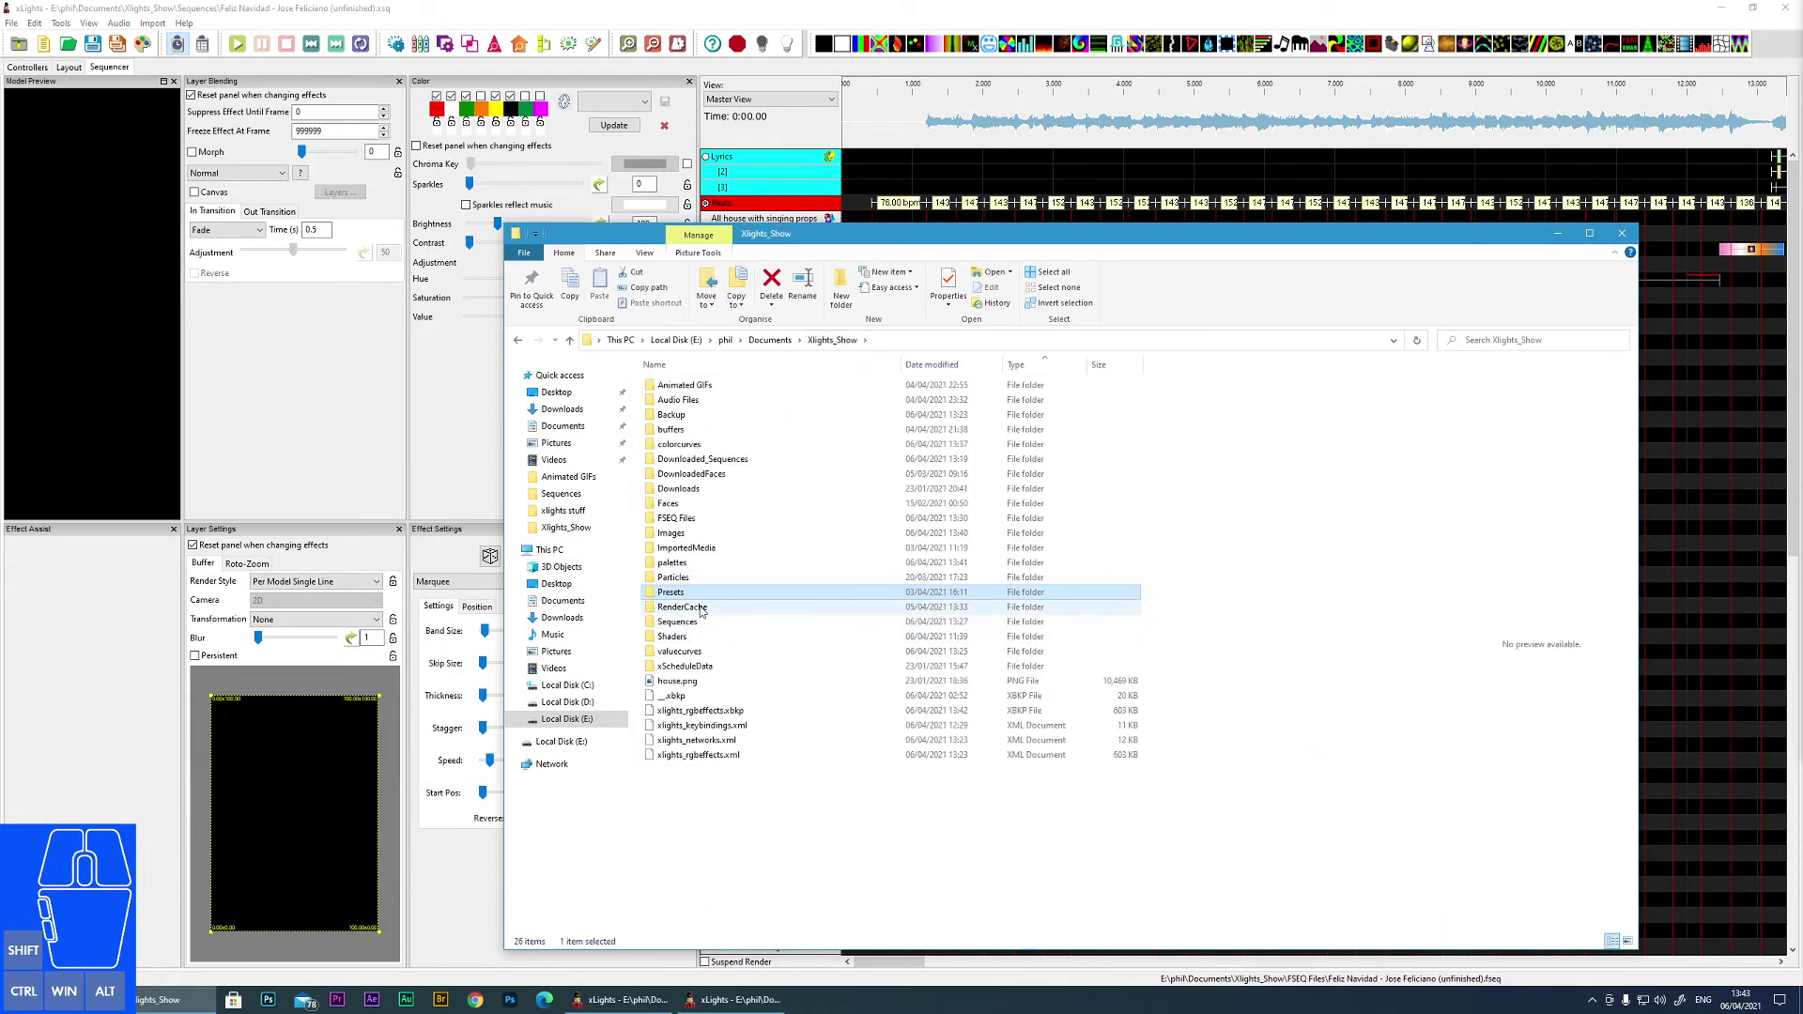
double_click(703, 612)
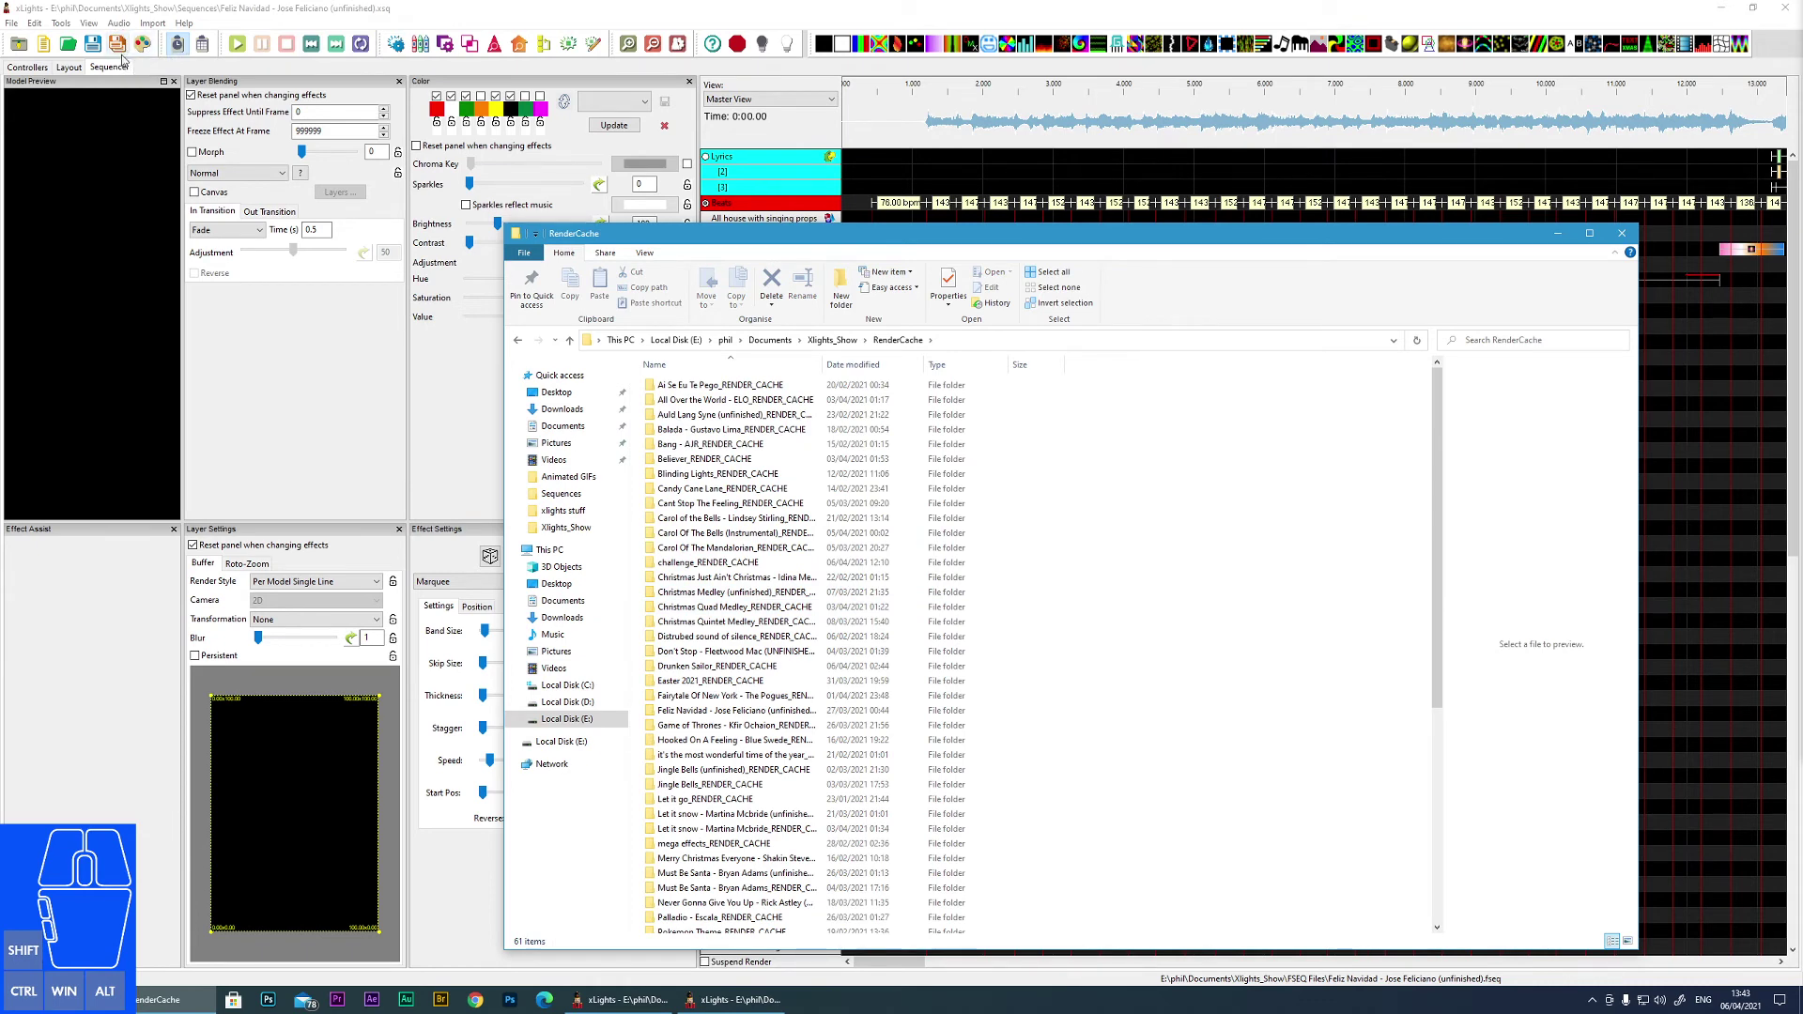
scroll("down", 3)
scroll("up", 3)
left_click(883, 342)
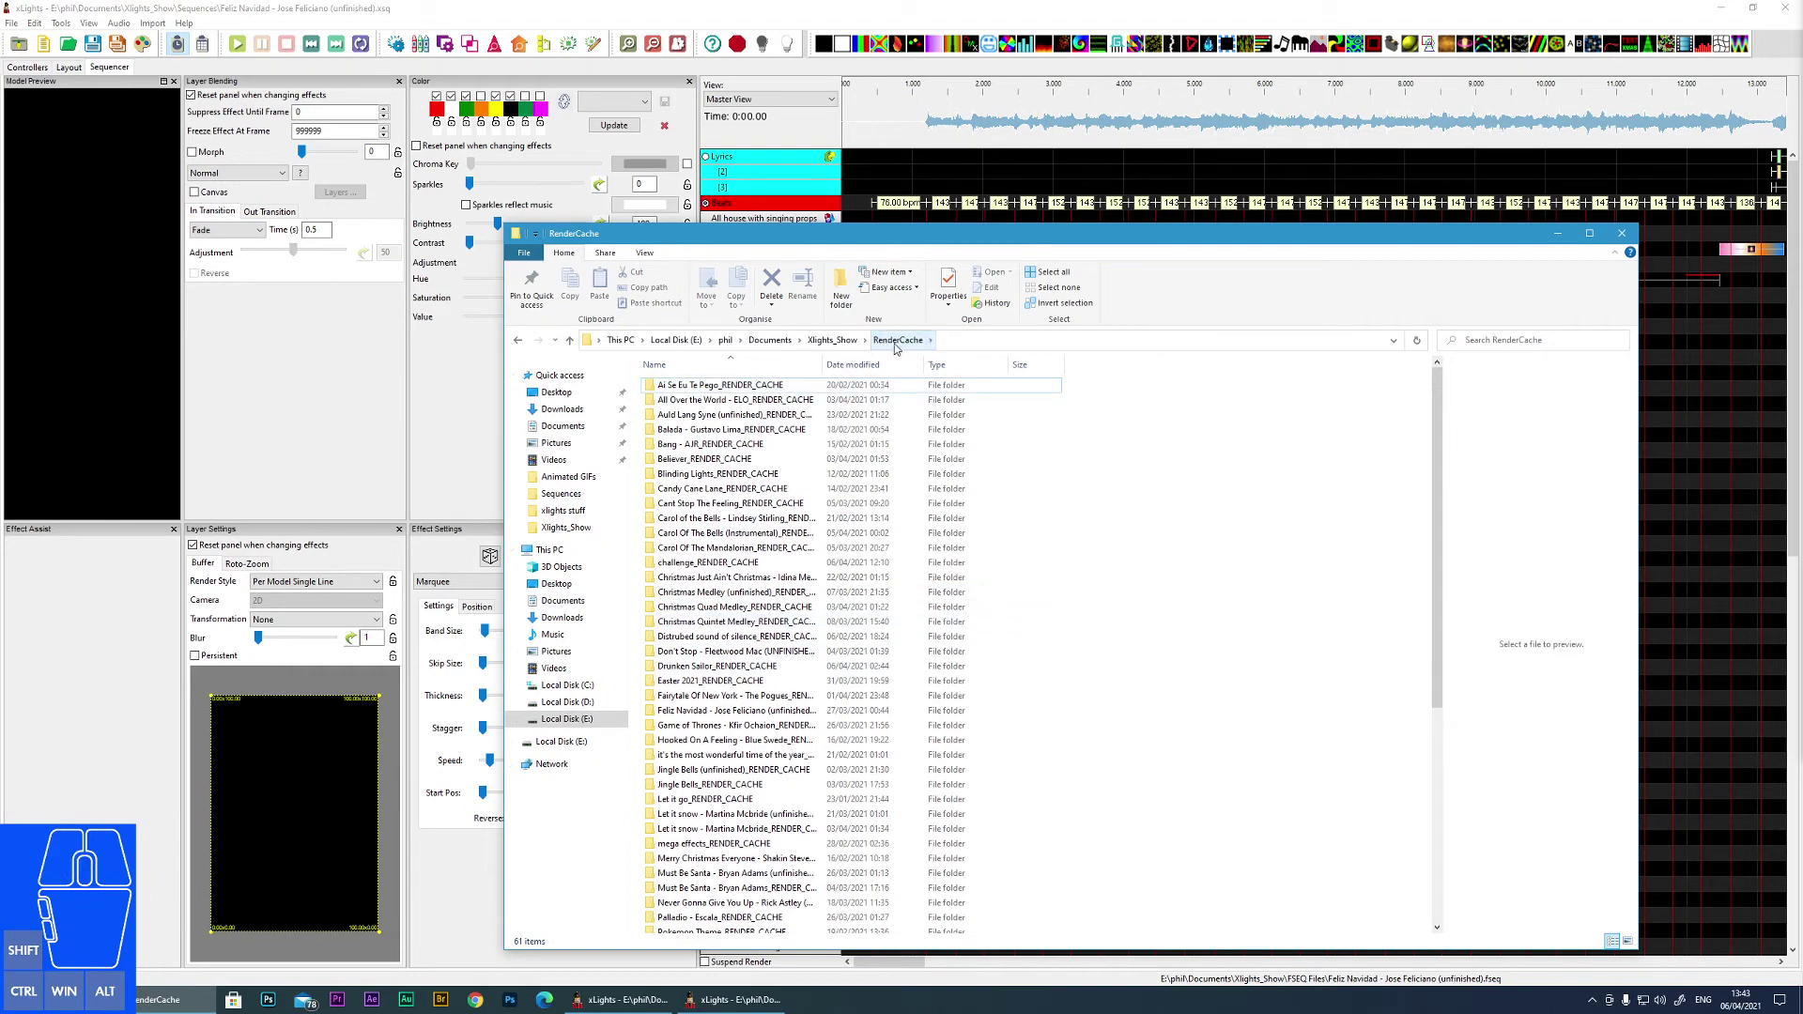
double_click(748, 393)
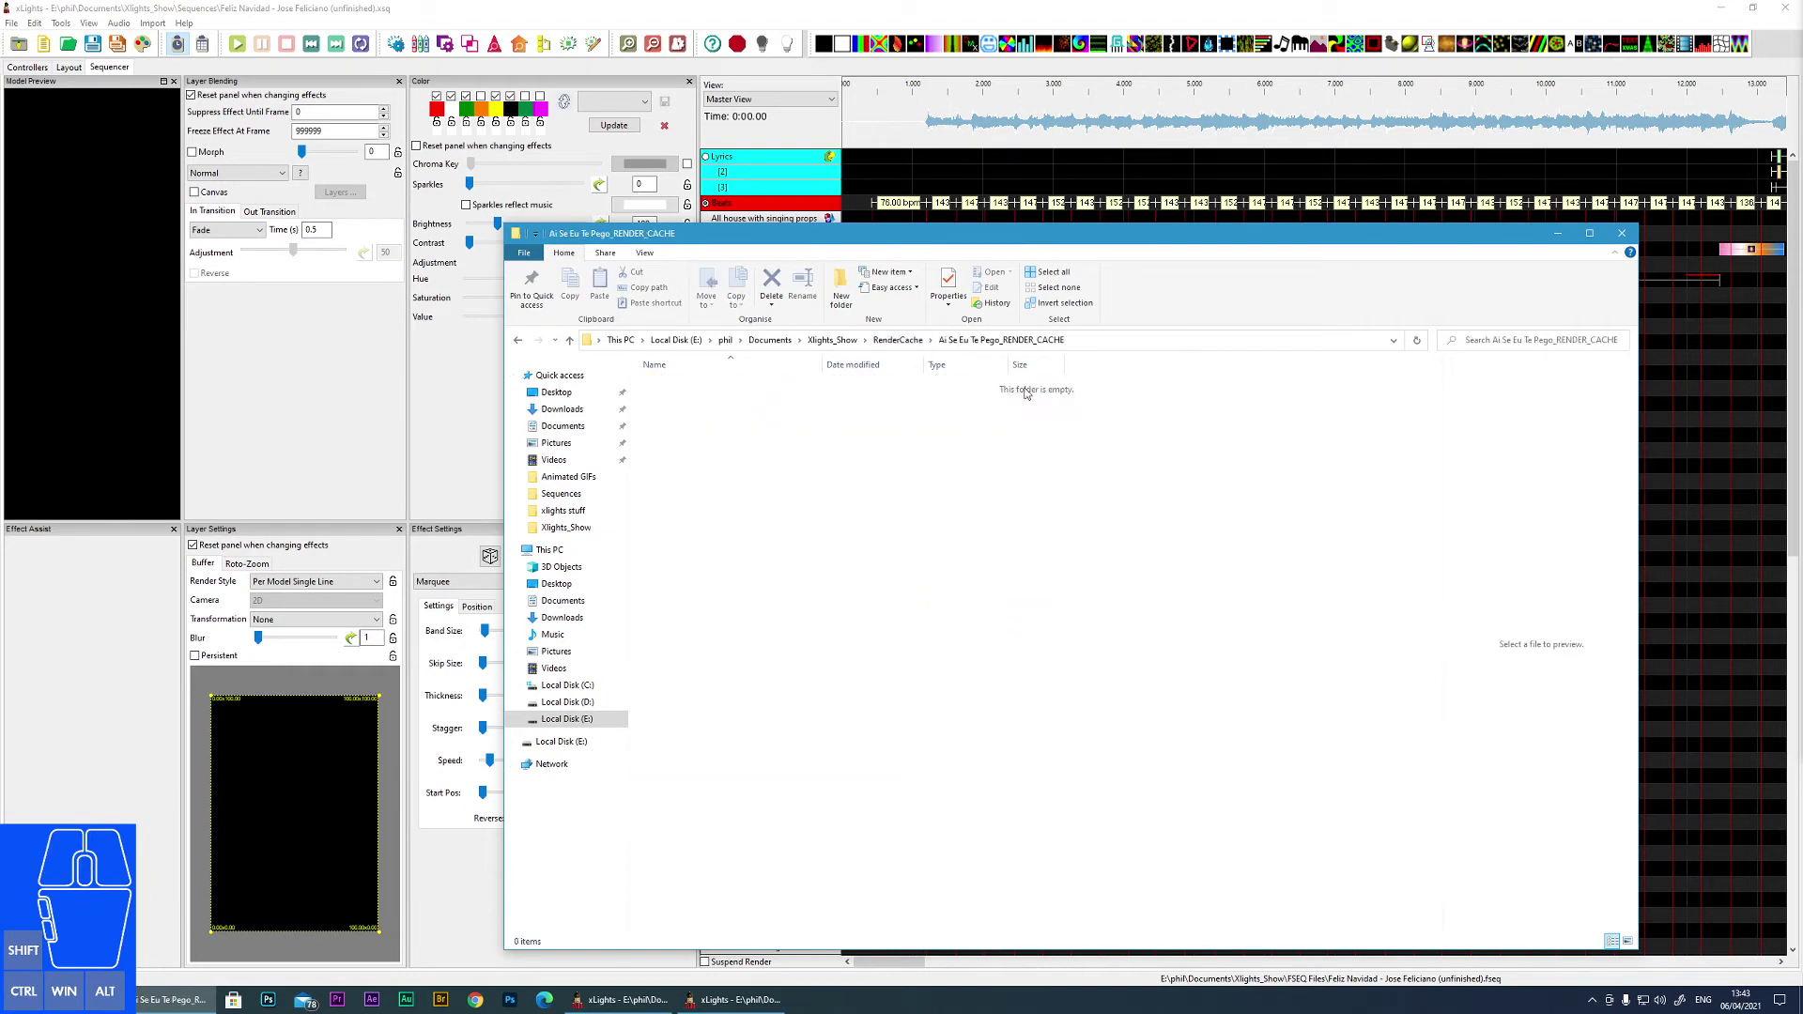
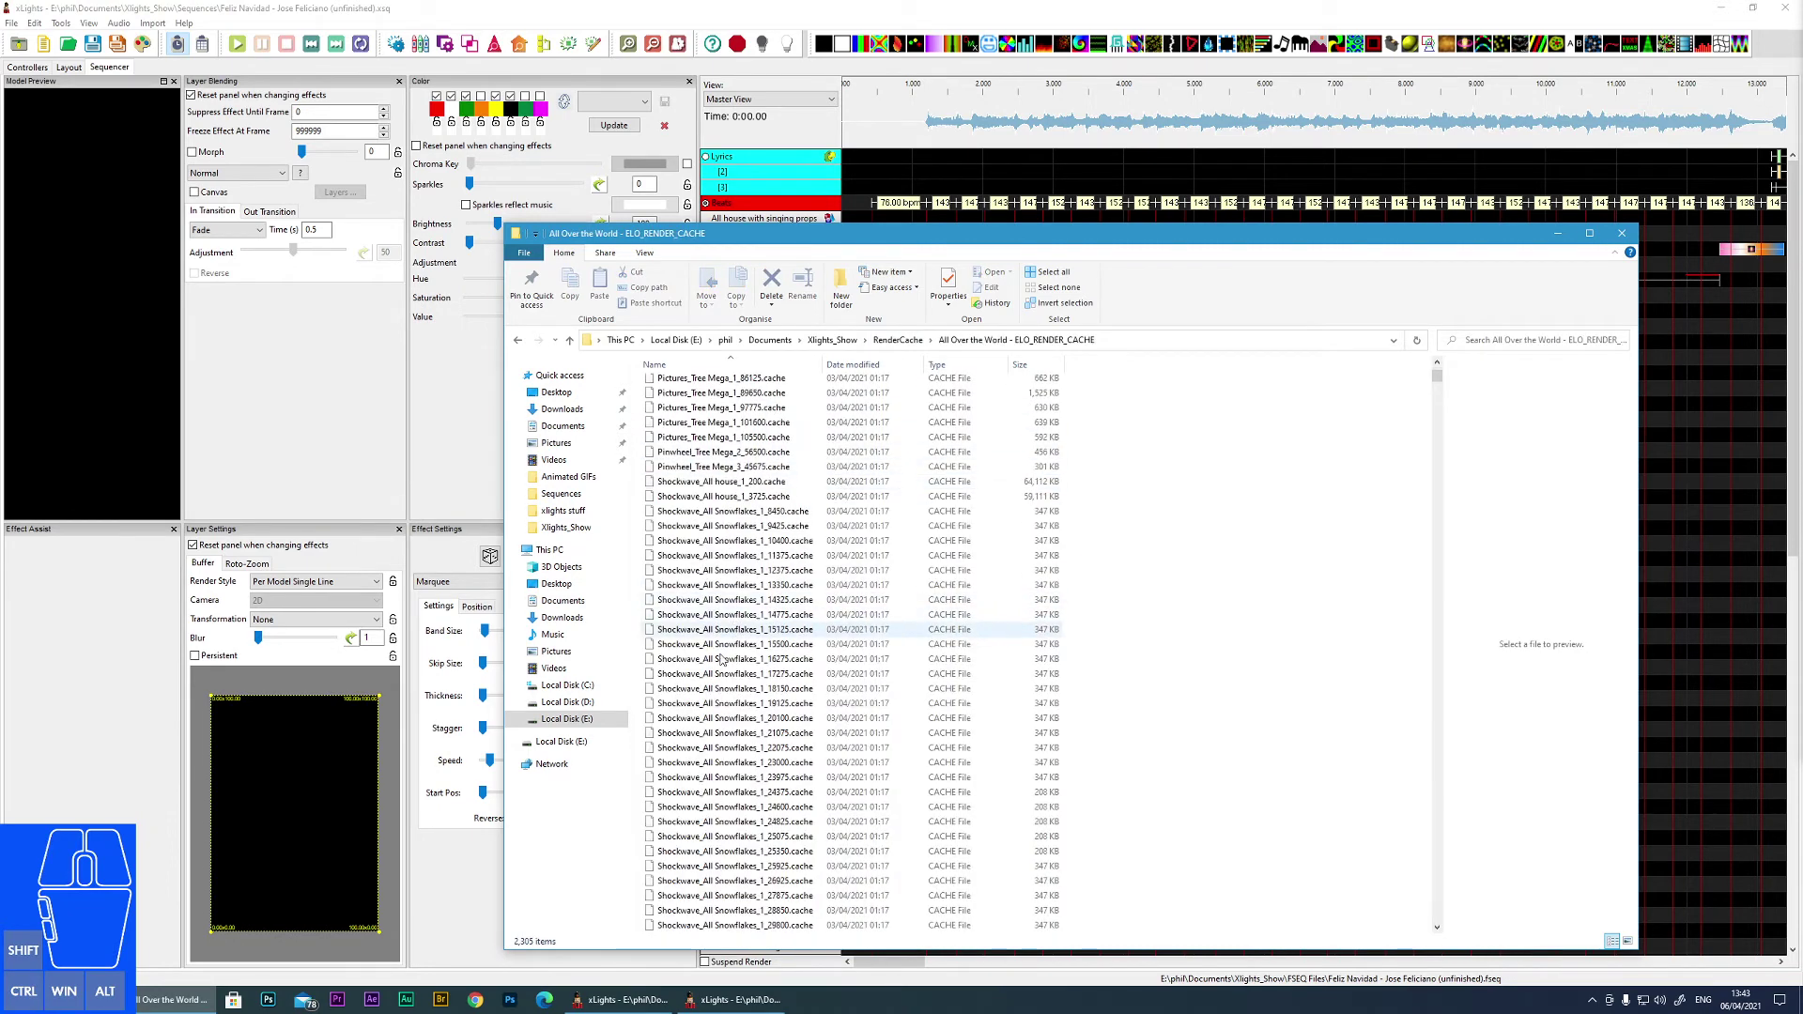
scroll("down", 3)
left_click_drag(717, 691, 741, 568)
scroll("down", 3)
middle_click(734, 579)
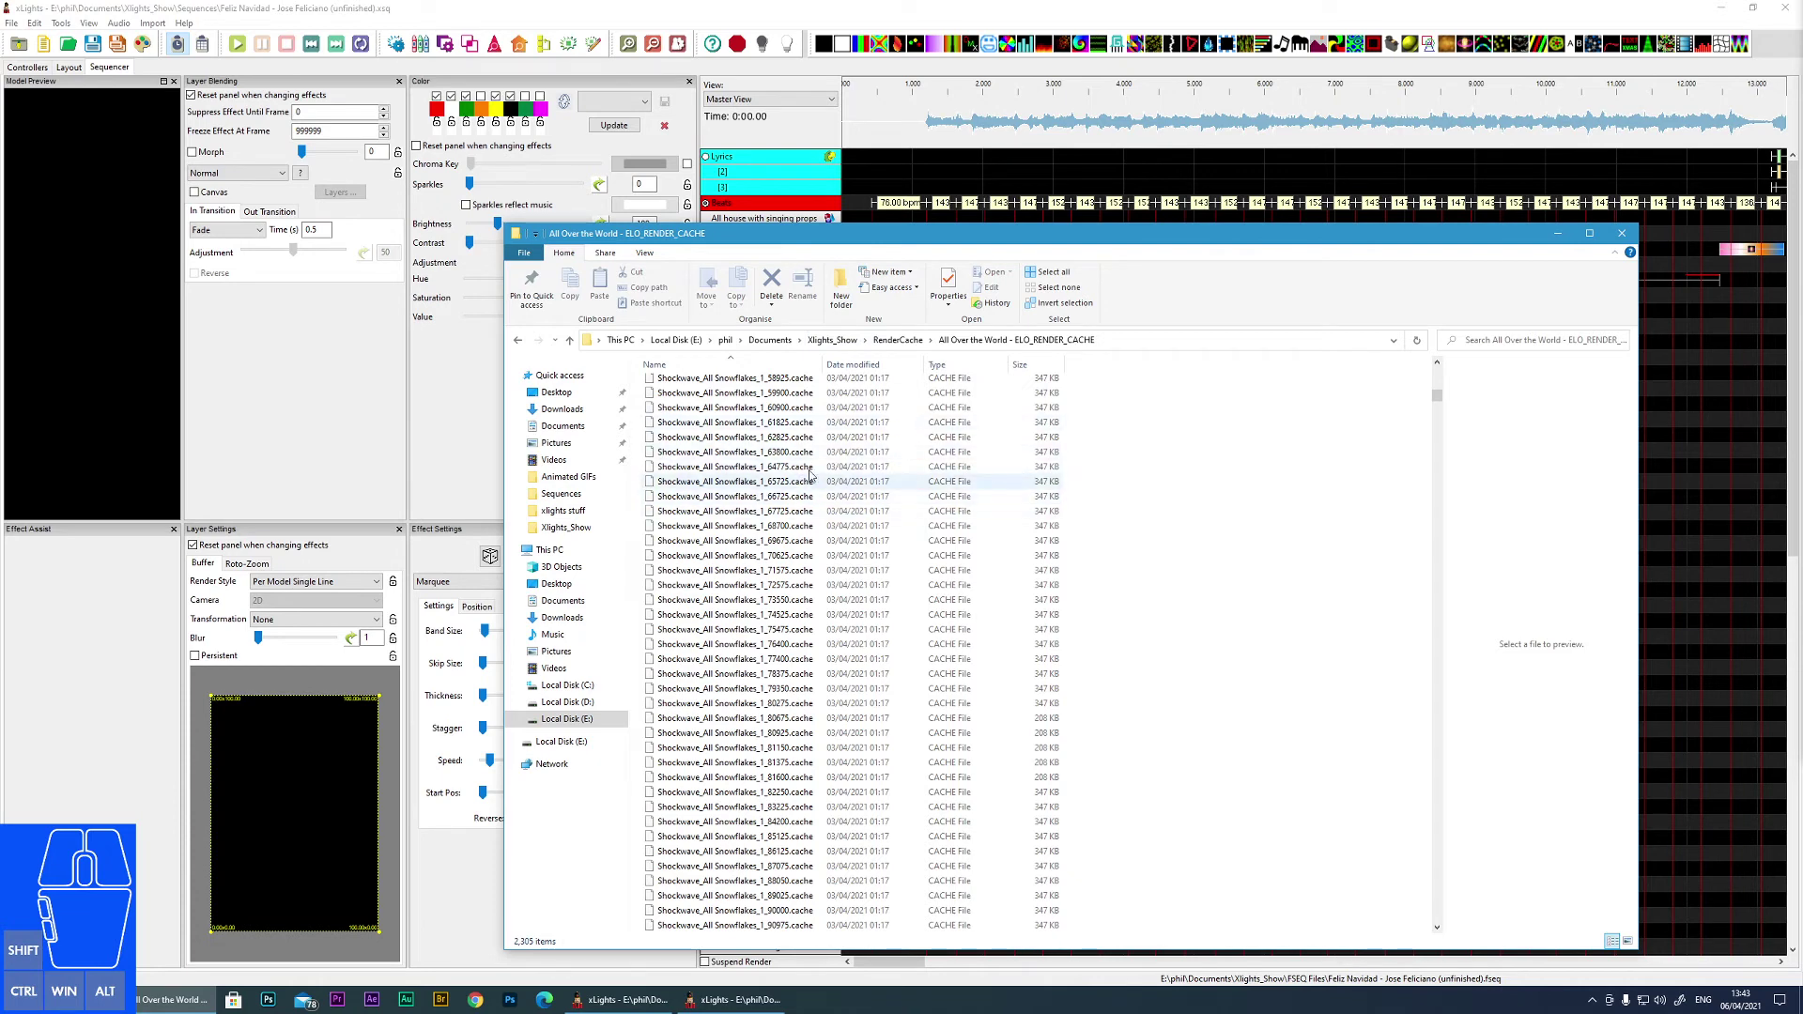
left_click(838, 342)
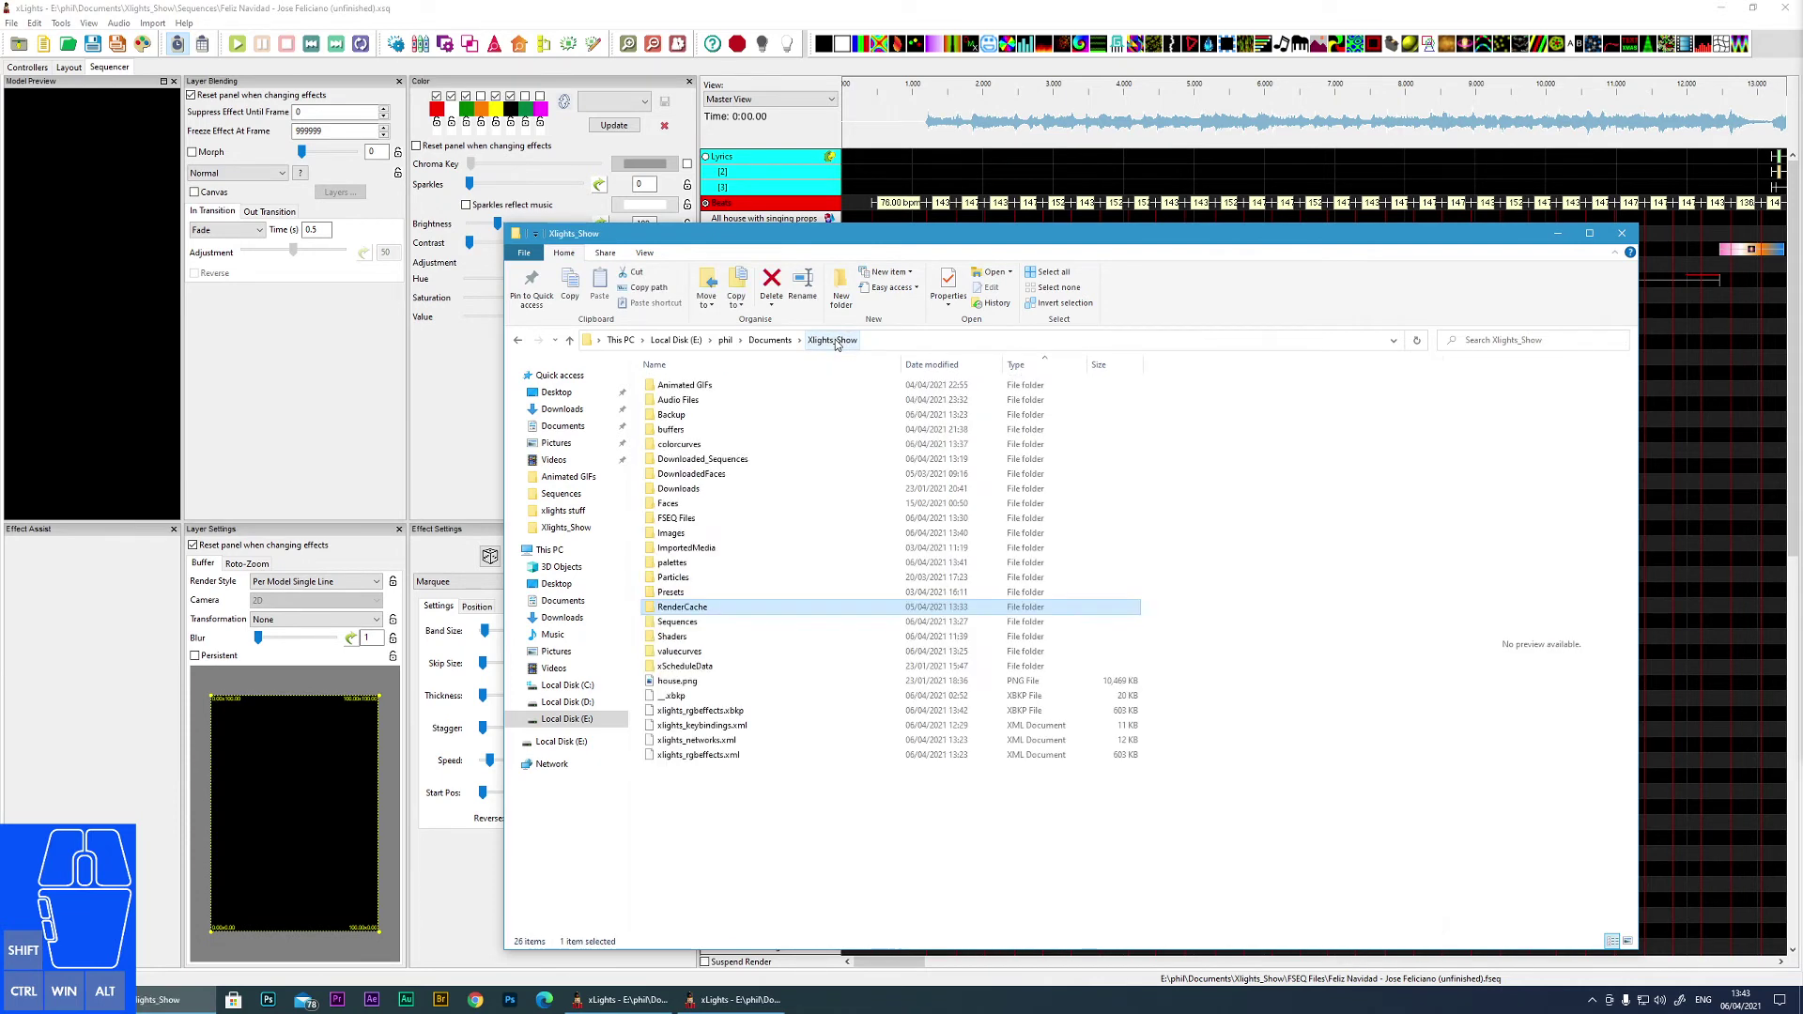
- Select the Yodelling .xsq beside its backup in Sequences and return to Xlights_Show
left_click(678, 625)
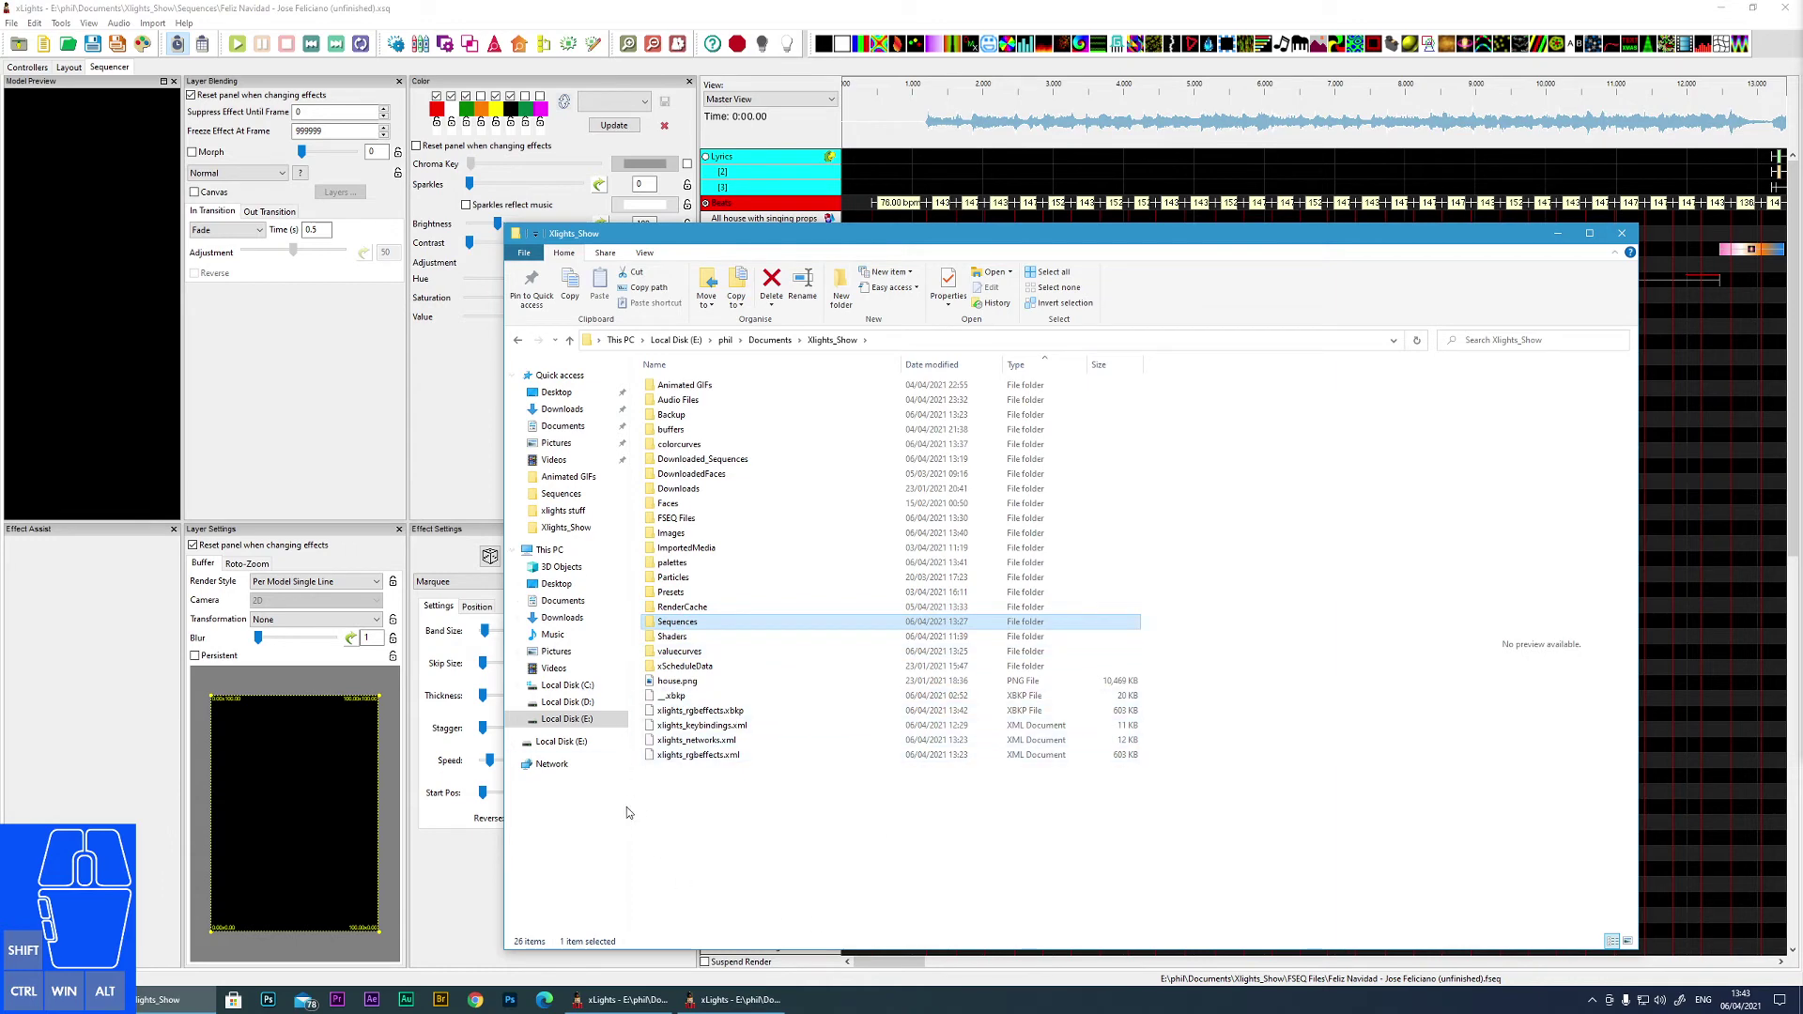
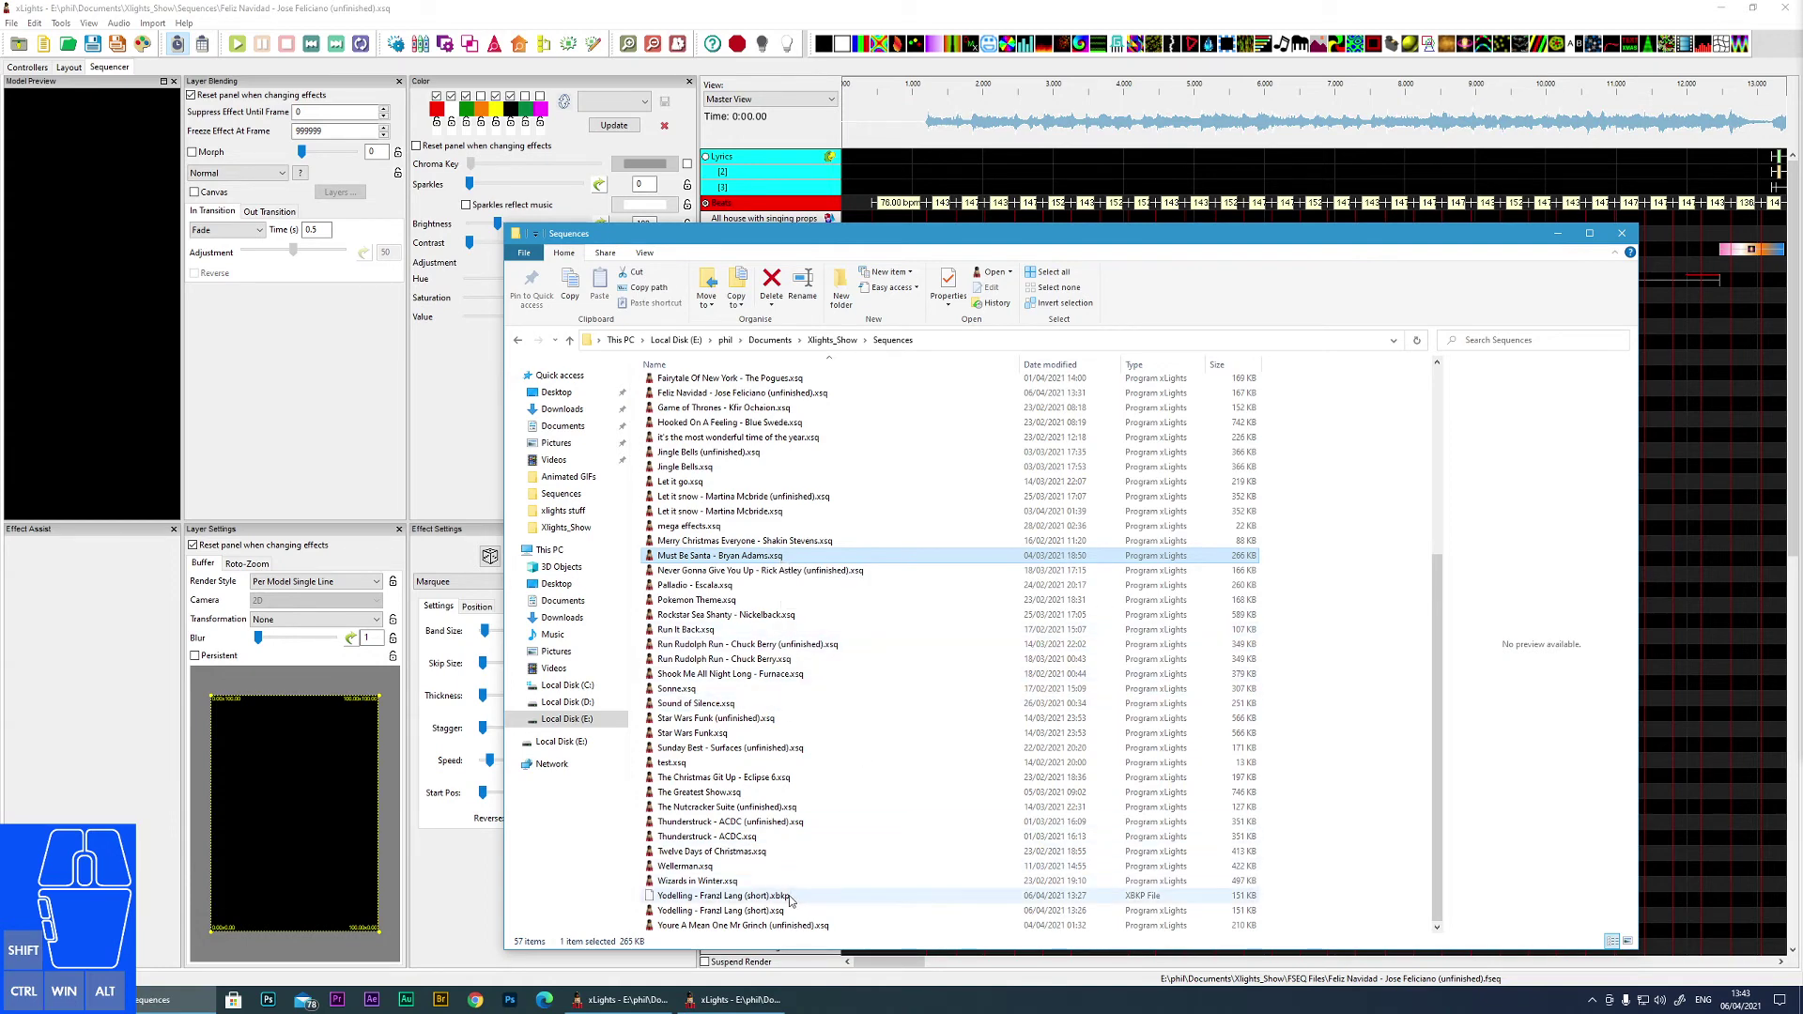
left_click(792, 898)
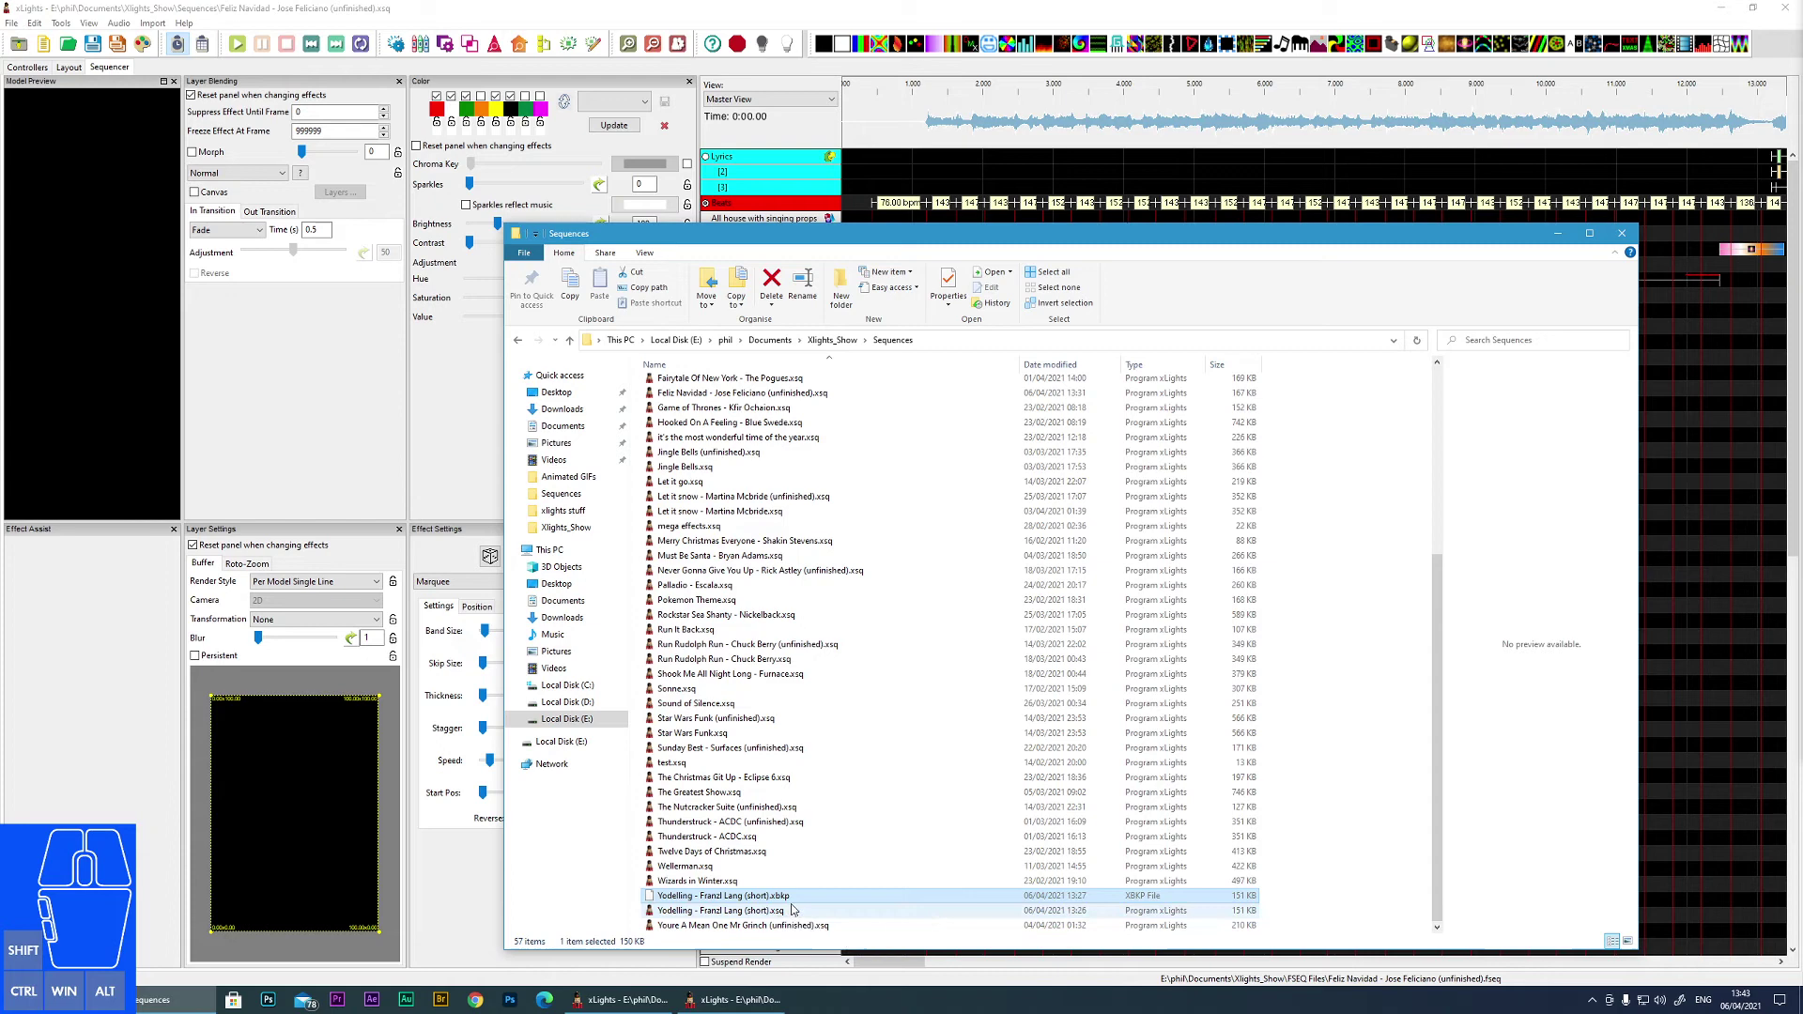
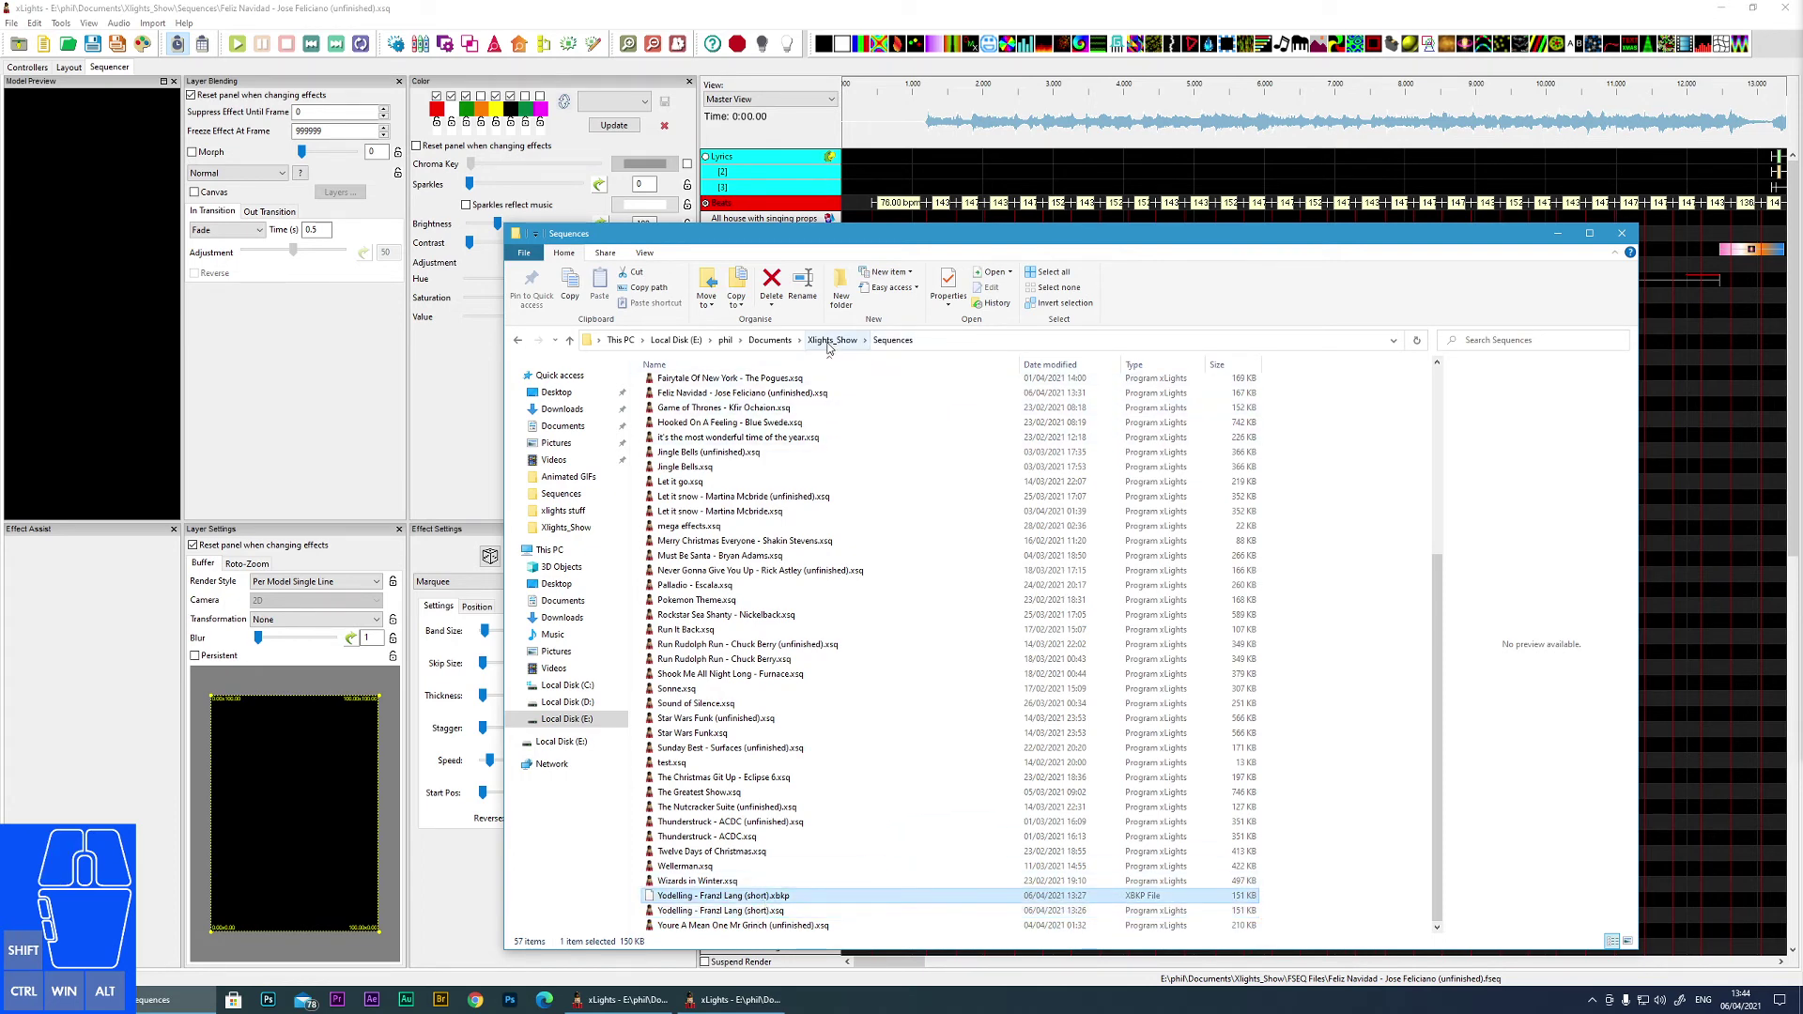
left_click(830, 345)
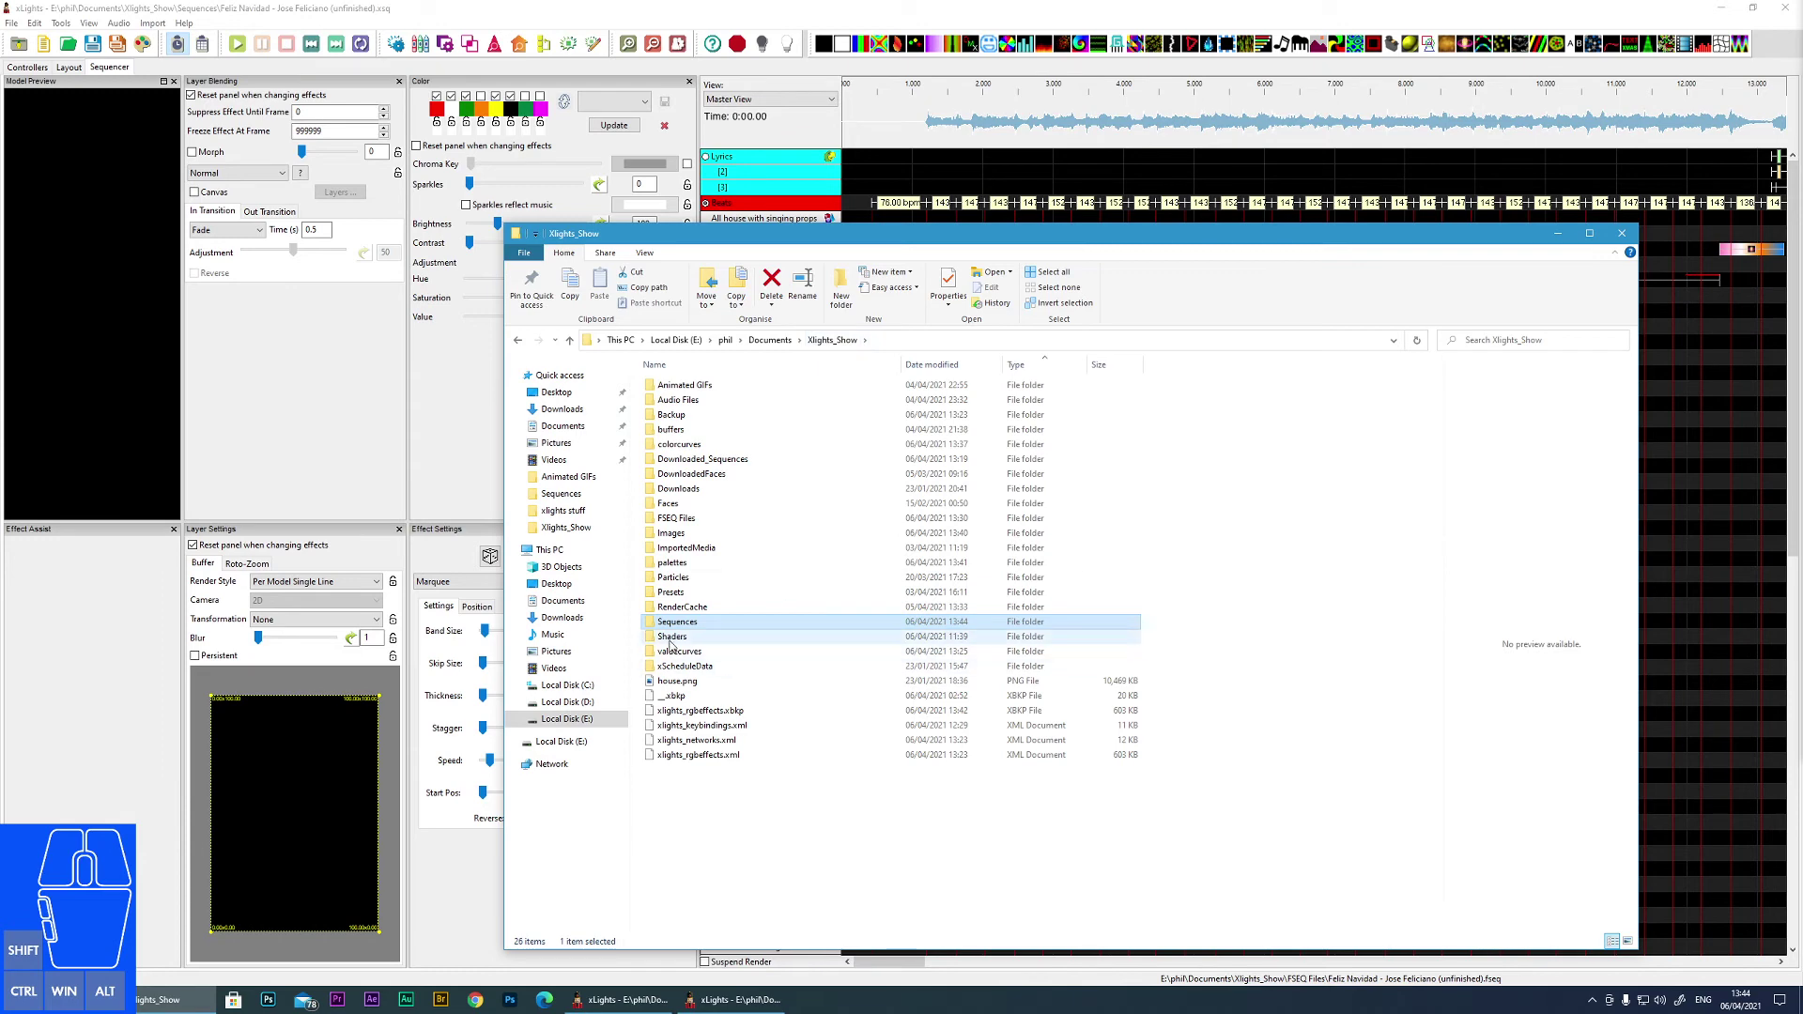
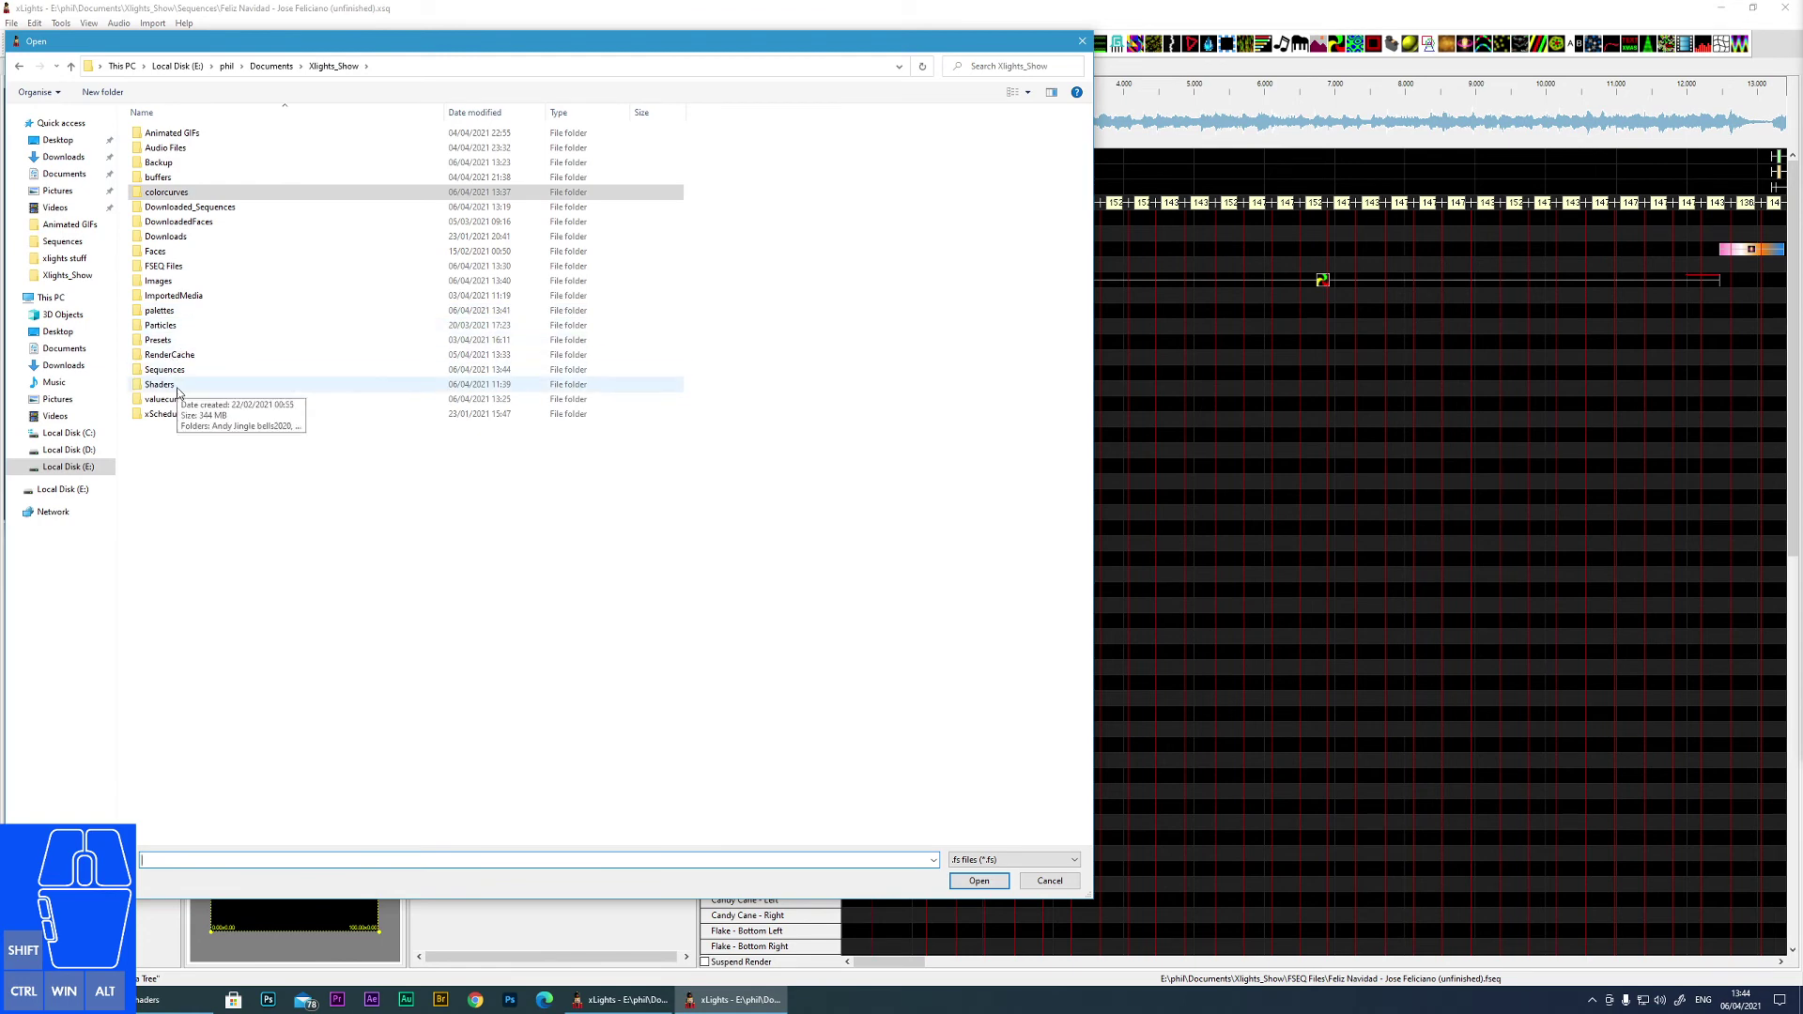
left_click(178, 389)
double_click(177, 389)
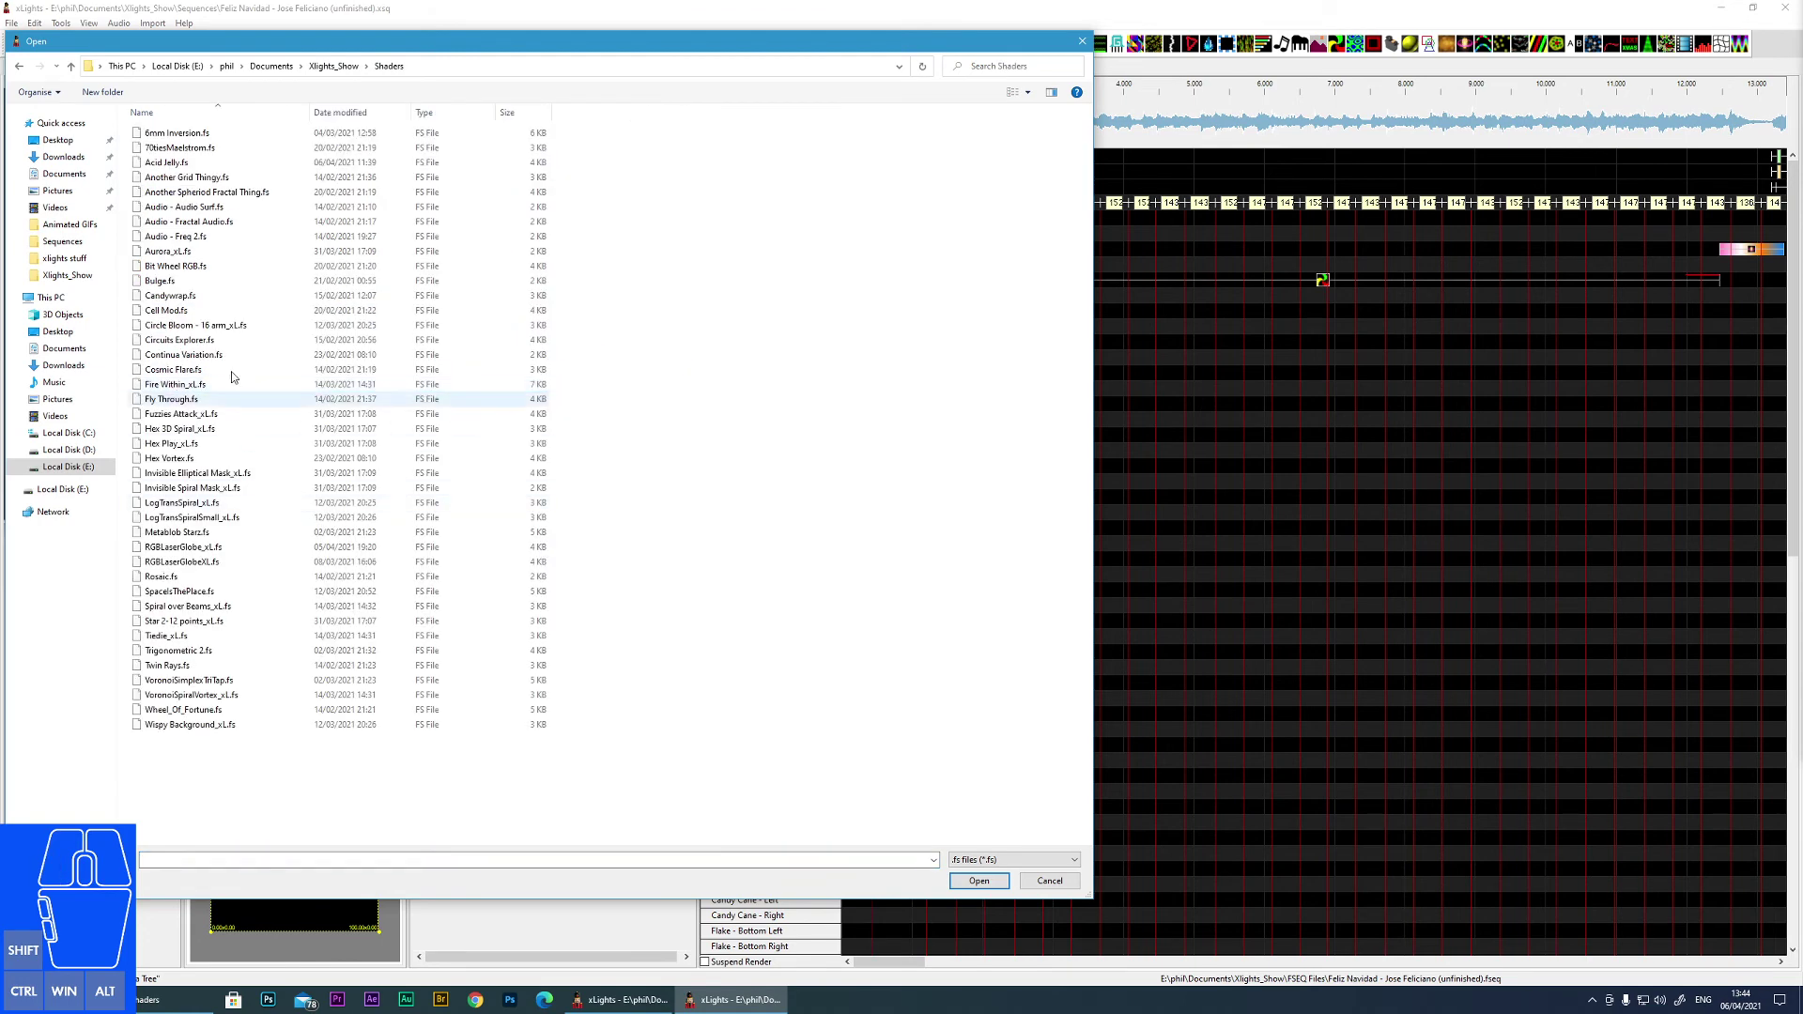
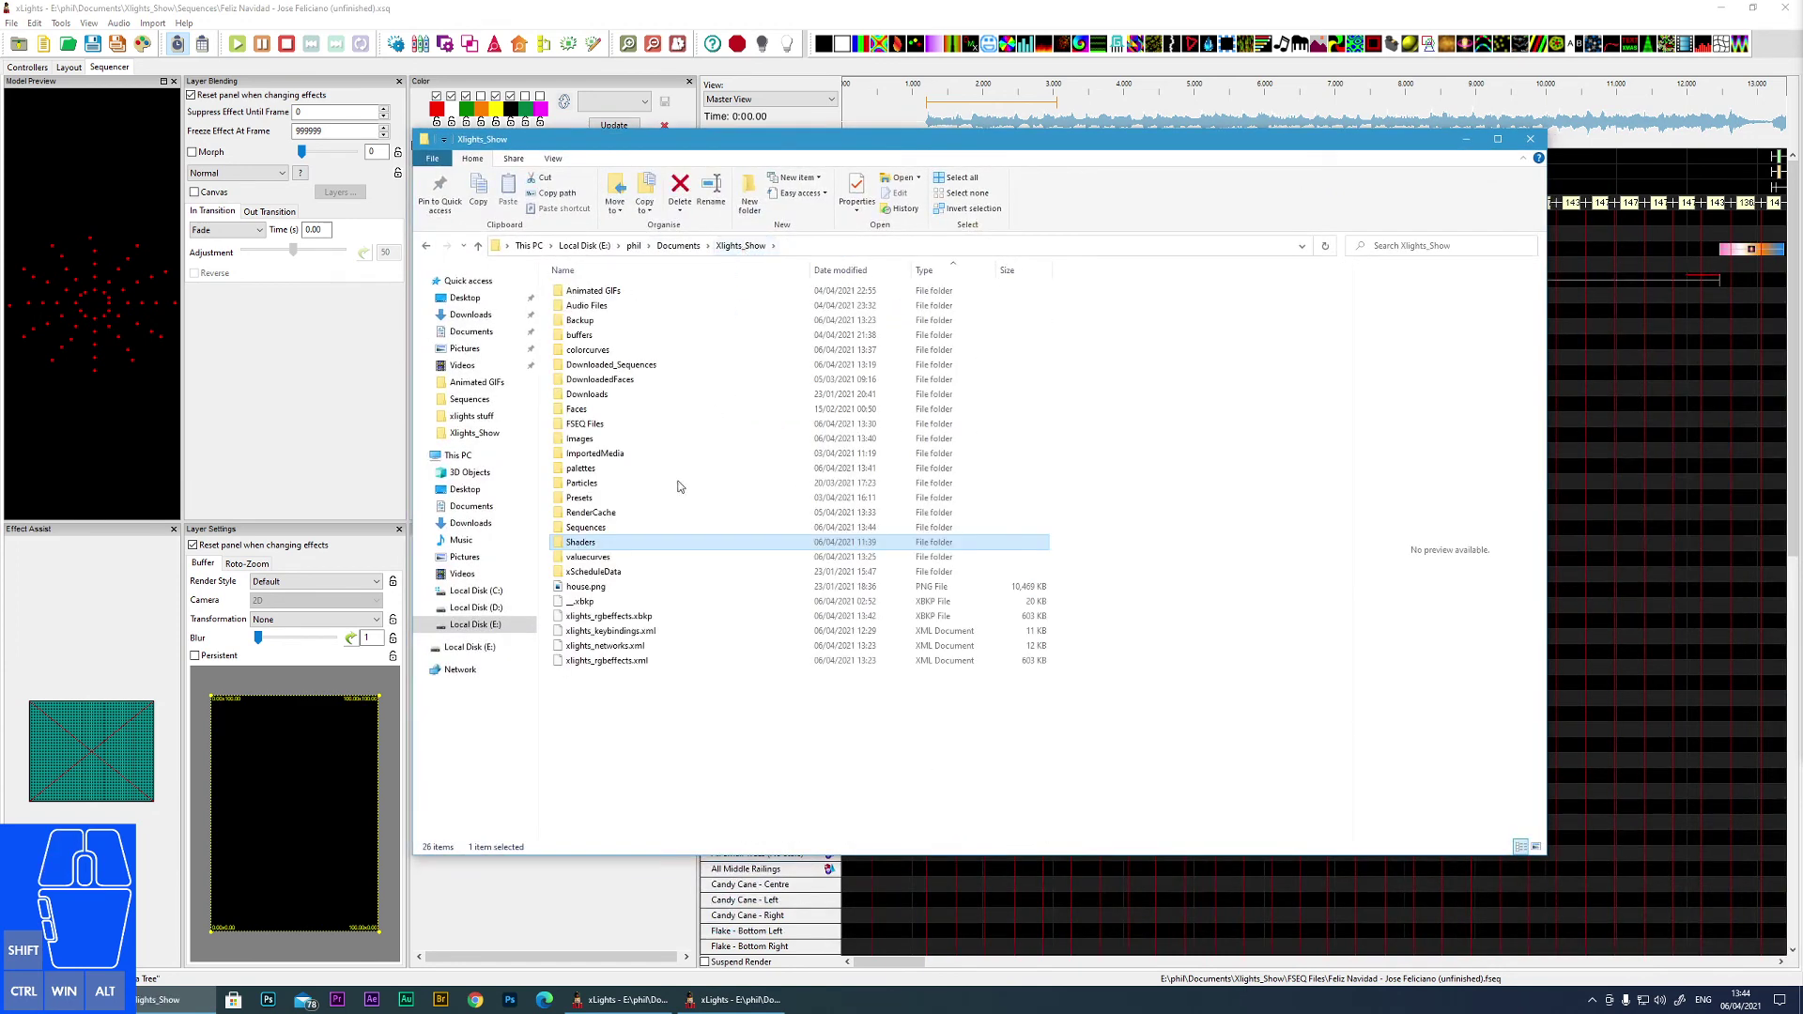
- Look inside the valuecurves folder, then return to the xLights sequence
double_click(601, 560)
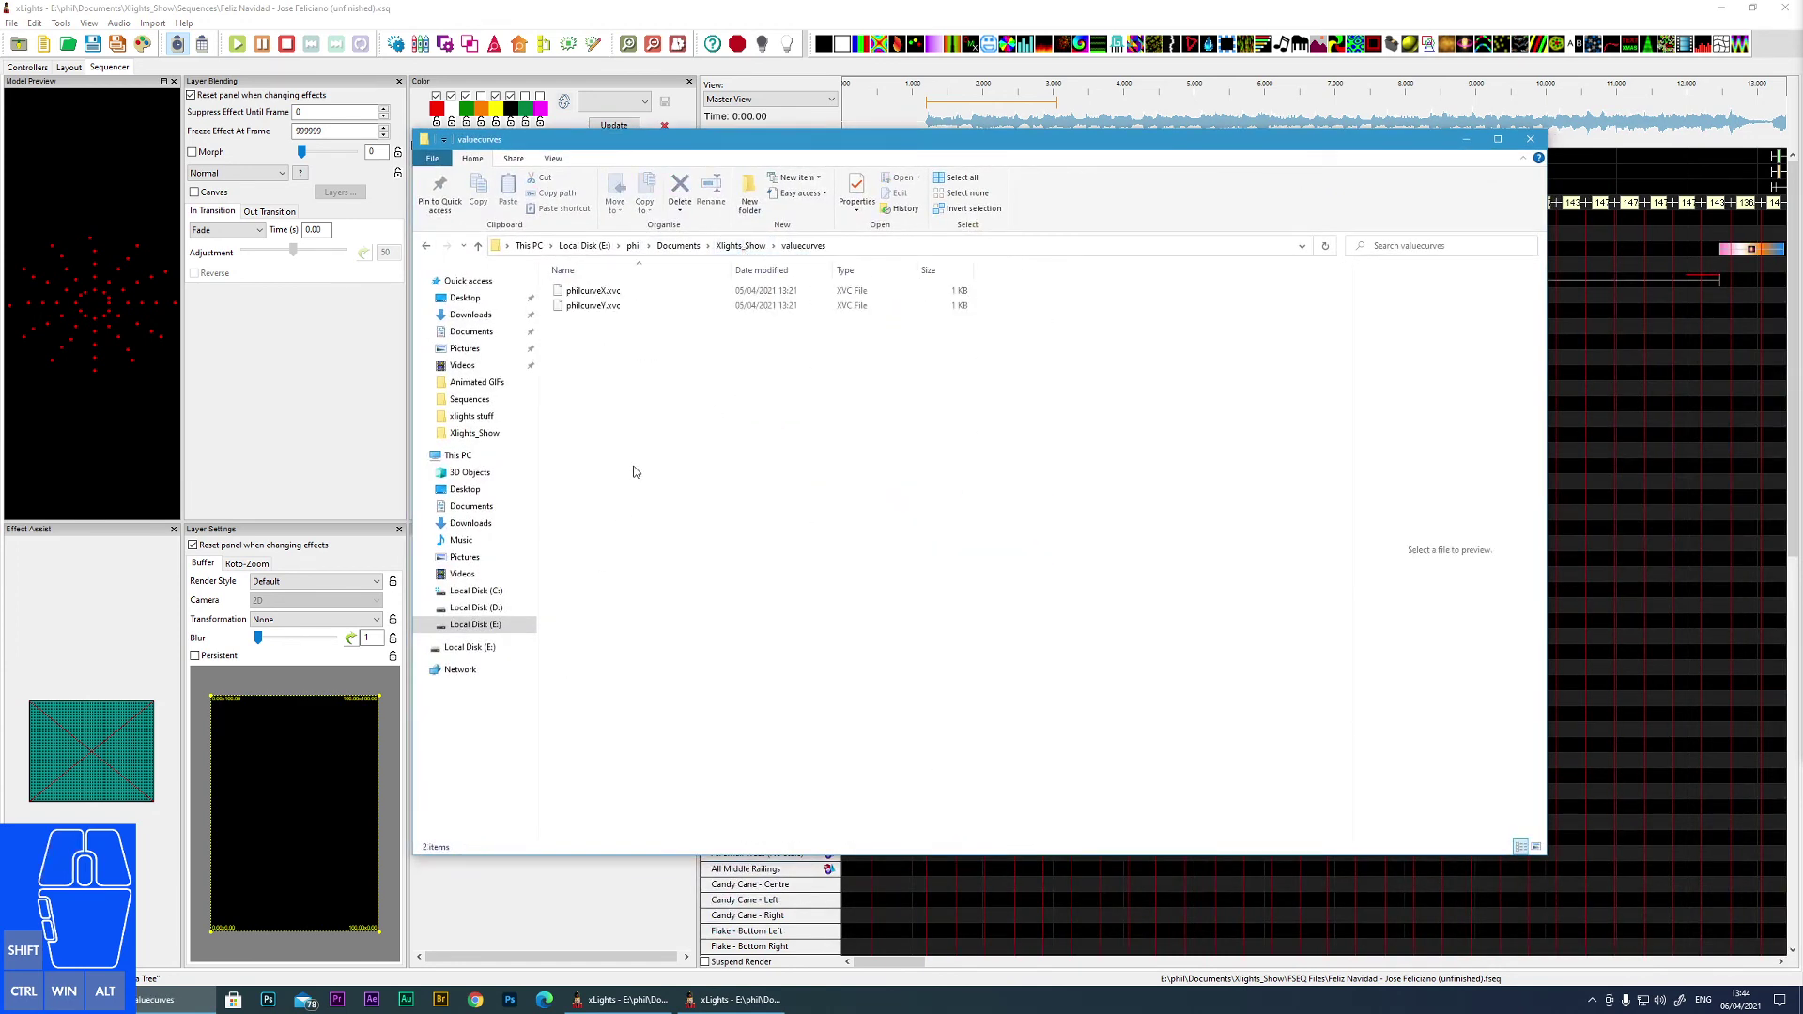
left_click_drag(702, 148, 947, 163)
left_click(576, 750)
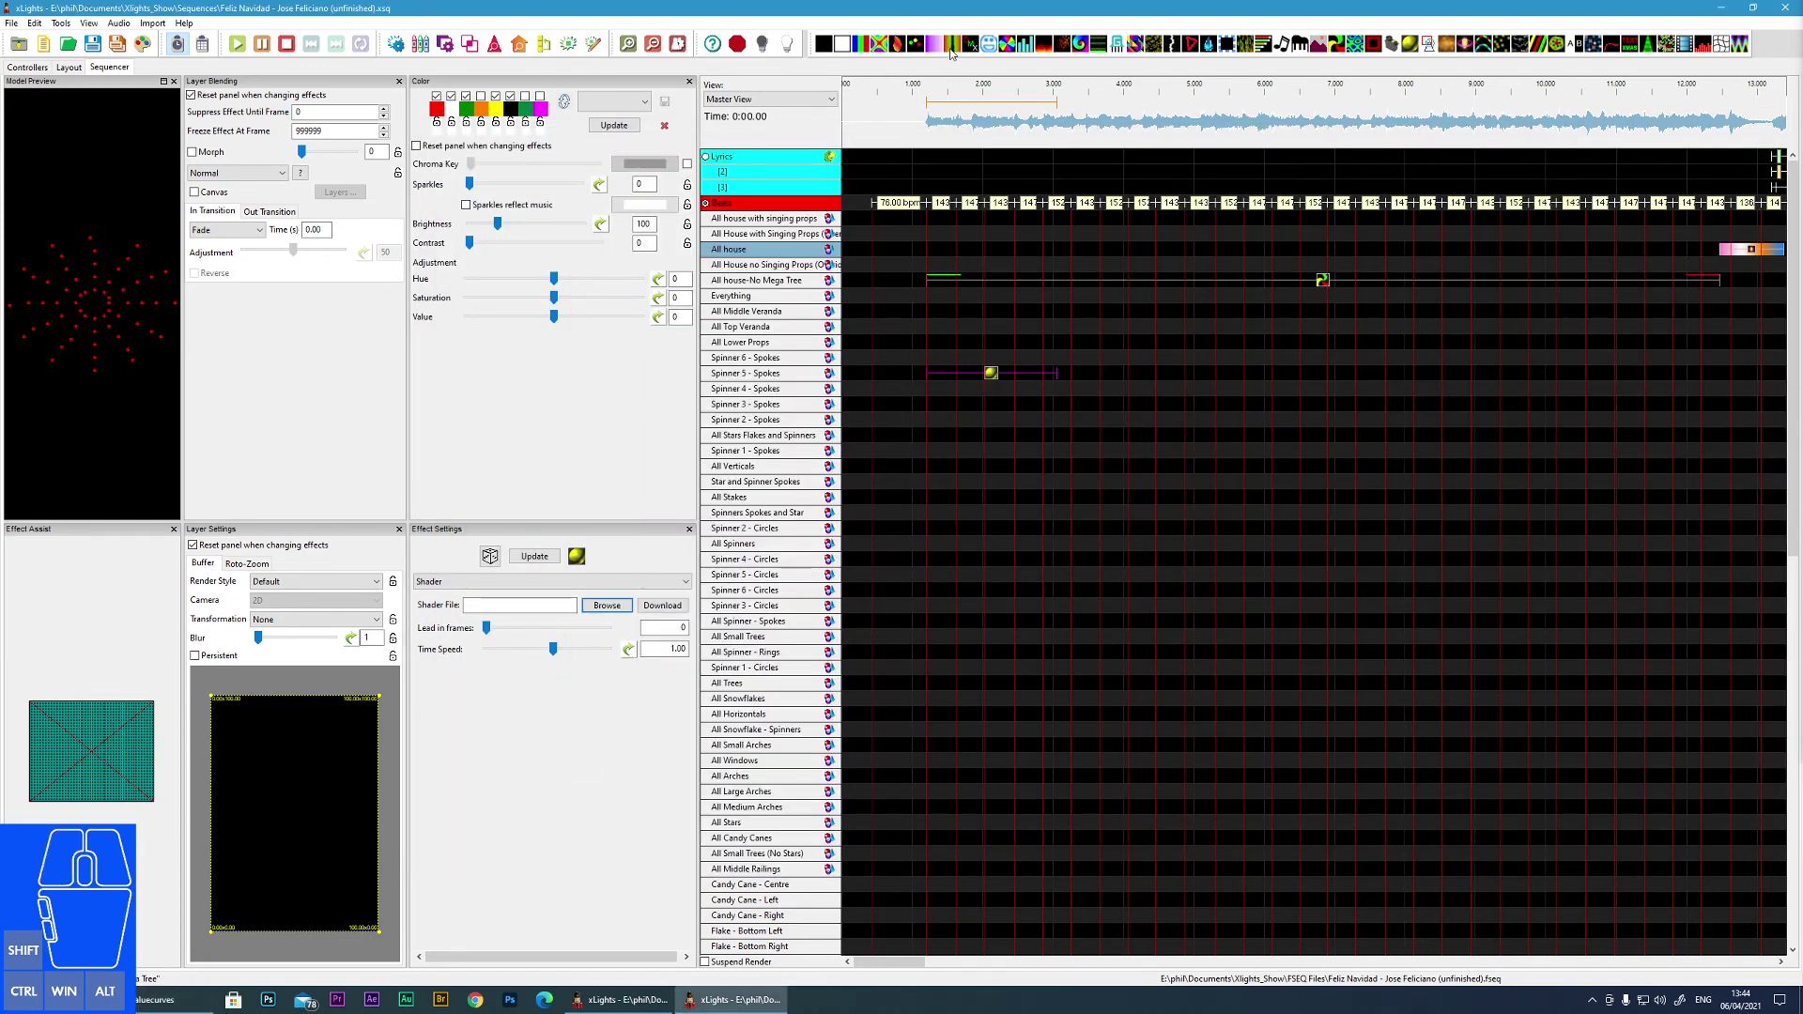
- Drop a Curtain effect on All Stars Flakes and Spinners and browse its Swag Width value-curve shapes
left_click_drag(959, 49, 950, 440)
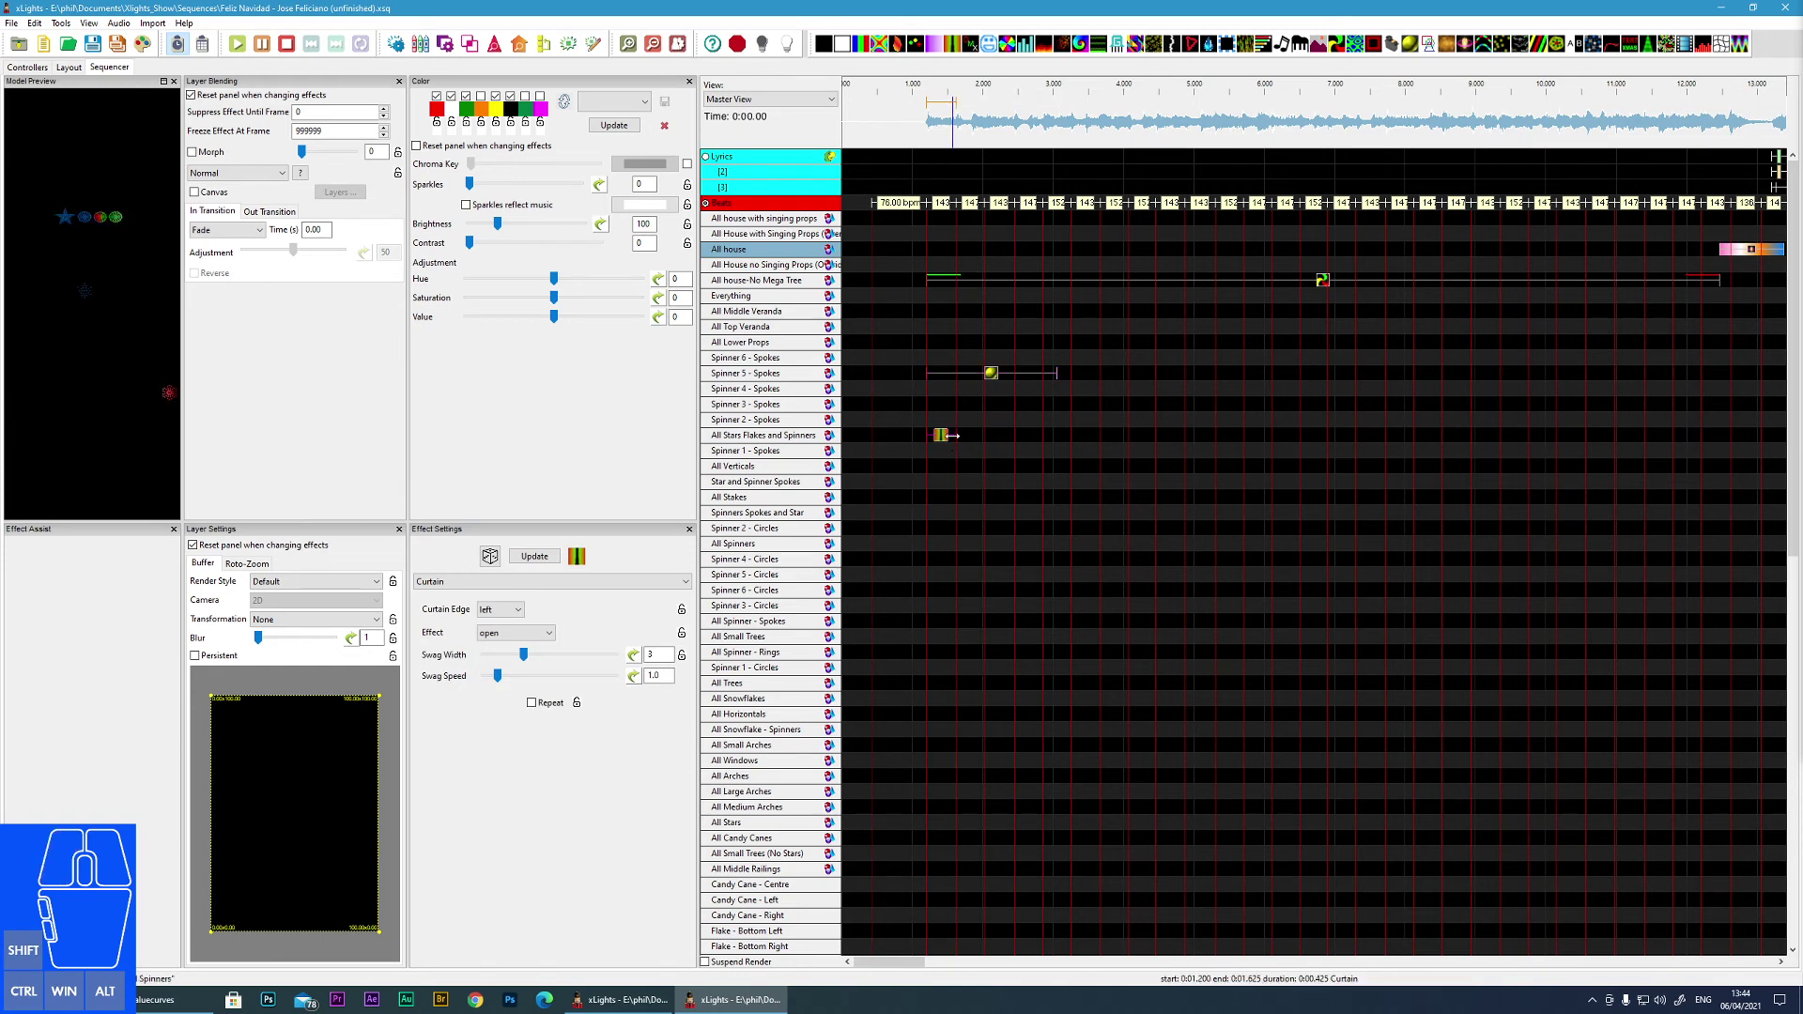
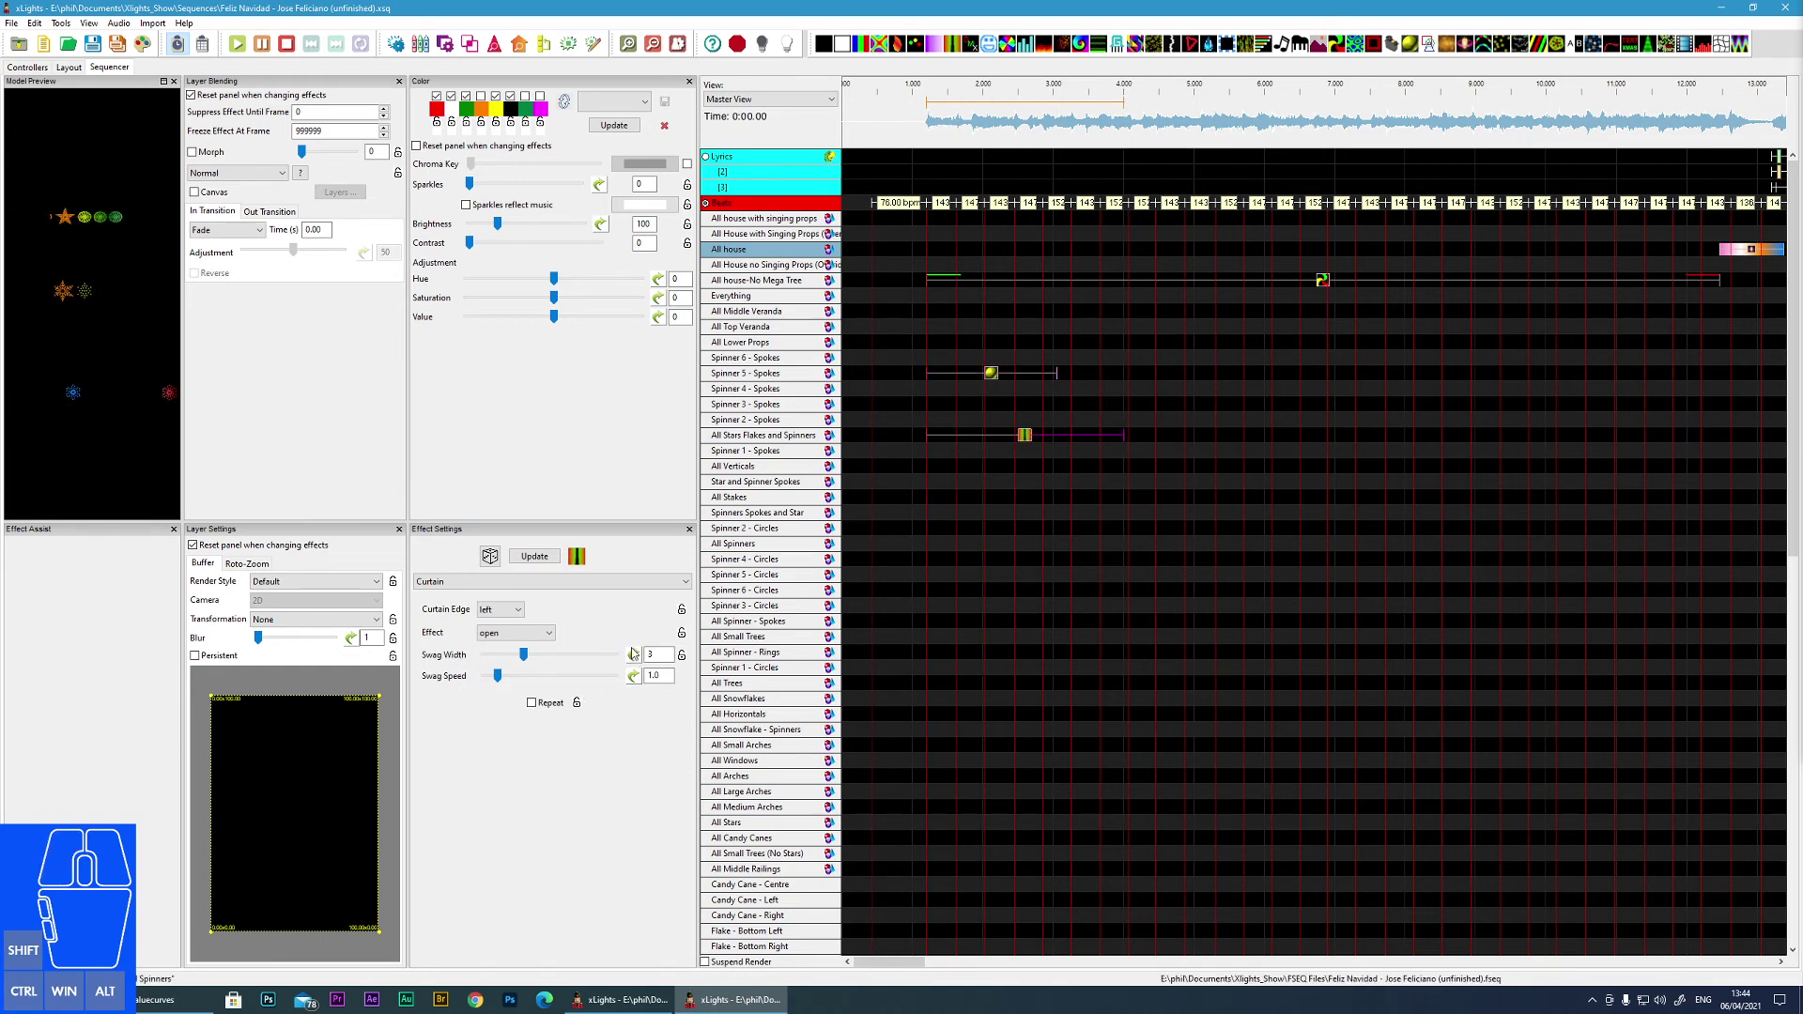
left_click(637, 662)
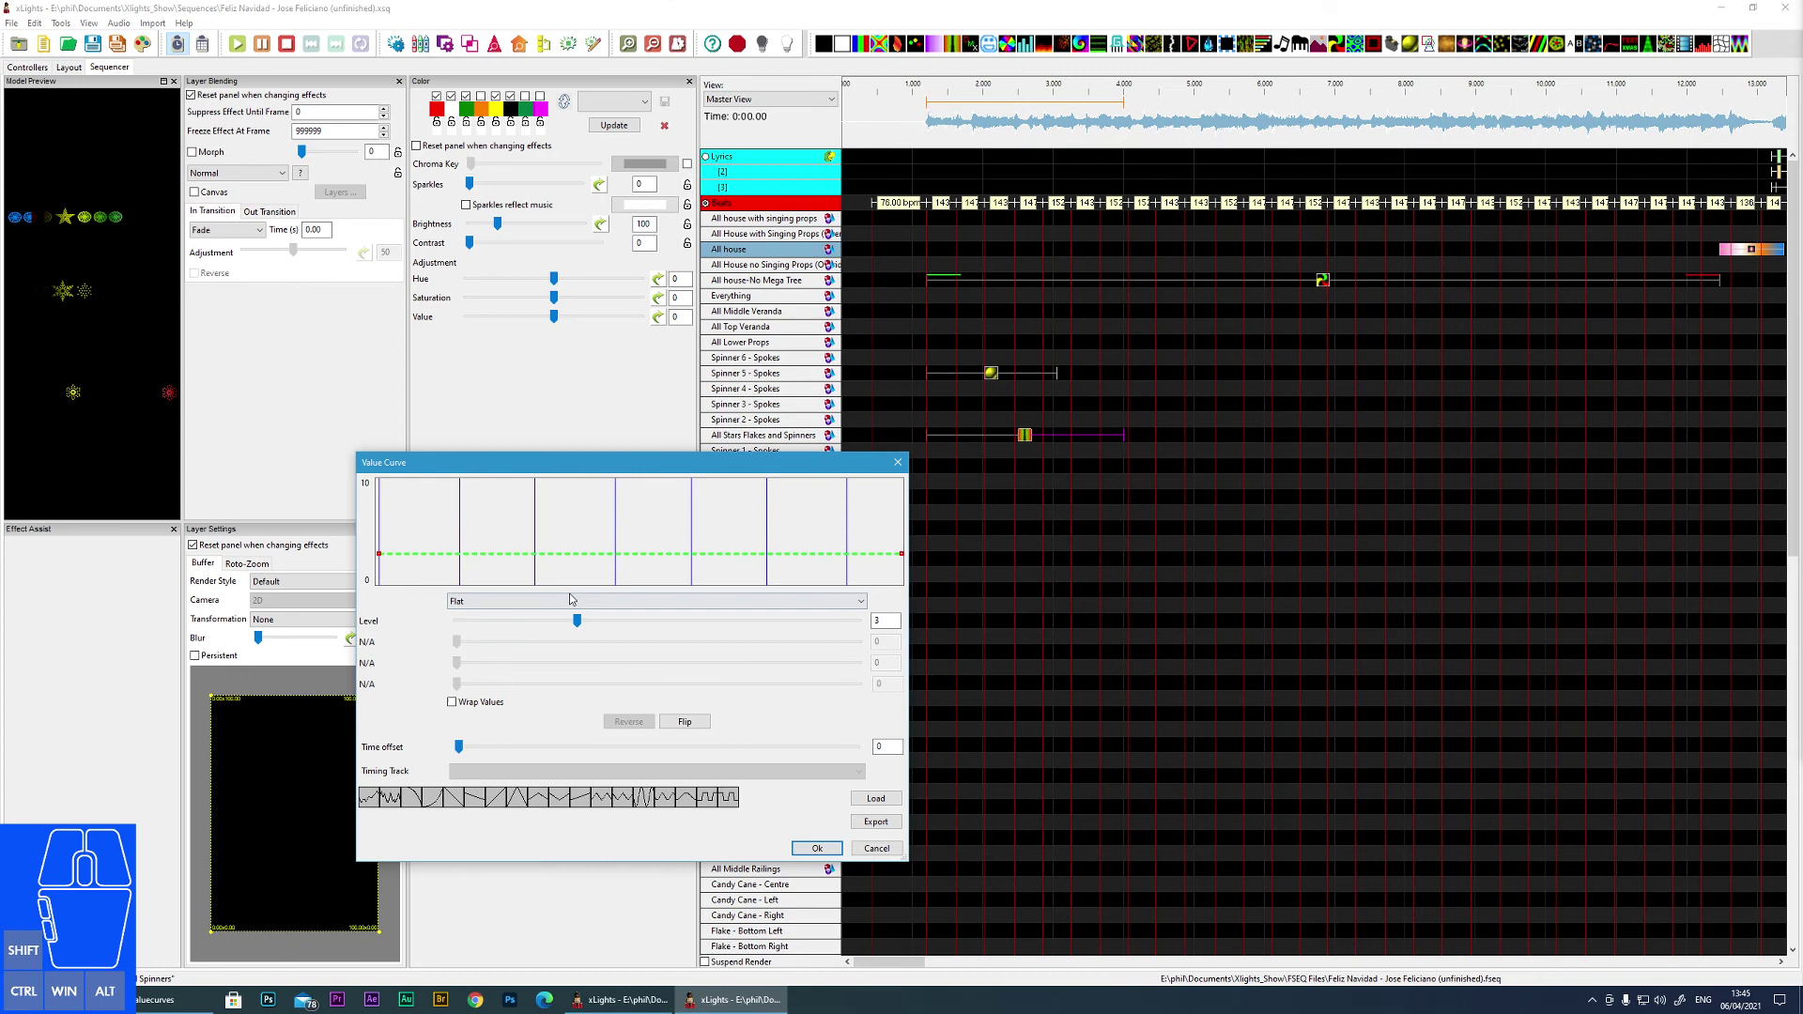
left_click(540, 597)
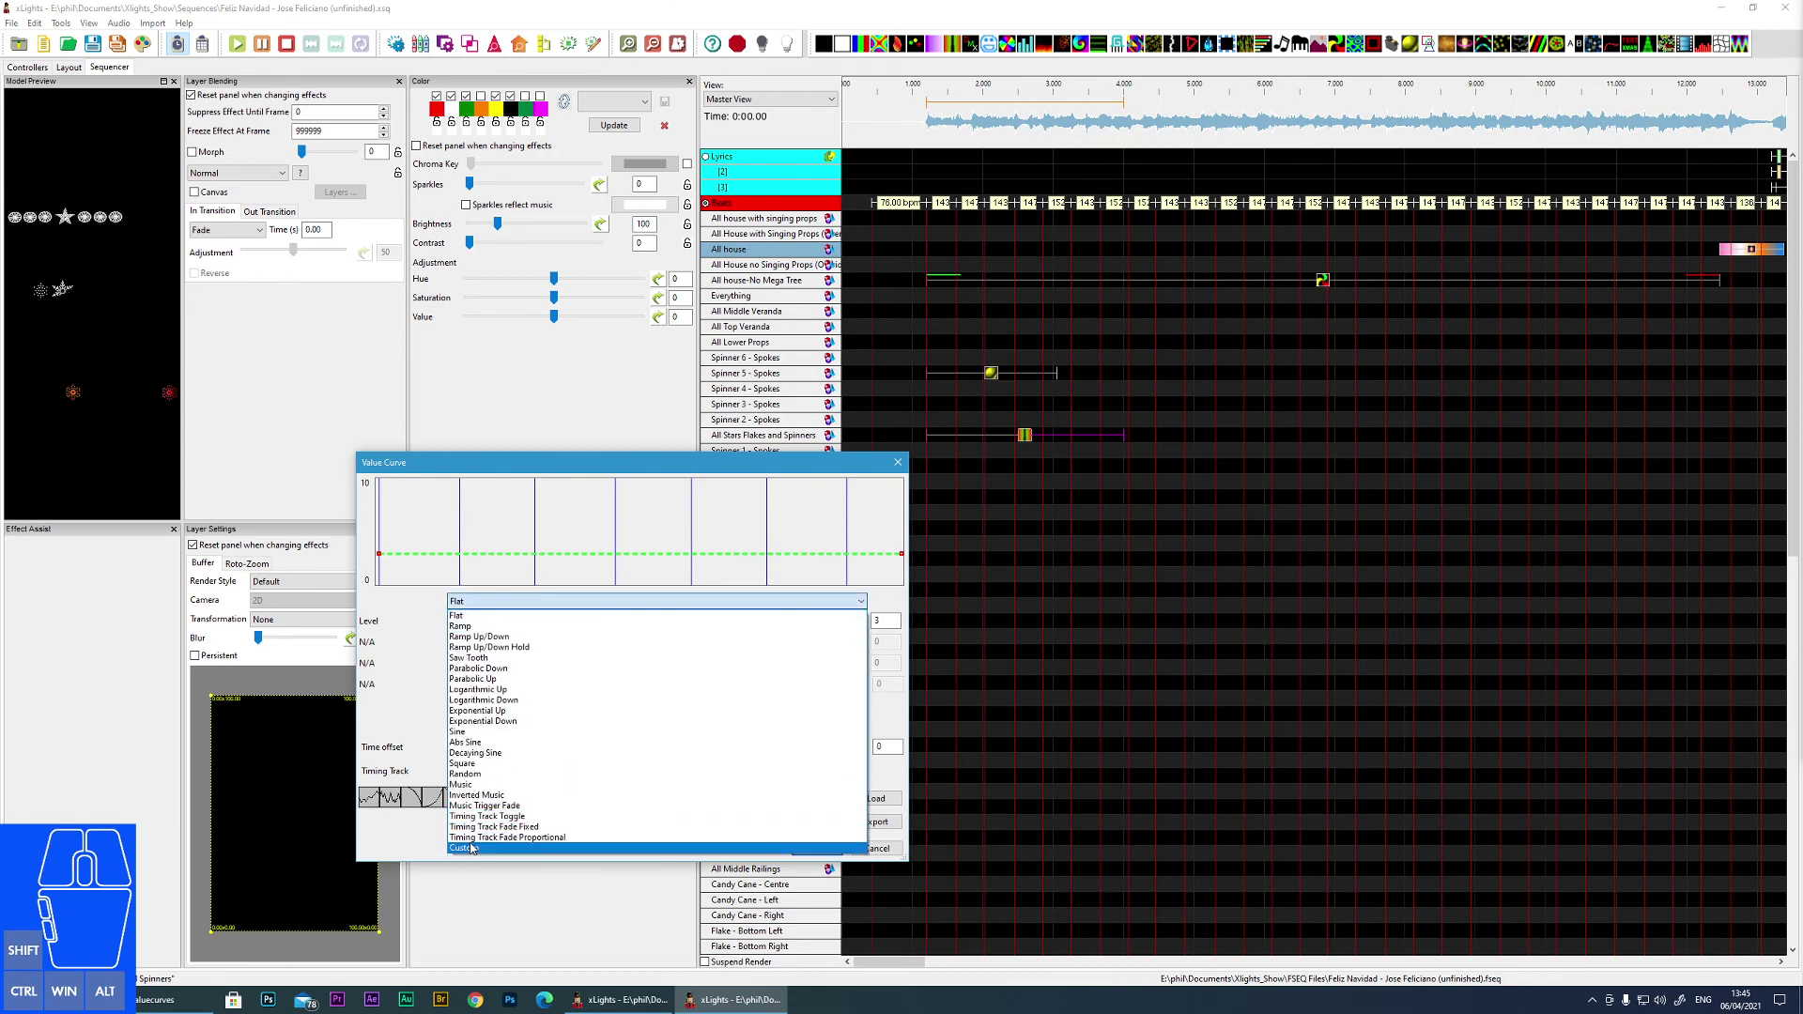
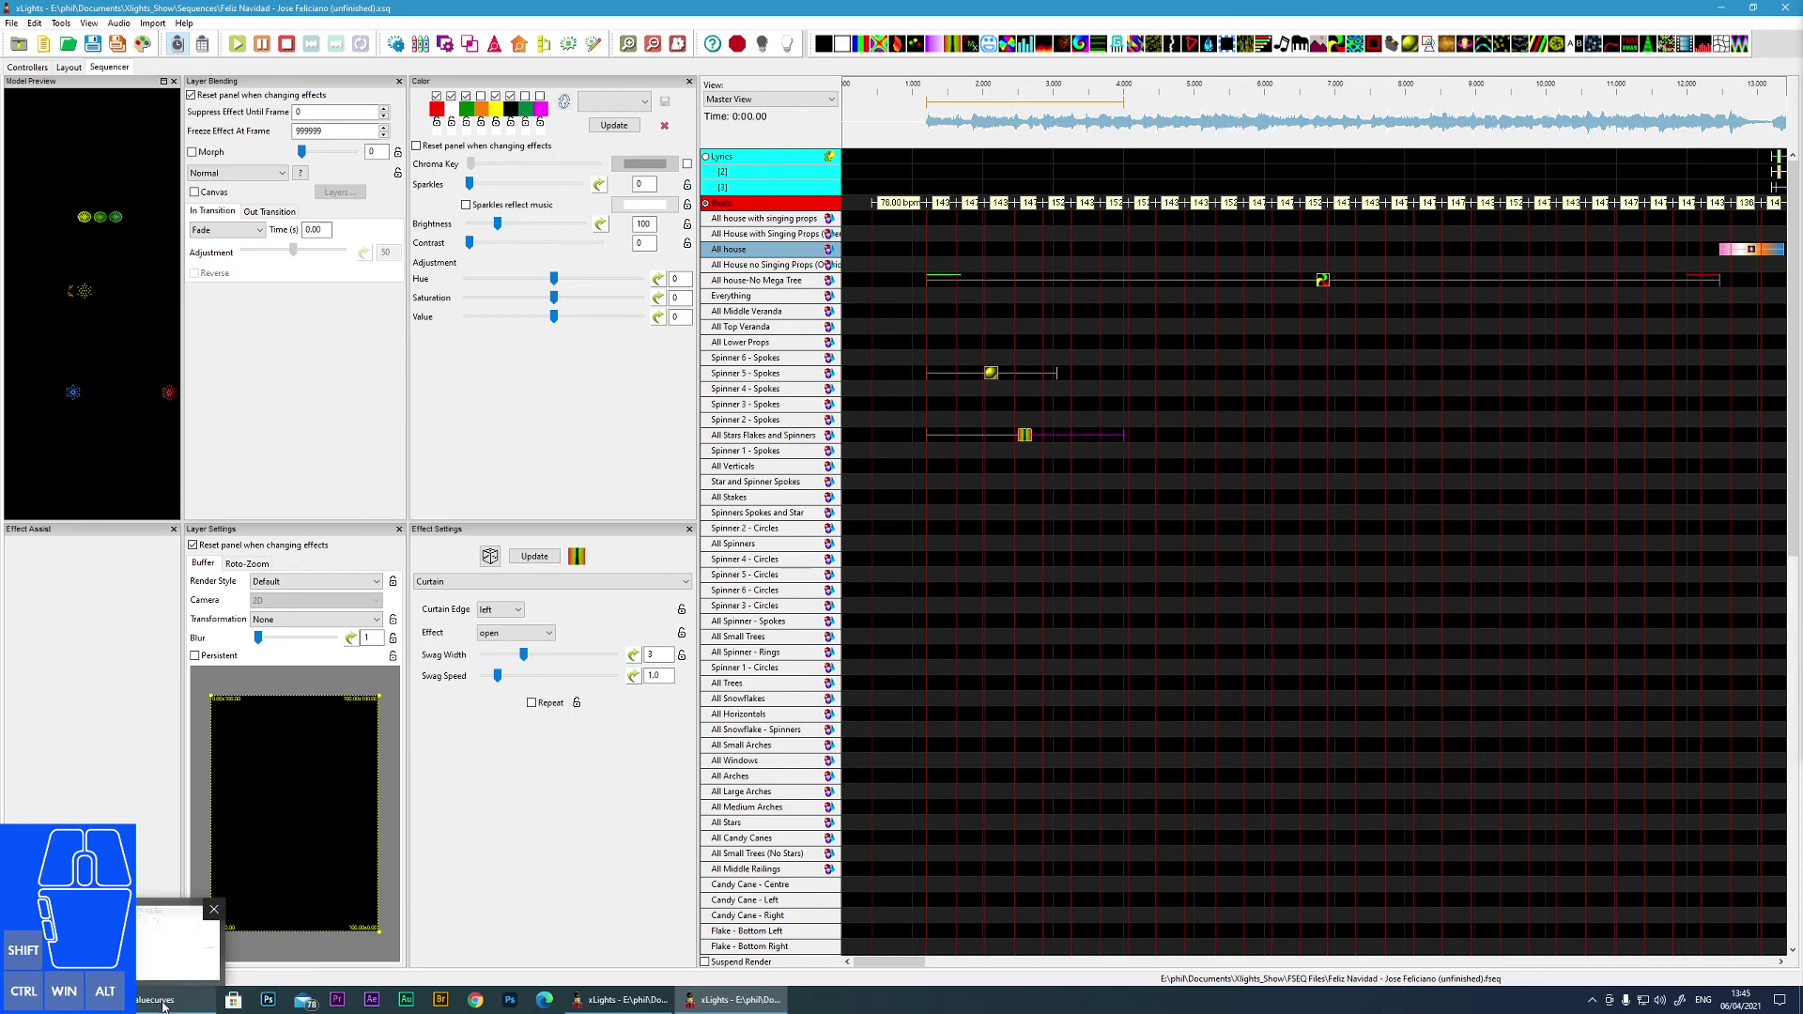
- Check the View menu, then select the philcurveX and philcurveY value curve files in Explorer
left_click(92, 22)
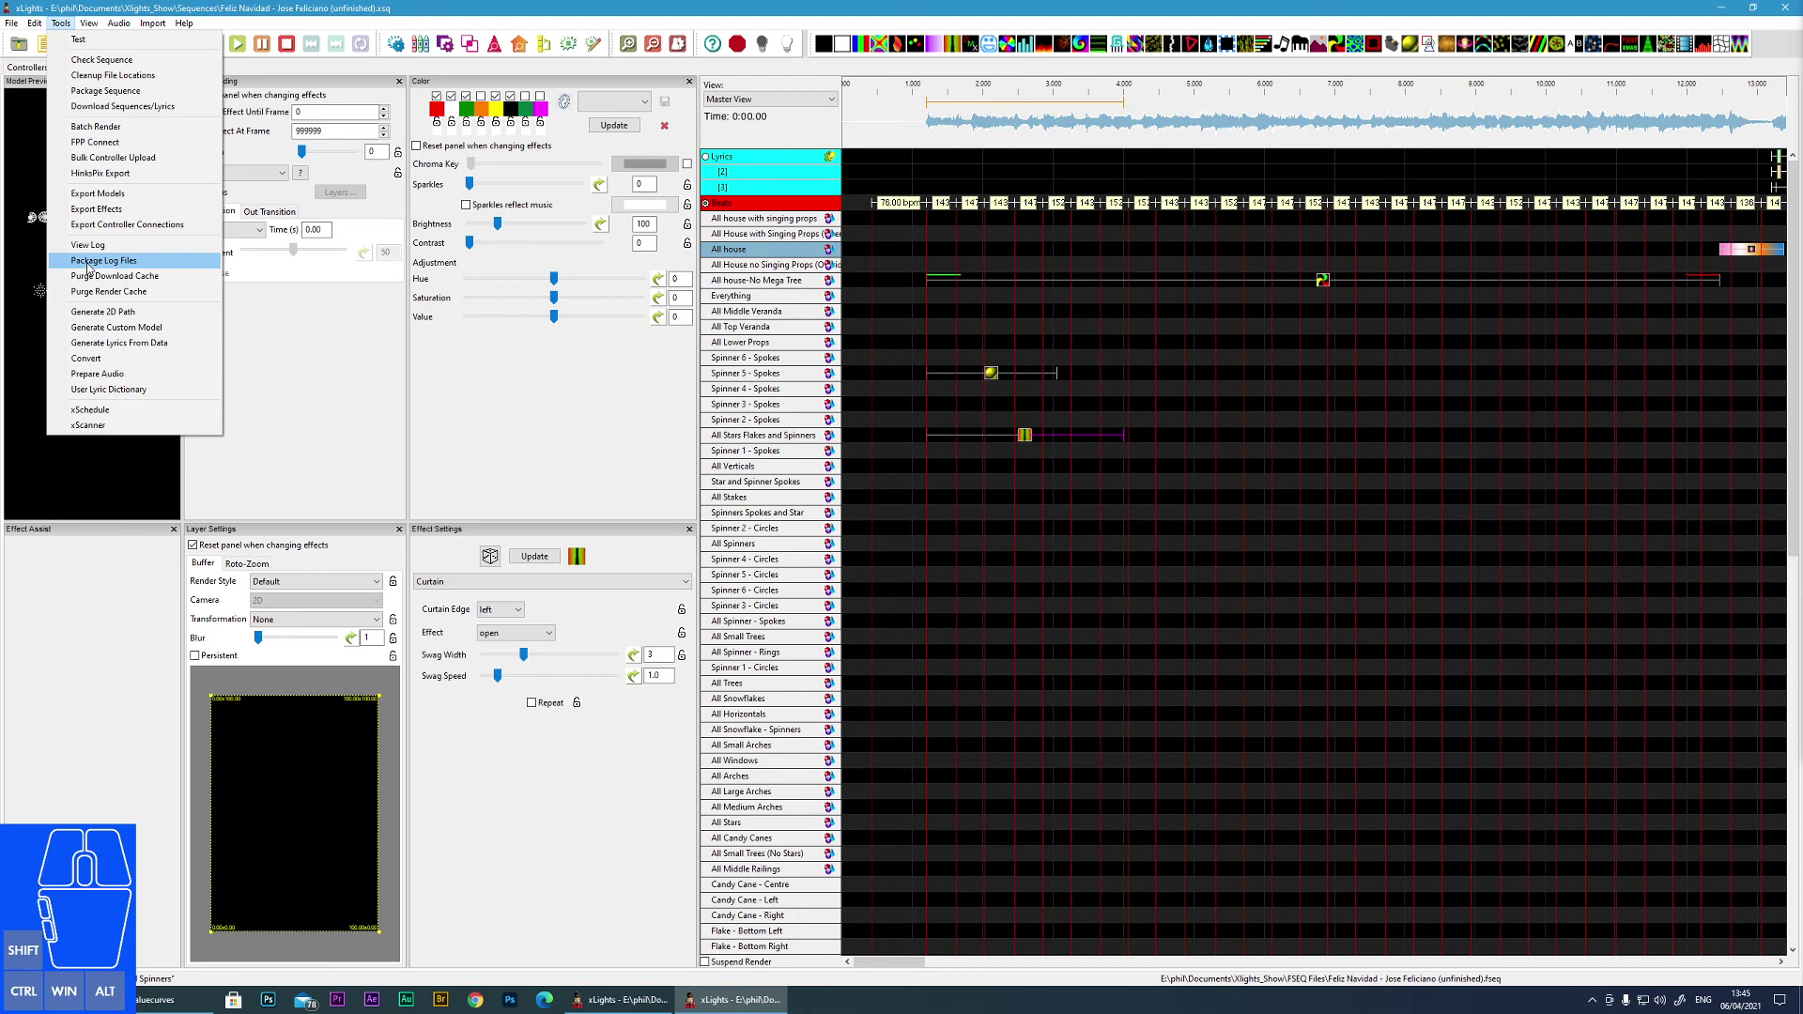
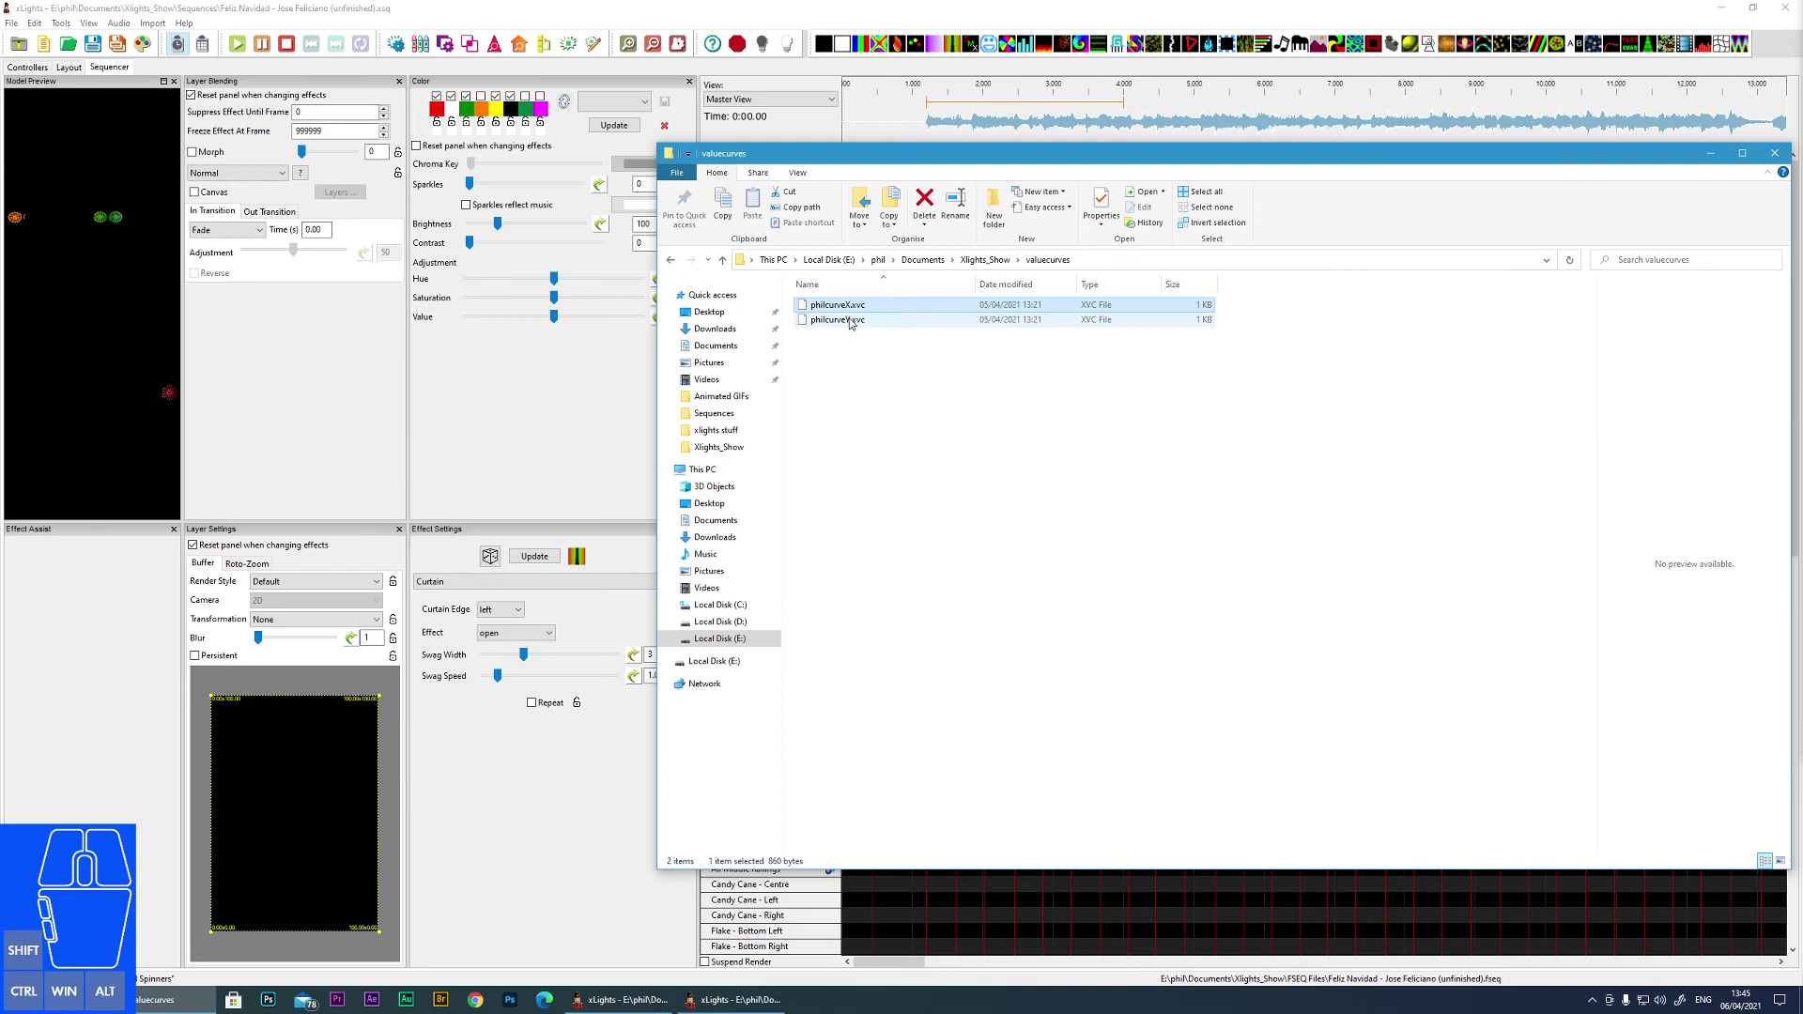
left_click(848, 321)
left_click(849, 303)
left_click(847, 324)
left_click(846, 309)
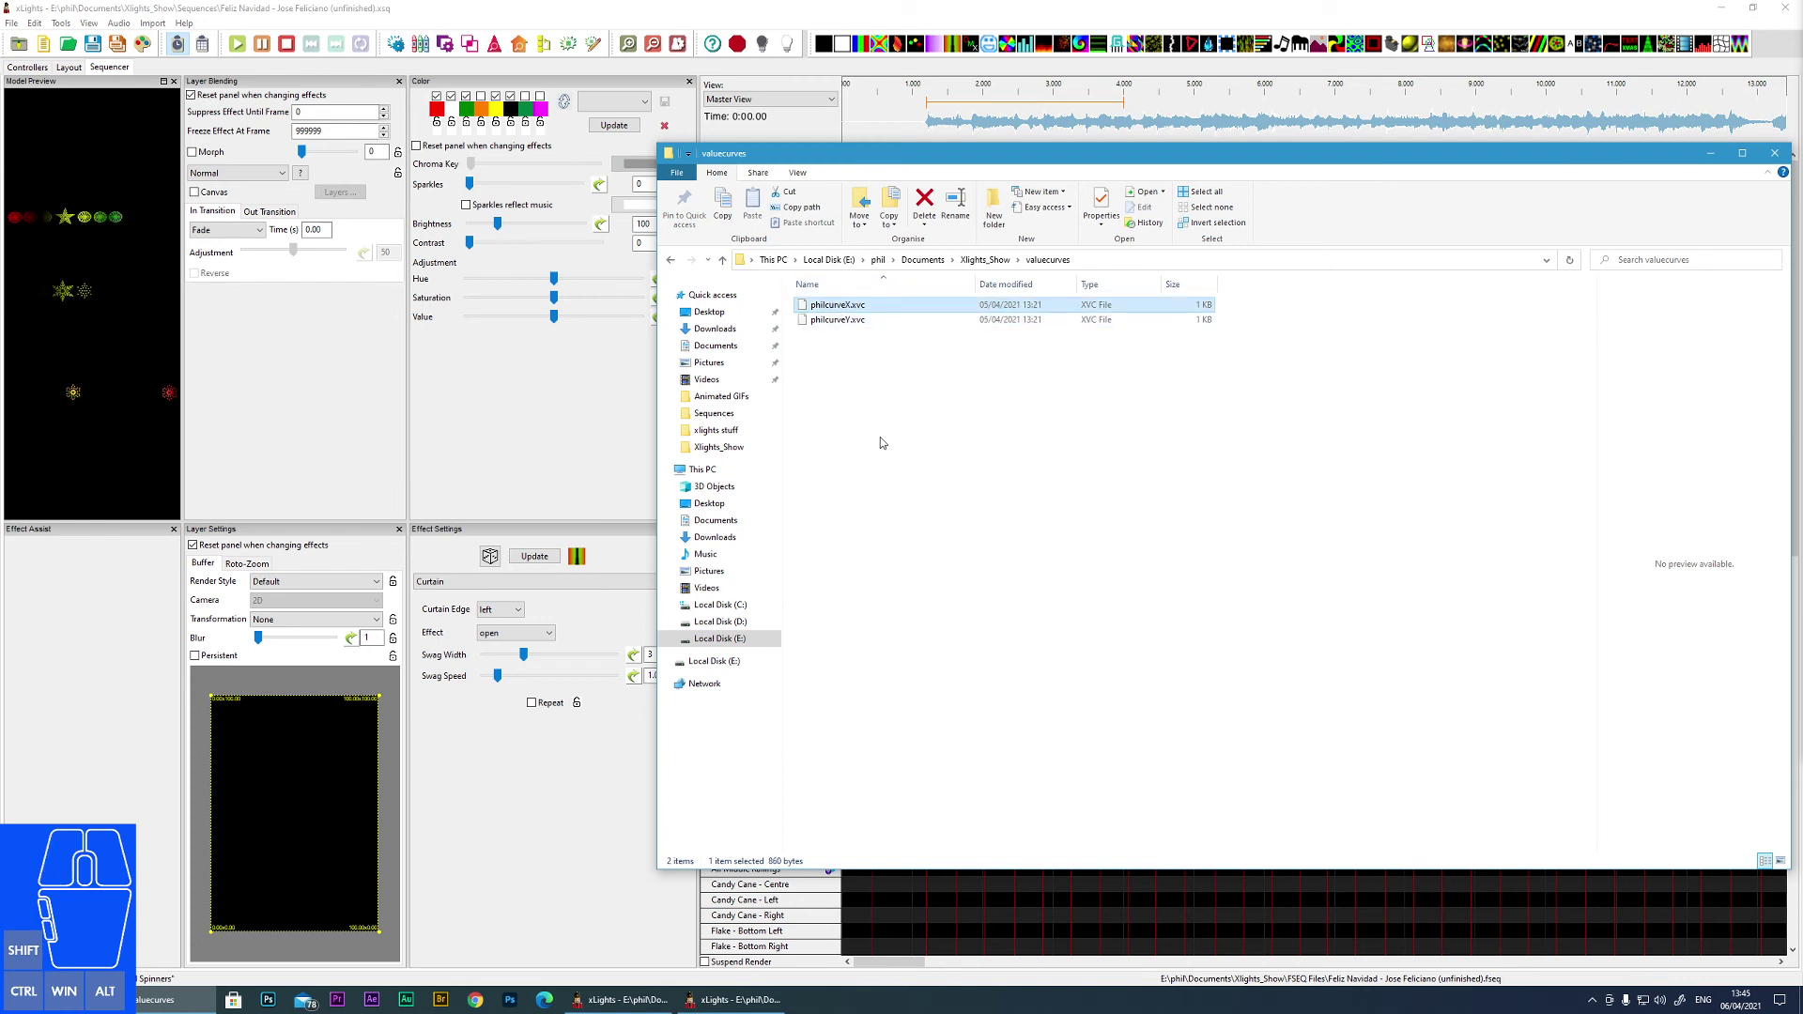
left_click(871, 321)
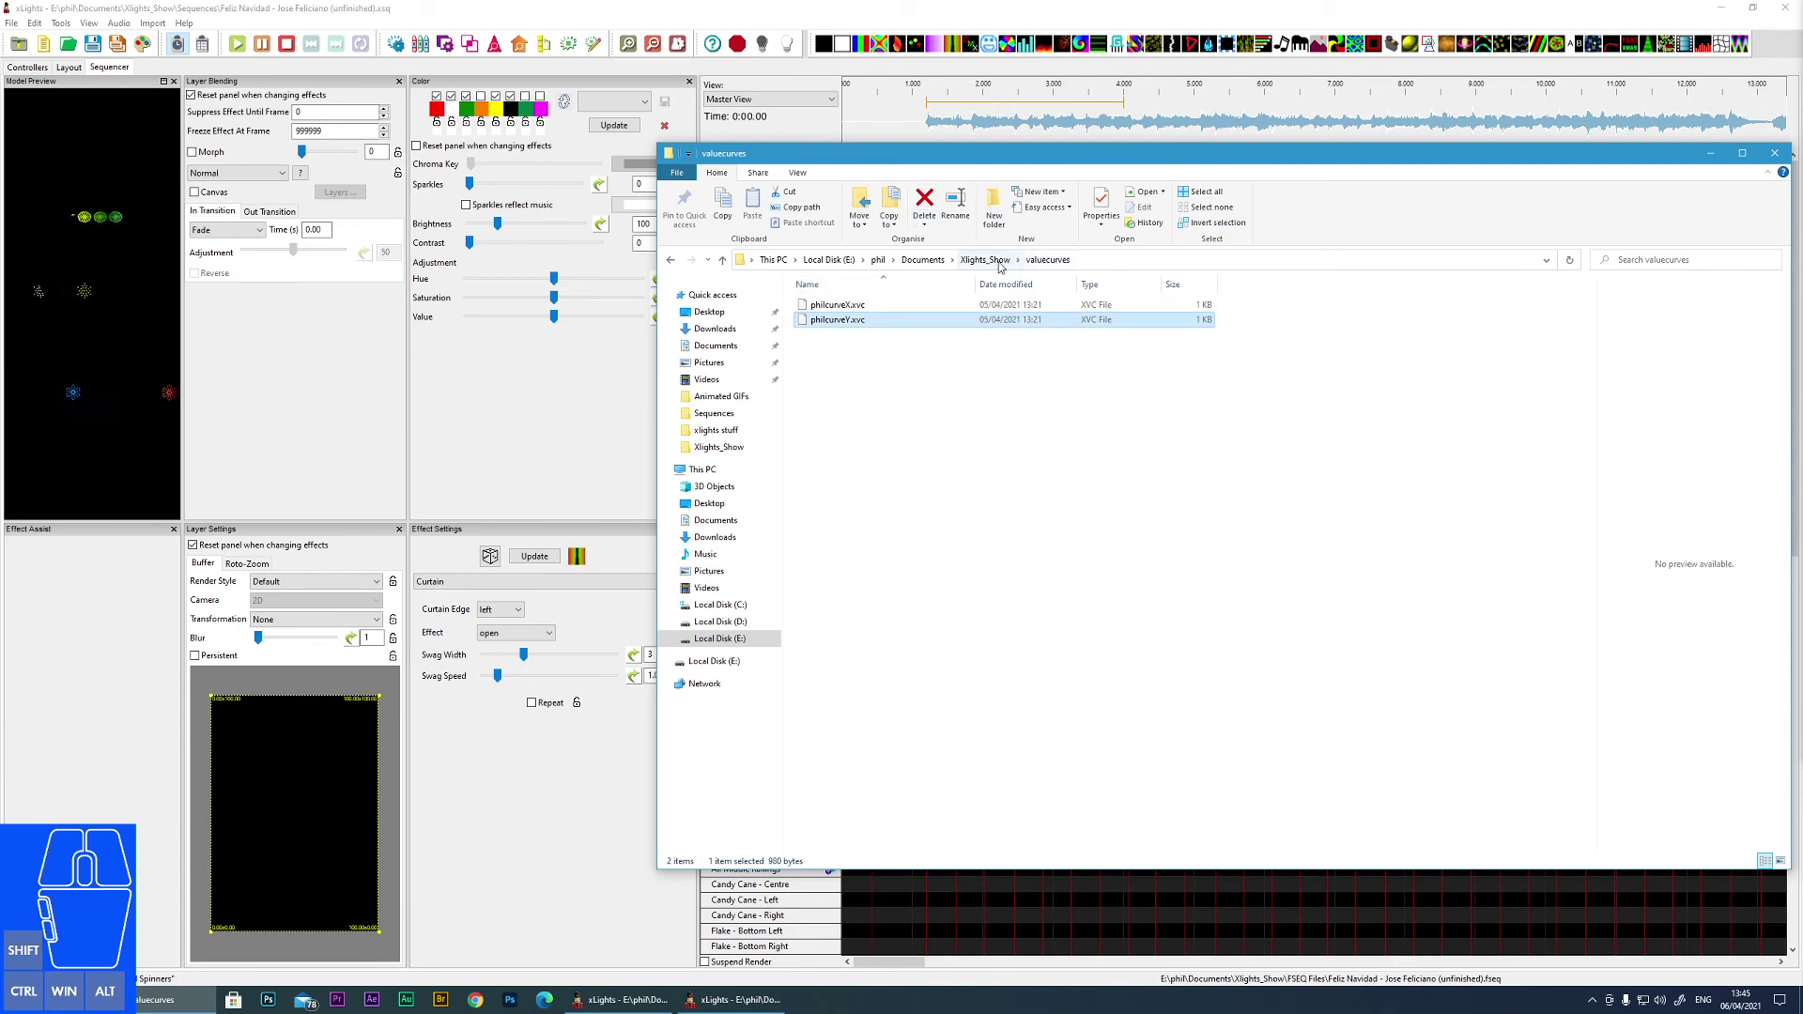
- Return to the Xlights_Show folder listing
left_click(999, 263)
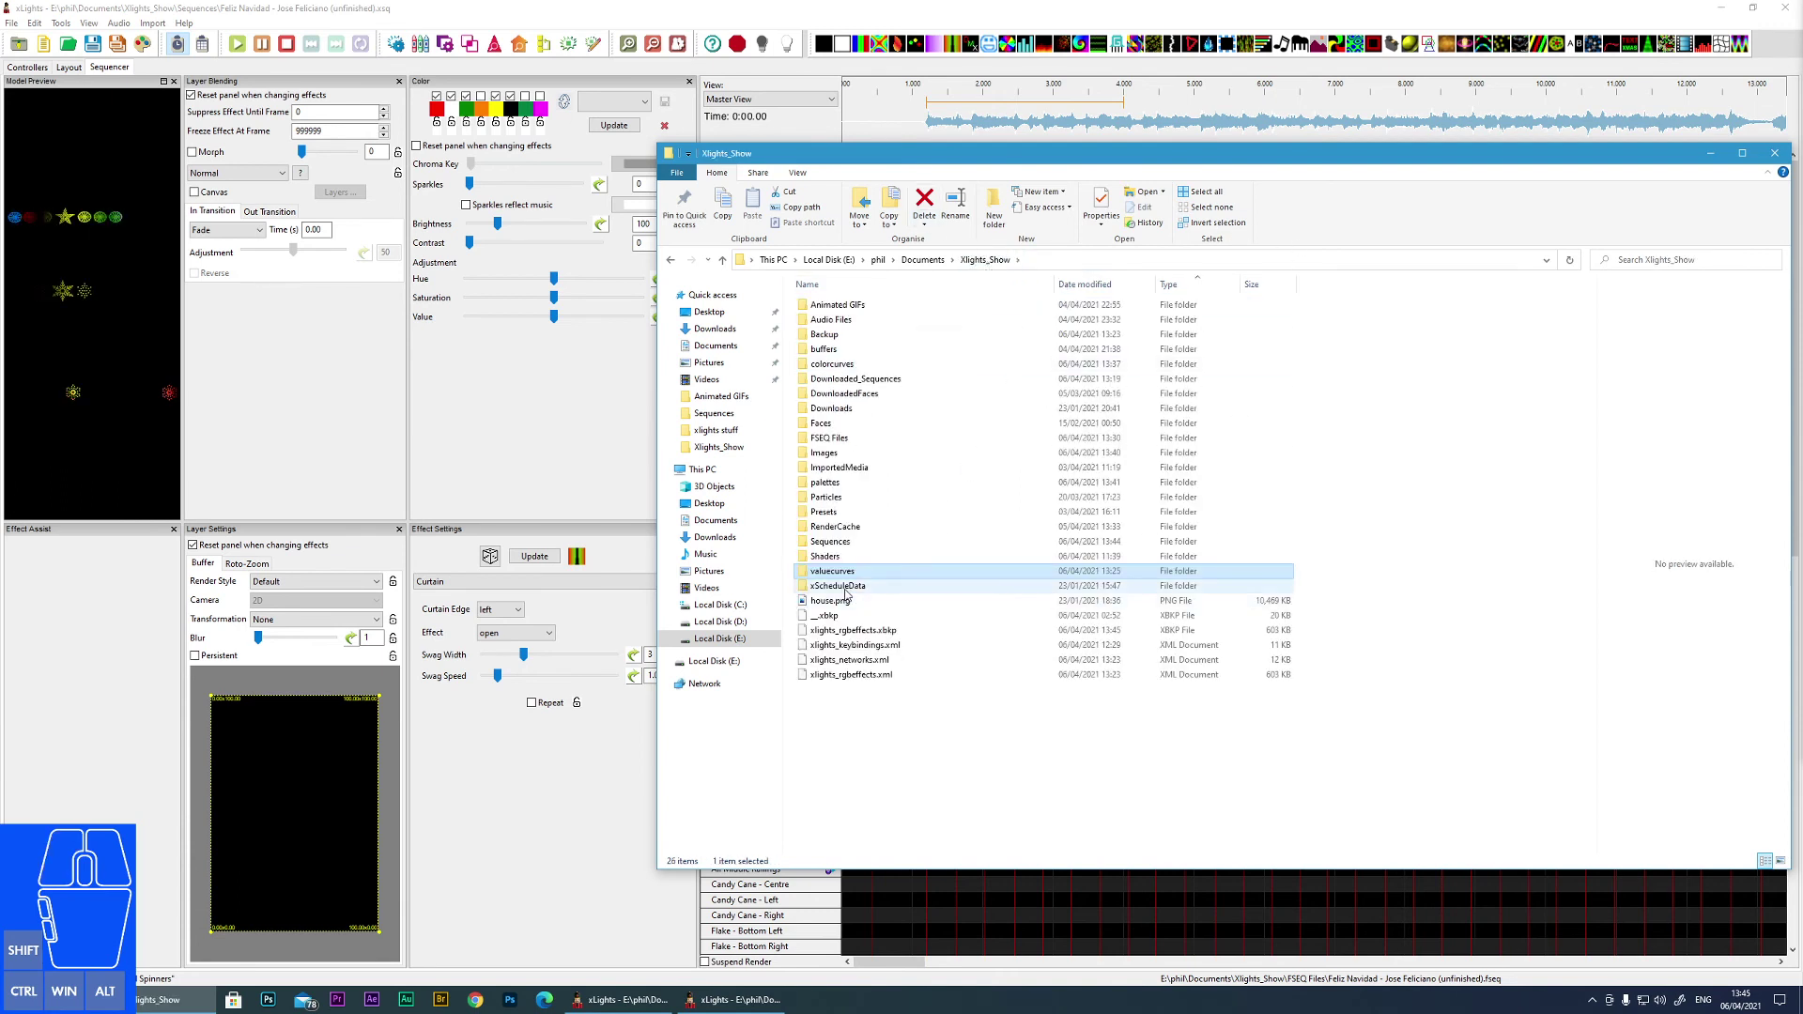
double_click(850, 591)
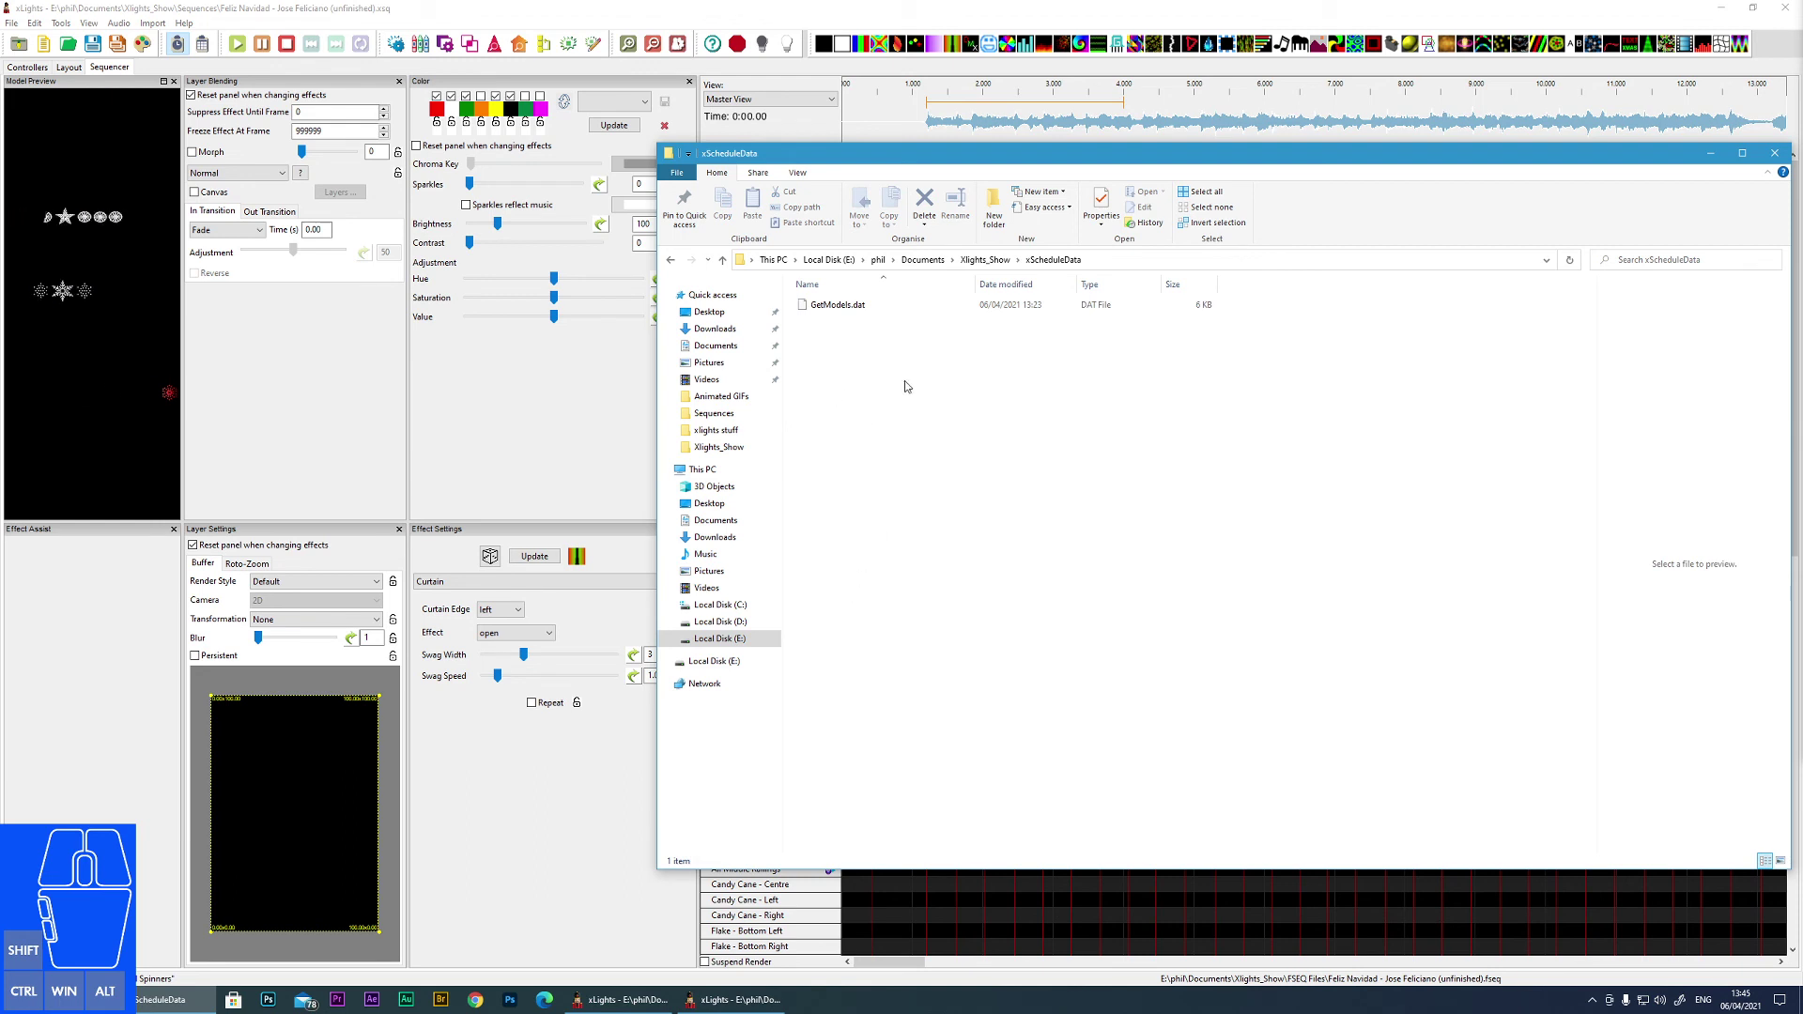
left_click(978, 264)
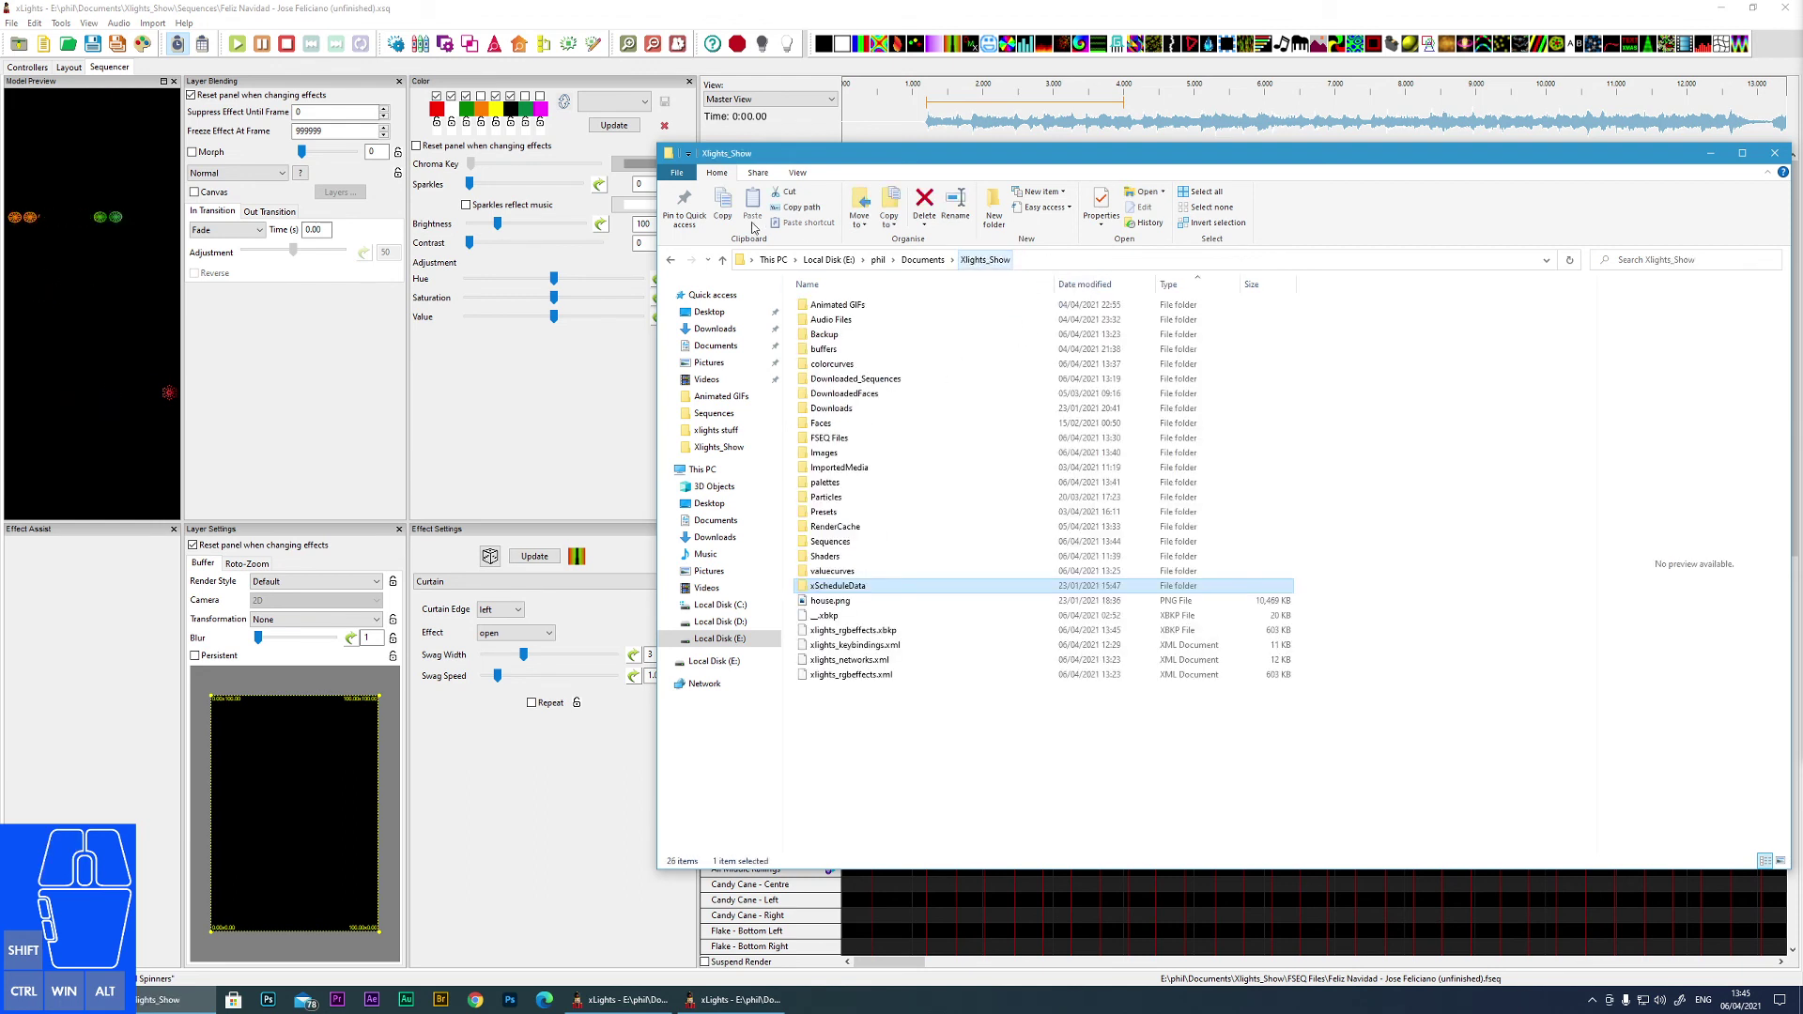
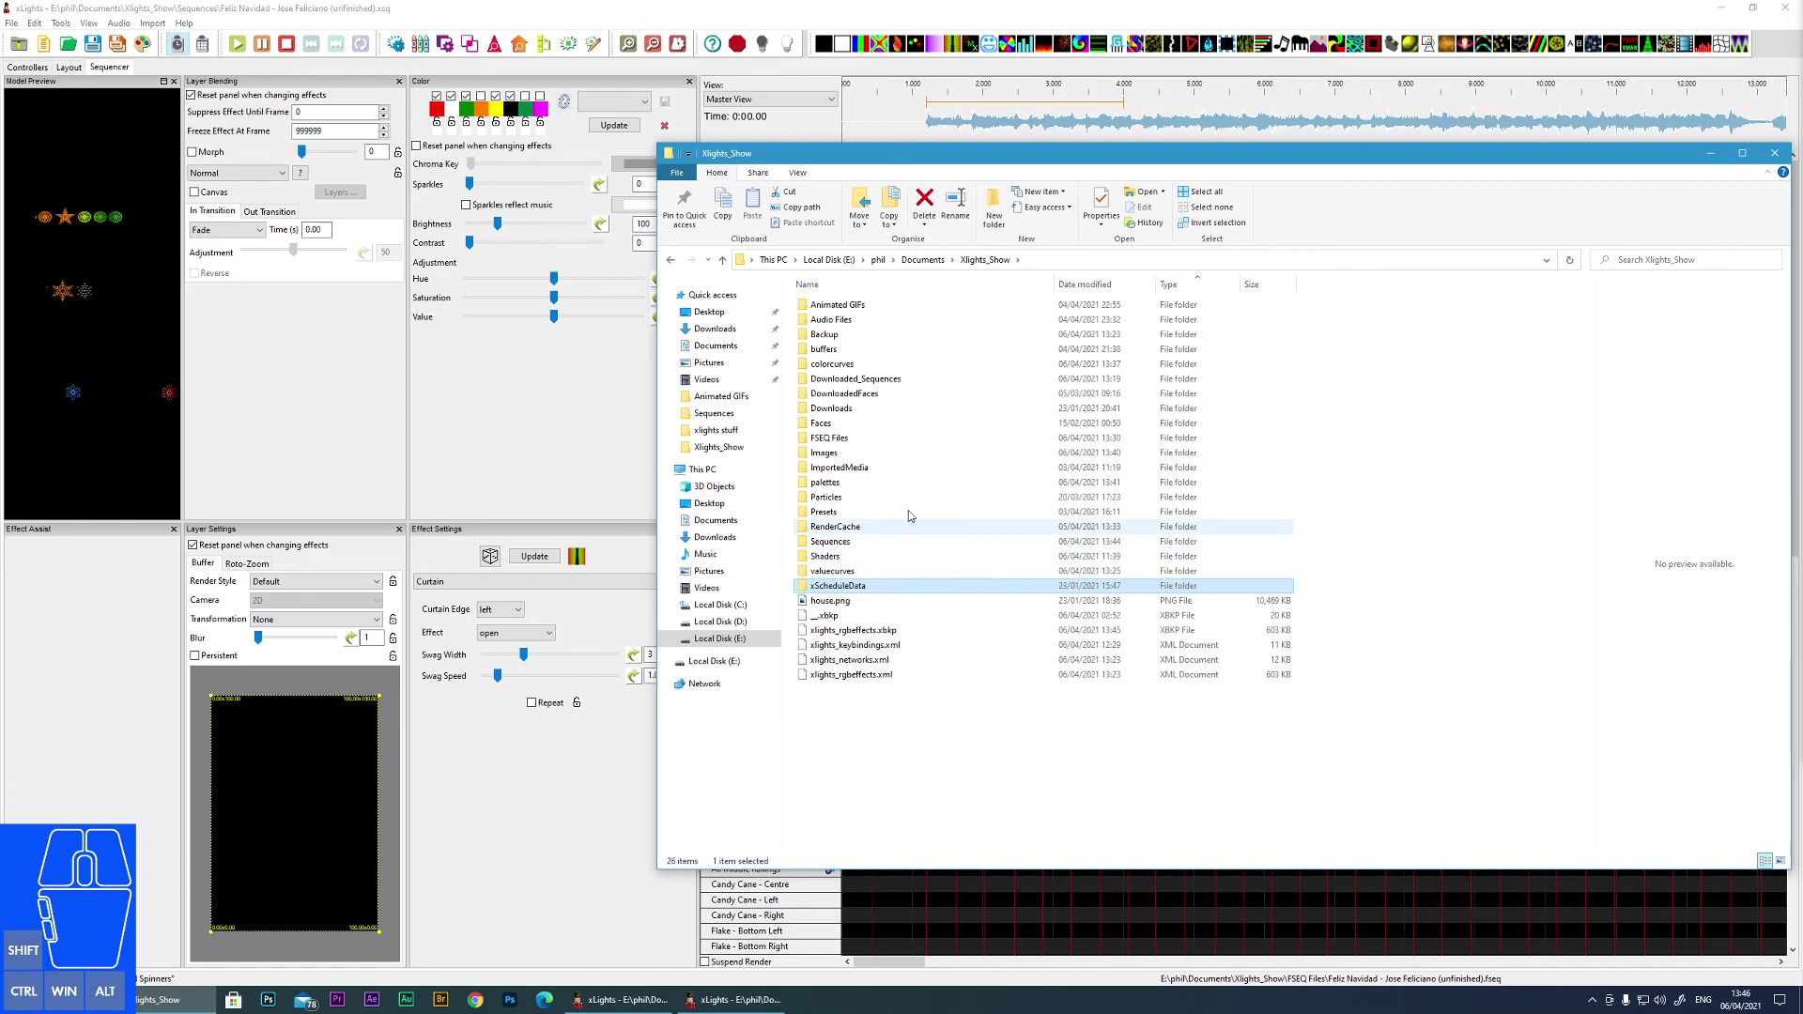
left_click(978, 261)
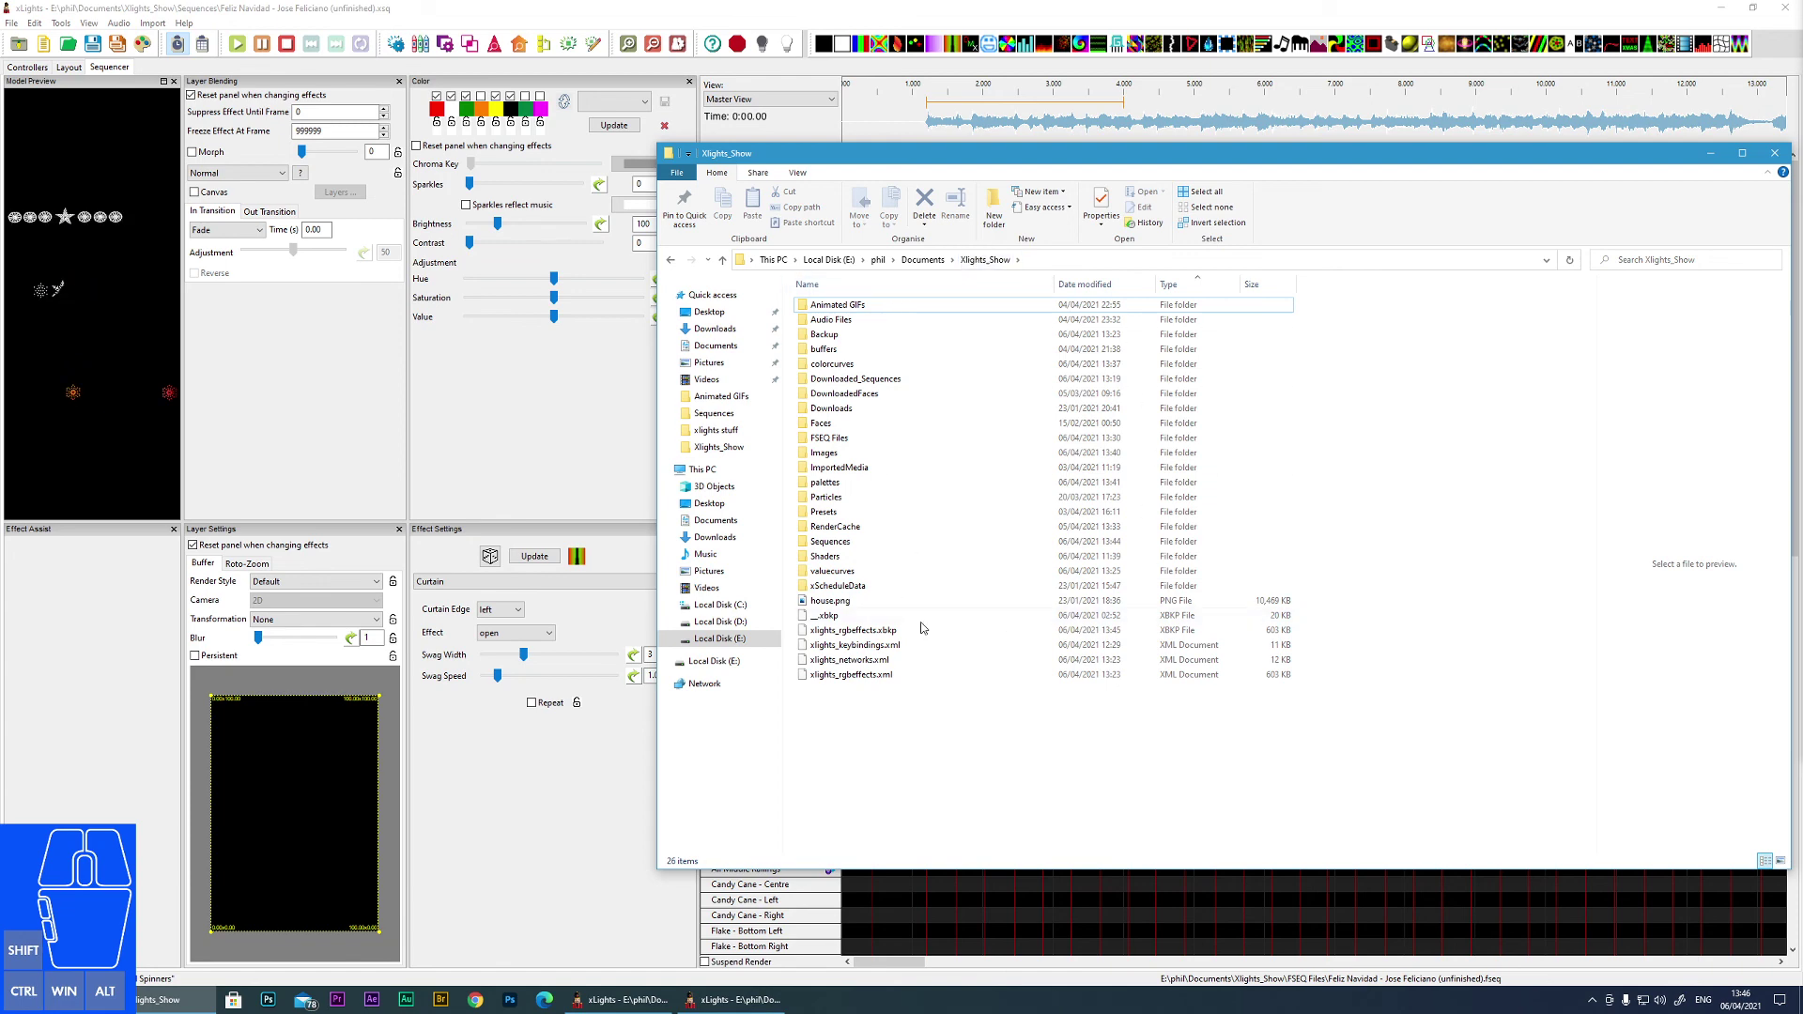